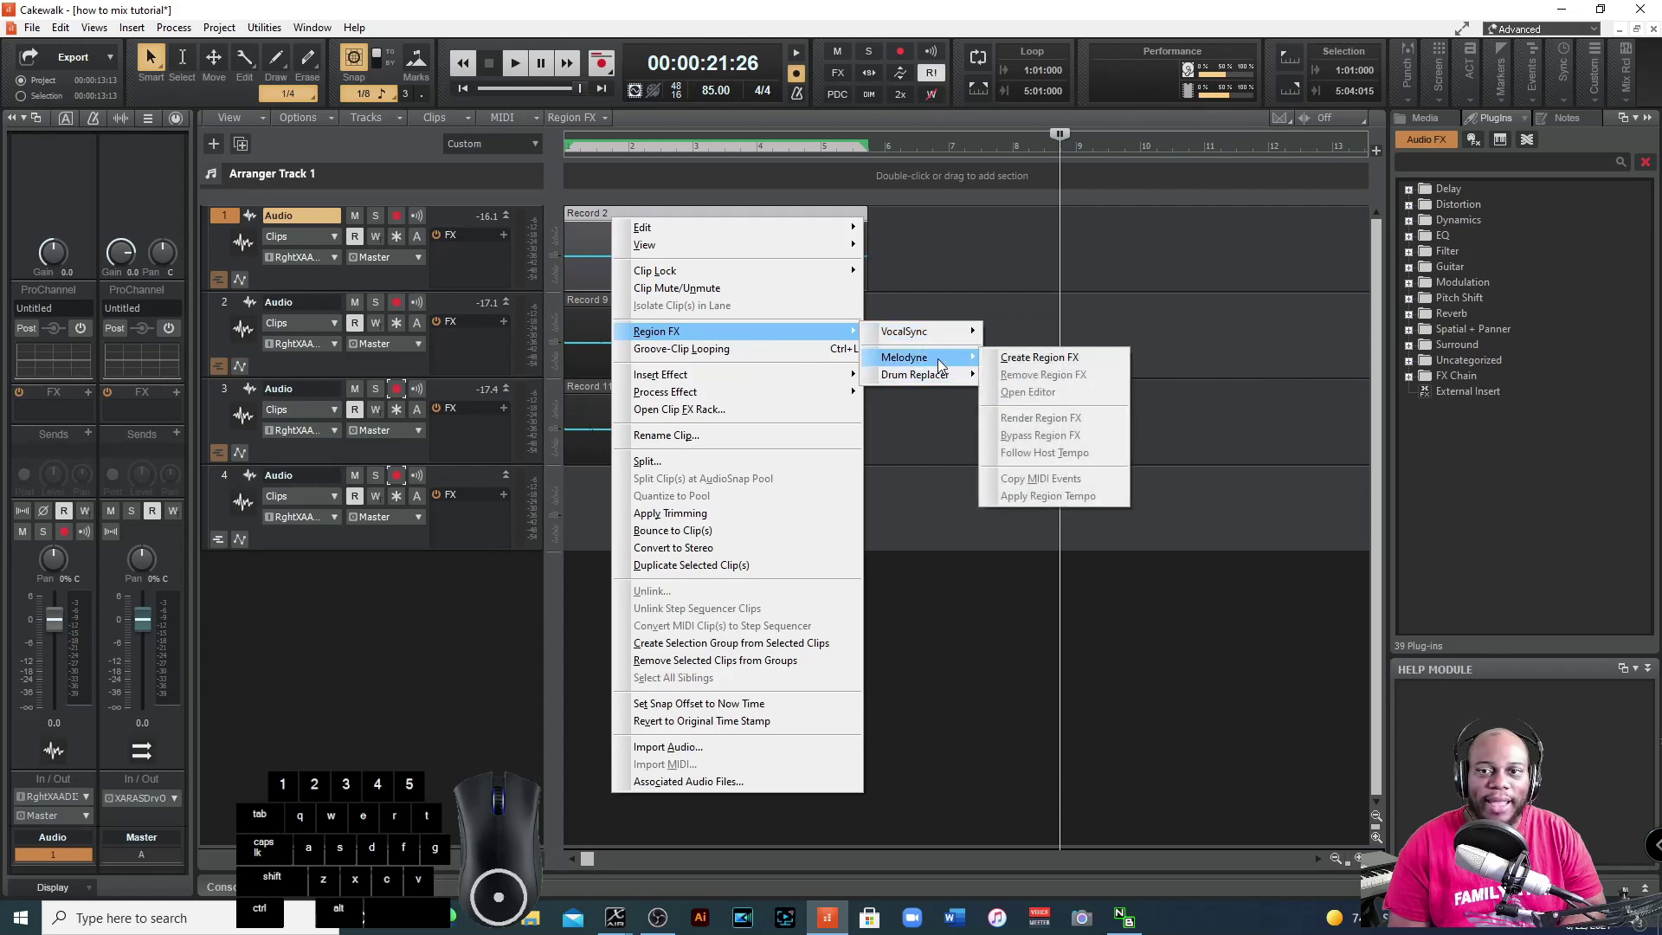
# Apply Melodyne as a Region FX to the Record 2 clip on track 1.
pyautogui.click(1041, 362)
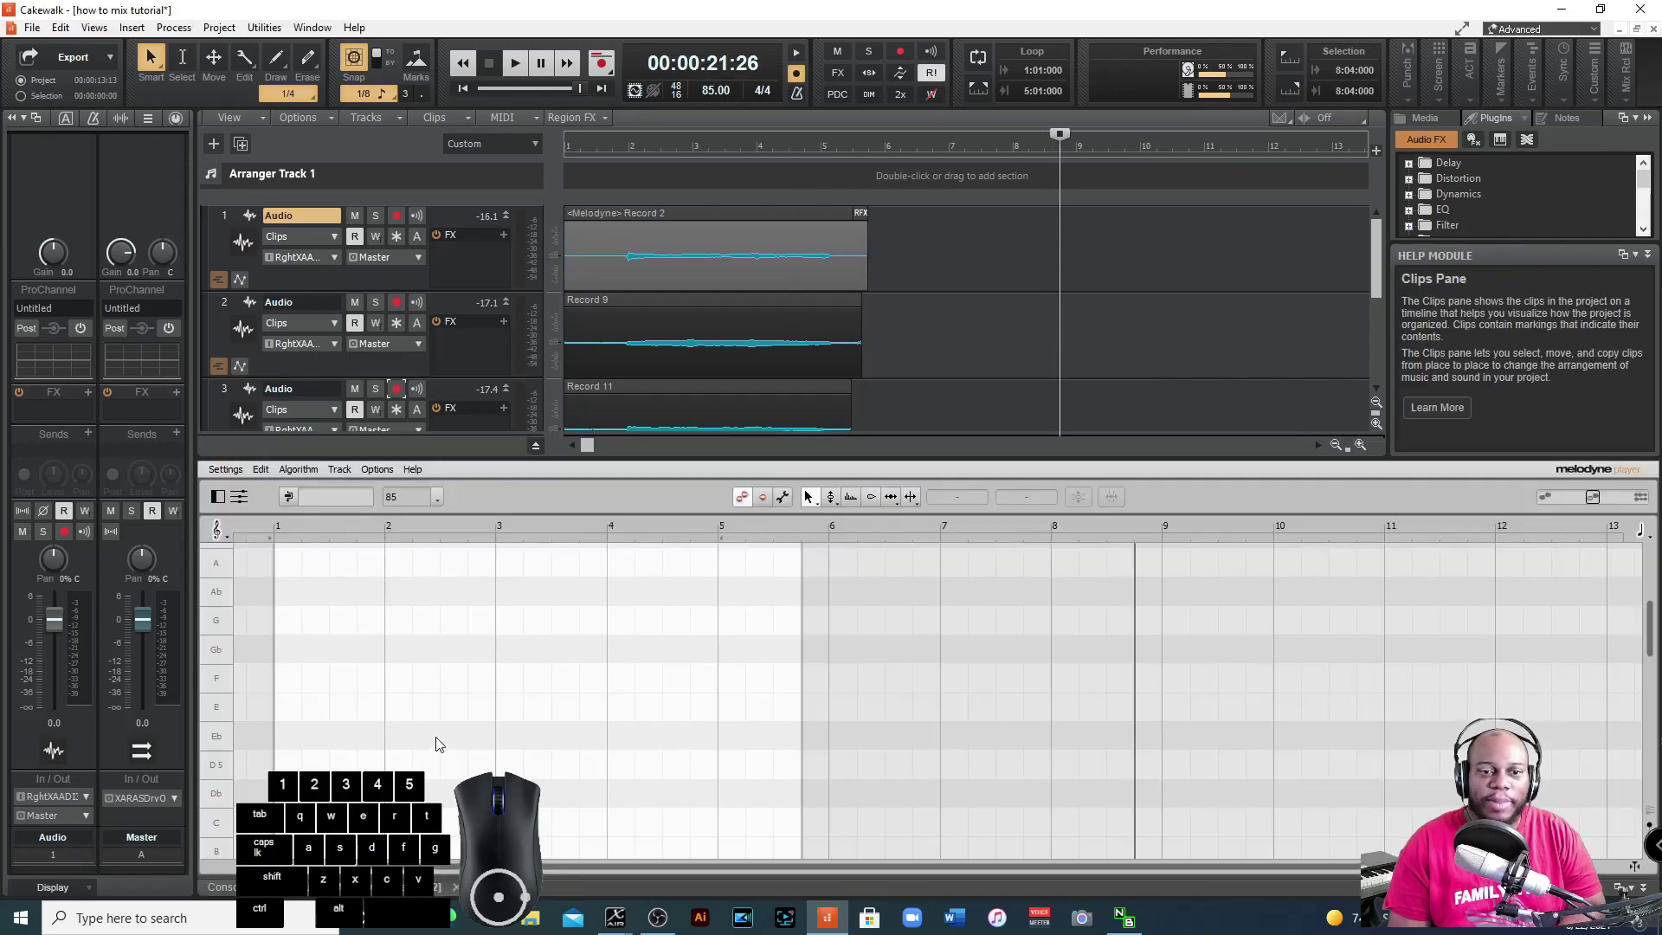
# Scroll the Melodyne editor to the detected notes and solo track 1.
pyautogui.scroll(3)
pyautogui.scroll(-3)
pyautogui.scroll(-3)
pyautogui.click(425, 736)
pyautogui.scroll(3)
pyautogui.scroll(3)
pyautogui.click(392, 527)
# Audition the soloed vocal with playback to hear its pitch against the Melodyne blobs.
pyautogui.press('space')
pyautogui.press('space')
pyautogui.click(379, 226)
pyautogui.press('space')
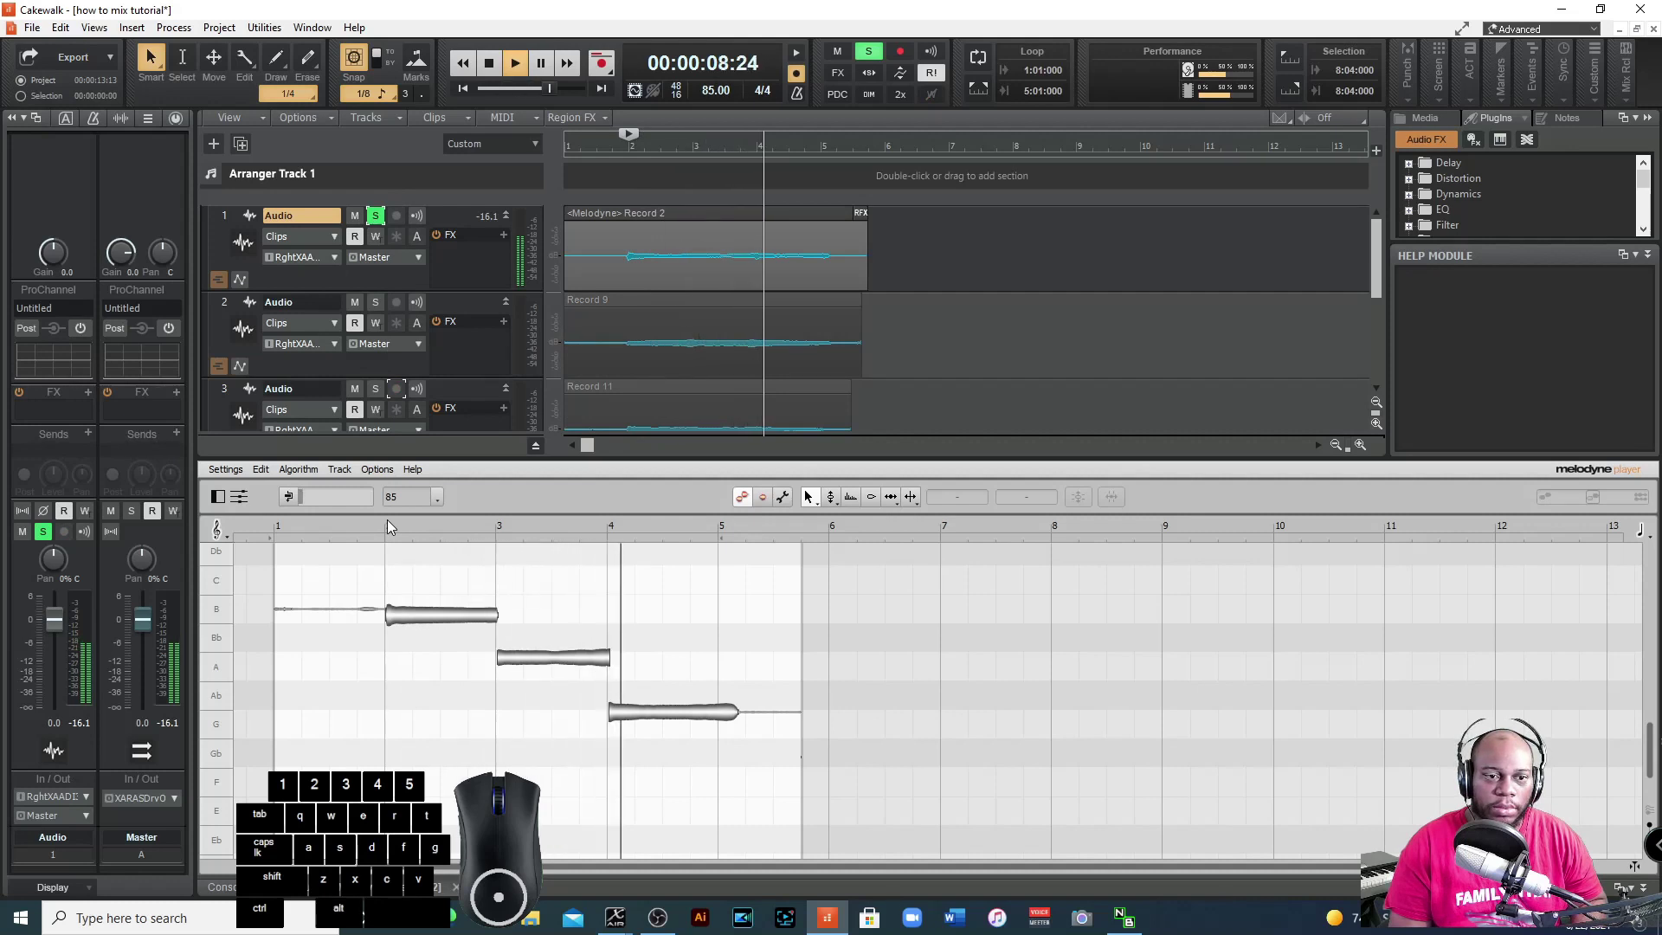
pyautogui.press('space')
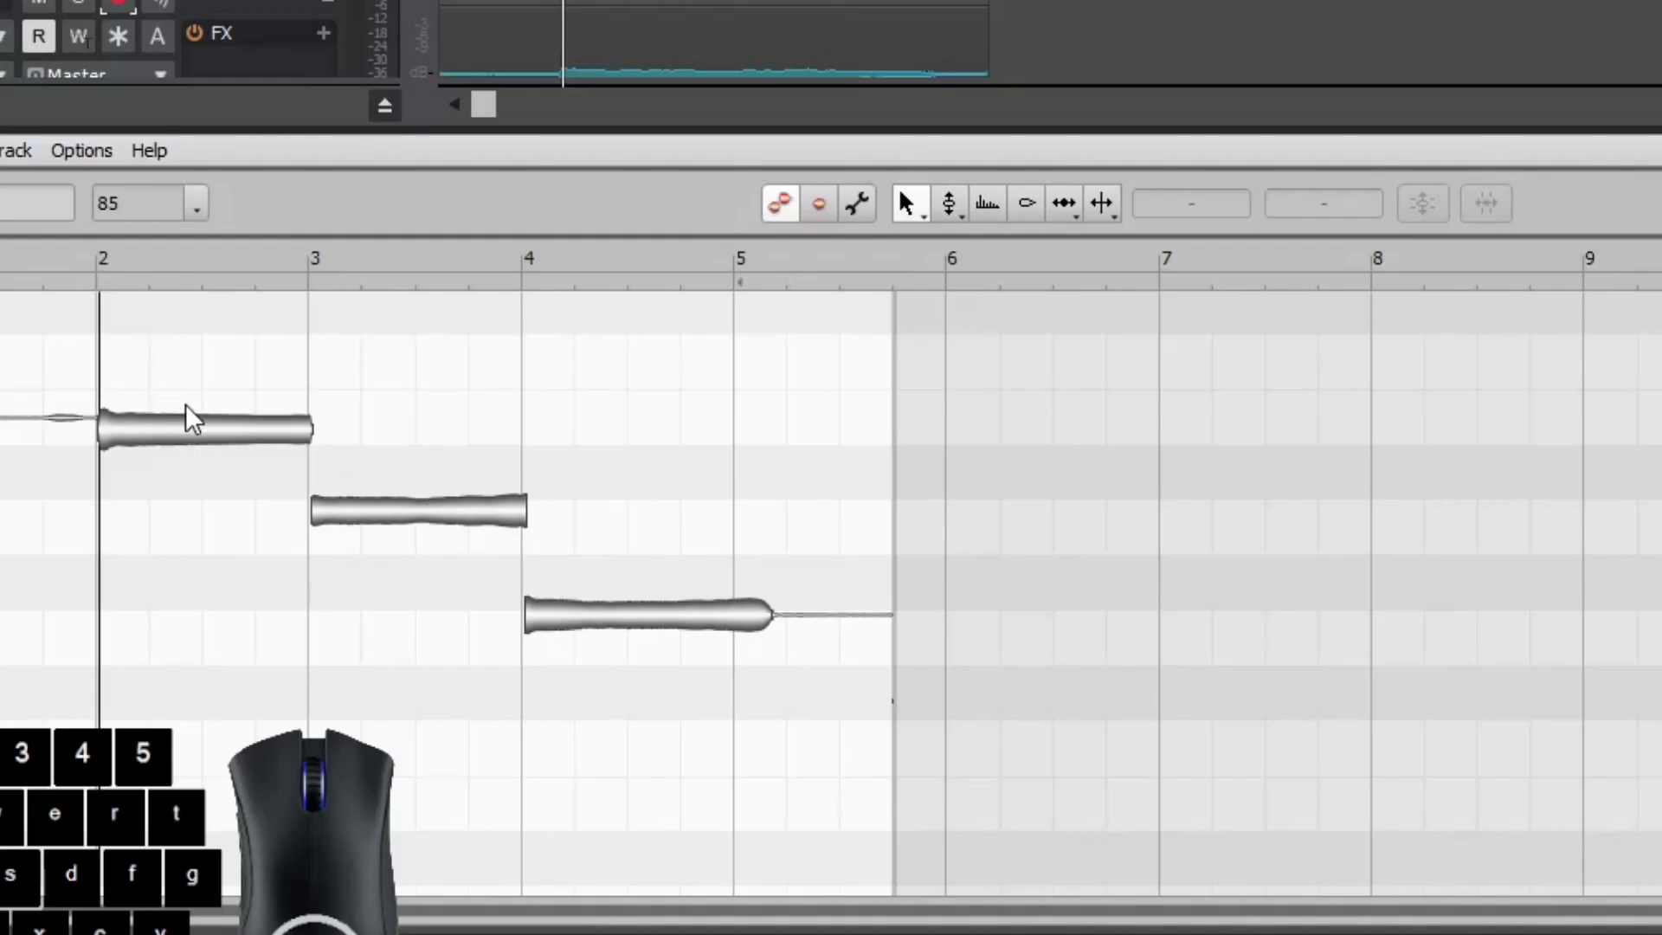
# Select the first sung note and raise it from Bb3 (+80 cents) to B3, about 10 cents flat.
pyautogui.doubleClick(156, 444)
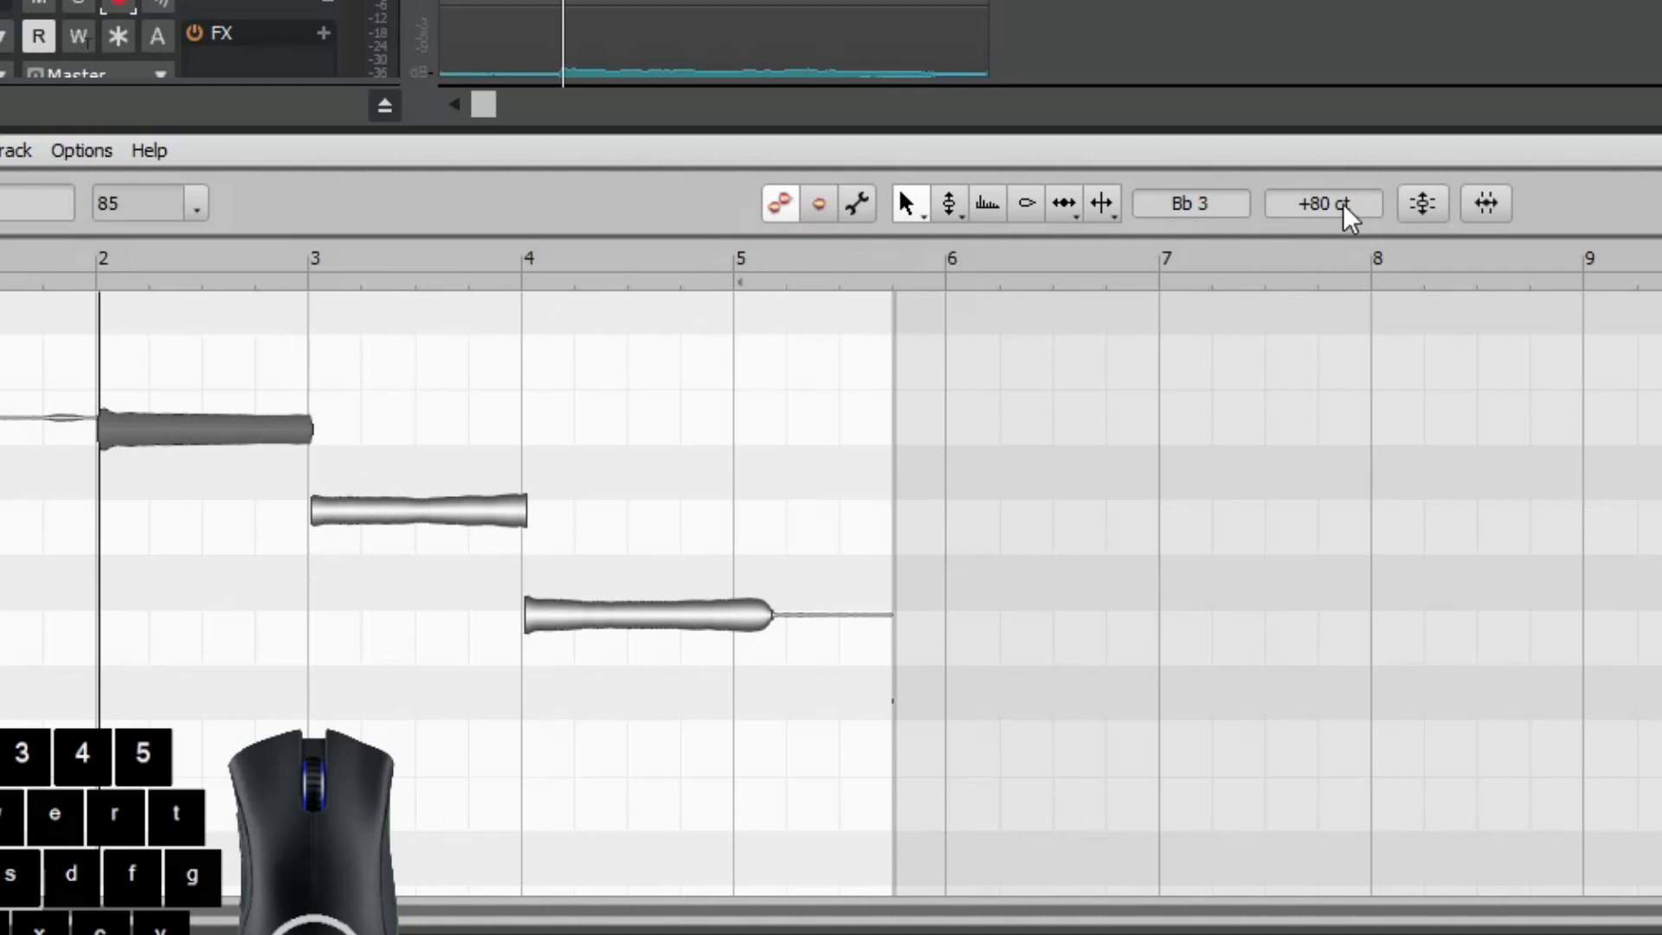
pyautogui.moveTo(1340, 218); pyautogui.dragTo(1178, 220)
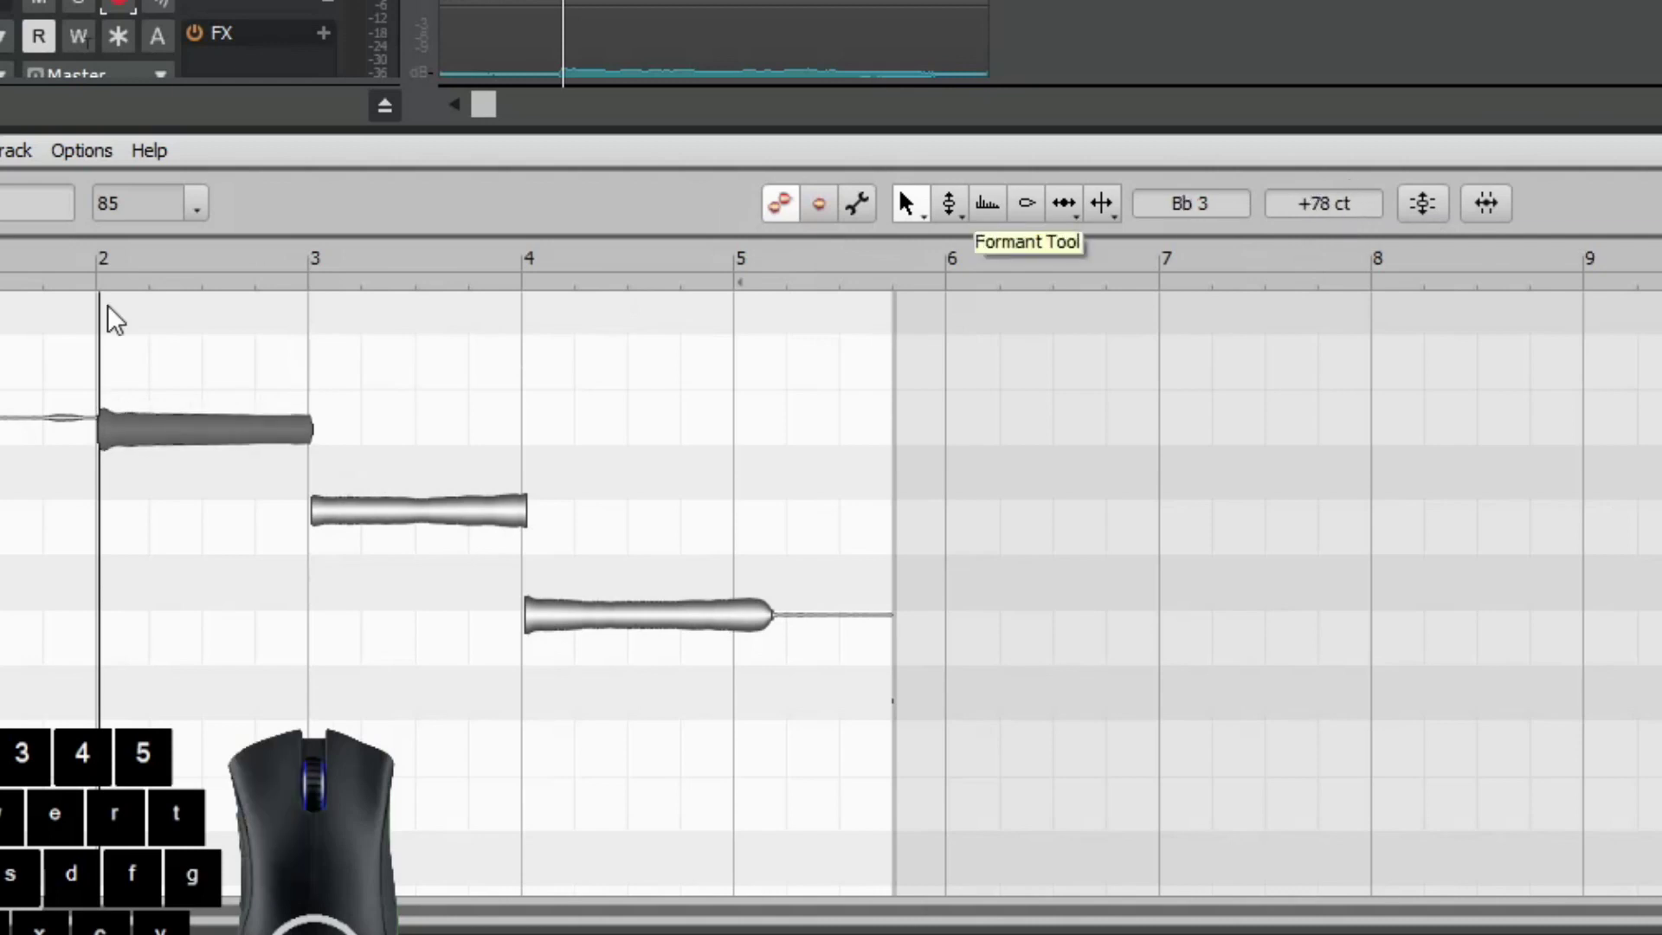
pyautogui.click(236, 445)
pyautogui.click(236, 445)
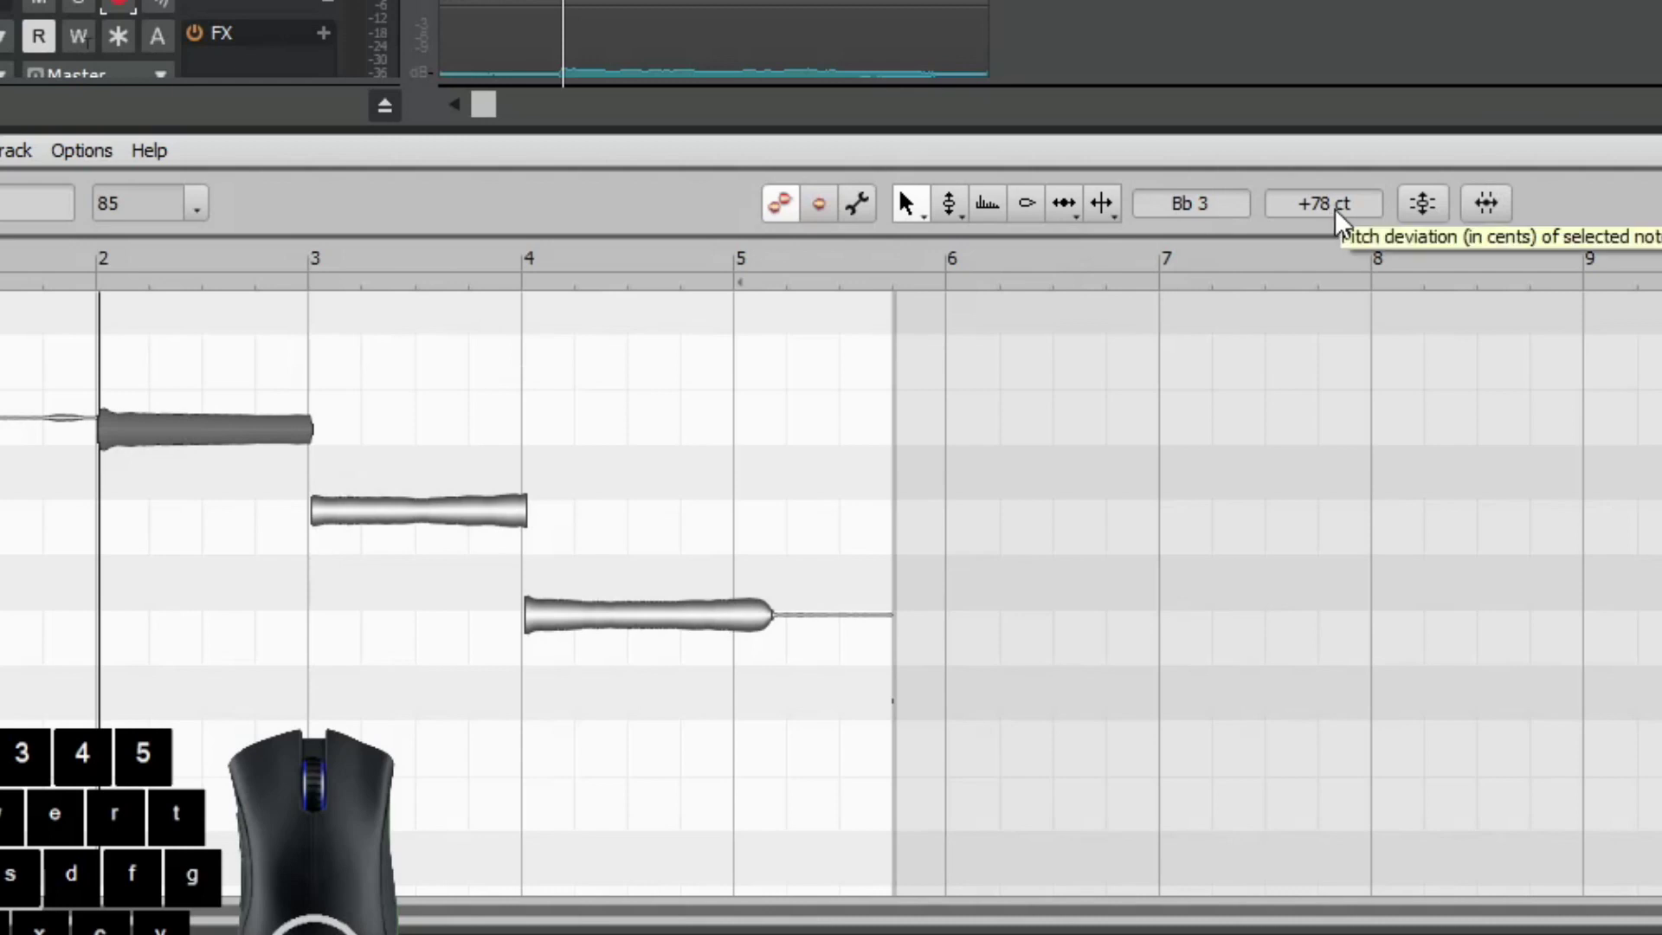
pyautogui.moveTo(1341, 221); pyautogui.dragTo(402, 613)
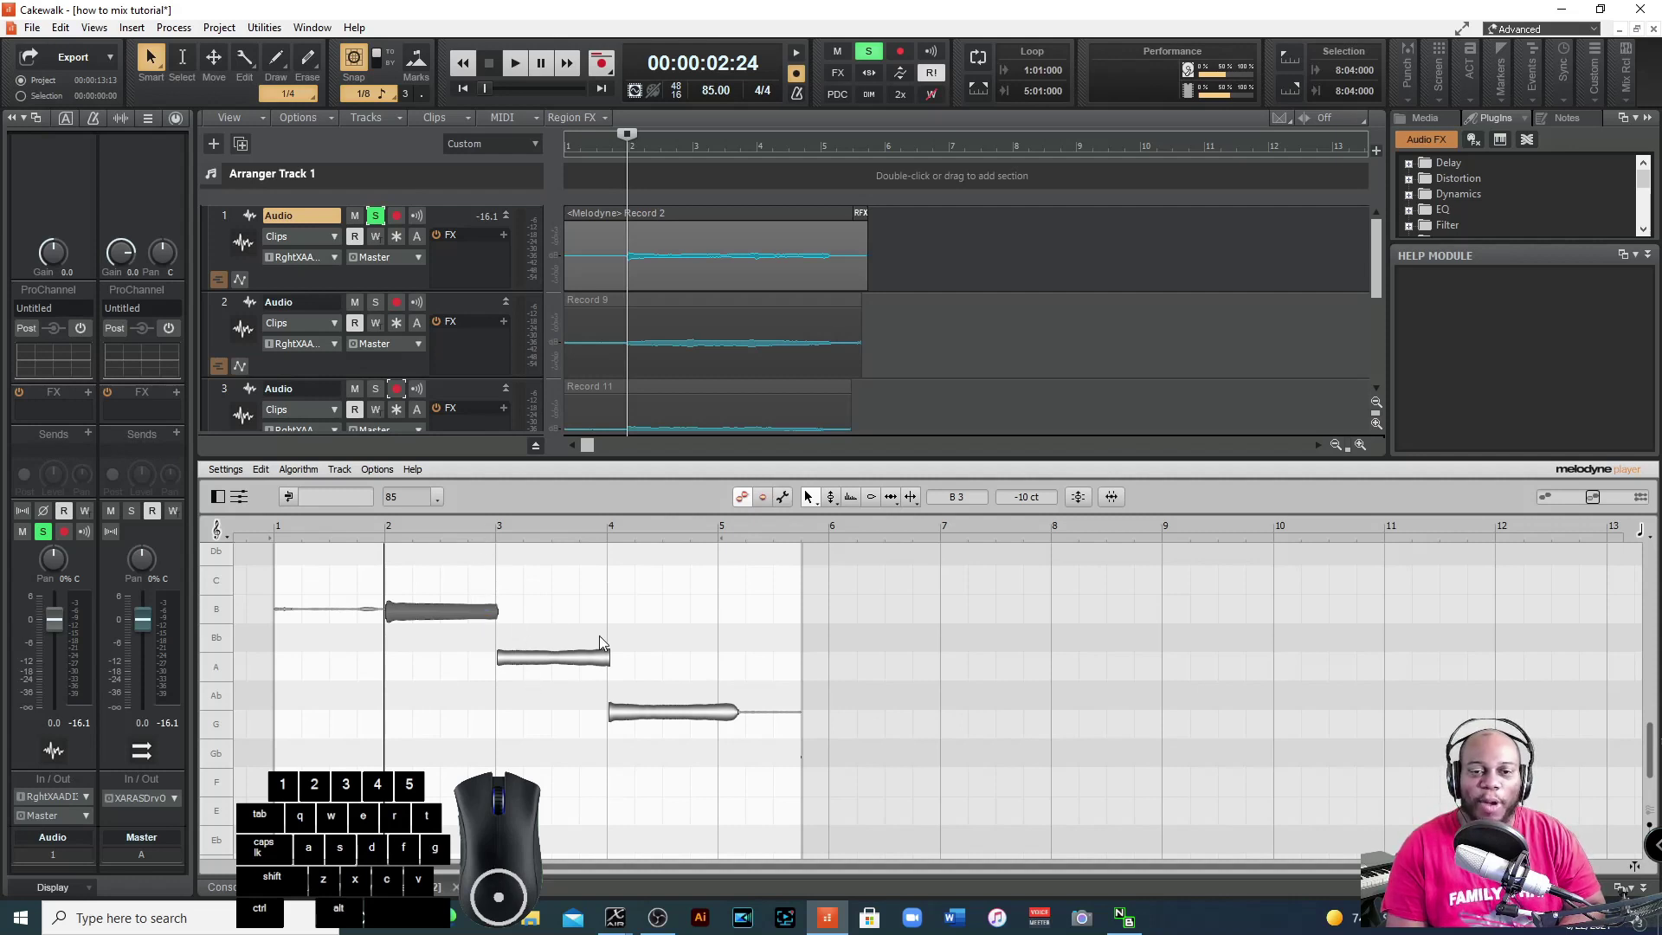
# Play back the phrase to check the B3 correction and the later G3 note.
pyautogui.press('space')
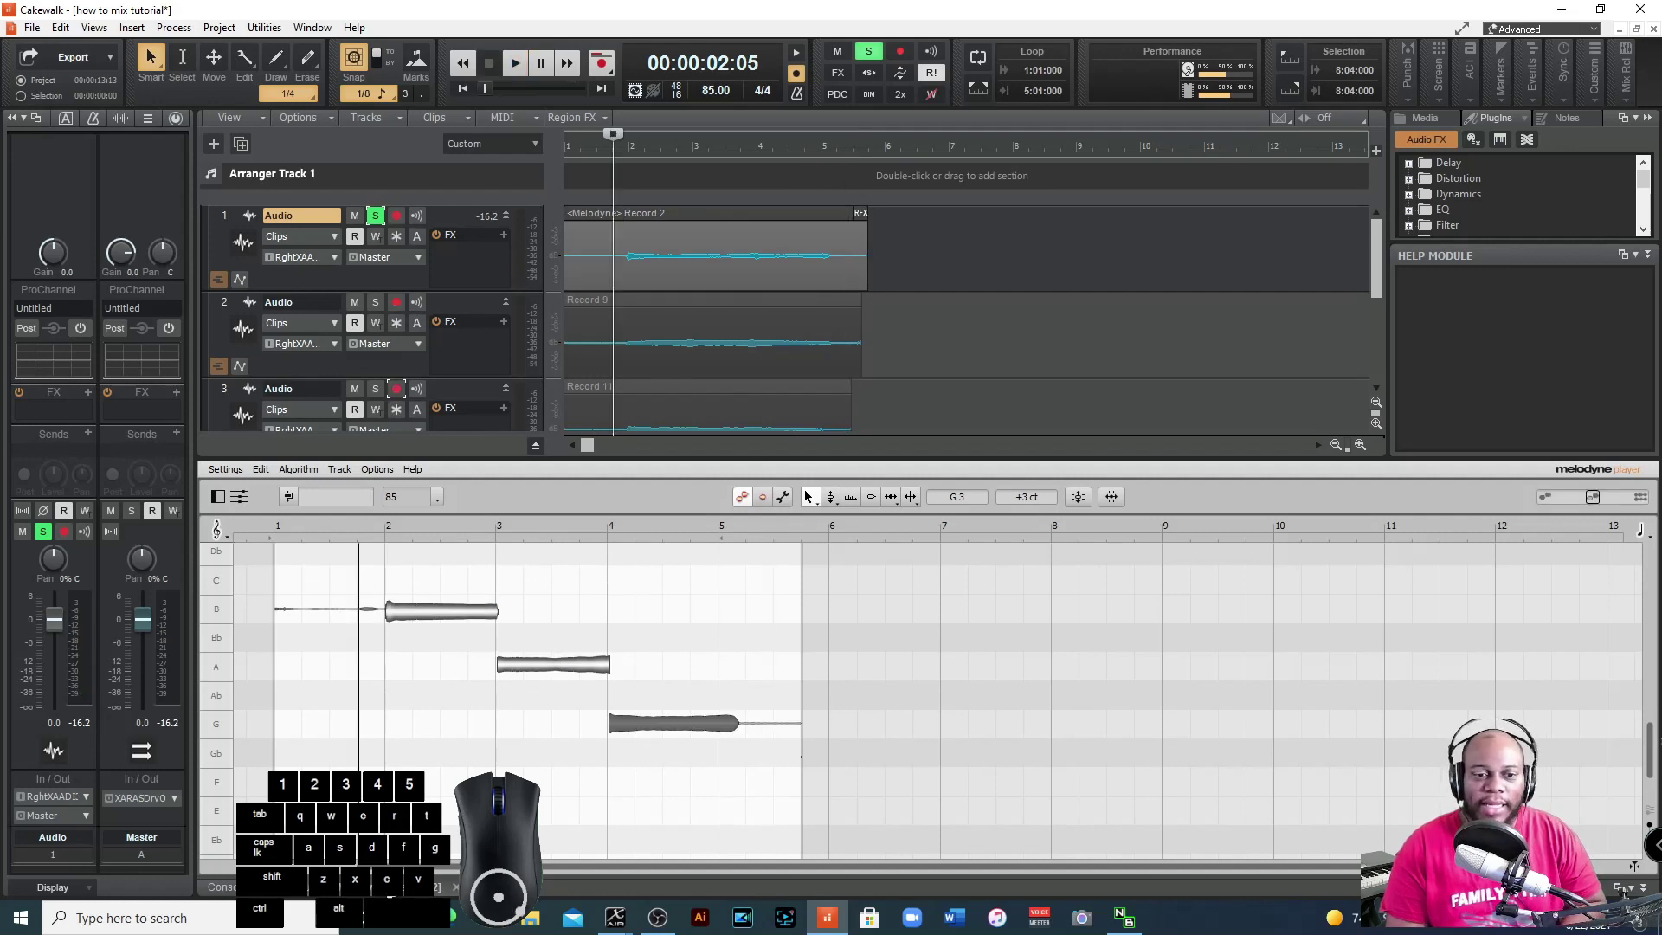
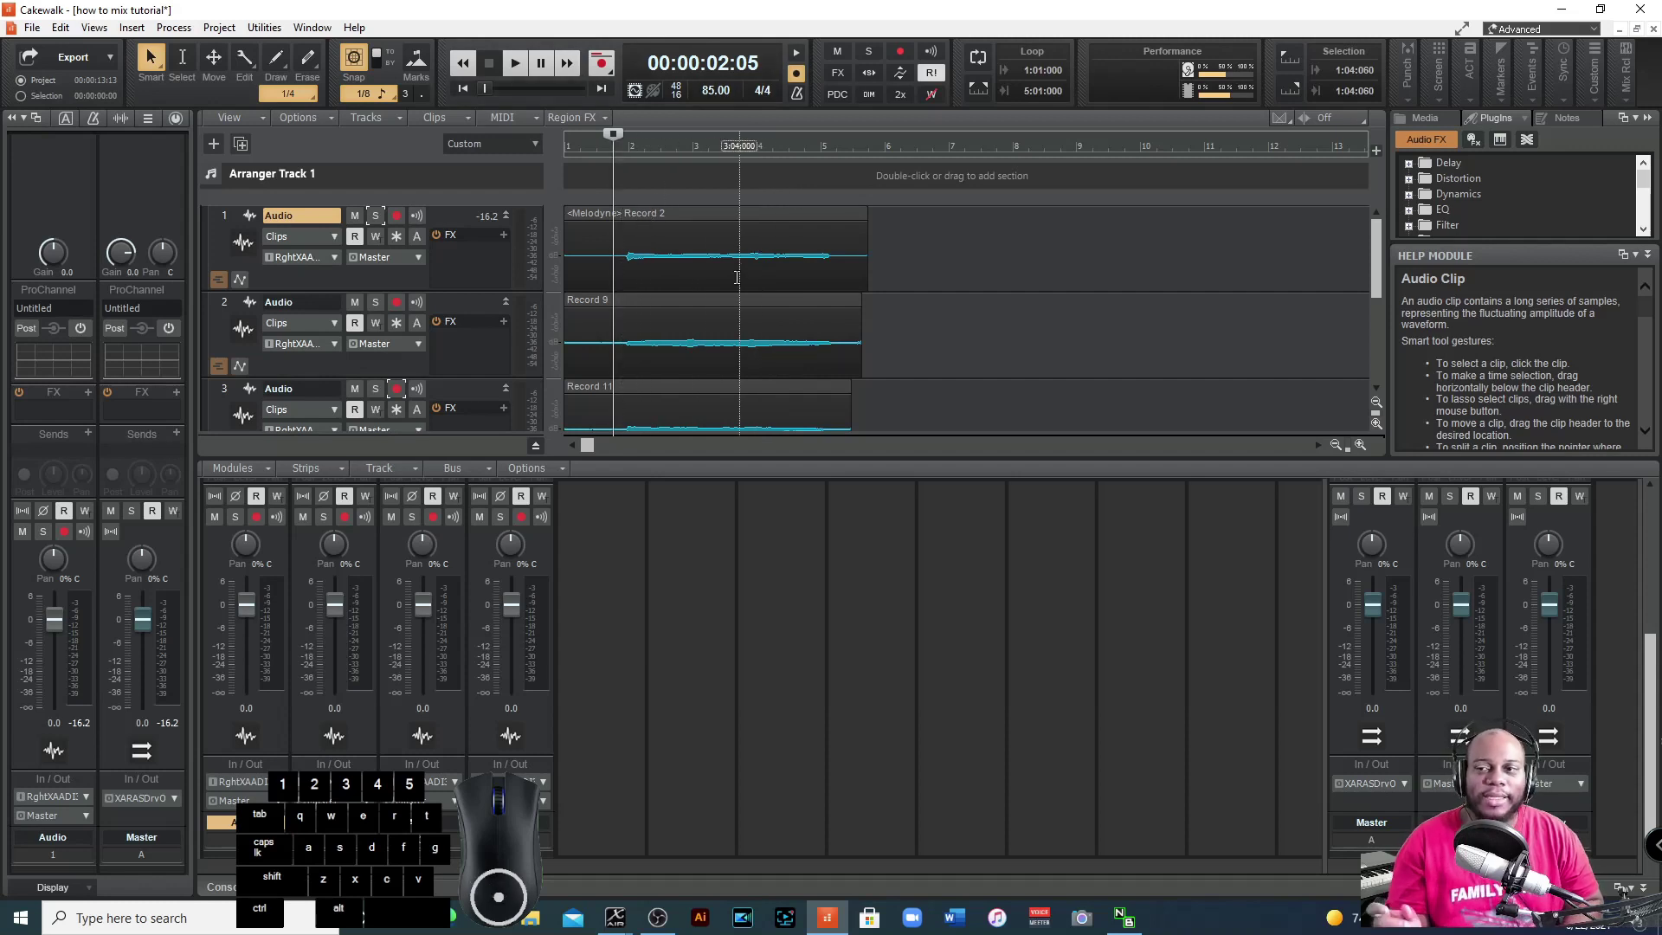
# Move the now time to 00:00:12:00, just past measure 5 where the vocal clips end.
pyautogui.press('space')
pyautogui.moveTo(1381, 248); pyautogui.dragTo(1375, 251)
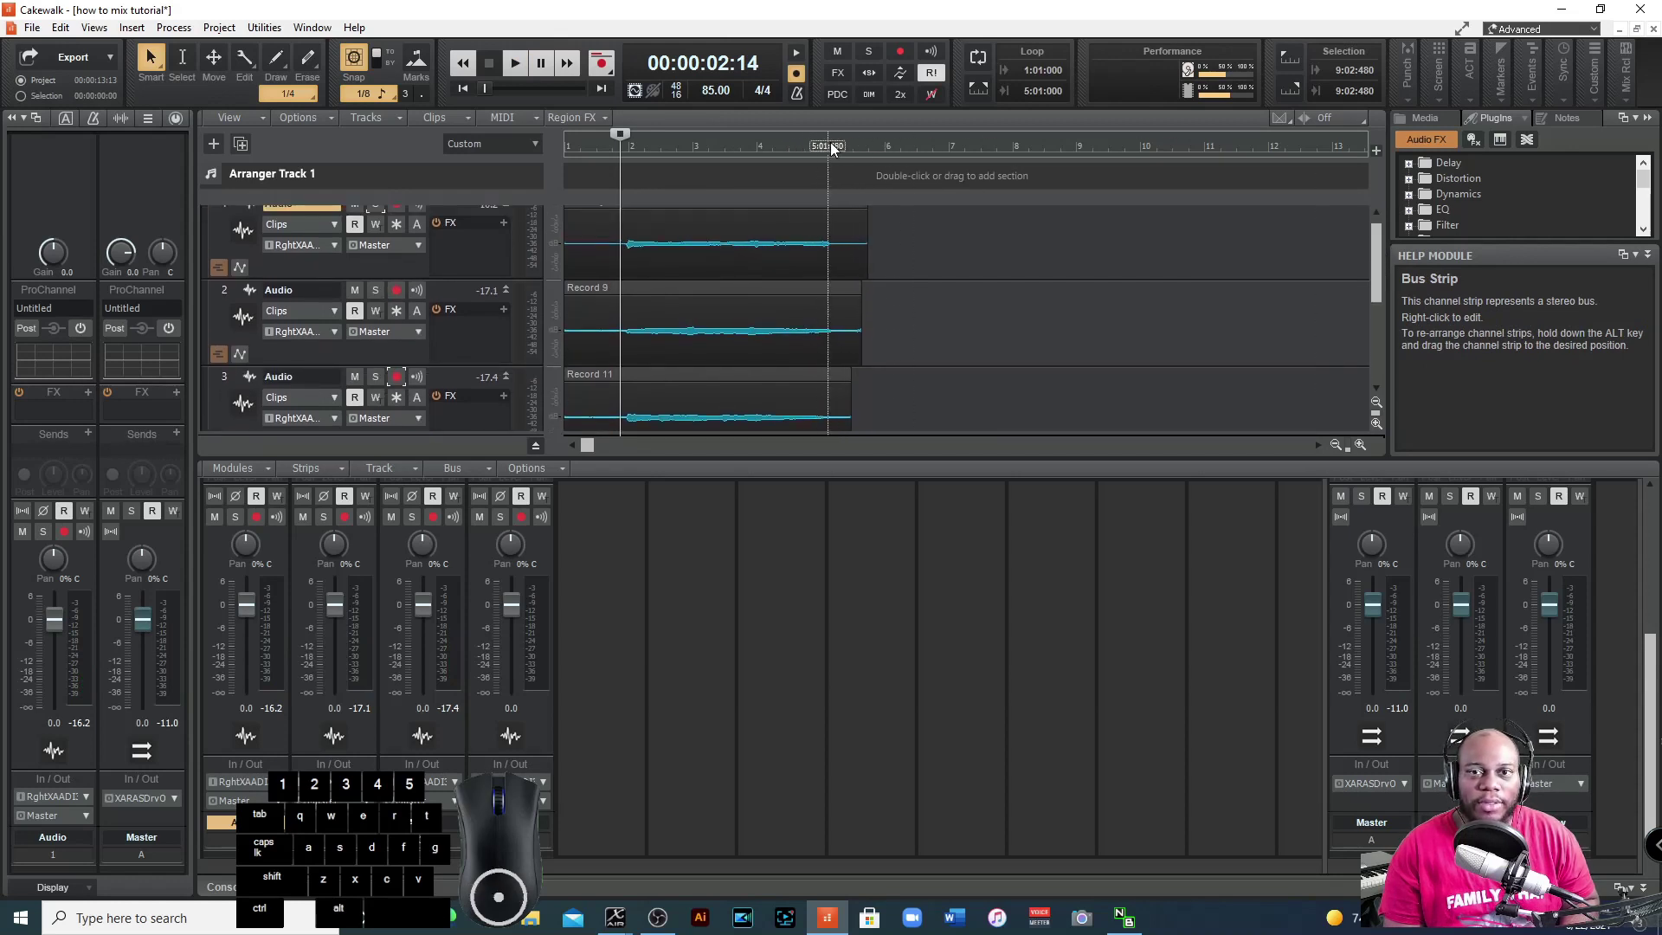
pyautogui.click(833, 149)
pyautogui.press('space')
pyautogui.press('space')
pyautogui.click(842, 156)
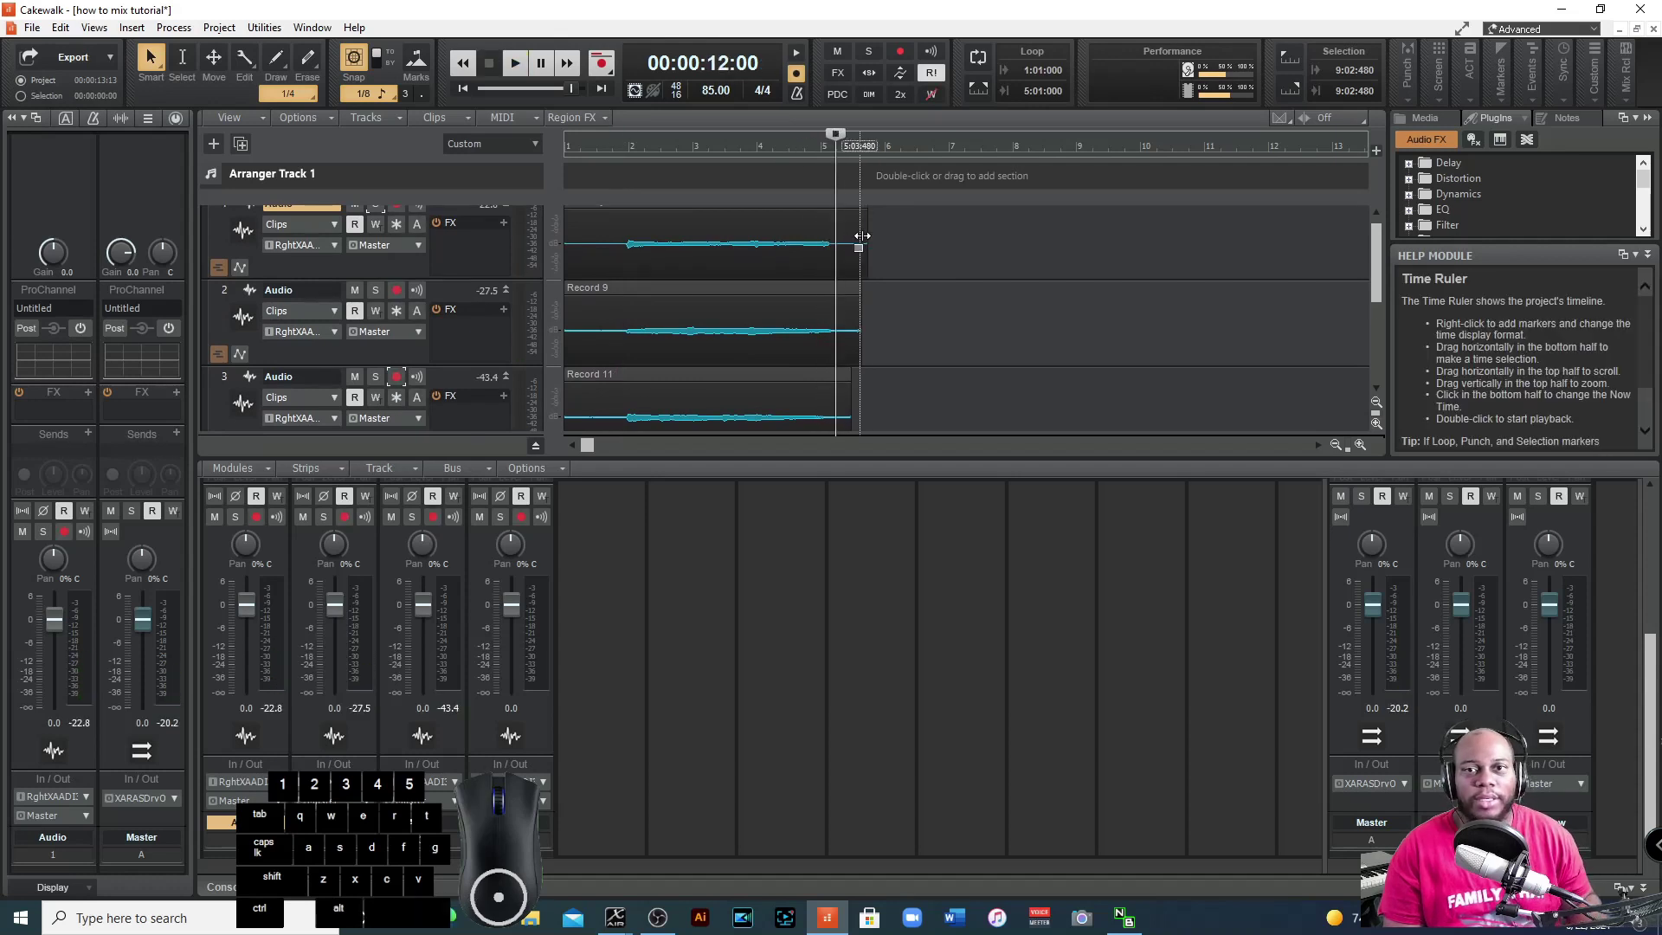
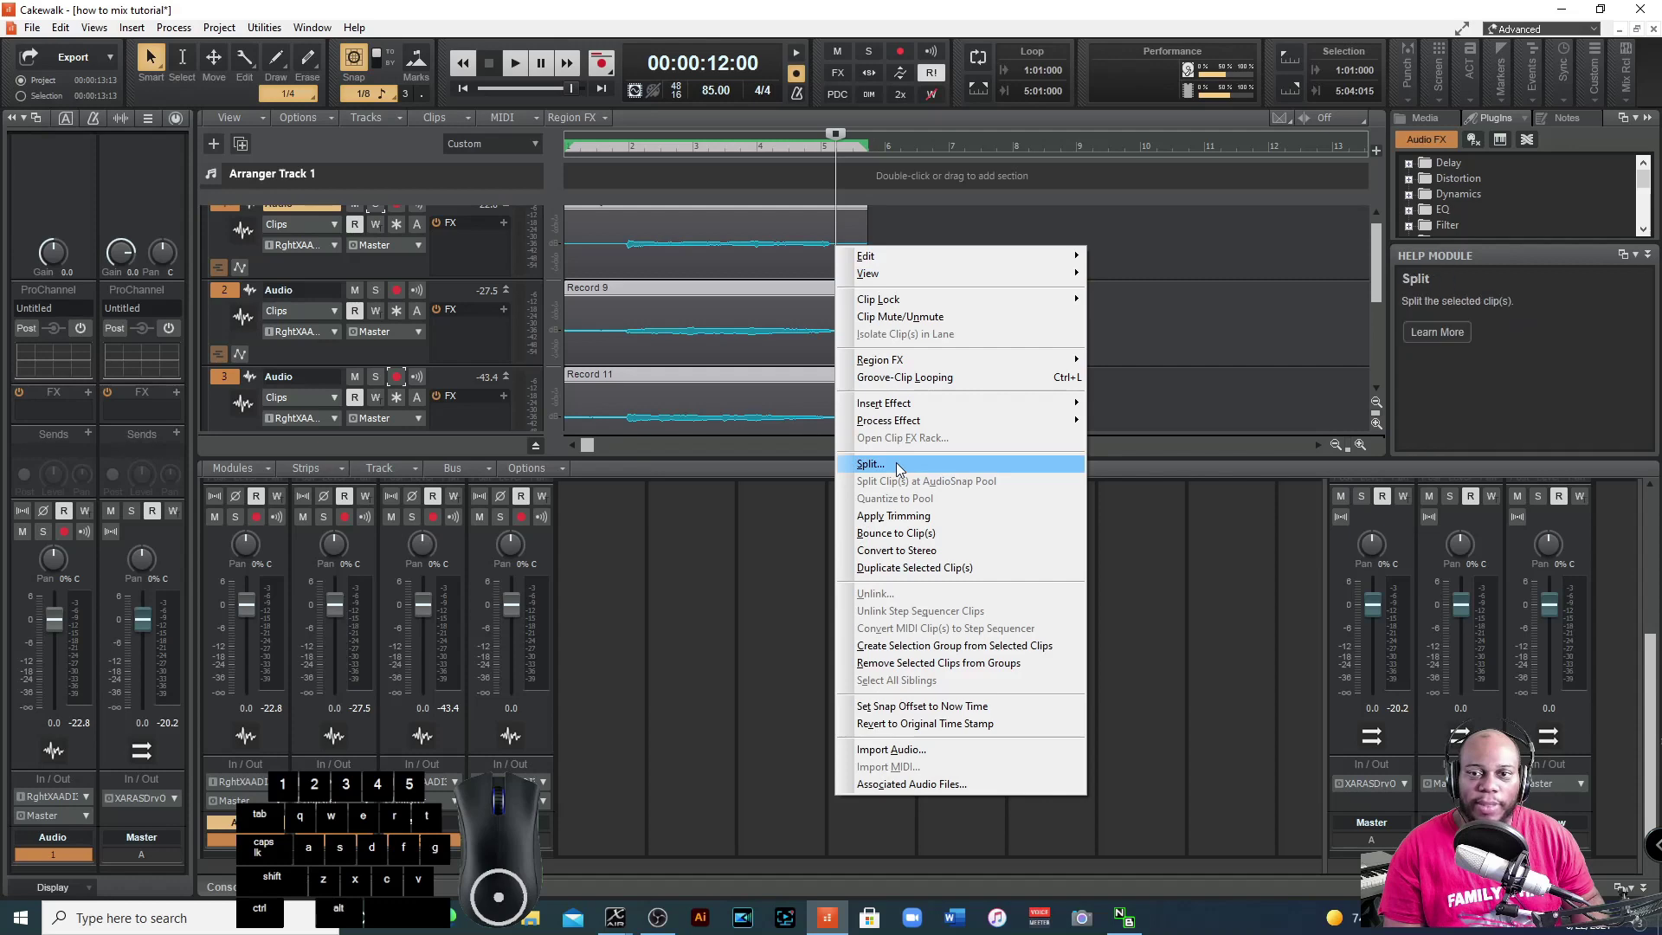
# Split the three vocal clips at 5:02:000 via the Split dialog.
pyautogui.click(902, 469)
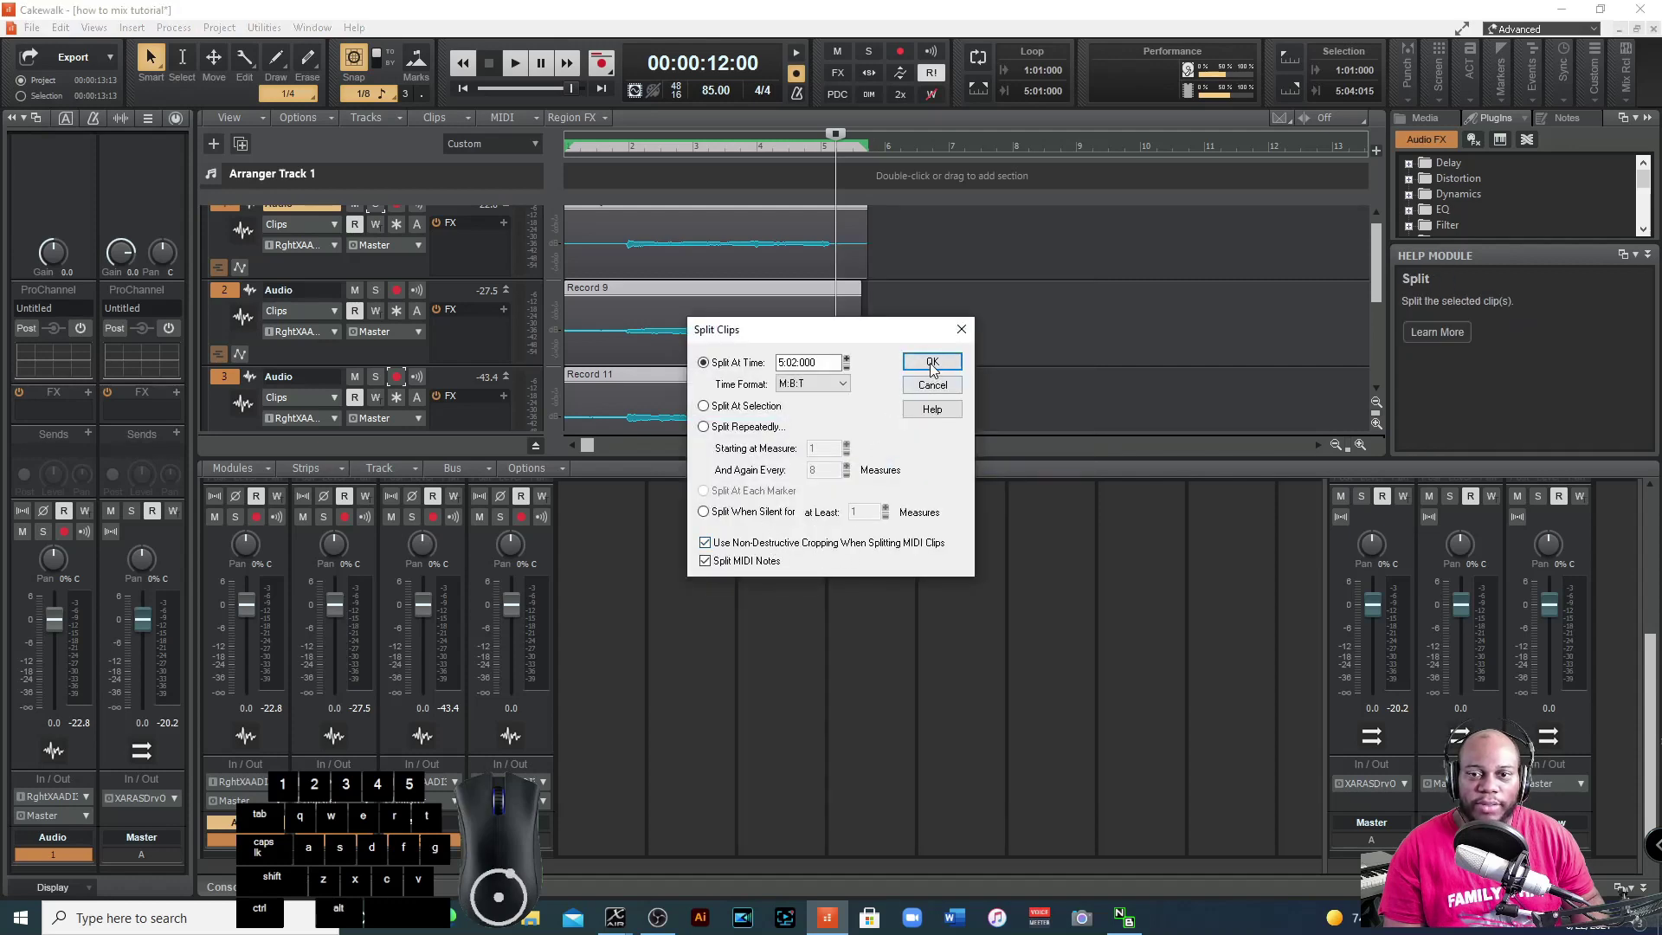
pyautogui.click(936, 368)
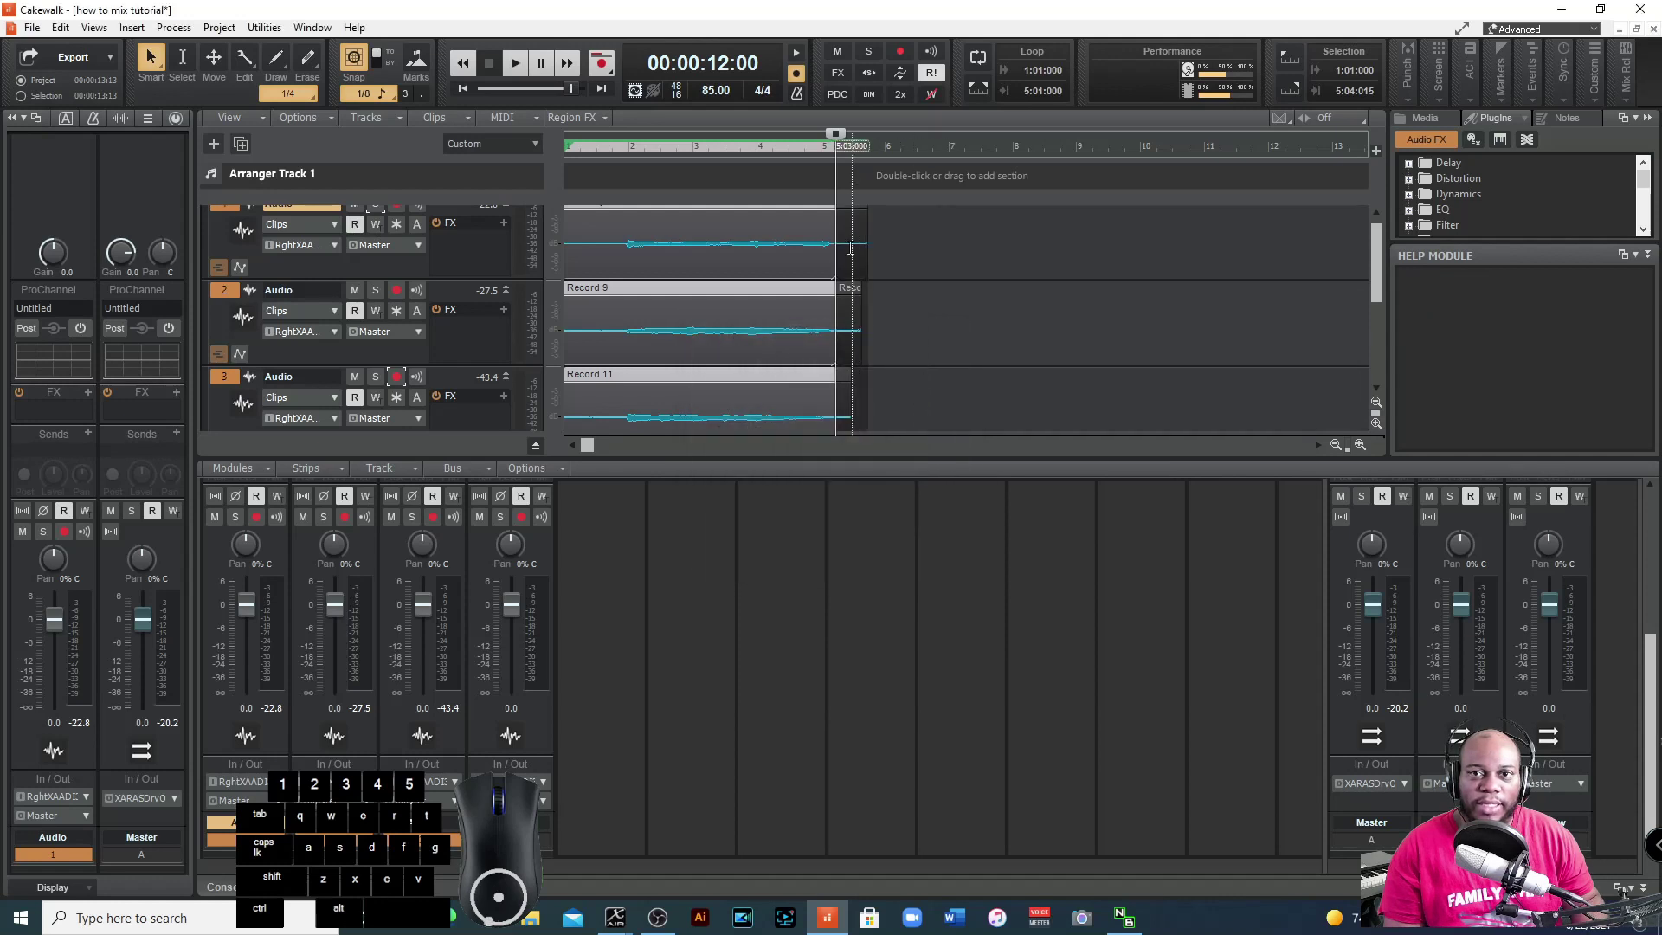
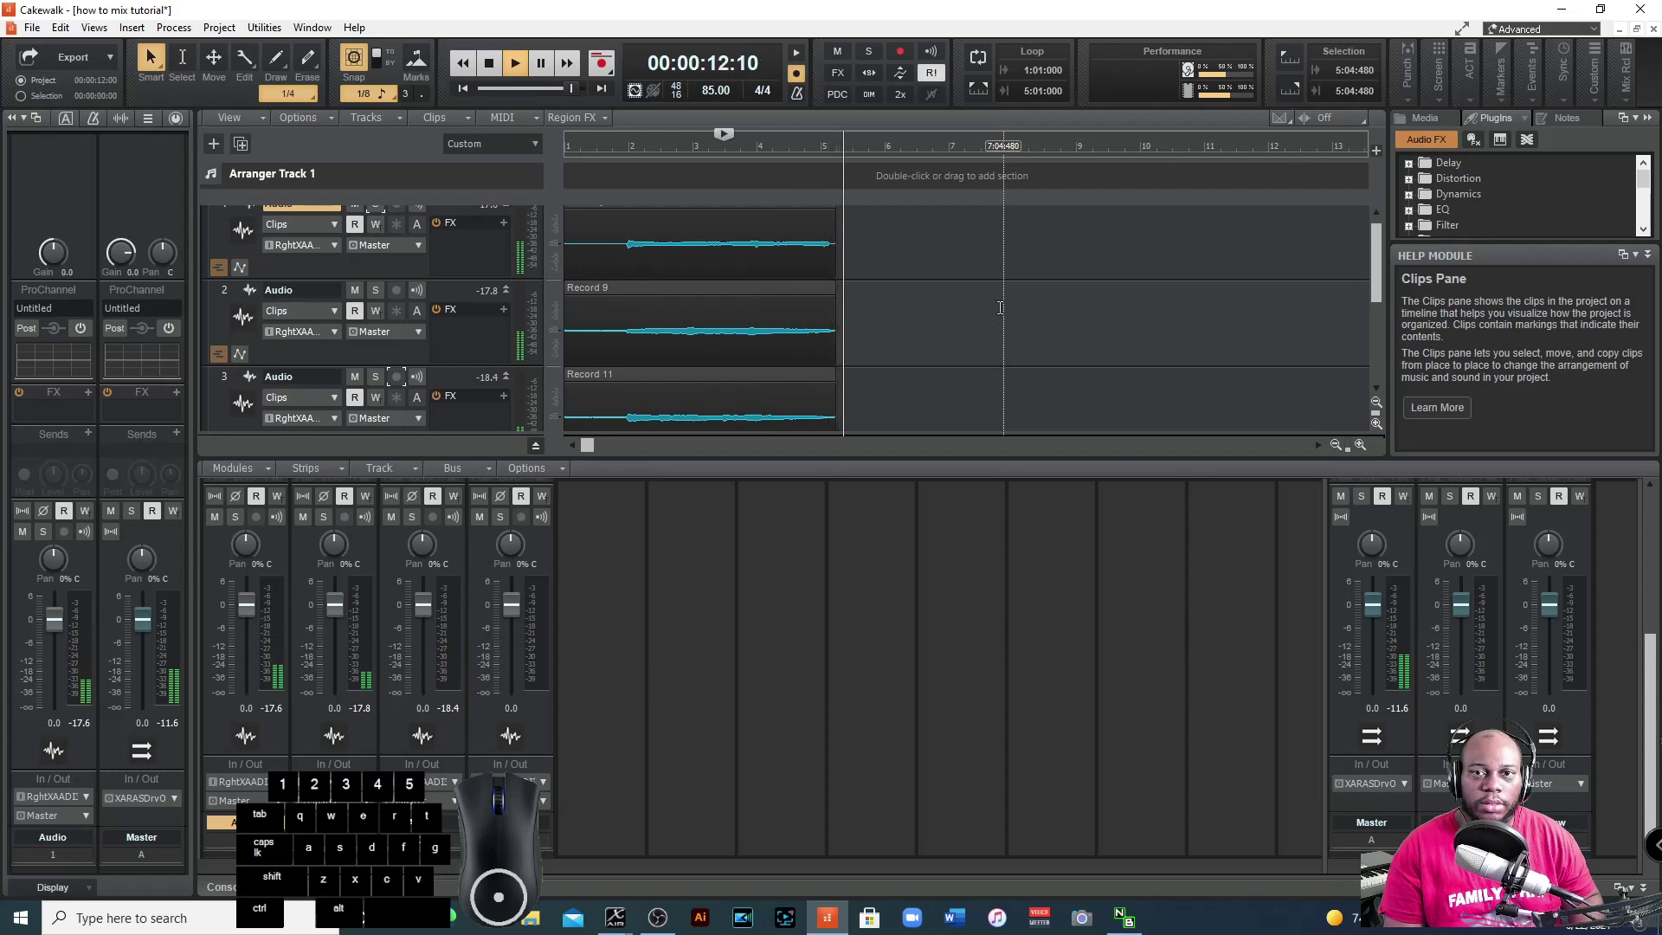
# Stop playback.
pyautogui.press('space')
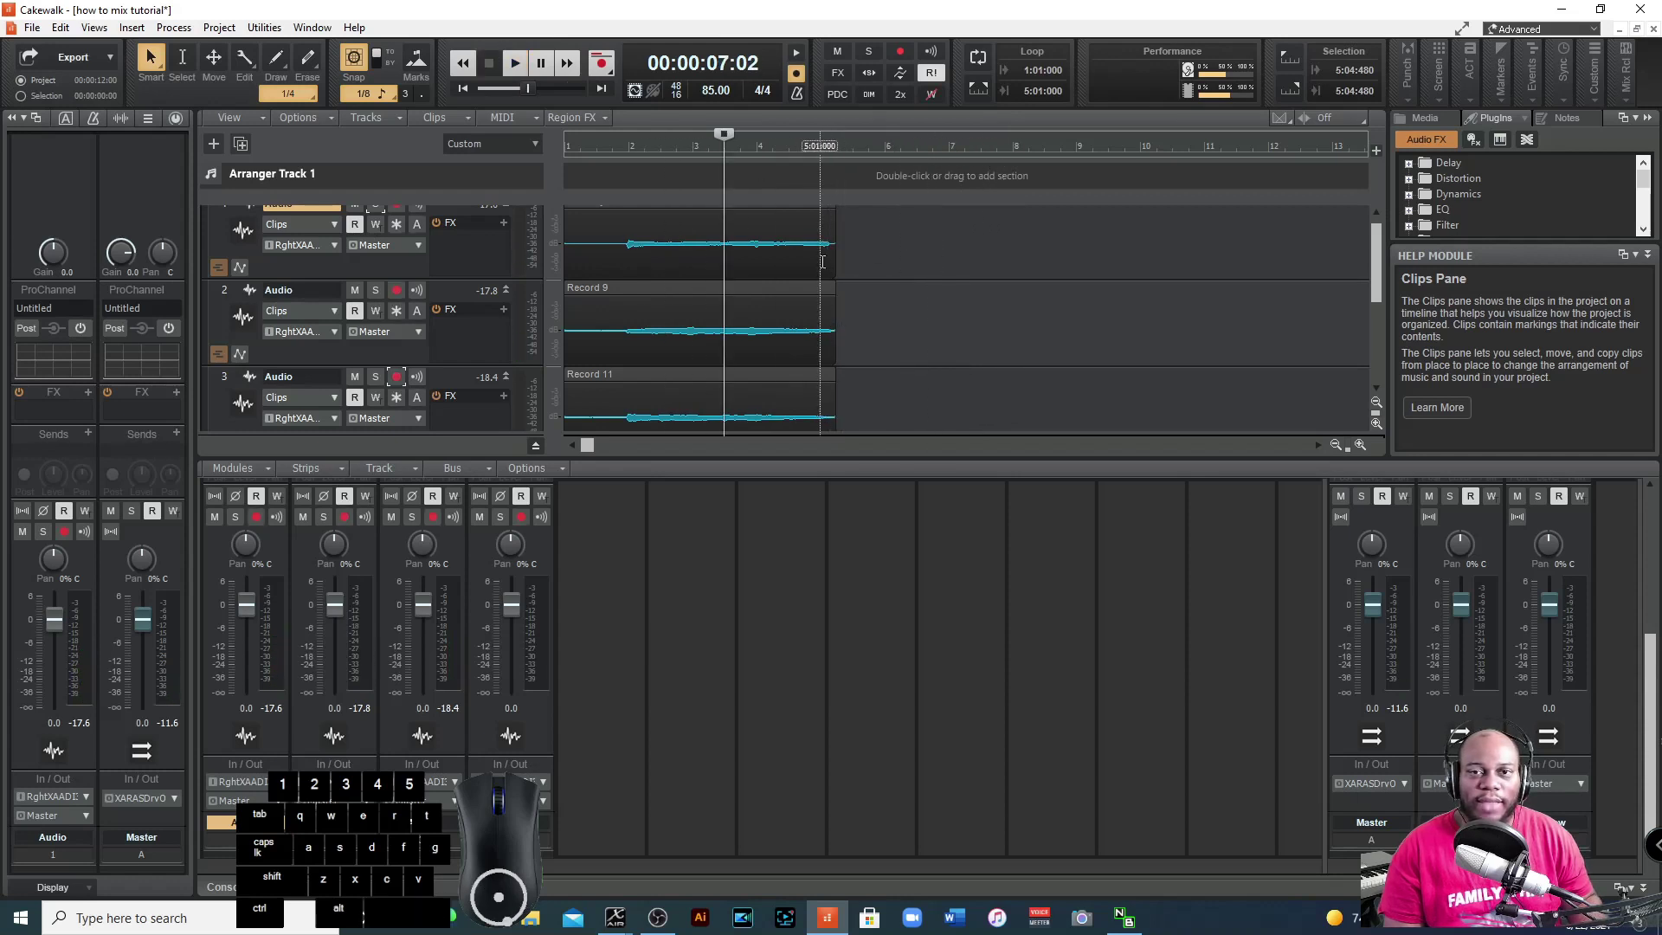
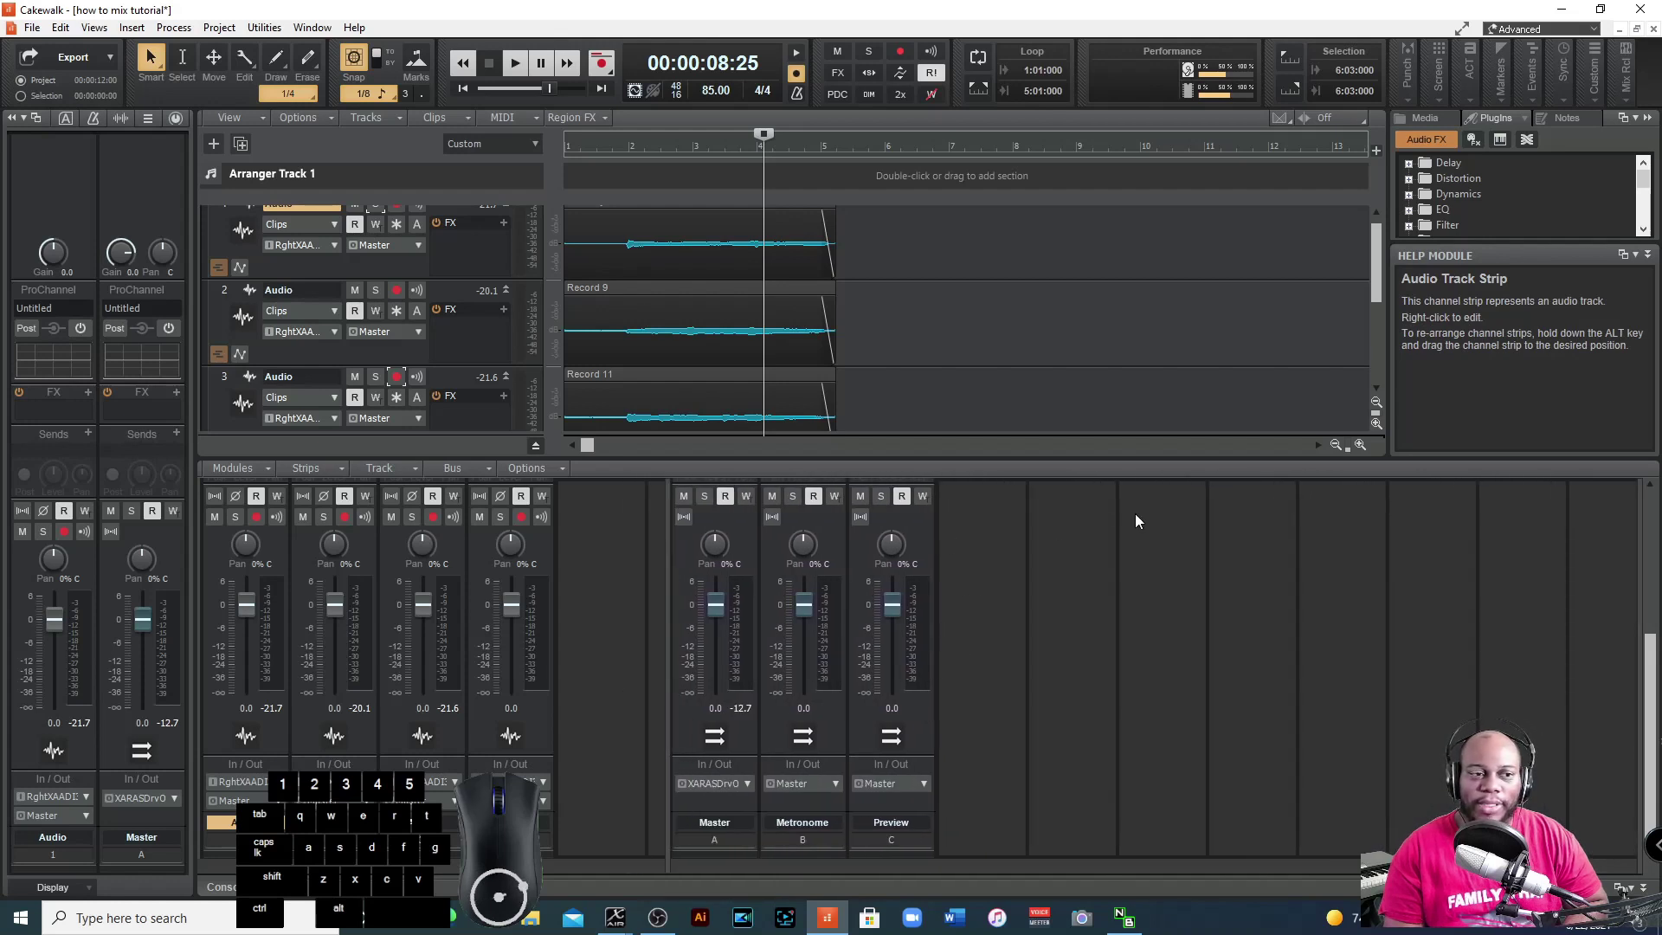
pyautogui.rightClick(991, 560)
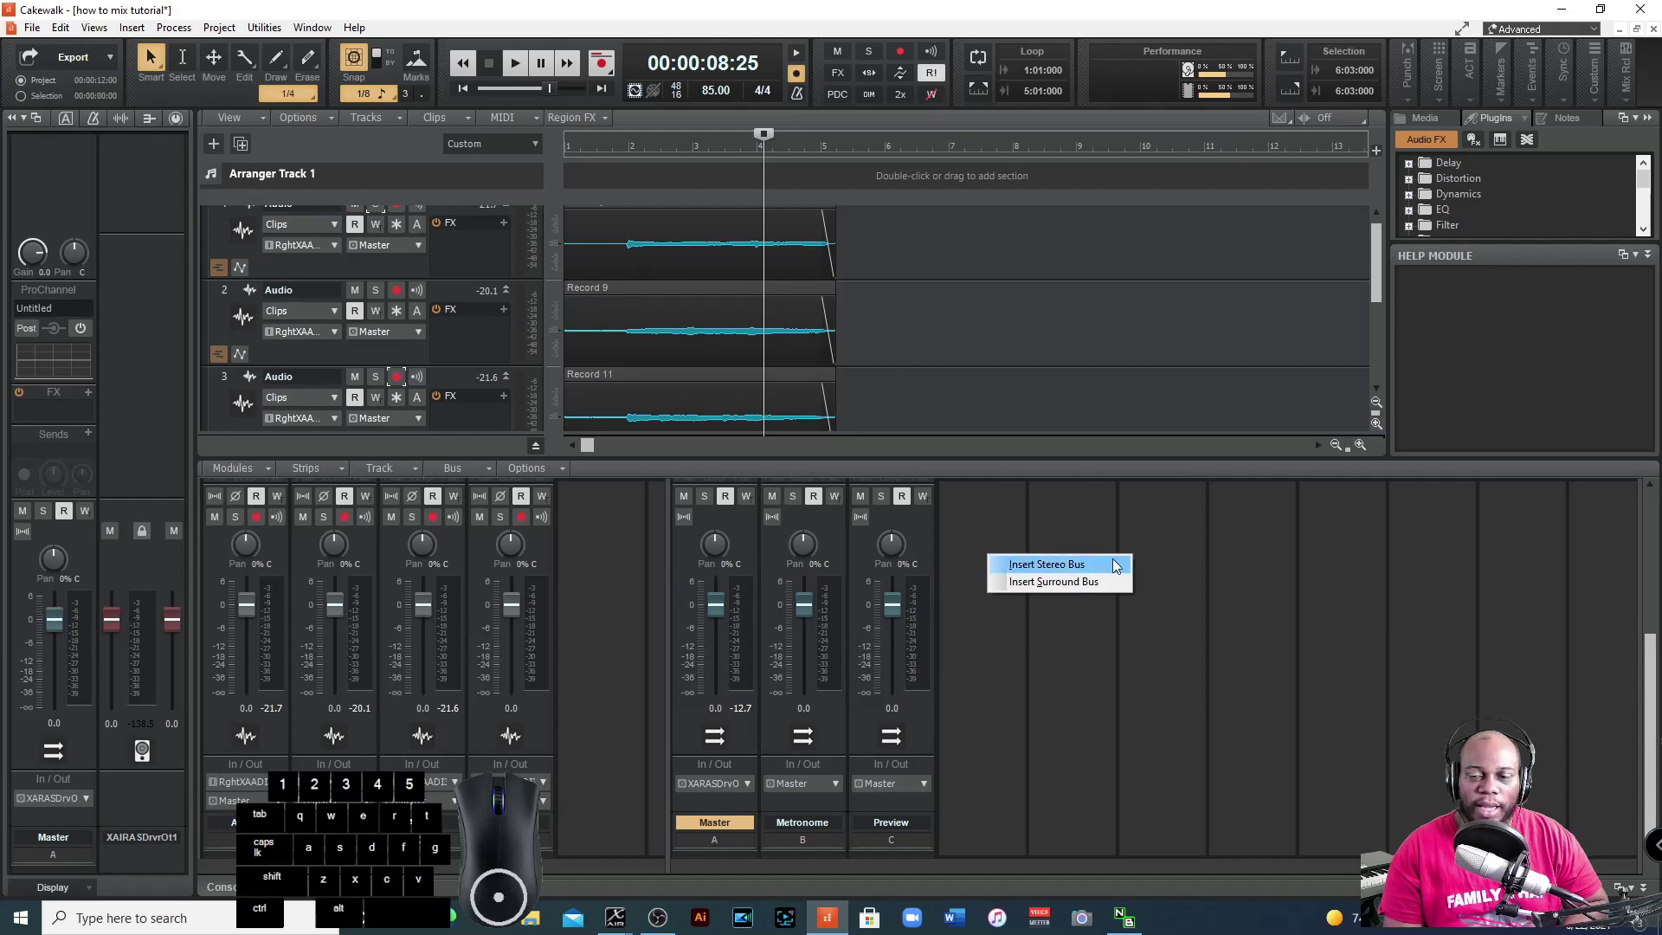
pyautogui.click(1076, 570)
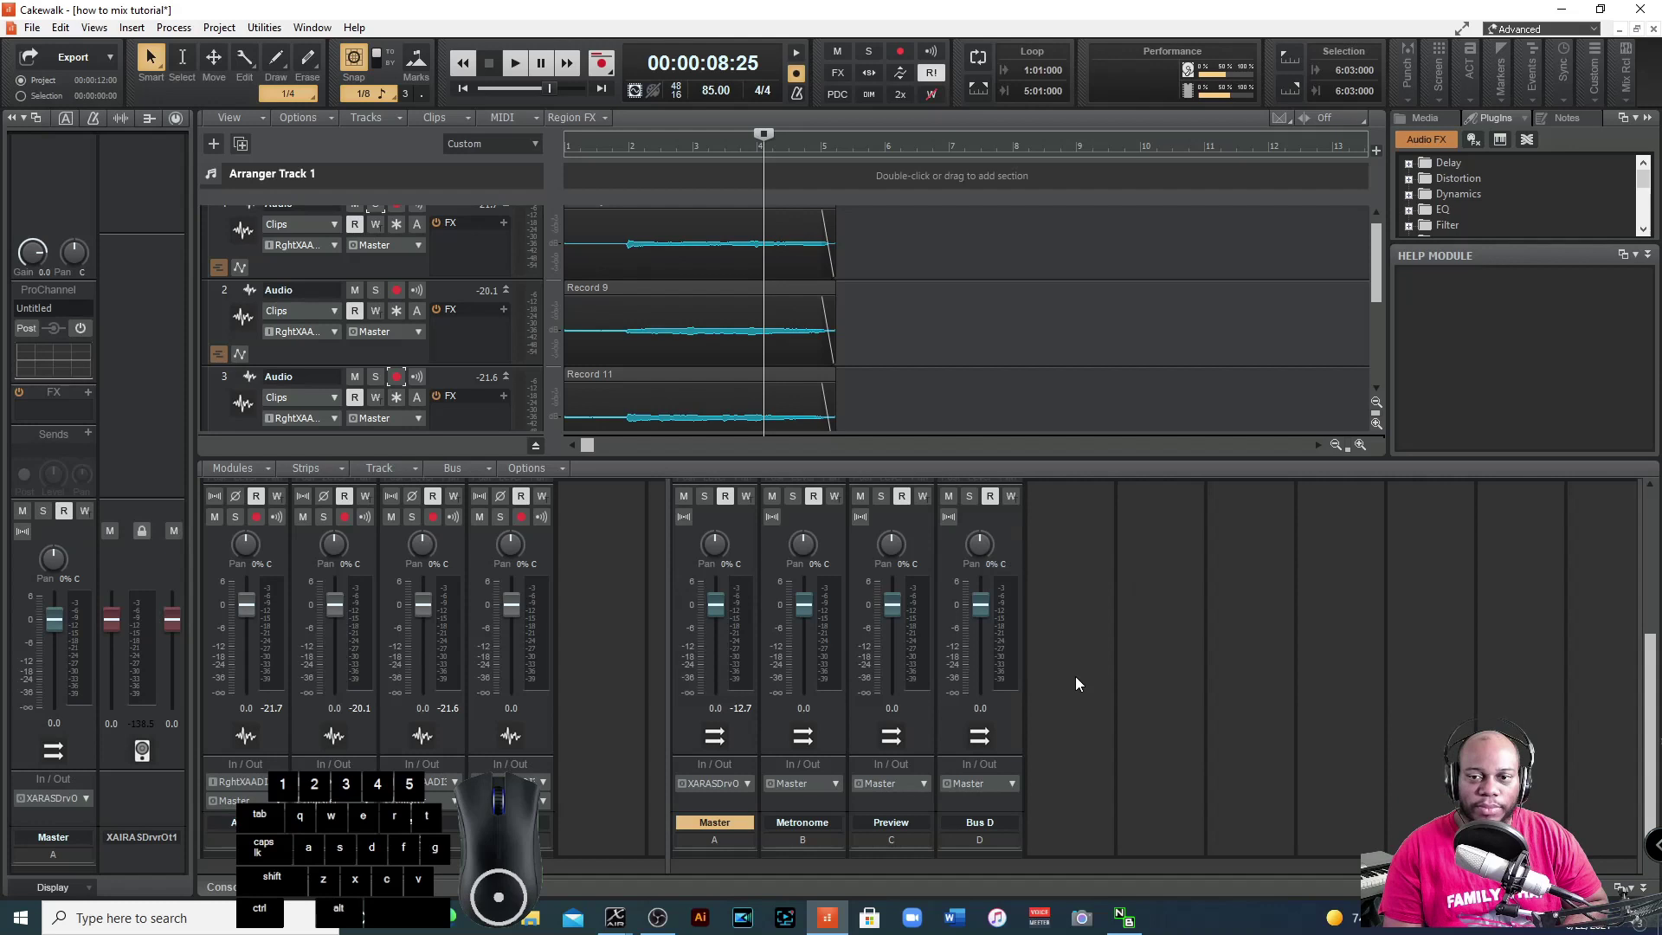
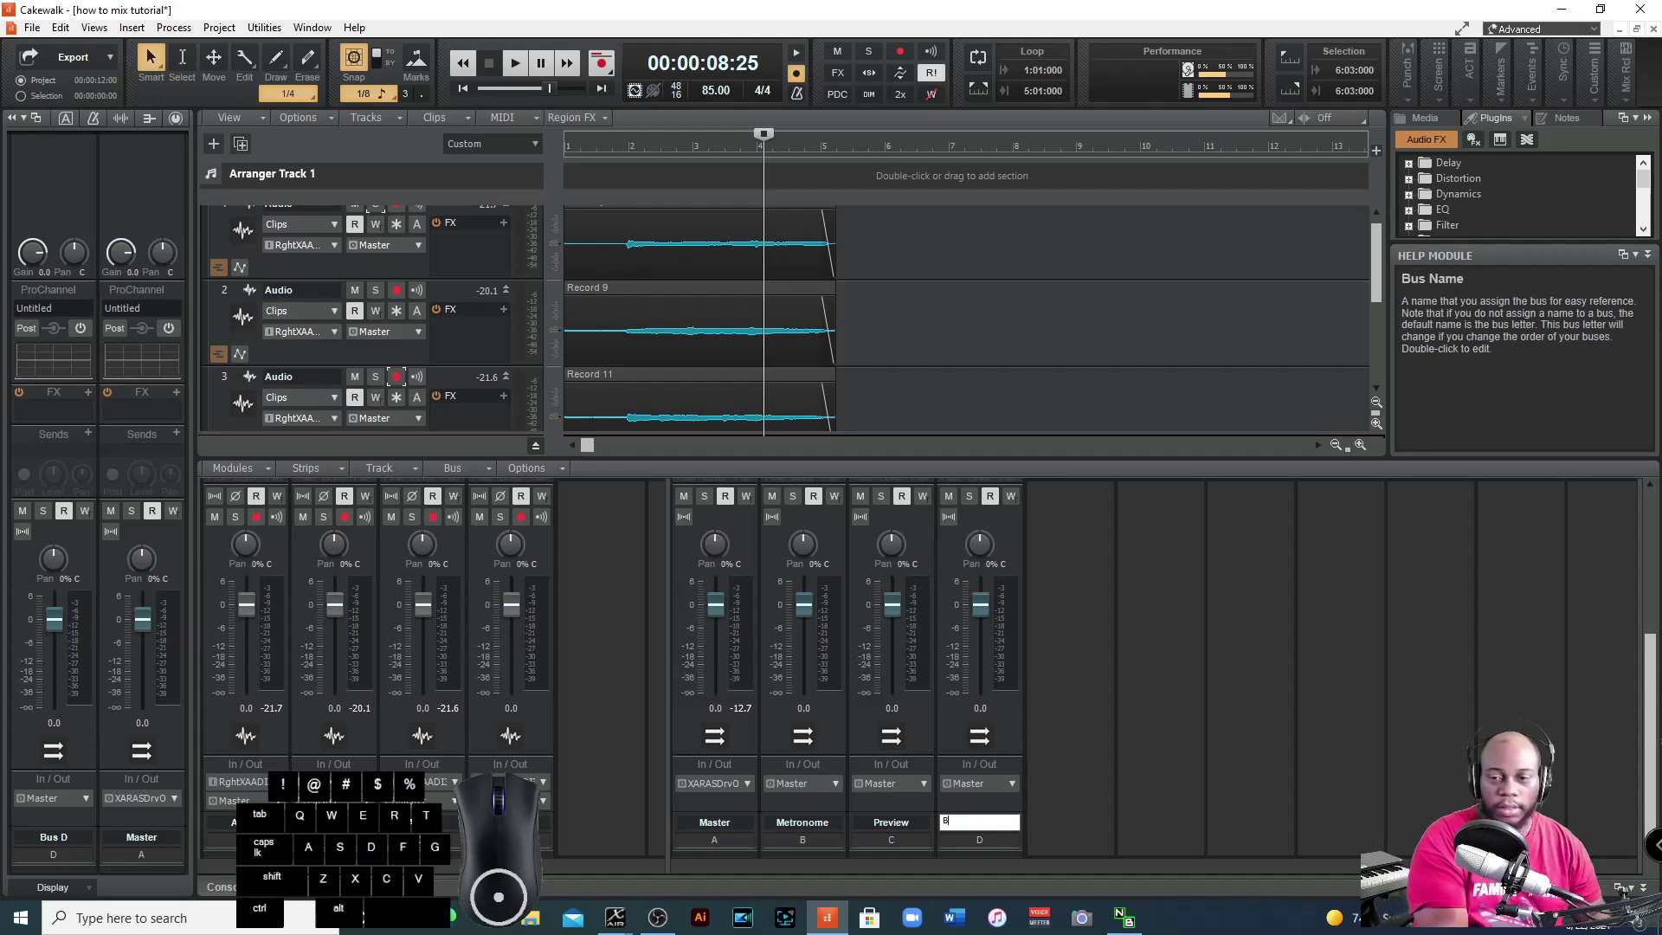
pyautogui.press('d')
pyautogui.press('space')
pyautogui.press('shift+v')
pyautogui.press('x')
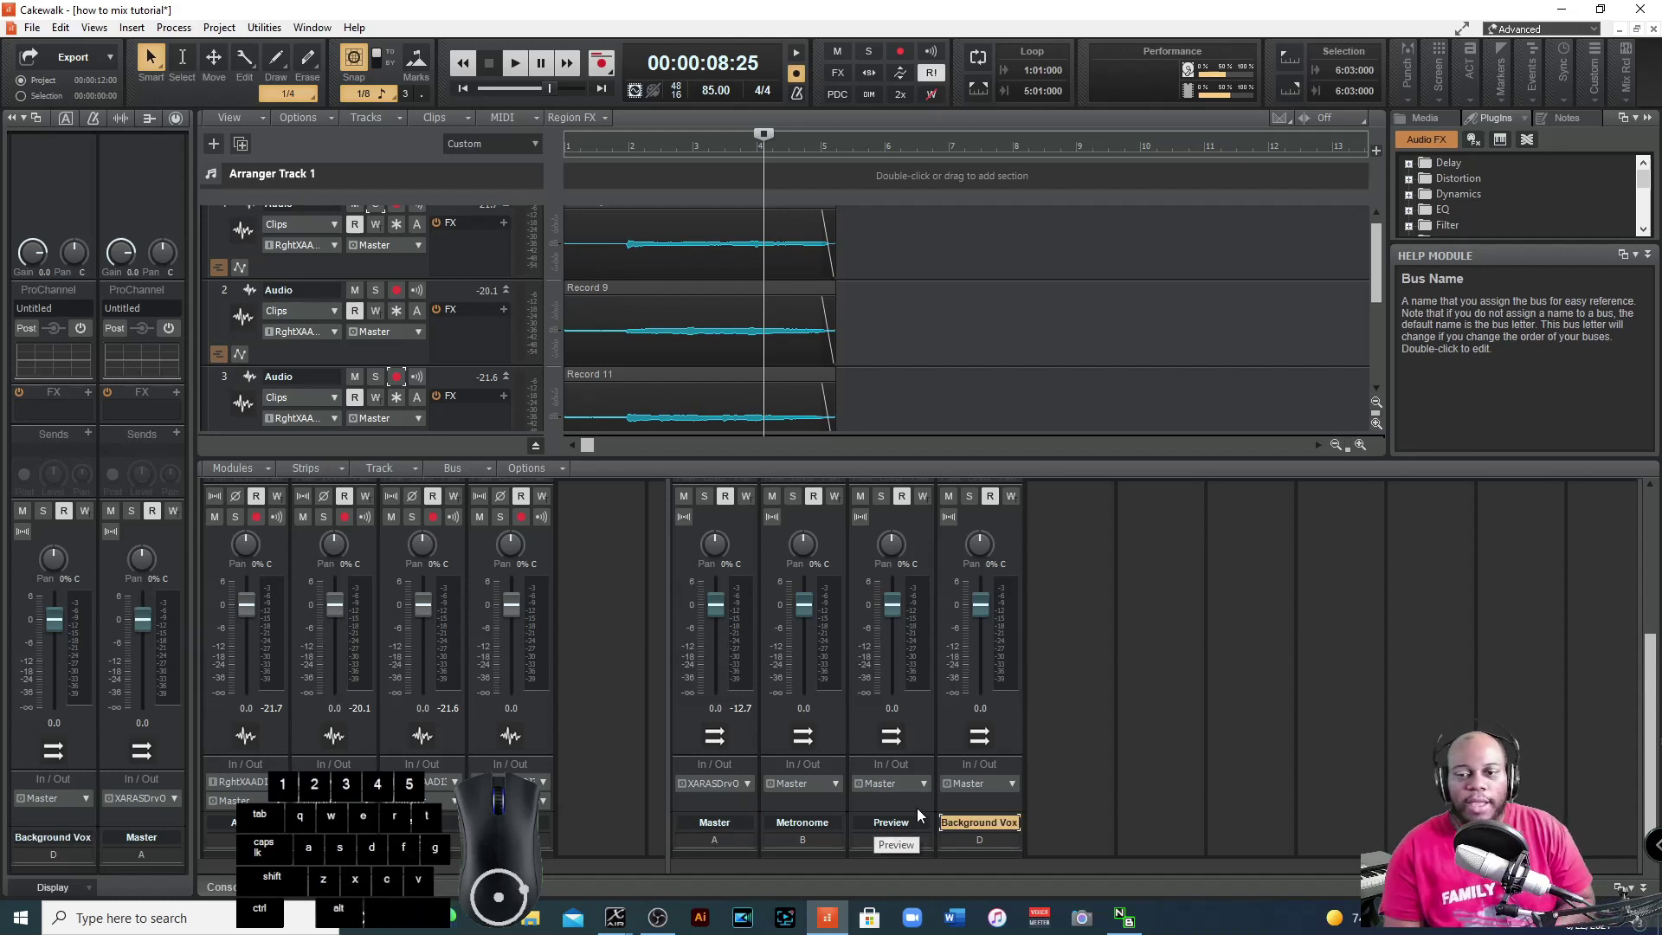
pyautogui.click(1071, 681)
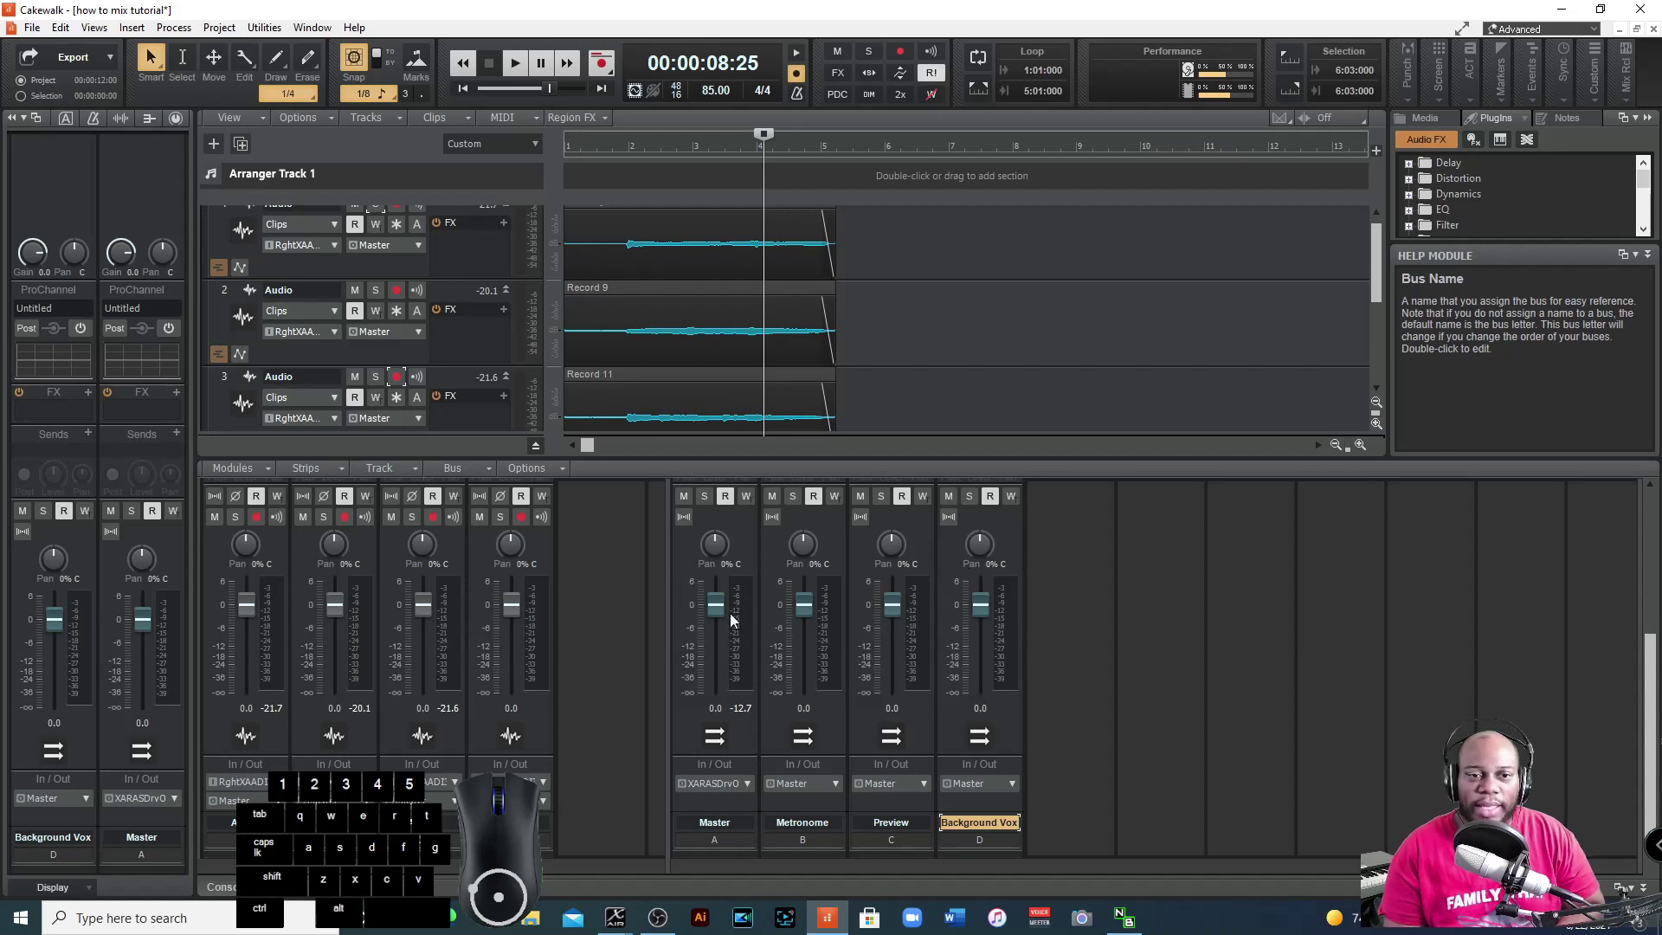
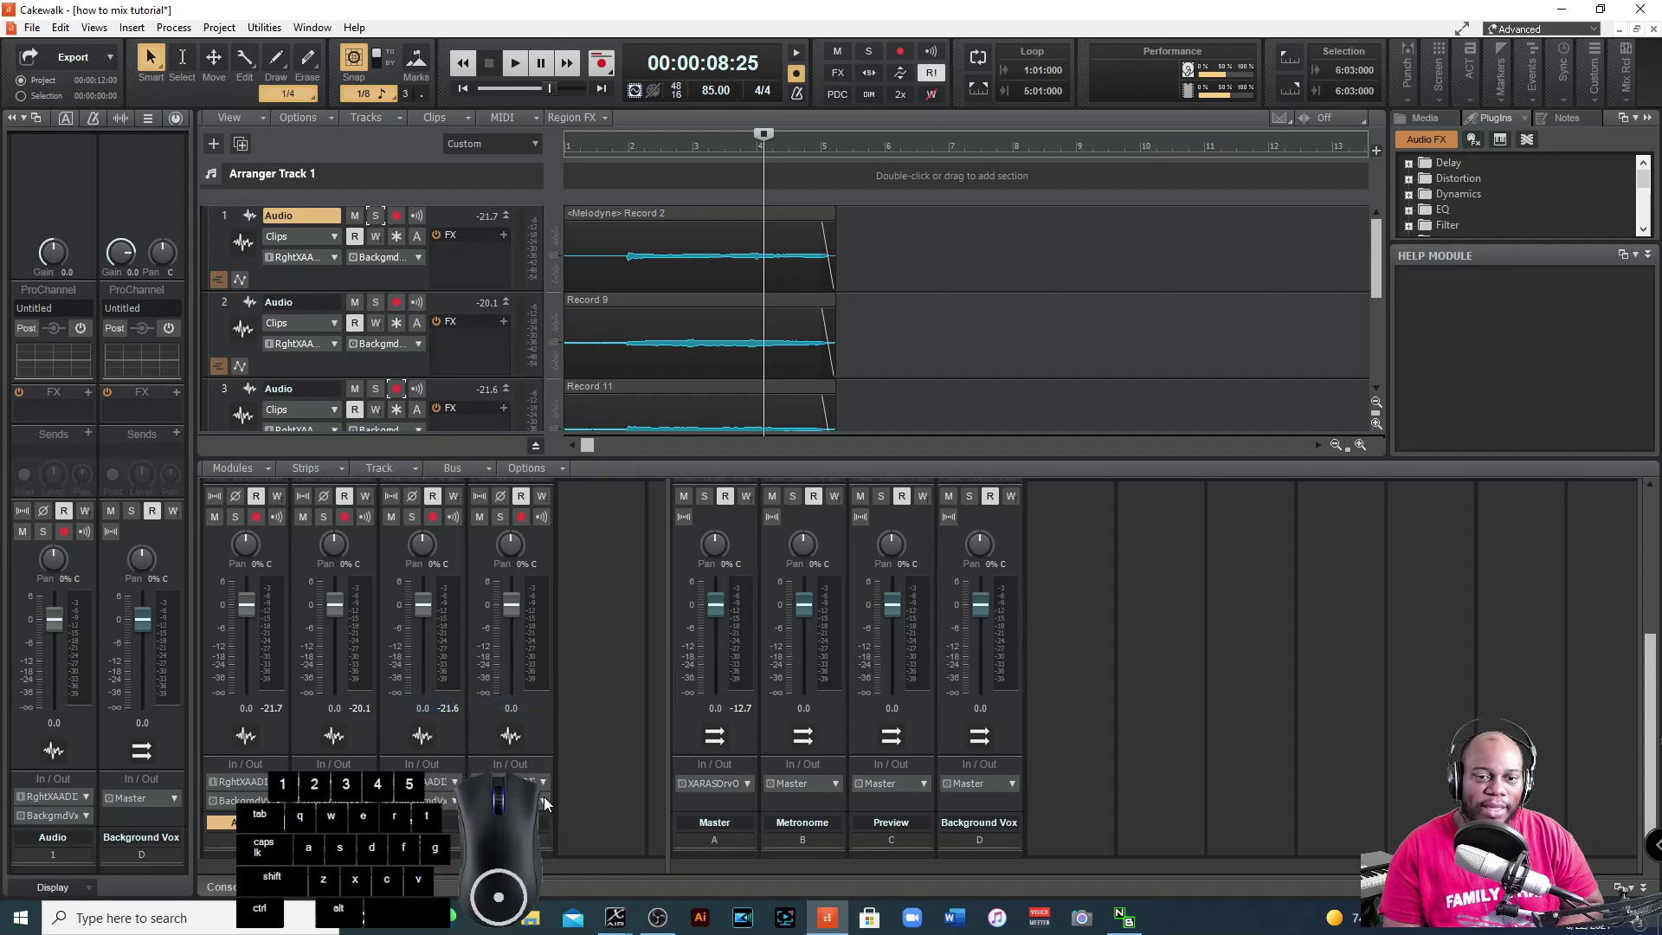
# Route the track's output to the Background Vox bus and select that bus strip.
pyautogui.click(546, 807)
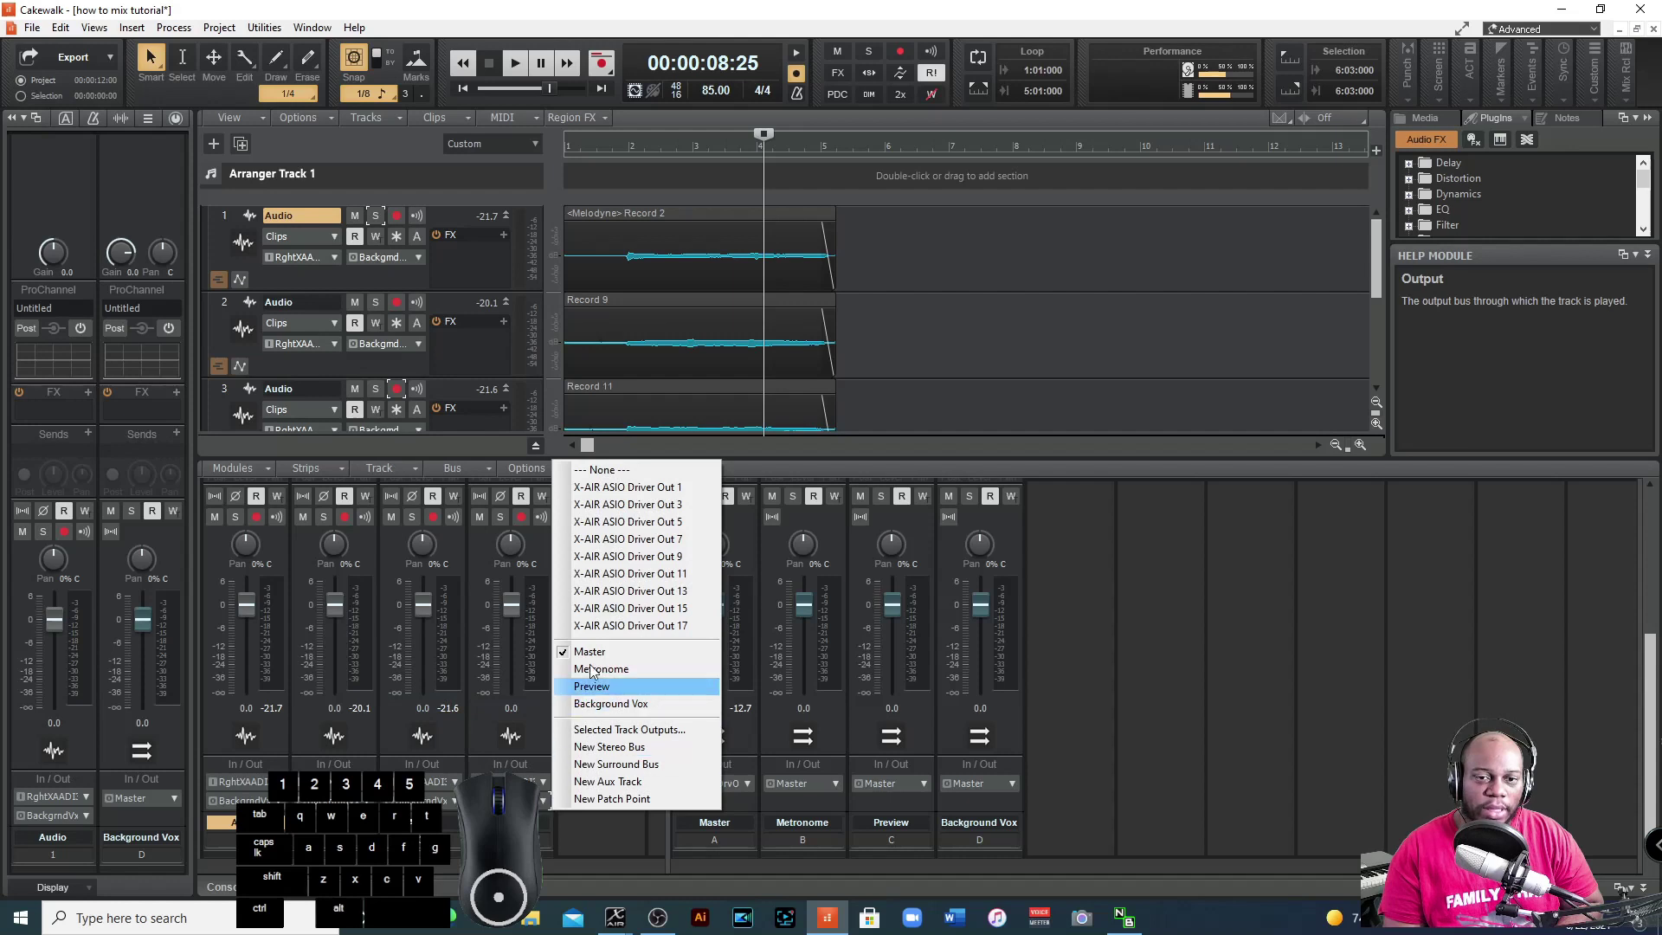
pyautogui.click(614, 839)
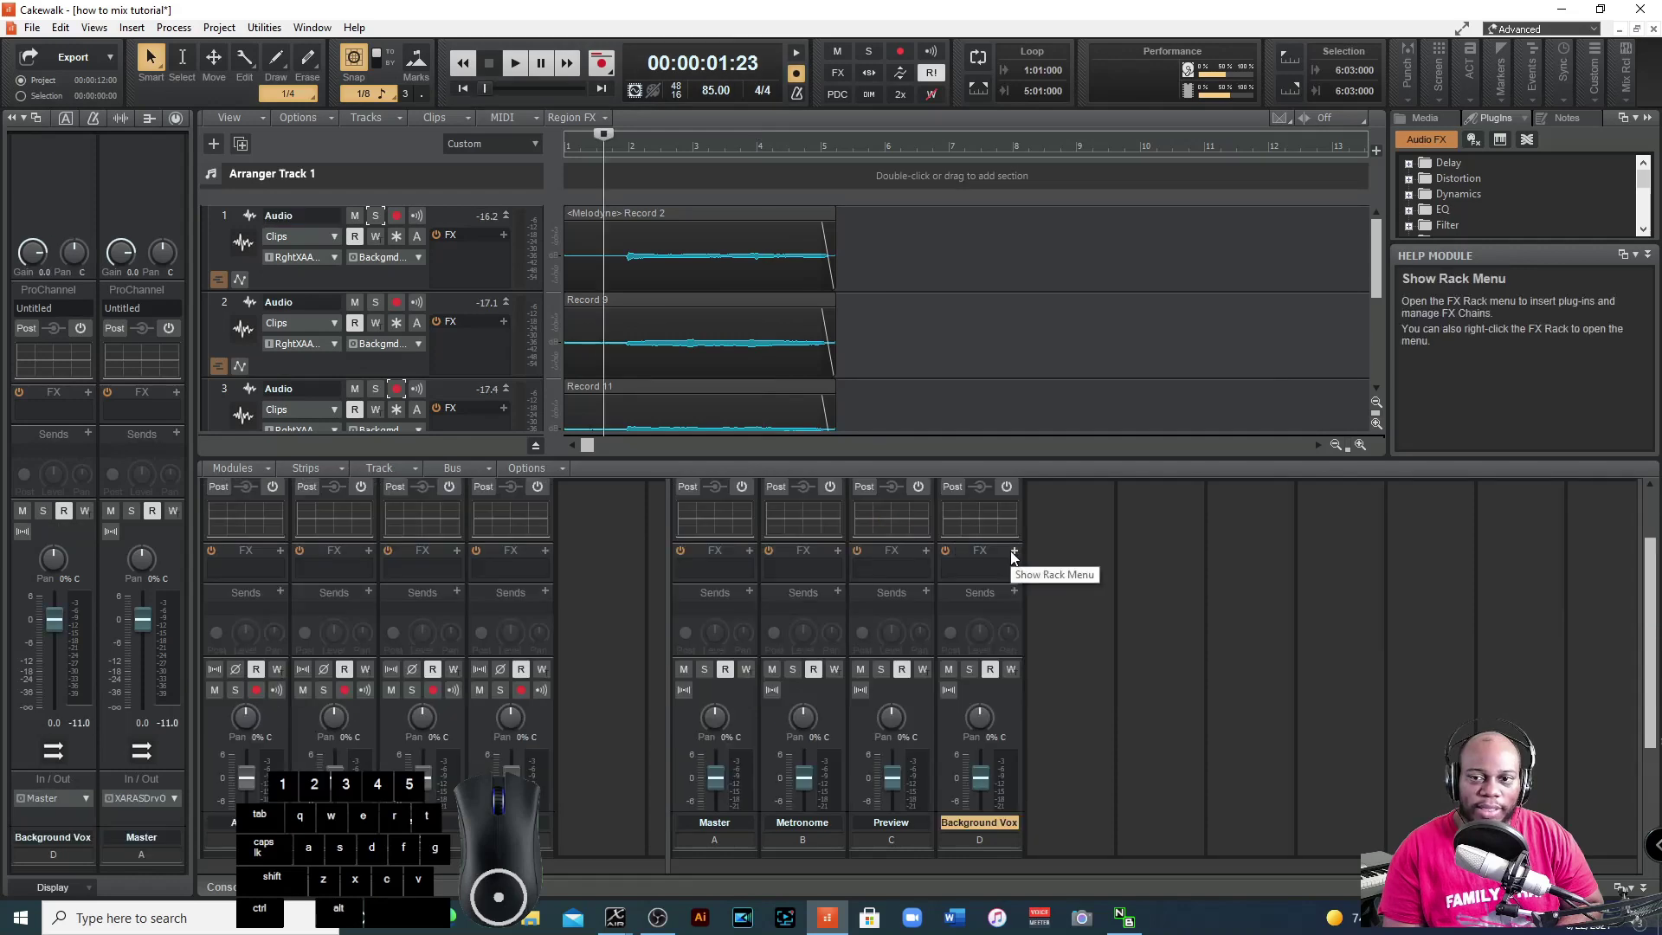
# Insert the BG Vocals Focus.fxc chain preset from the Vocals folder onto the Background Vox bus FX rack.
pyautogui.rightClick(987, 572)
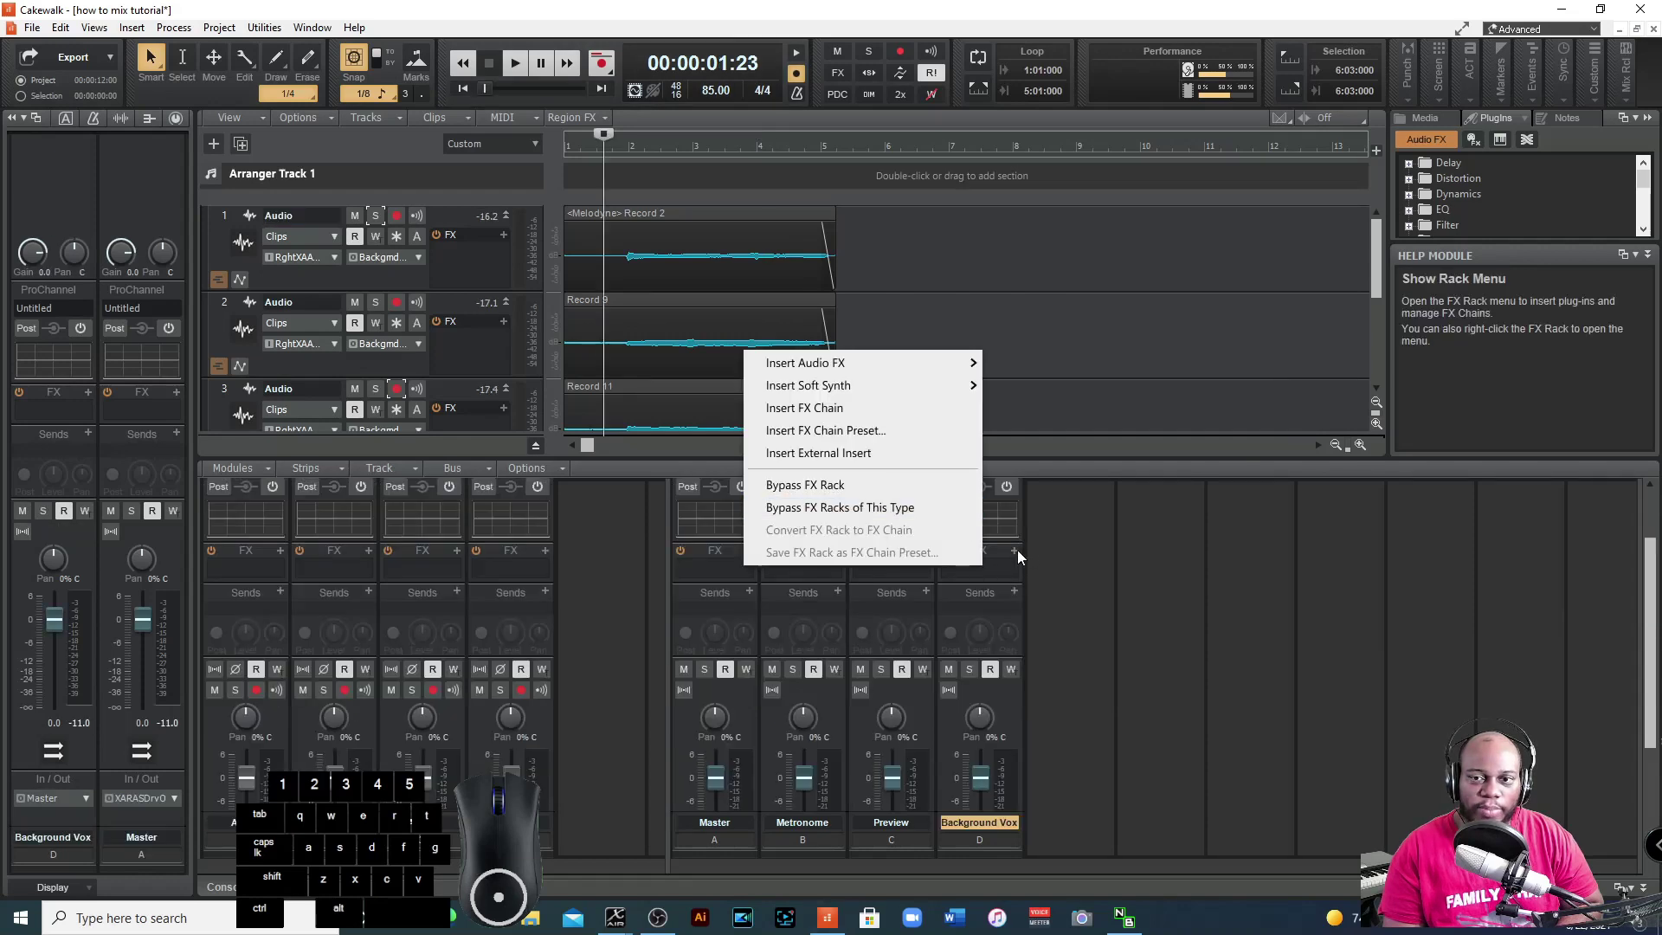
pyautogui.click(1022, 557)
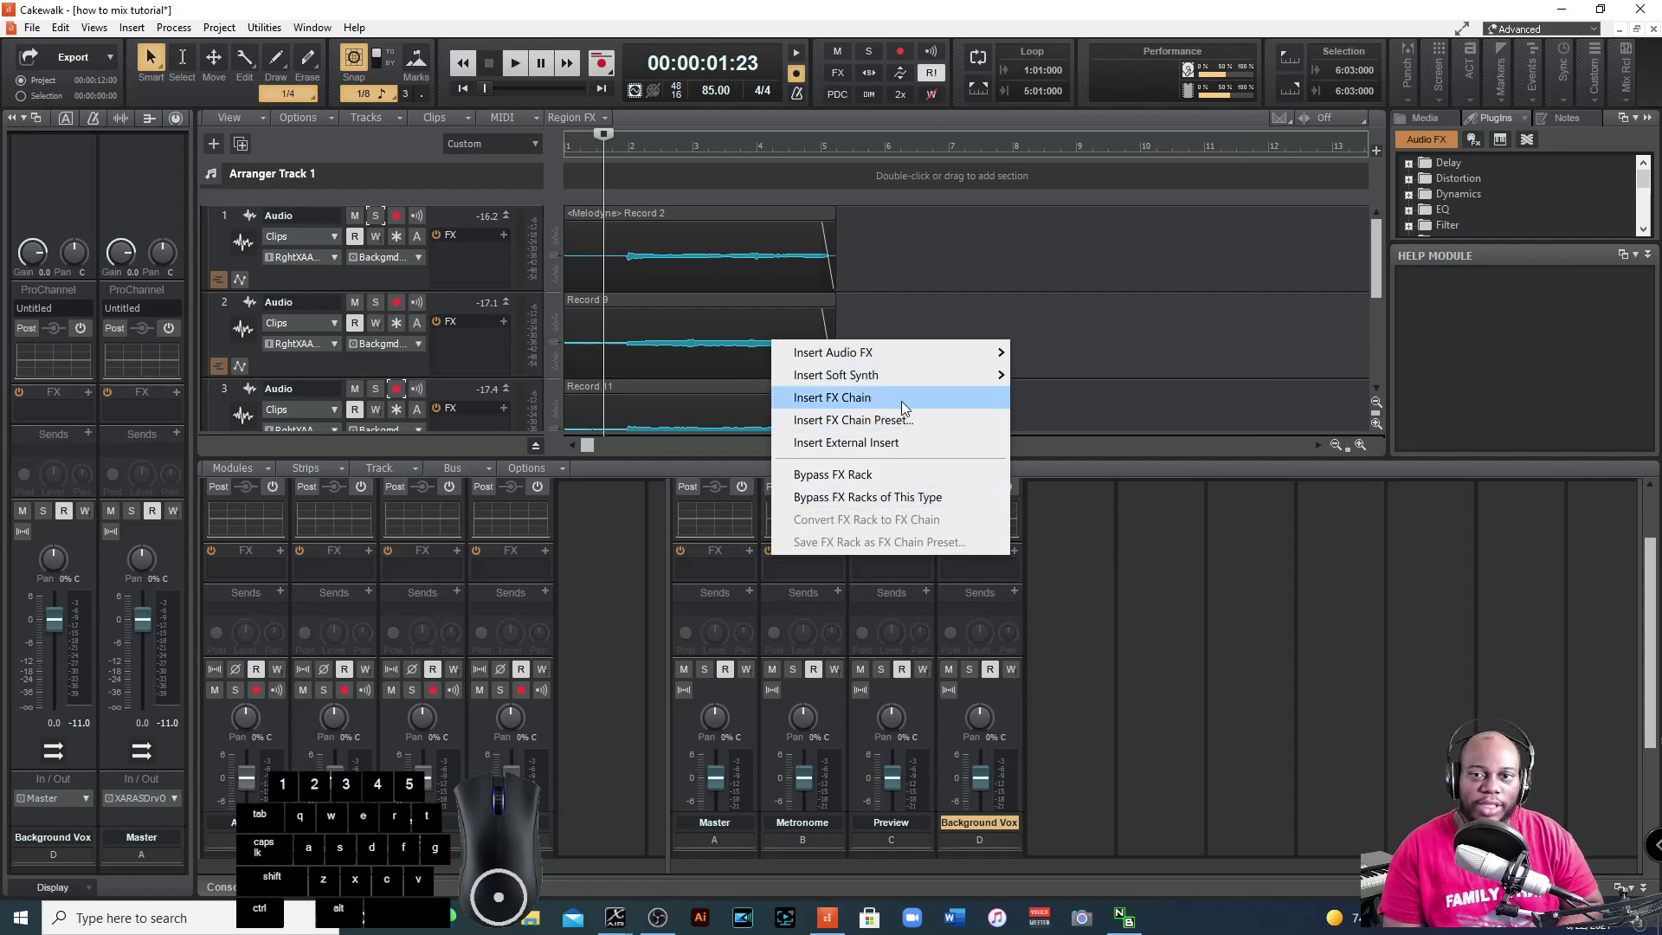
pyautogui.click(903, 431)
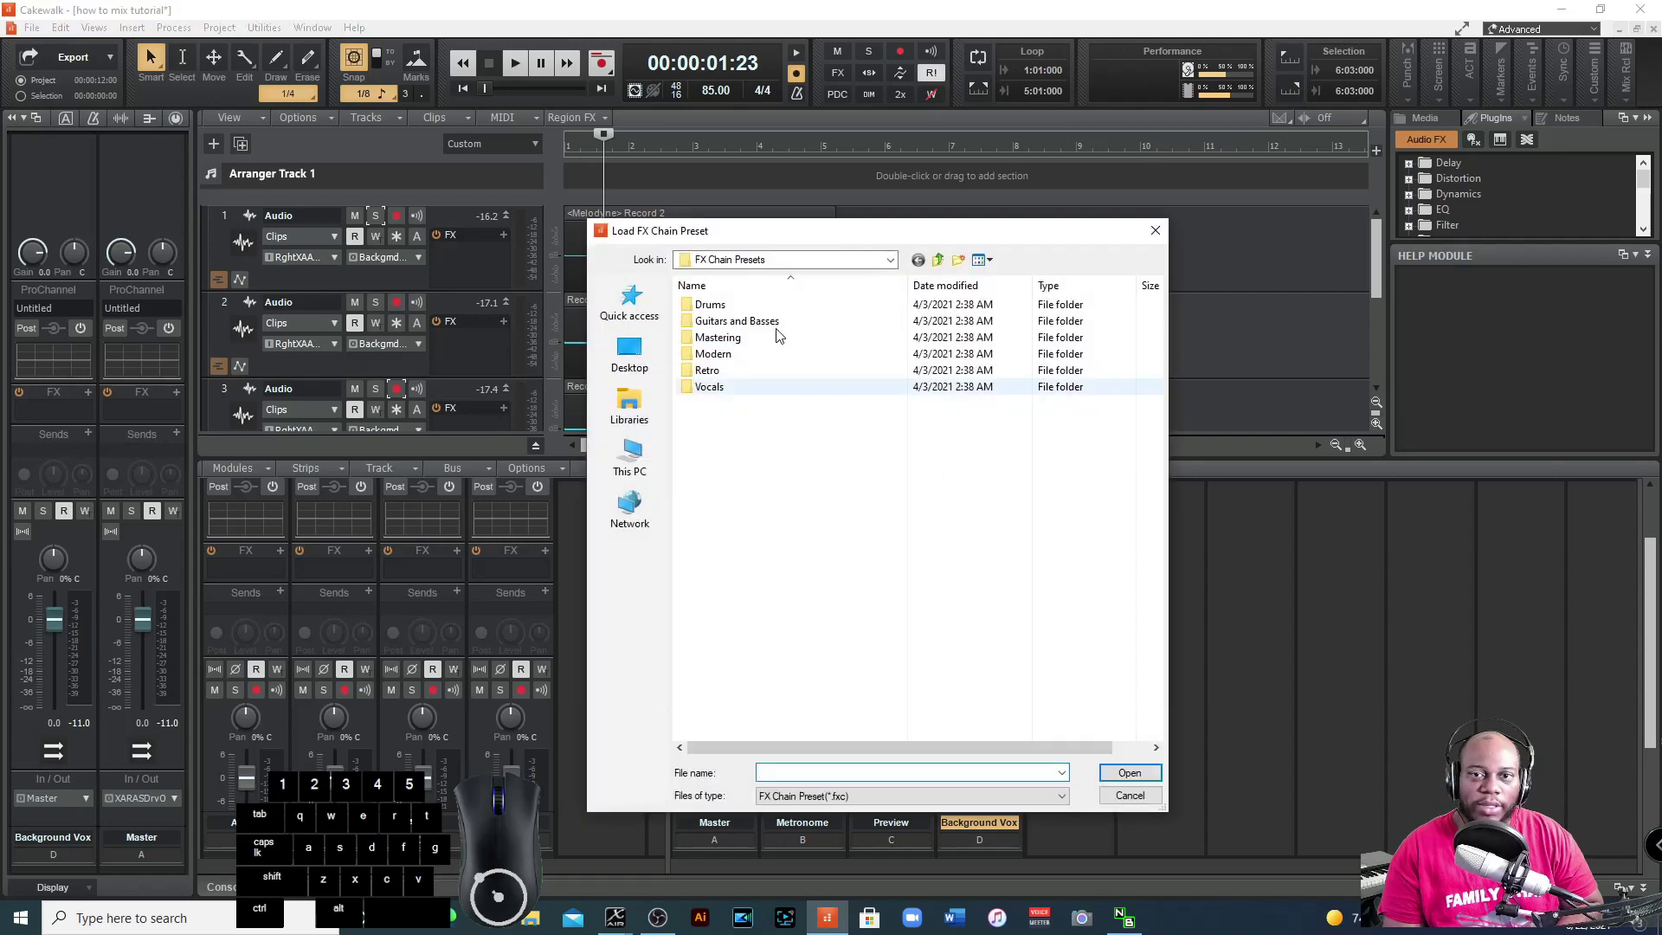
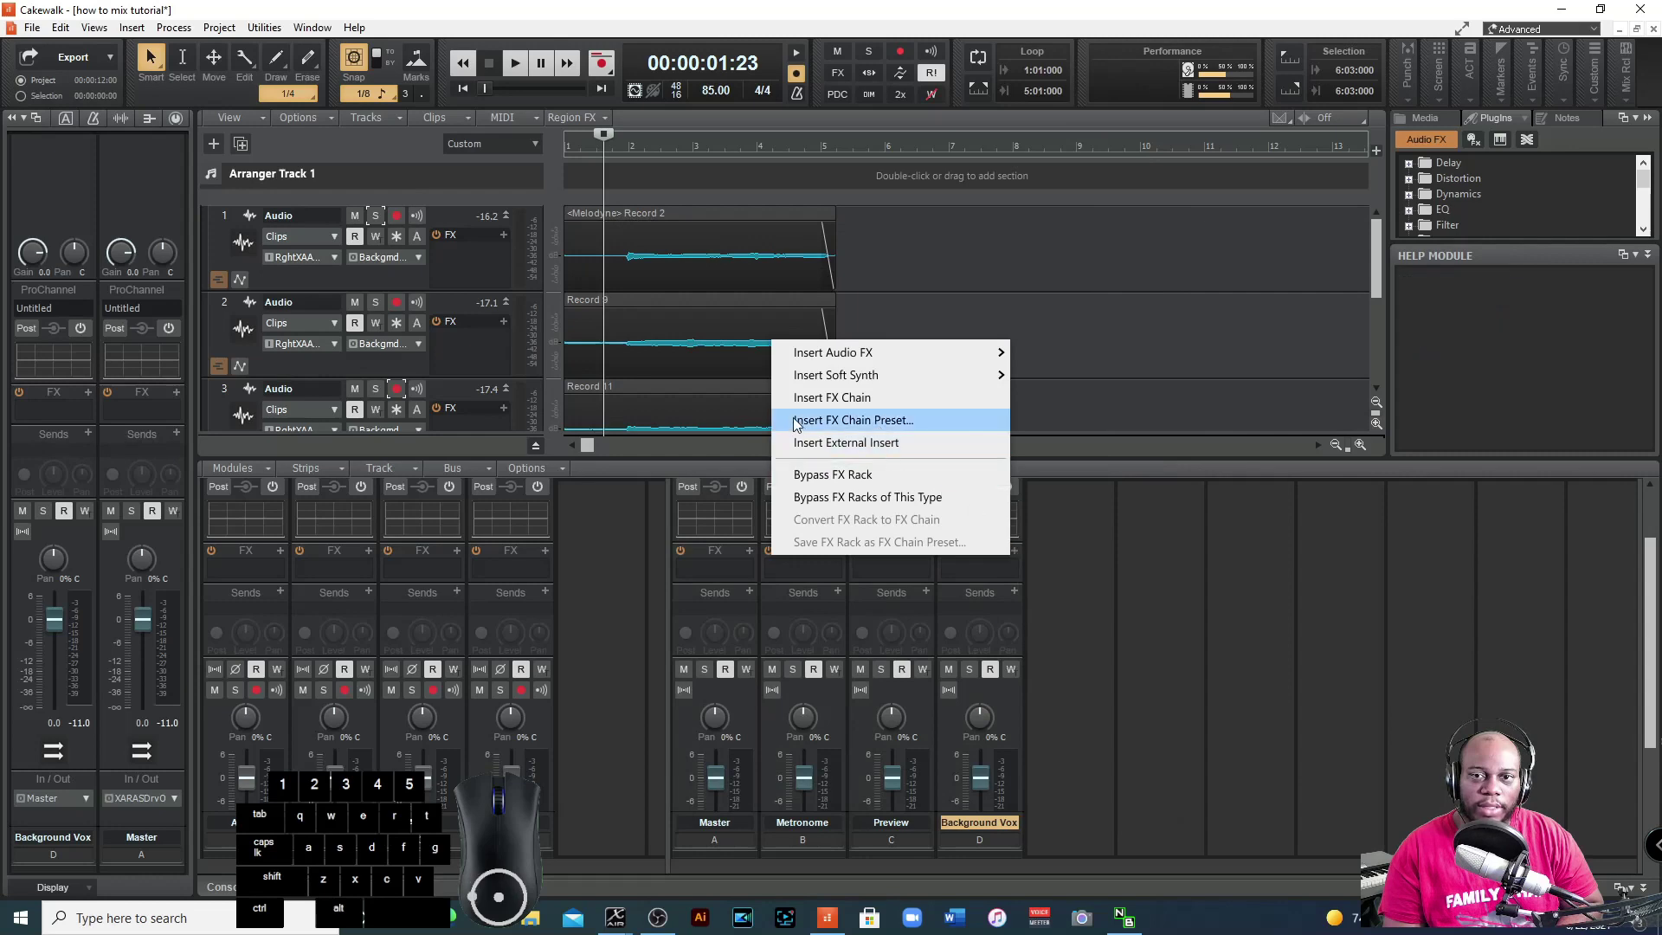
pyautogui.click(912, 435)
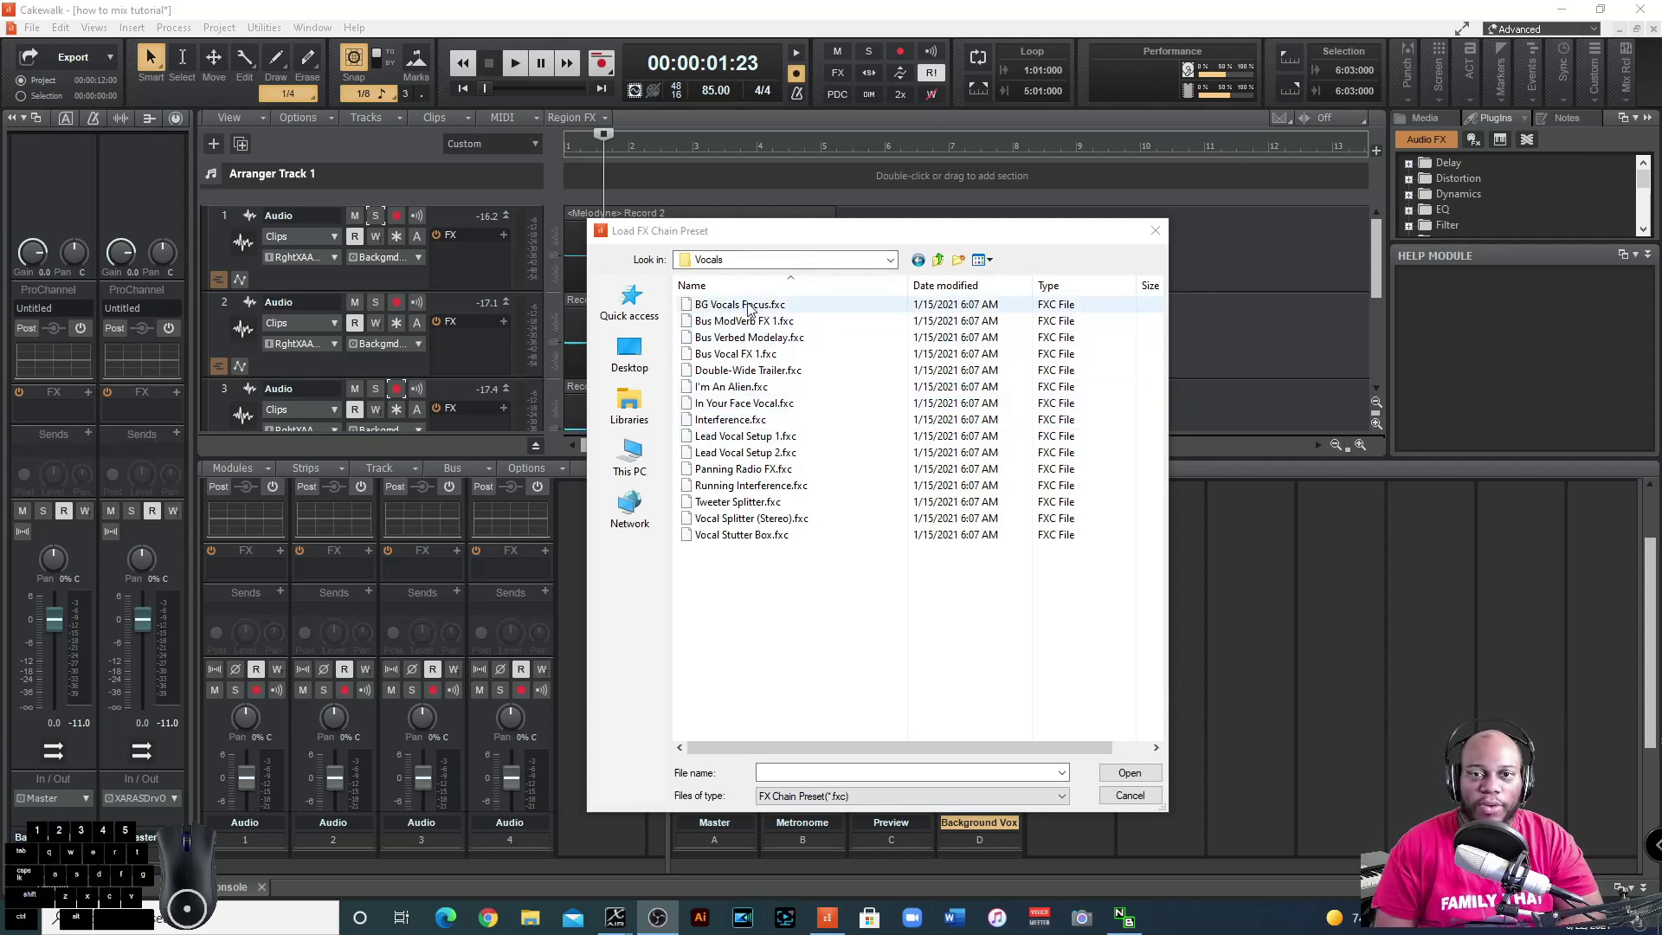
pyautogui.click(753, 309)
pyautogui.click(1130, 778)
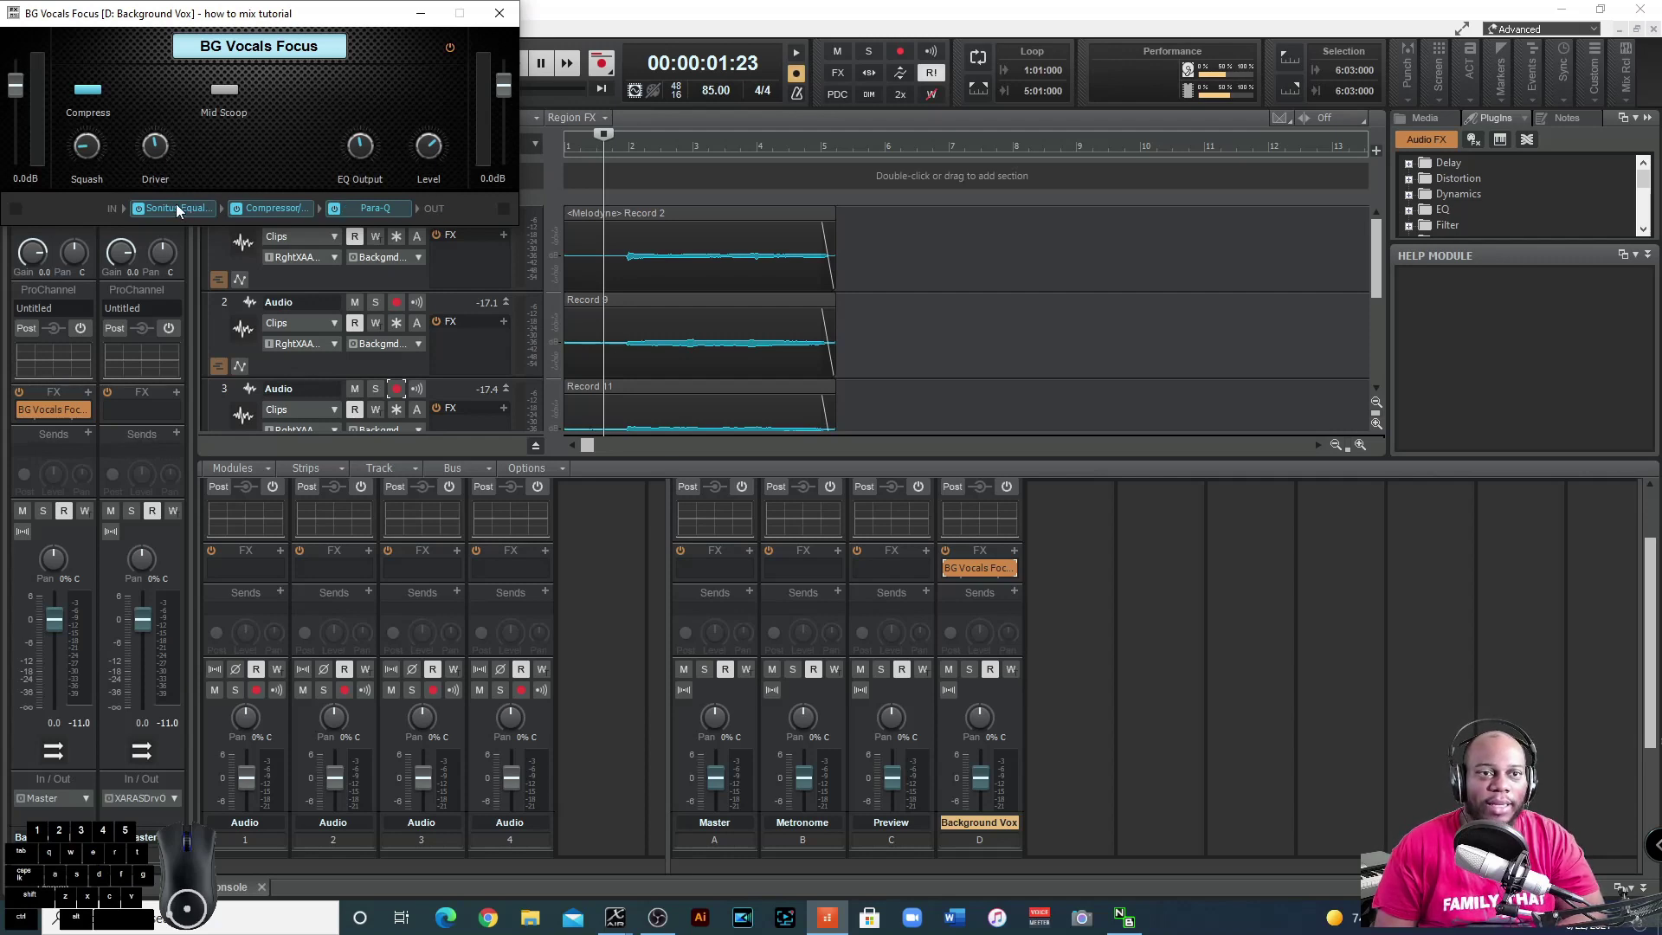
# Inspect the Sonitus Equalizer and Compressor inside the BG Vocals Focus chain.
pyautogui.doubleClick(184, 217)
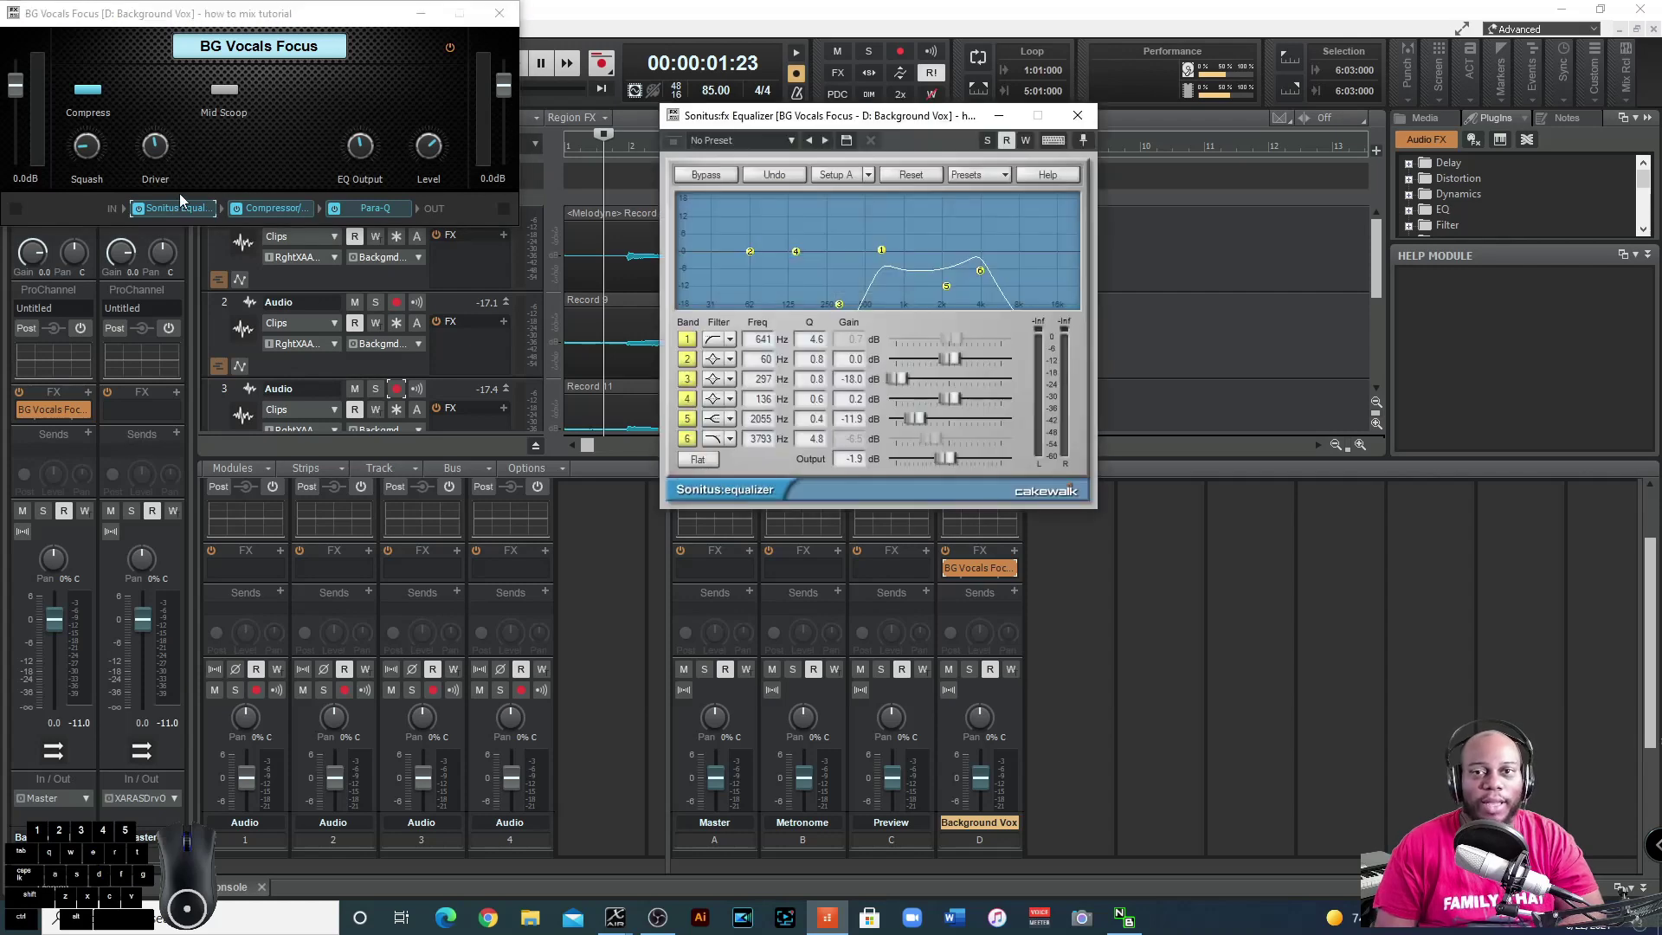
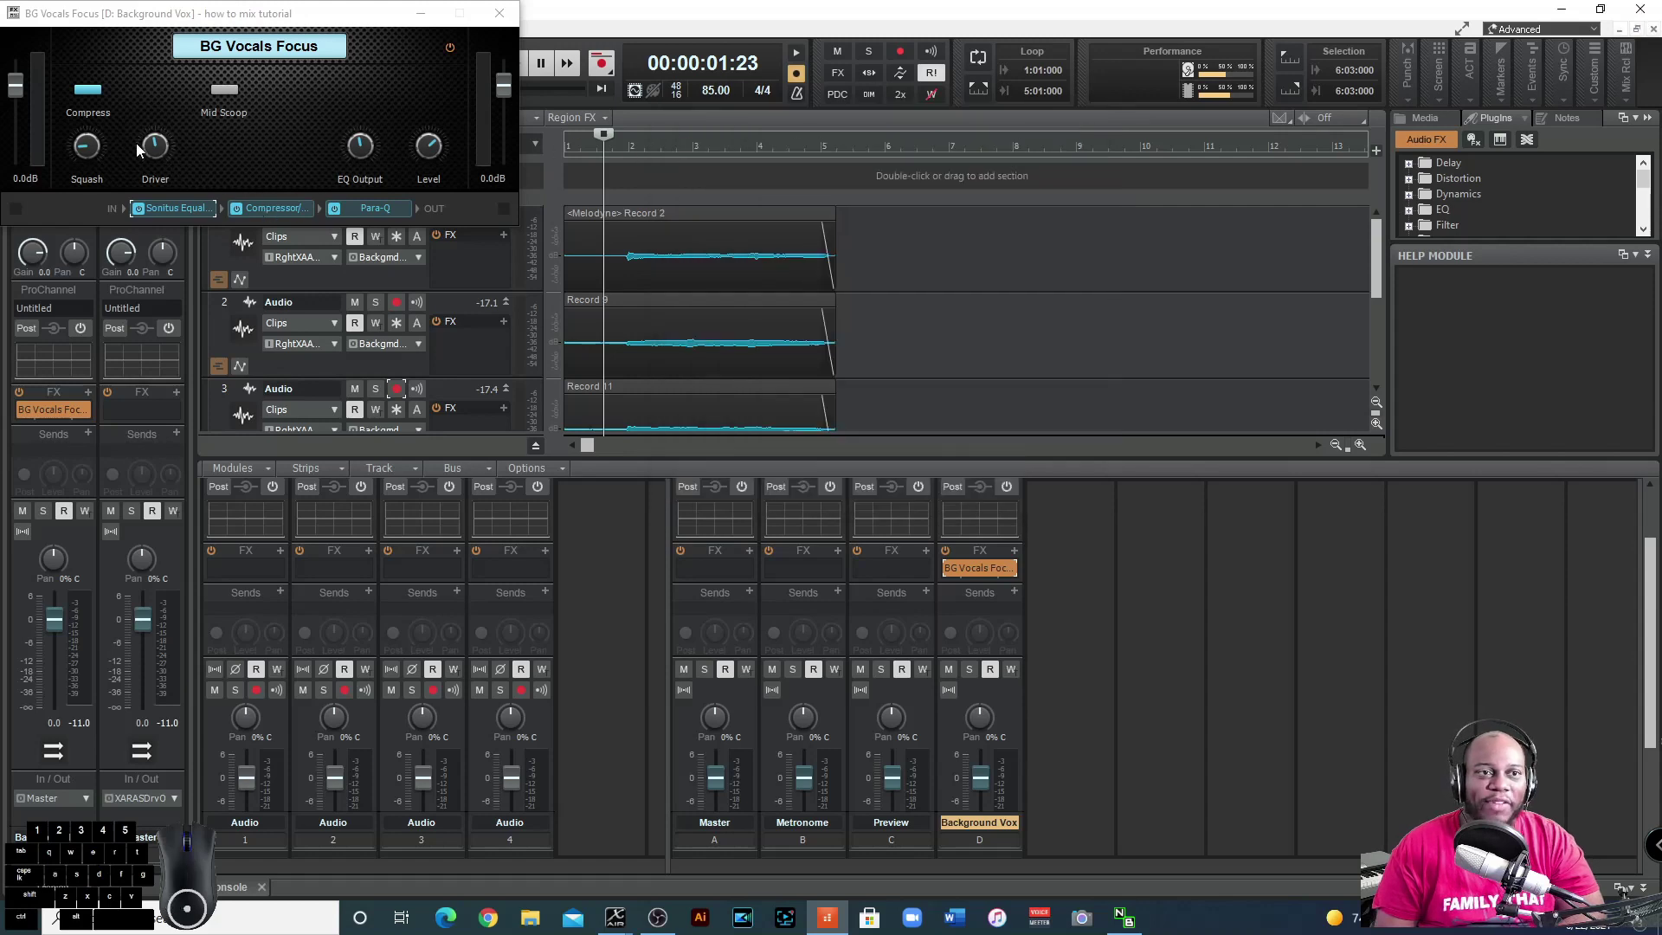
pyautogui.click(285, 213)
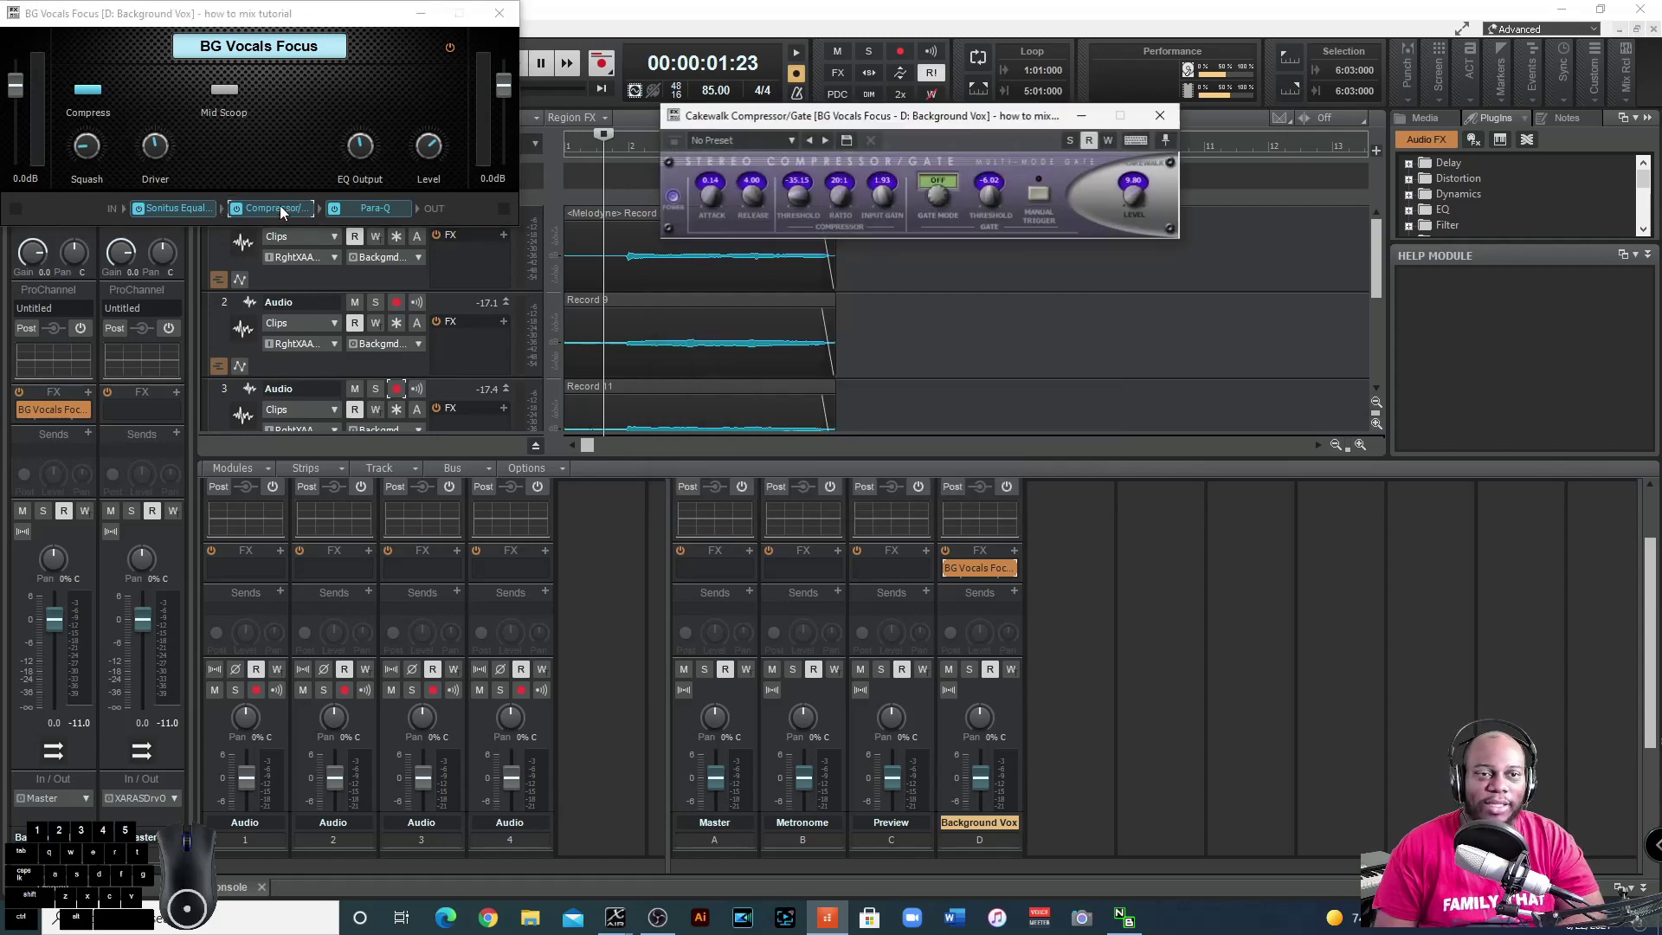
pyautogui.click(1157, 122)
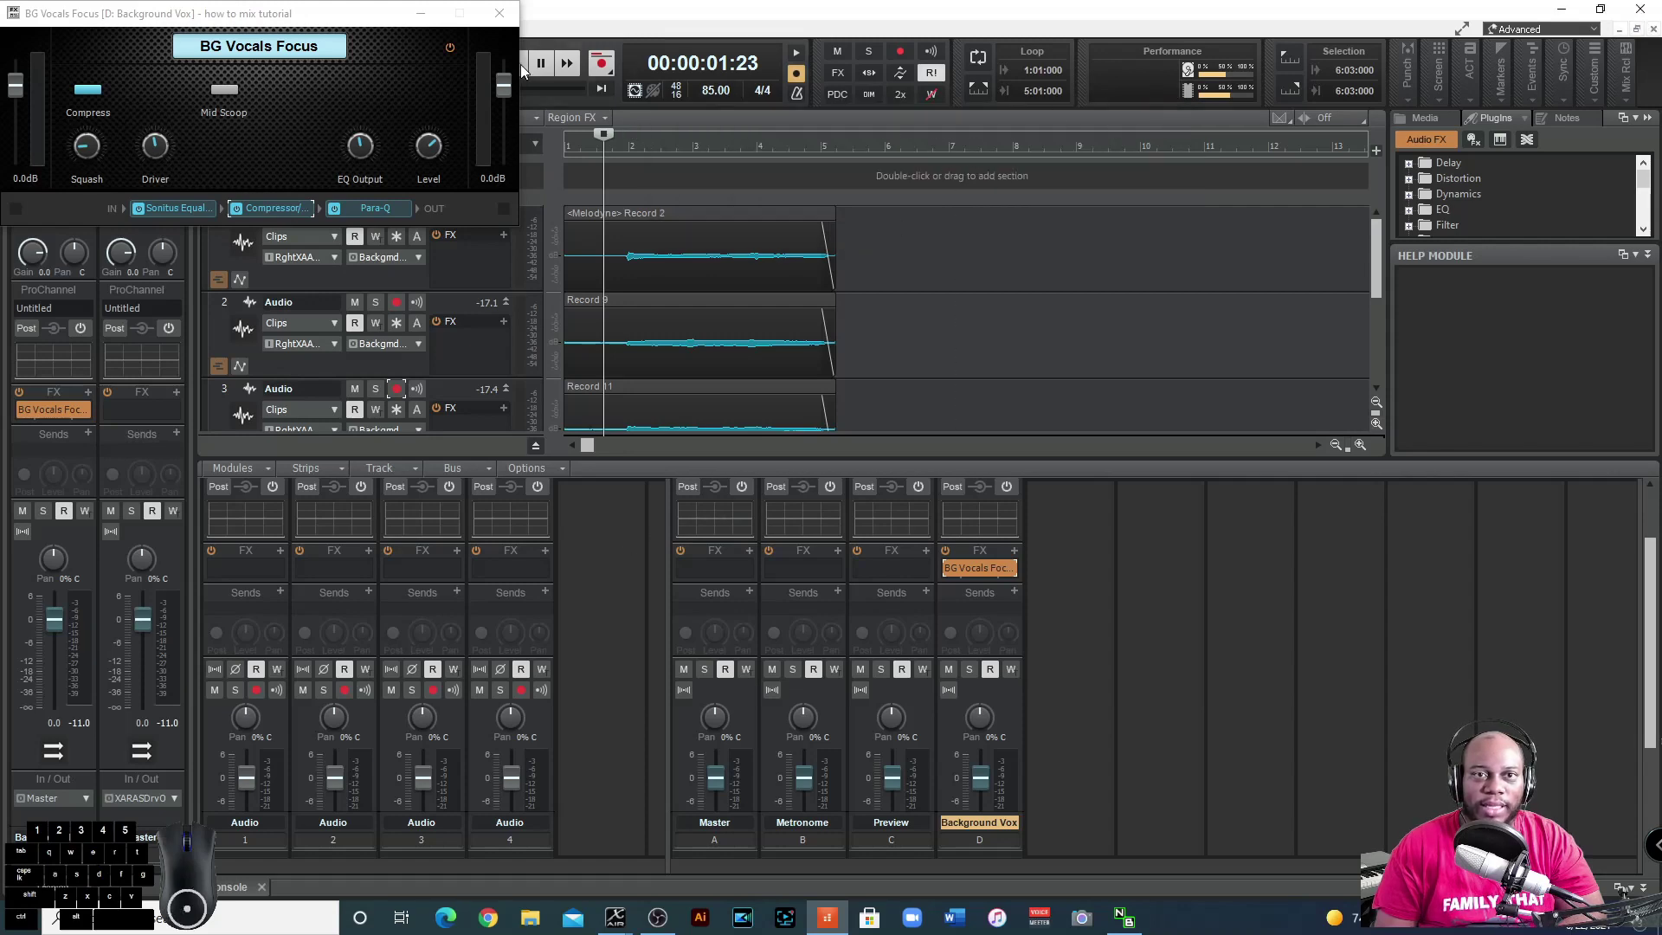
# Audition the song through the chain, stop playback and close the chain window.
pyautogui.click(274, 12)
pyautogui.click(280, 17)
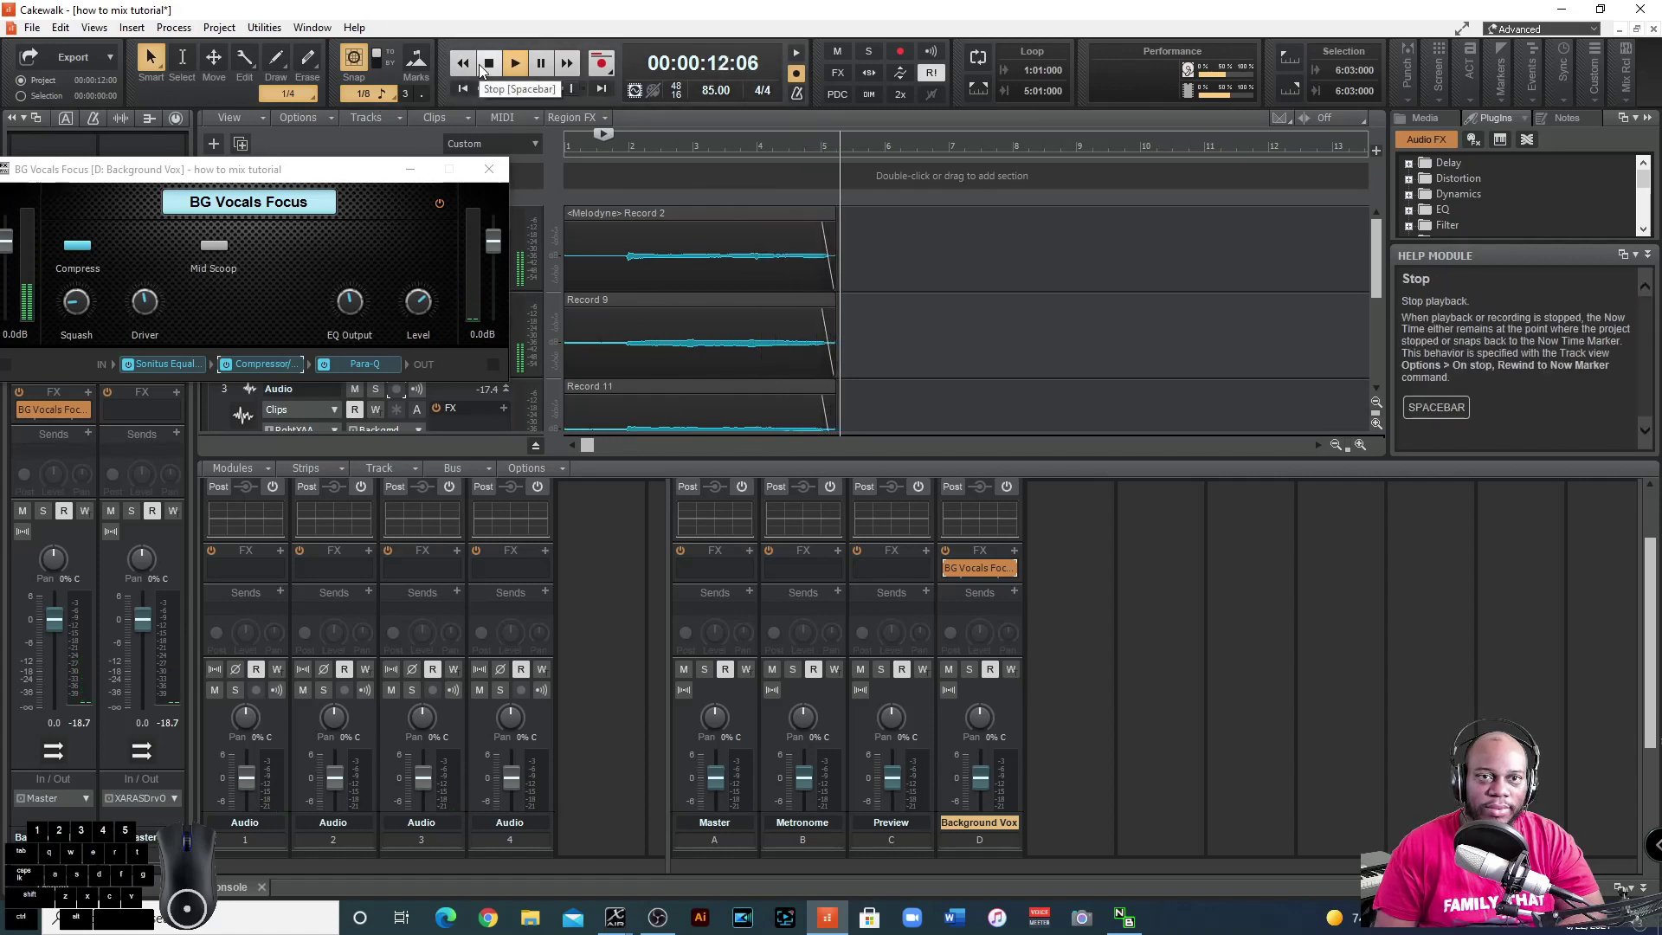
pyautogui.click(483, 71)
pyautogui.moveTo(350, 181); pyautogui.dragTo(367, 32)
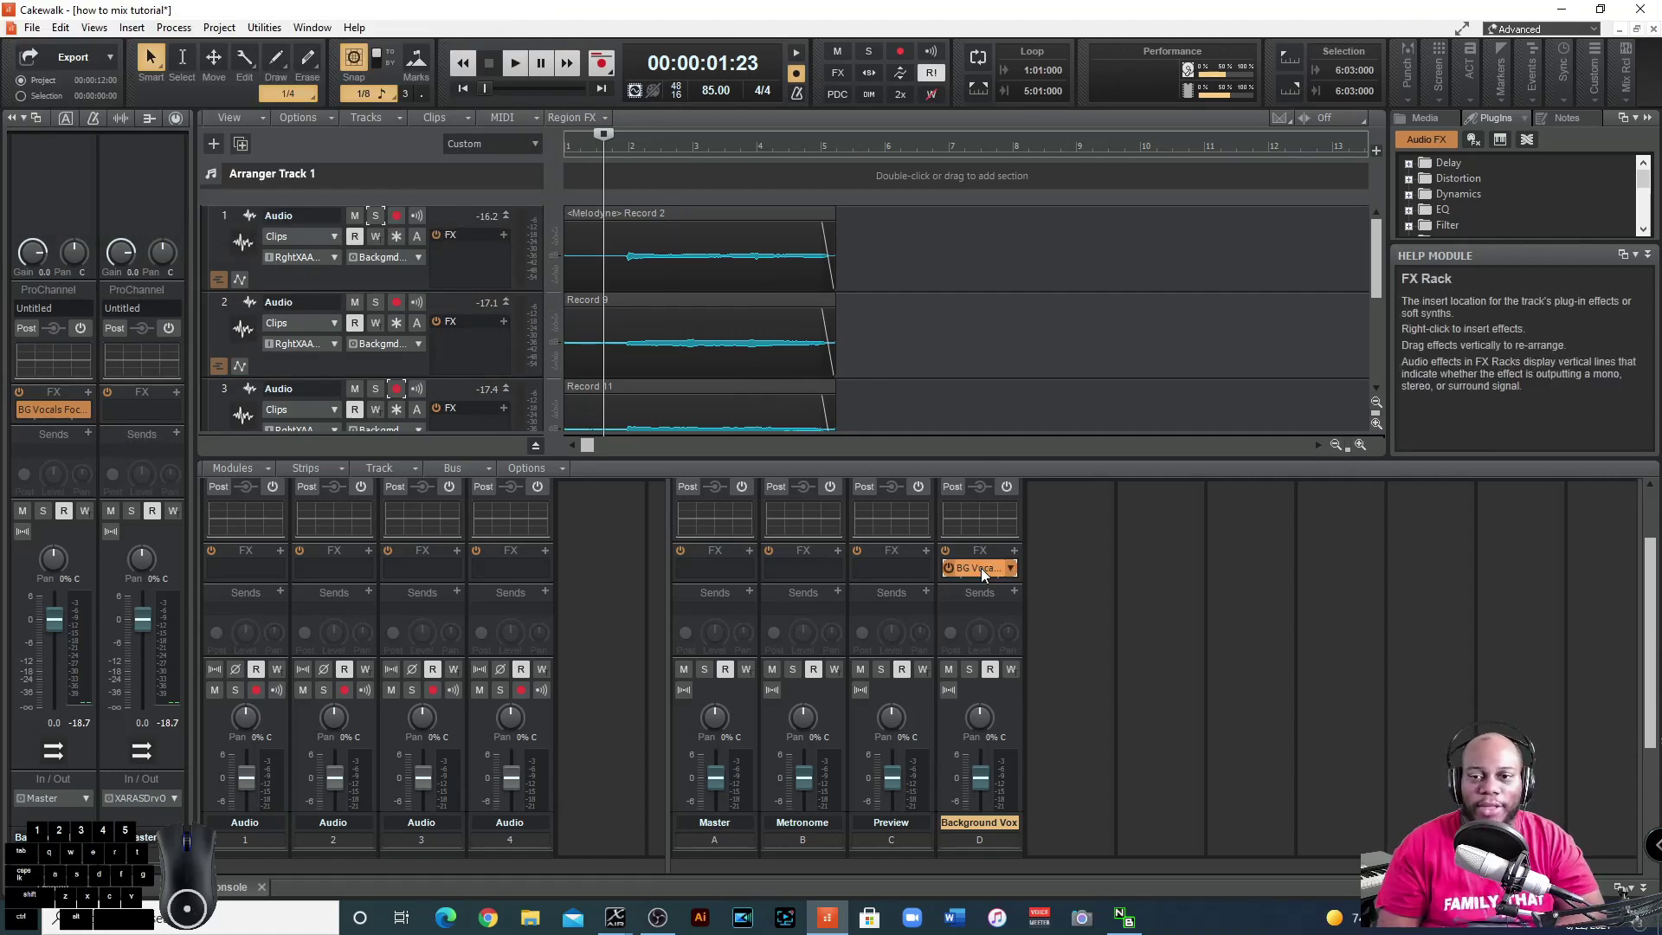
# Delete the BG Vocals Focus chain and insert a Sonitus Compressor on the Background Vox bus.
pyautogui.rightClick(984, 578)
pyautogui.click(758, 297)
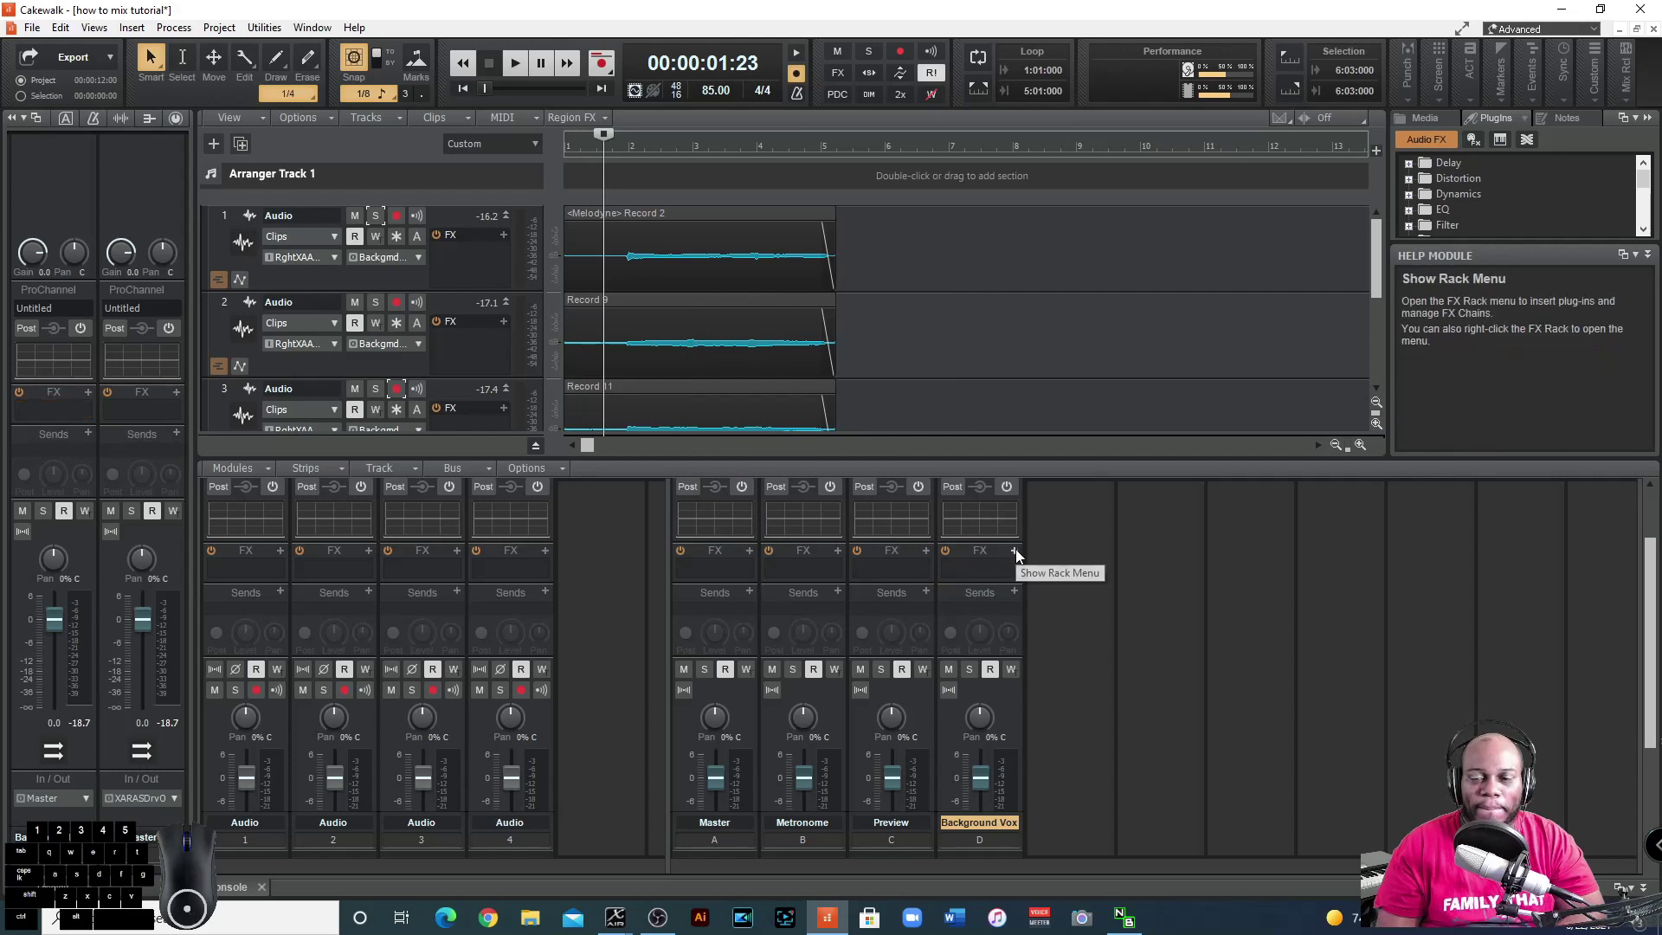
pyautogui.click(1020, 556)
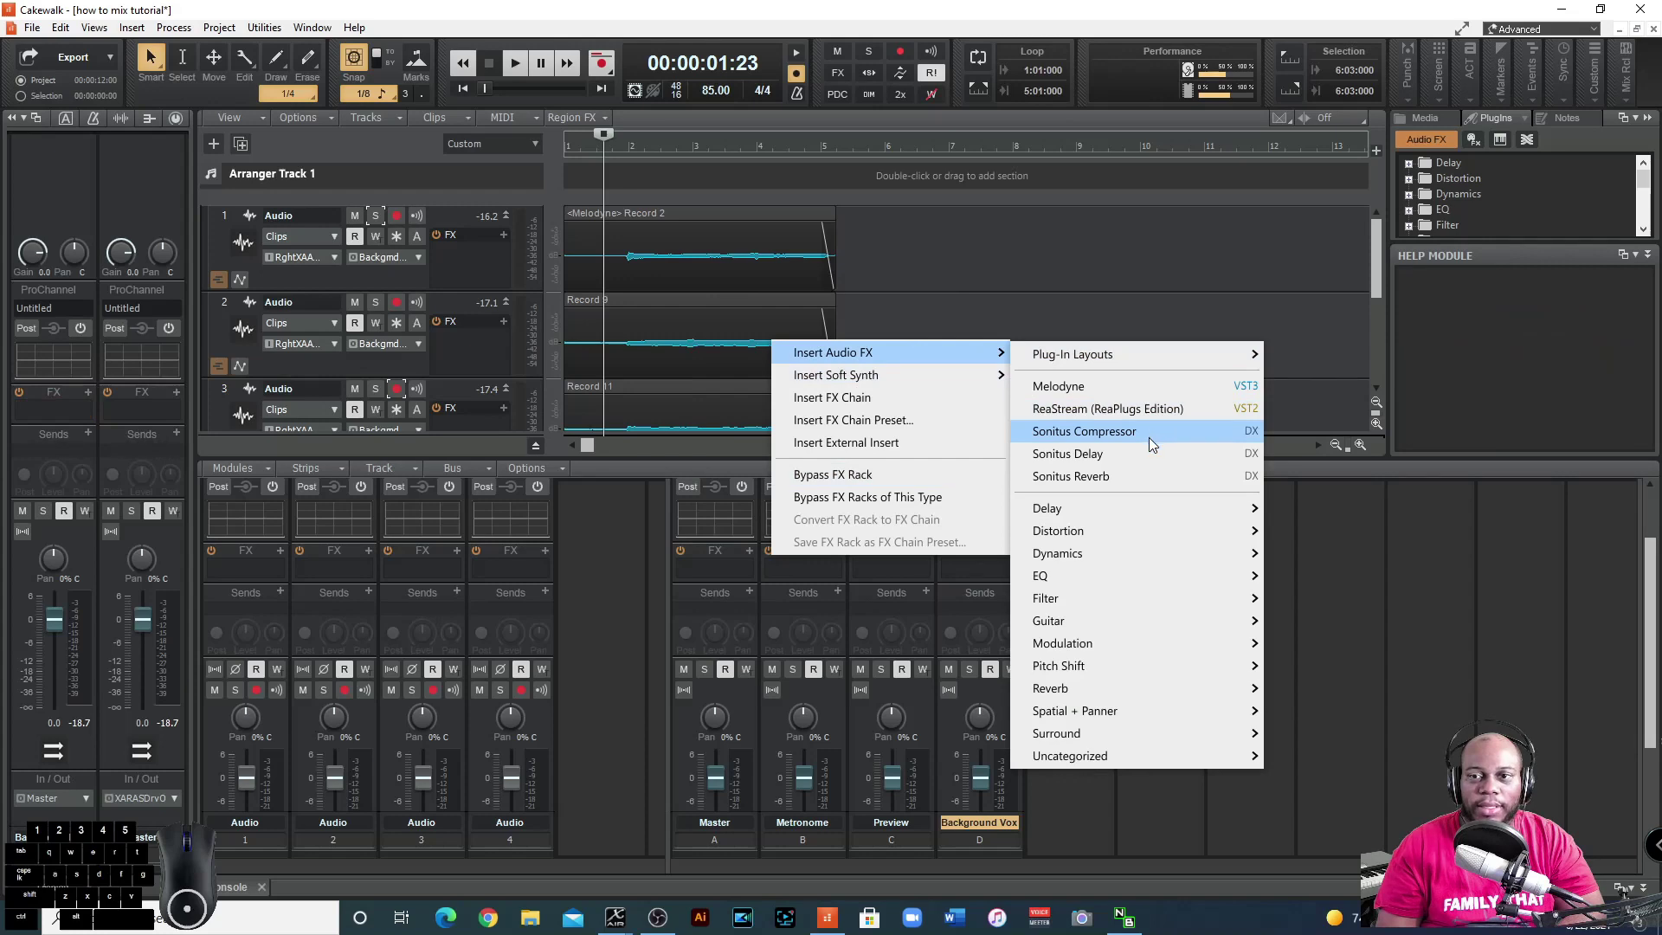
pyautogui.click(1135, 436)
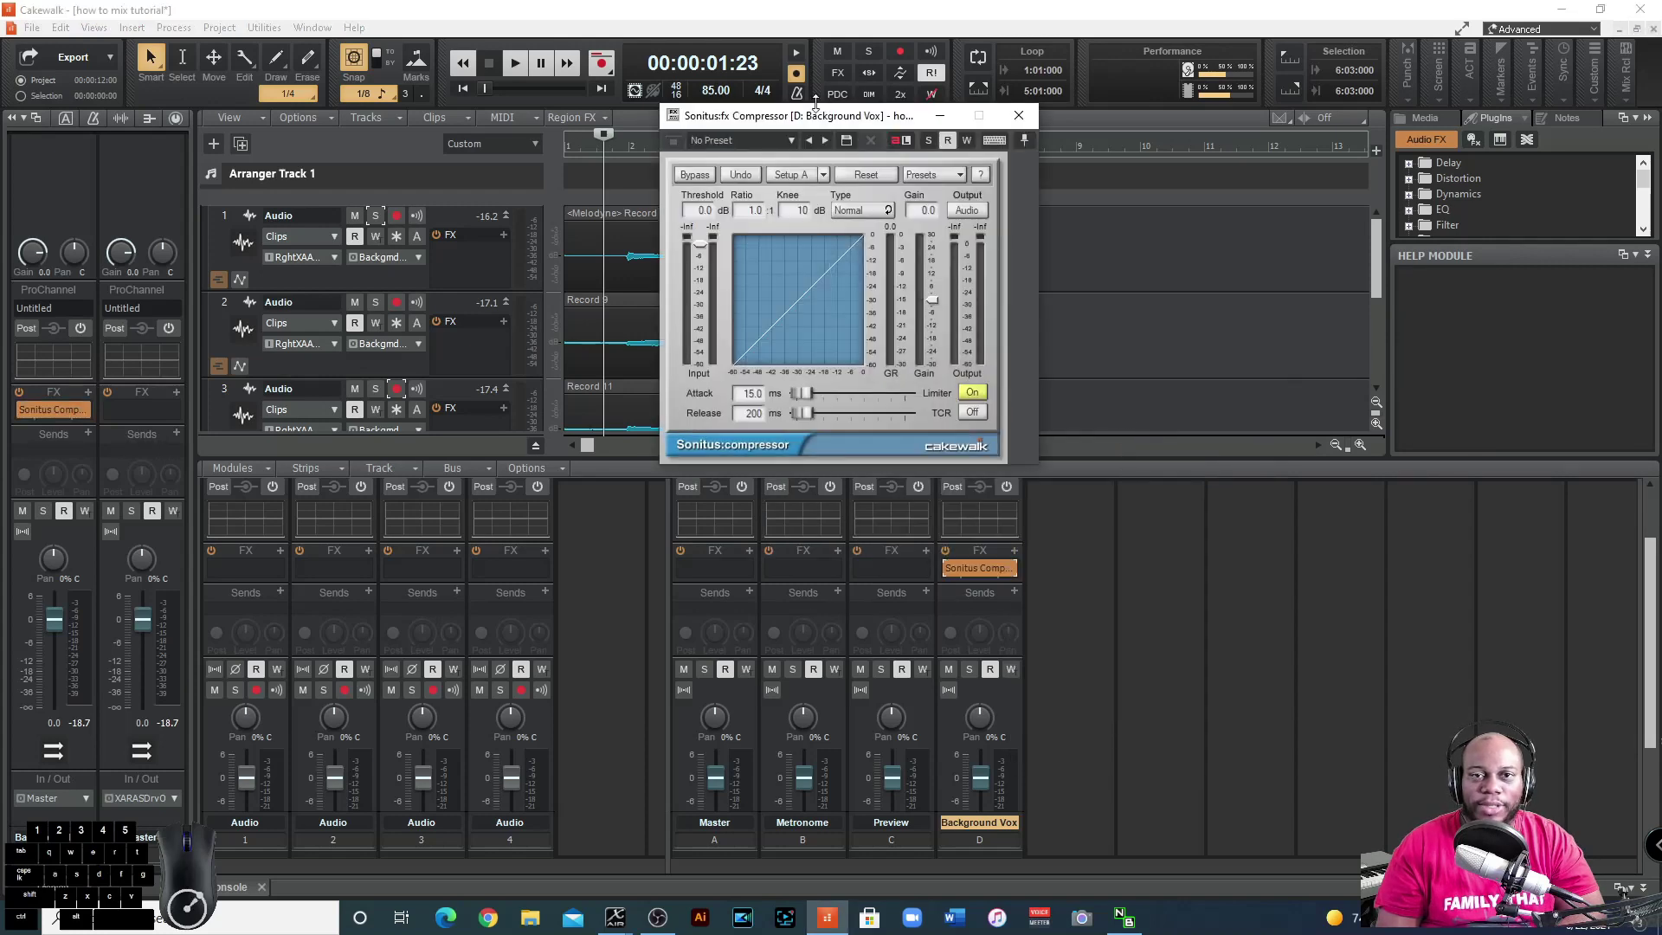
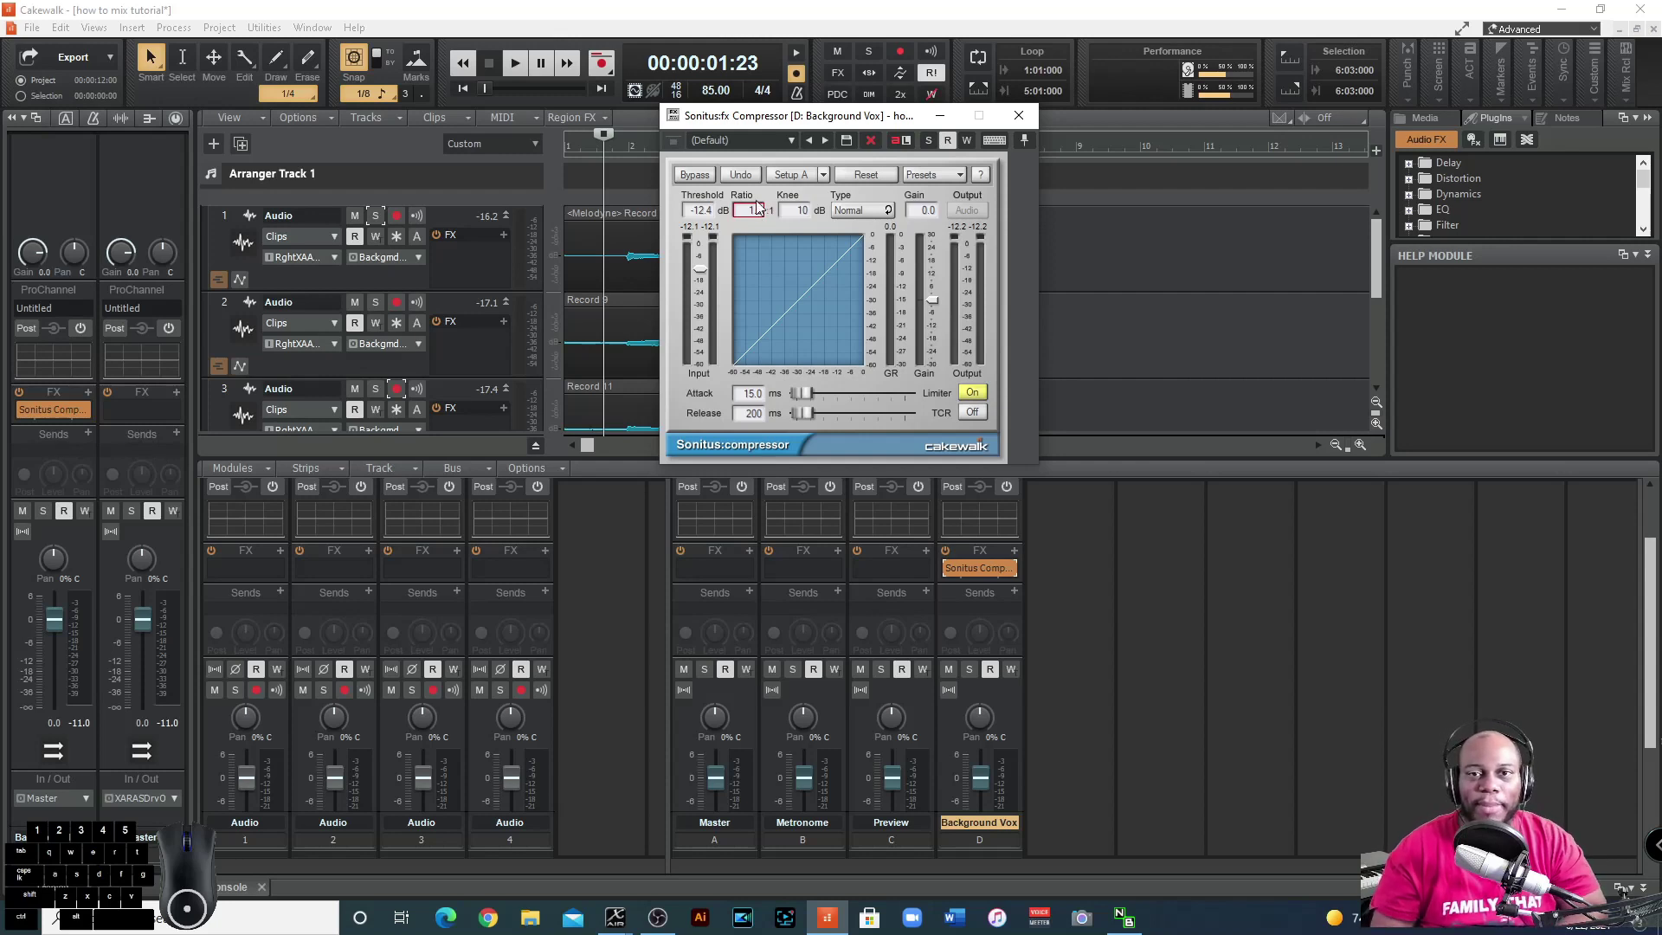
# Set compressor ratio 2.5:1 and release 379 ms, then audition with playback.
pyautogui.click(770, 217)
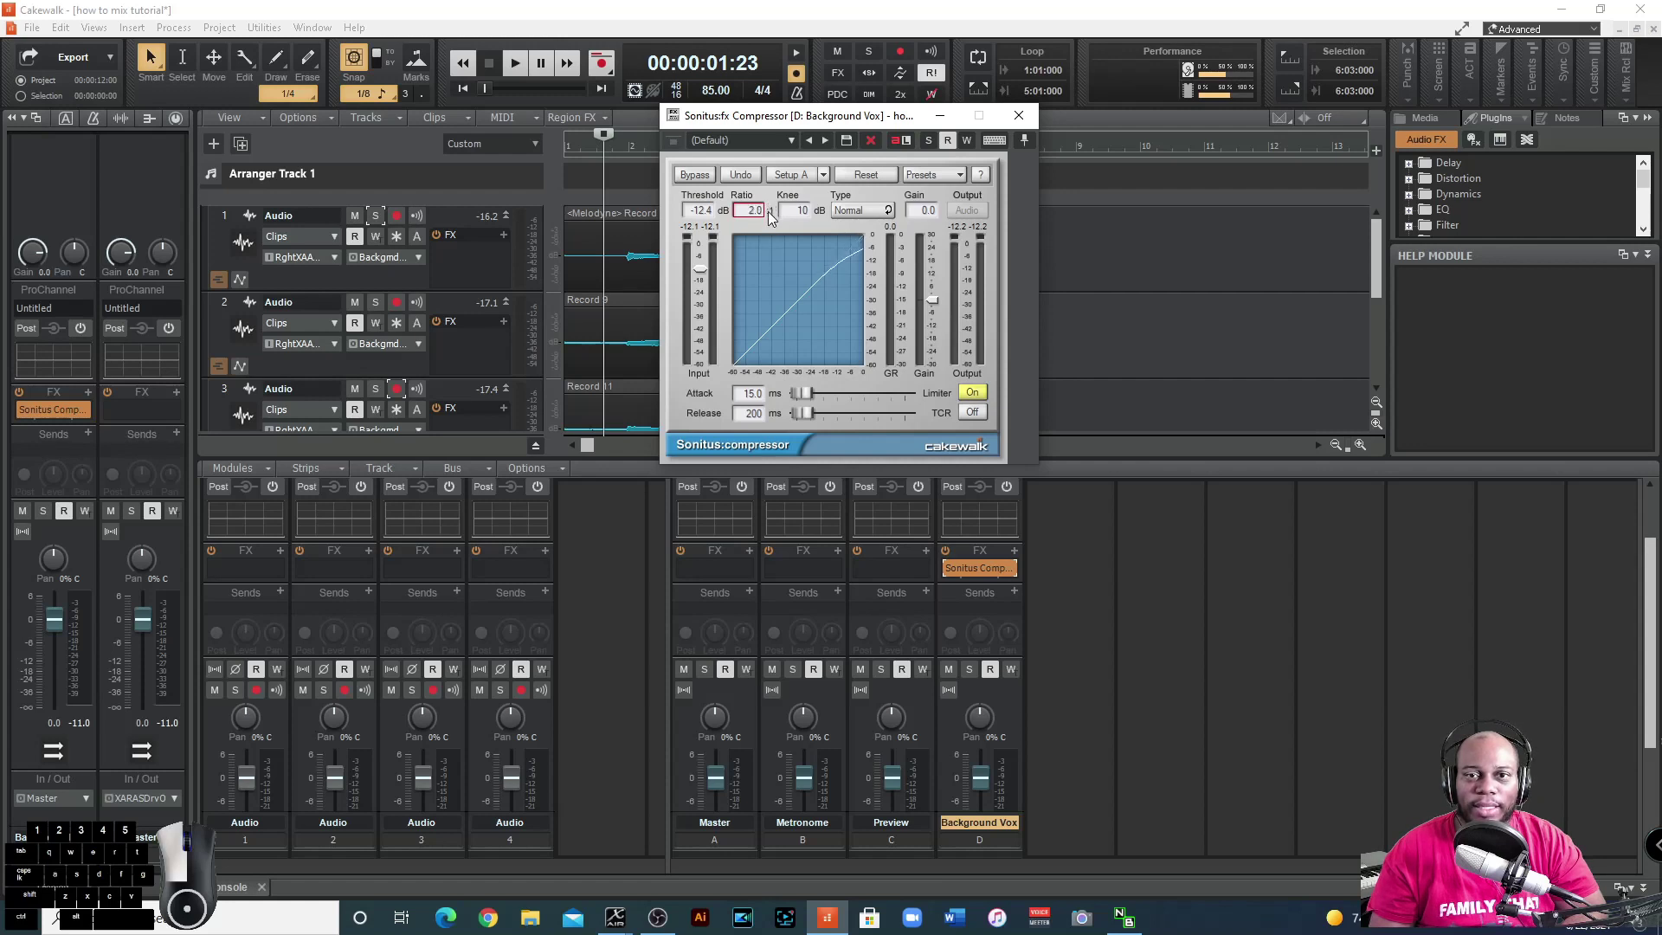
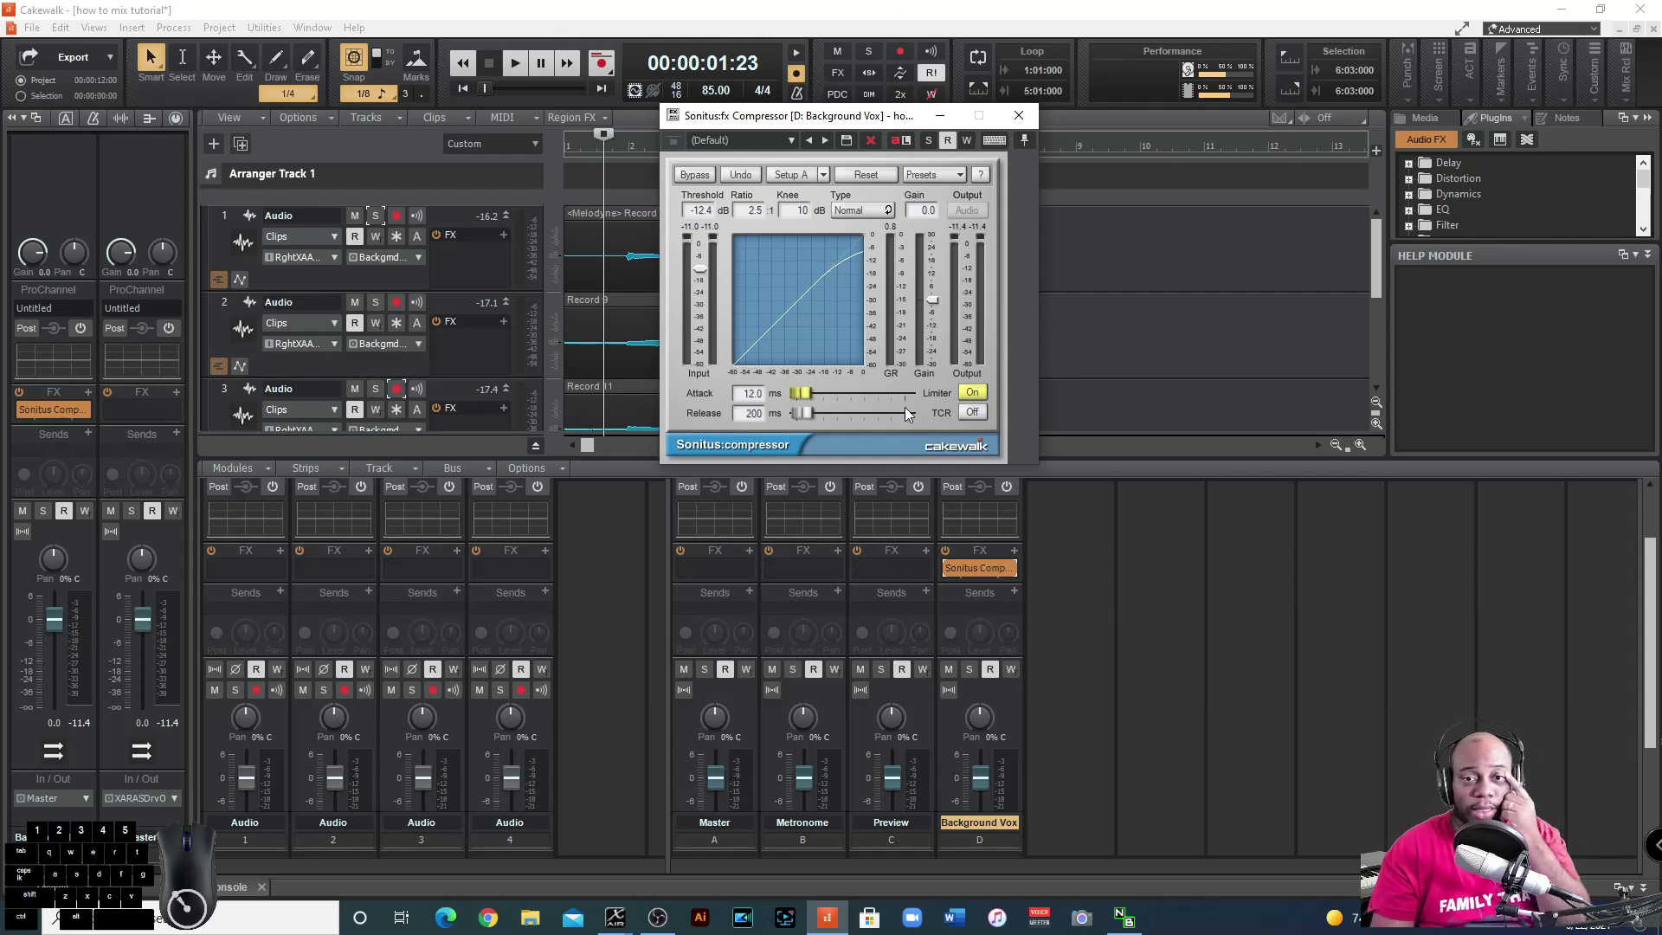
pyautogui.moveTo(814, 419); pyautogui.dragTo(813, 422)
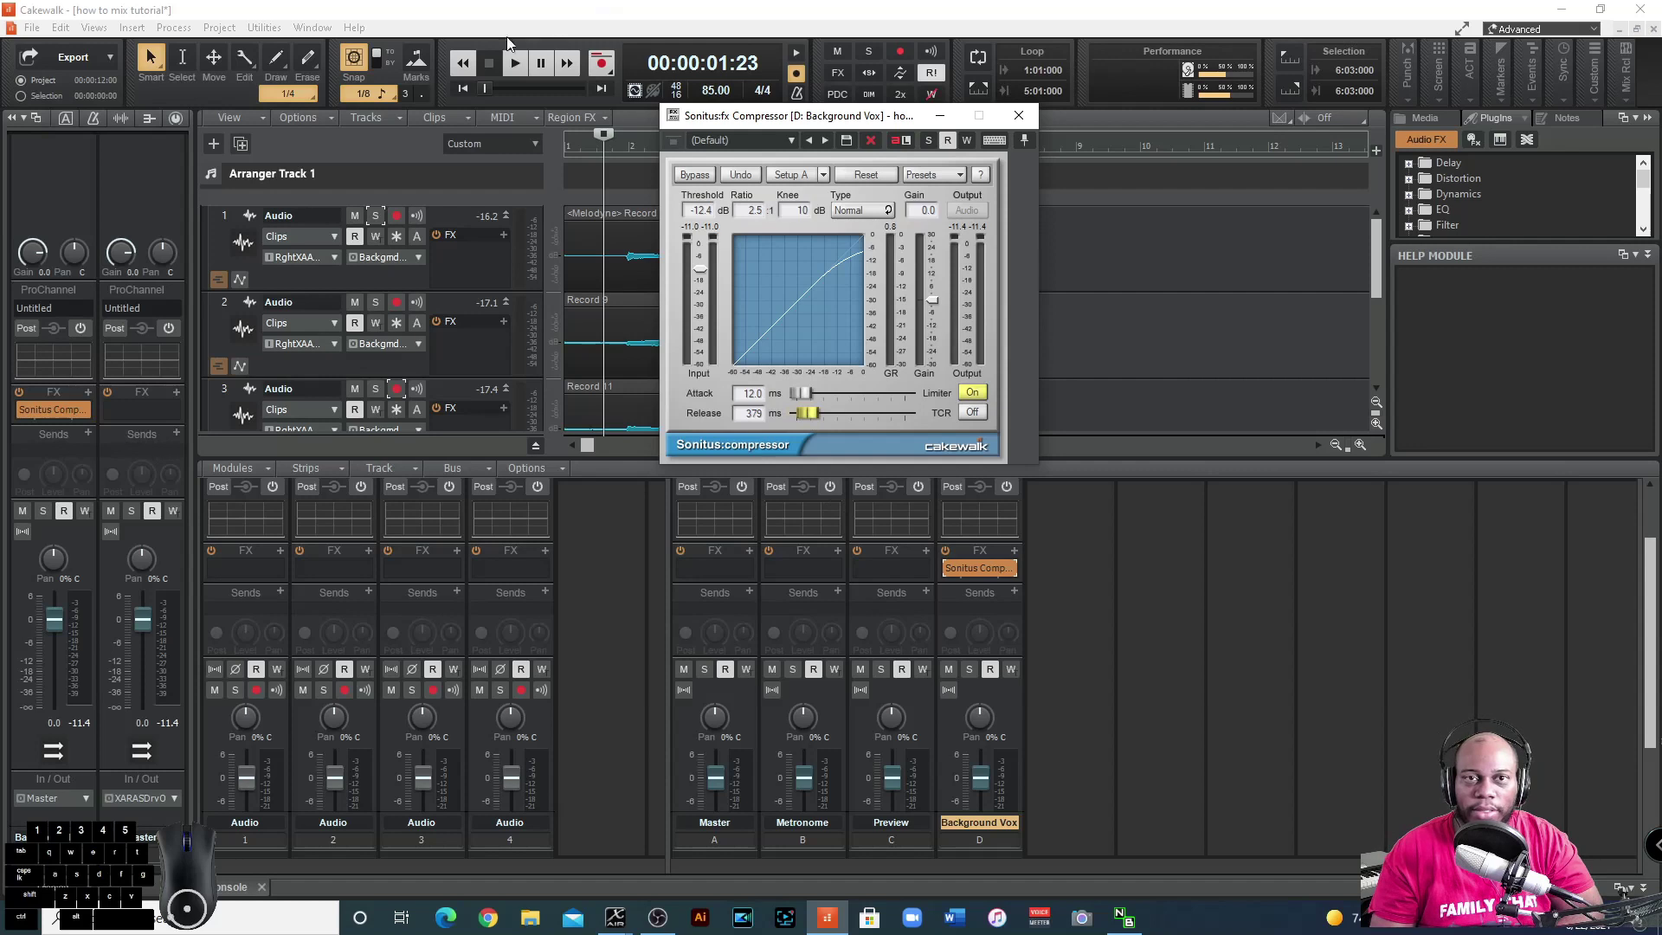
pyautogui.click(516, 74)
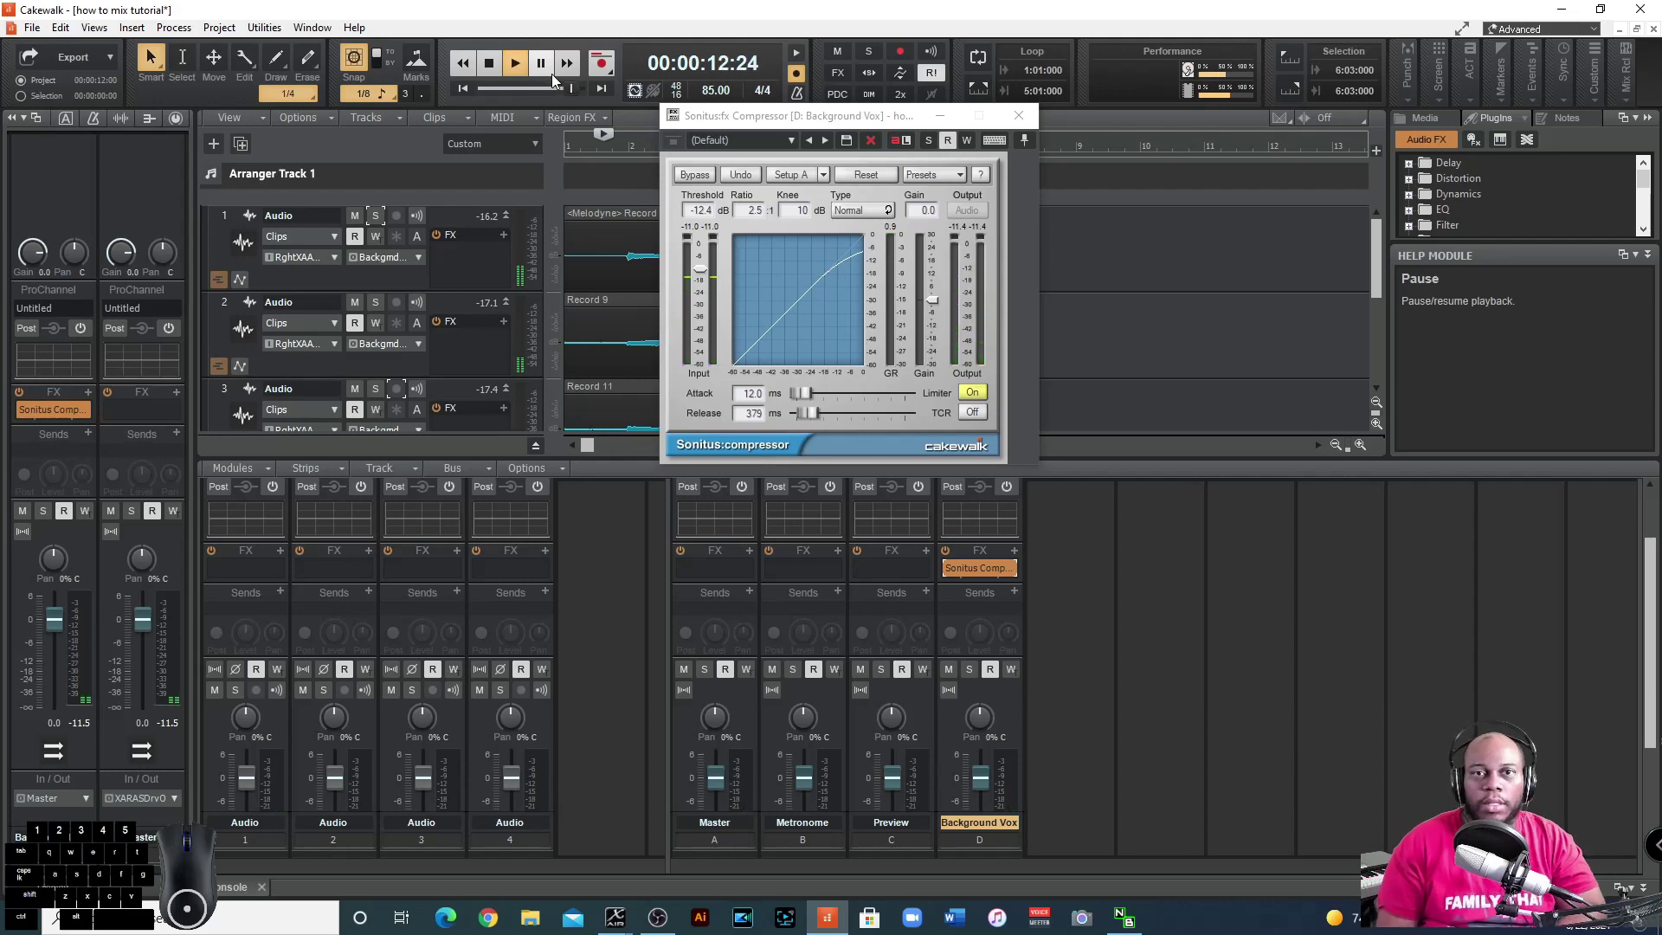
pyautogui.click(495, 70)
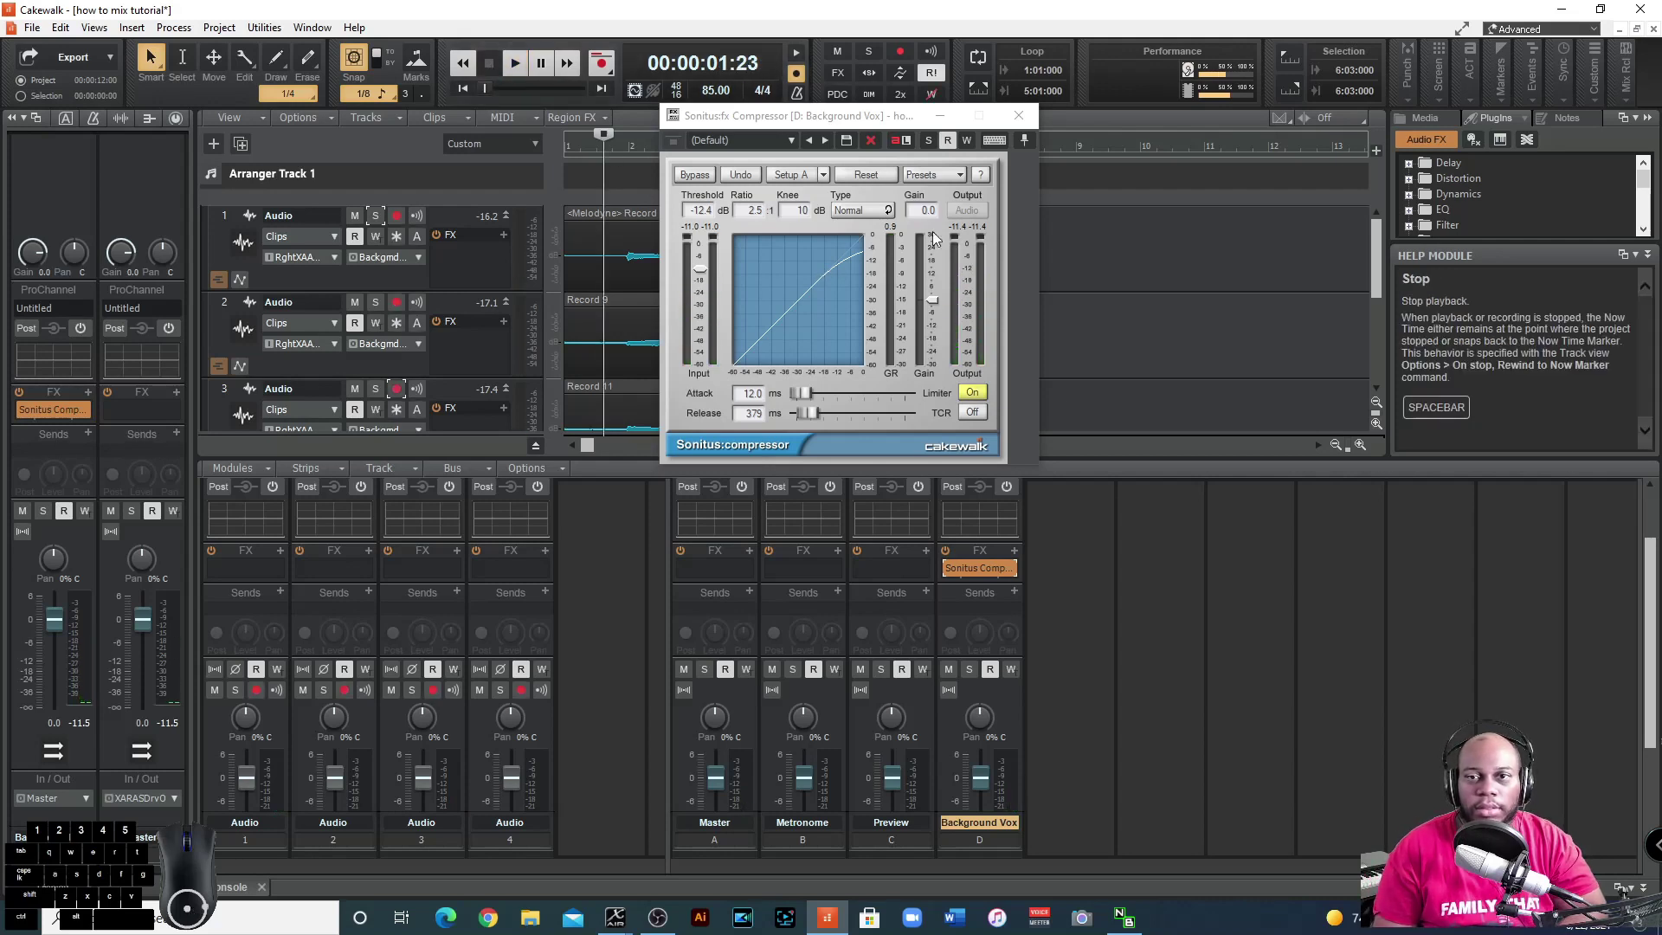
# Load the Vocals Soft compressor preset, tweak the ratio and close the plug-in window.
pyautogui.click(957, 180)
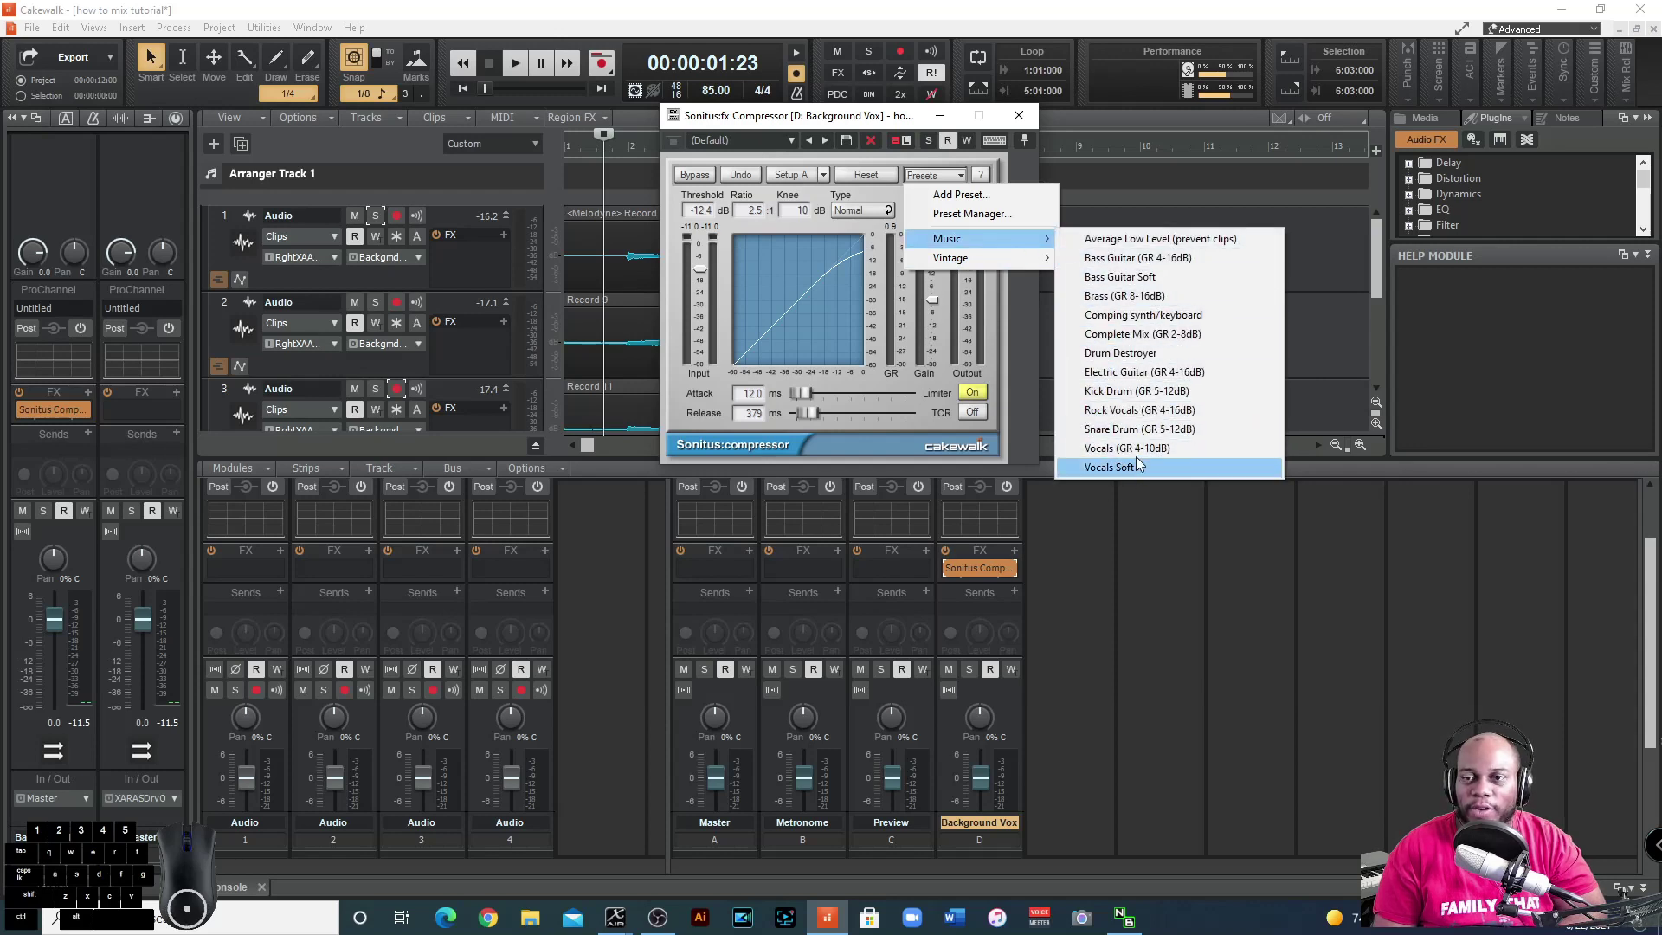
pyautogui.click(1152, 476)
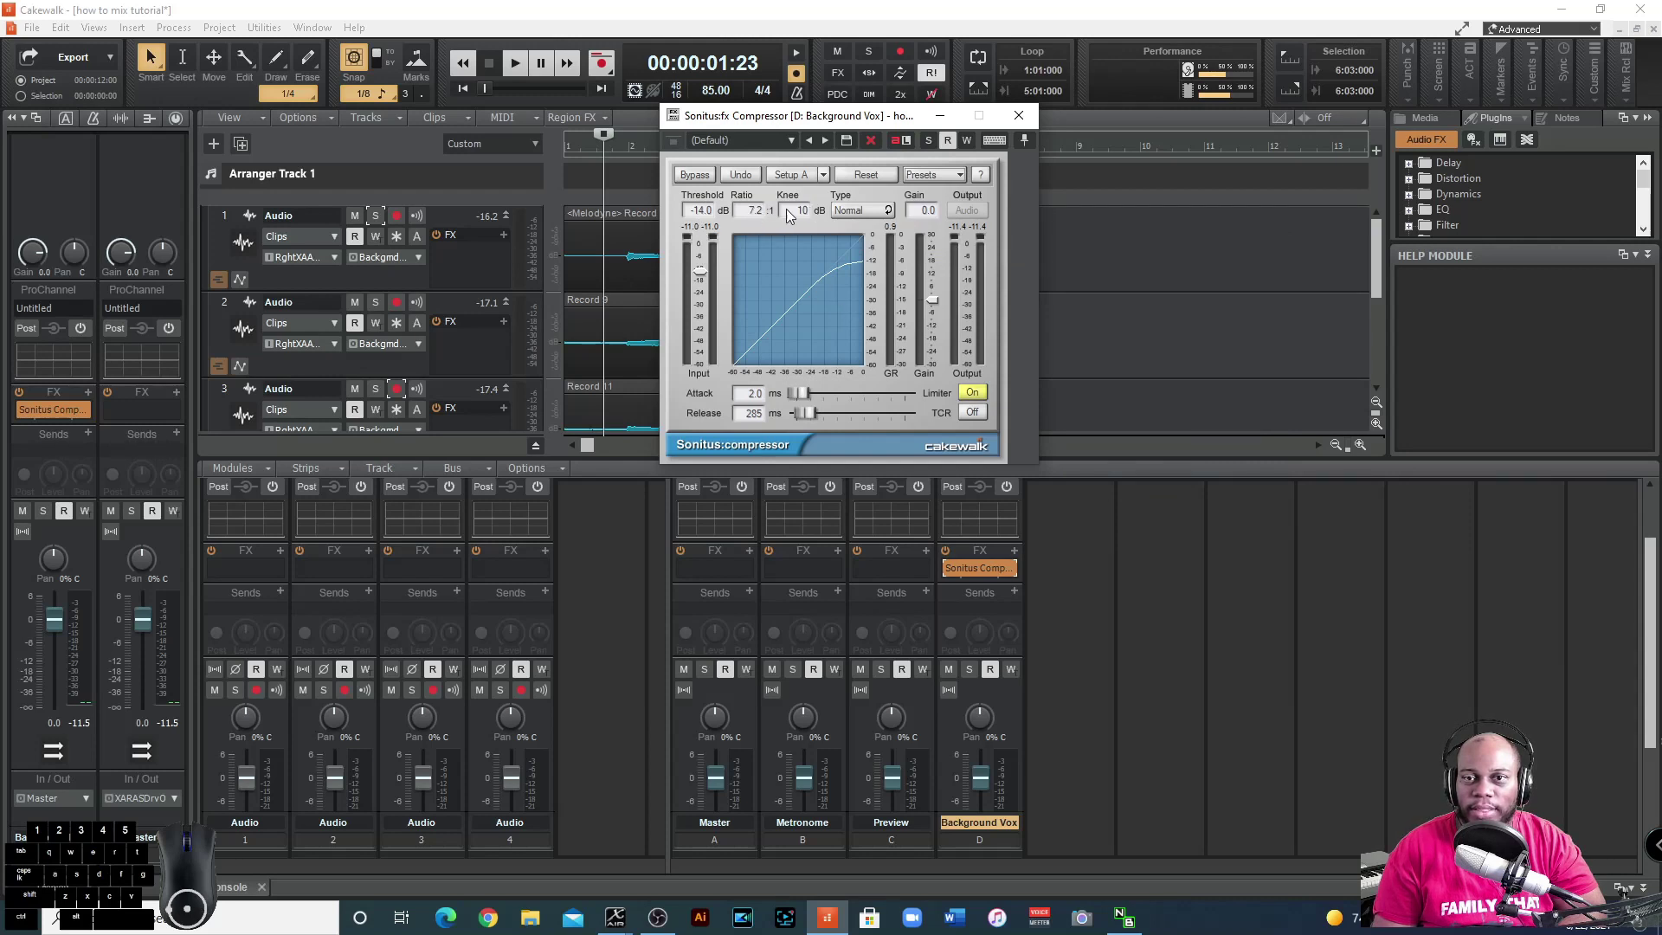
pyautogui.moveTo(802, 215); pyautogui.dragTo(809, 222)
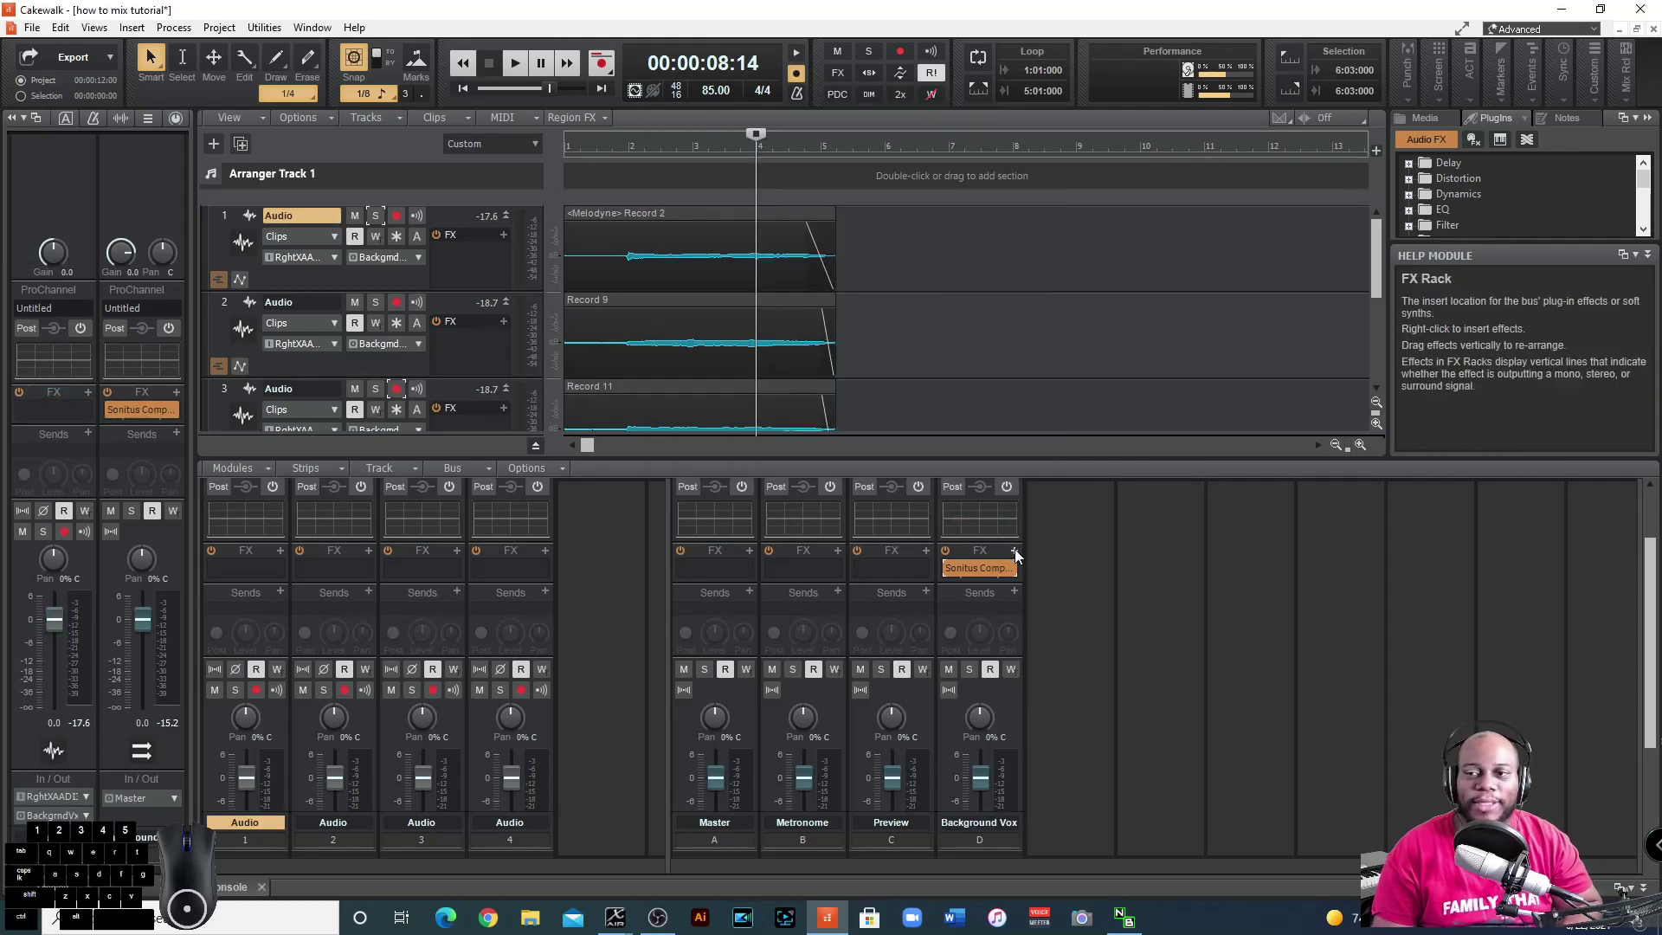
# Insert a Sonitus Equalizer after the compressor on the Background Vox bus.
pyautogui.click(1018, 553)
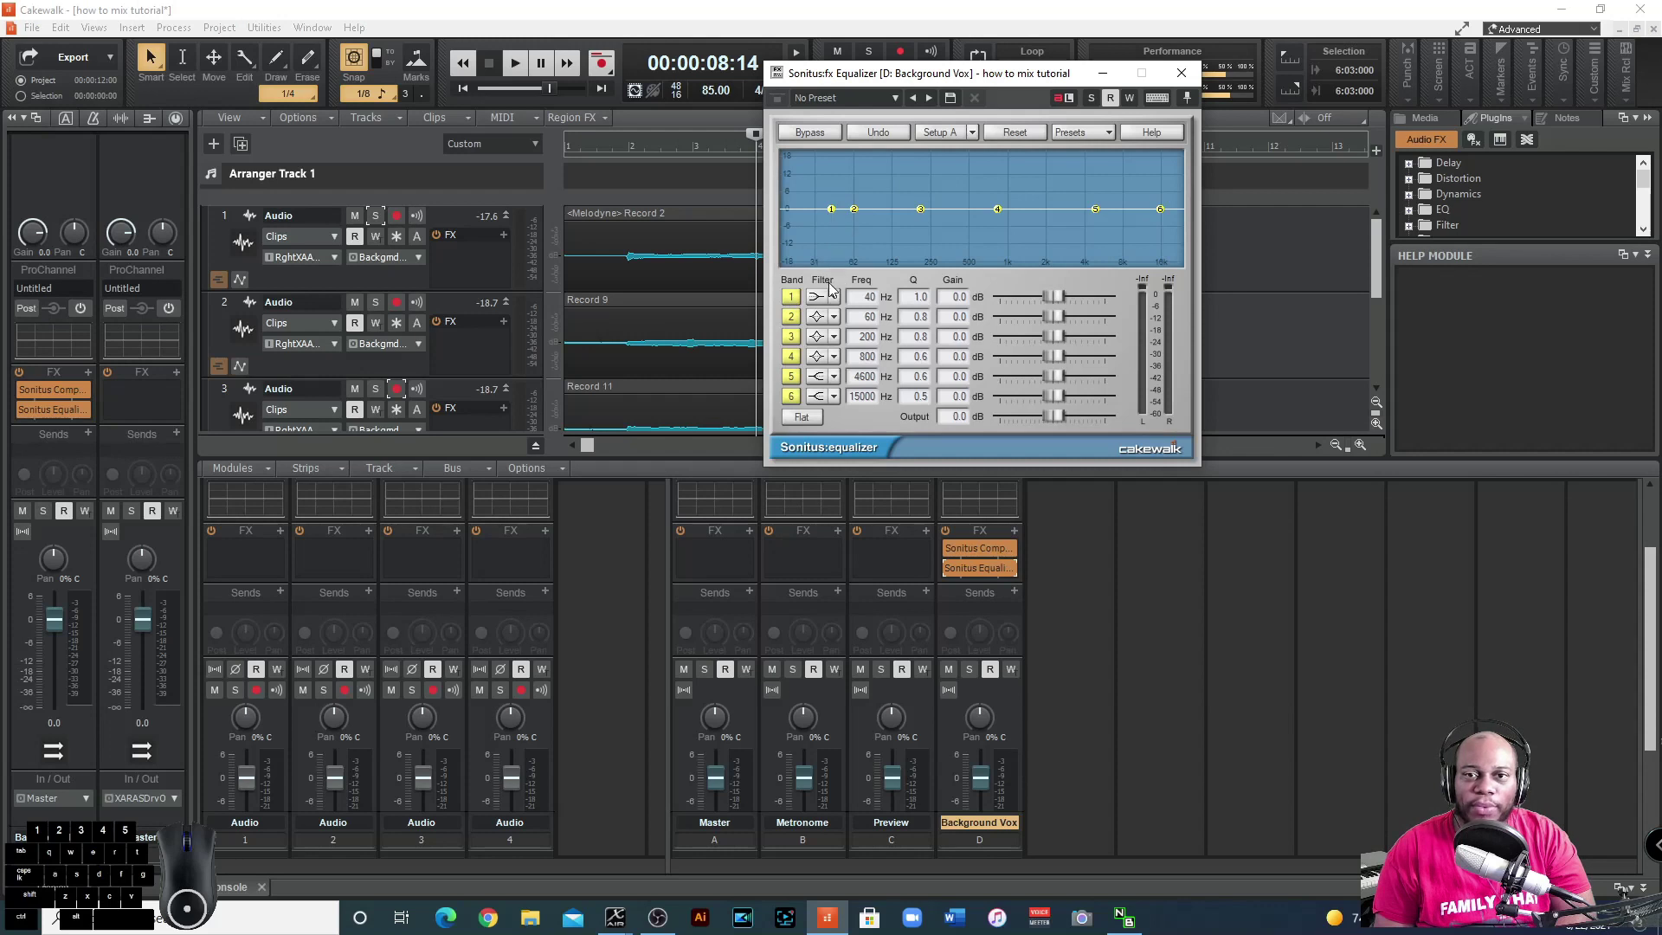
# Make band 1 a low-cut at 61 Hz, set band 2 to 106 Hz and audition.
pyautogui.click(839, 307)
pyautogui.click(861, 400)
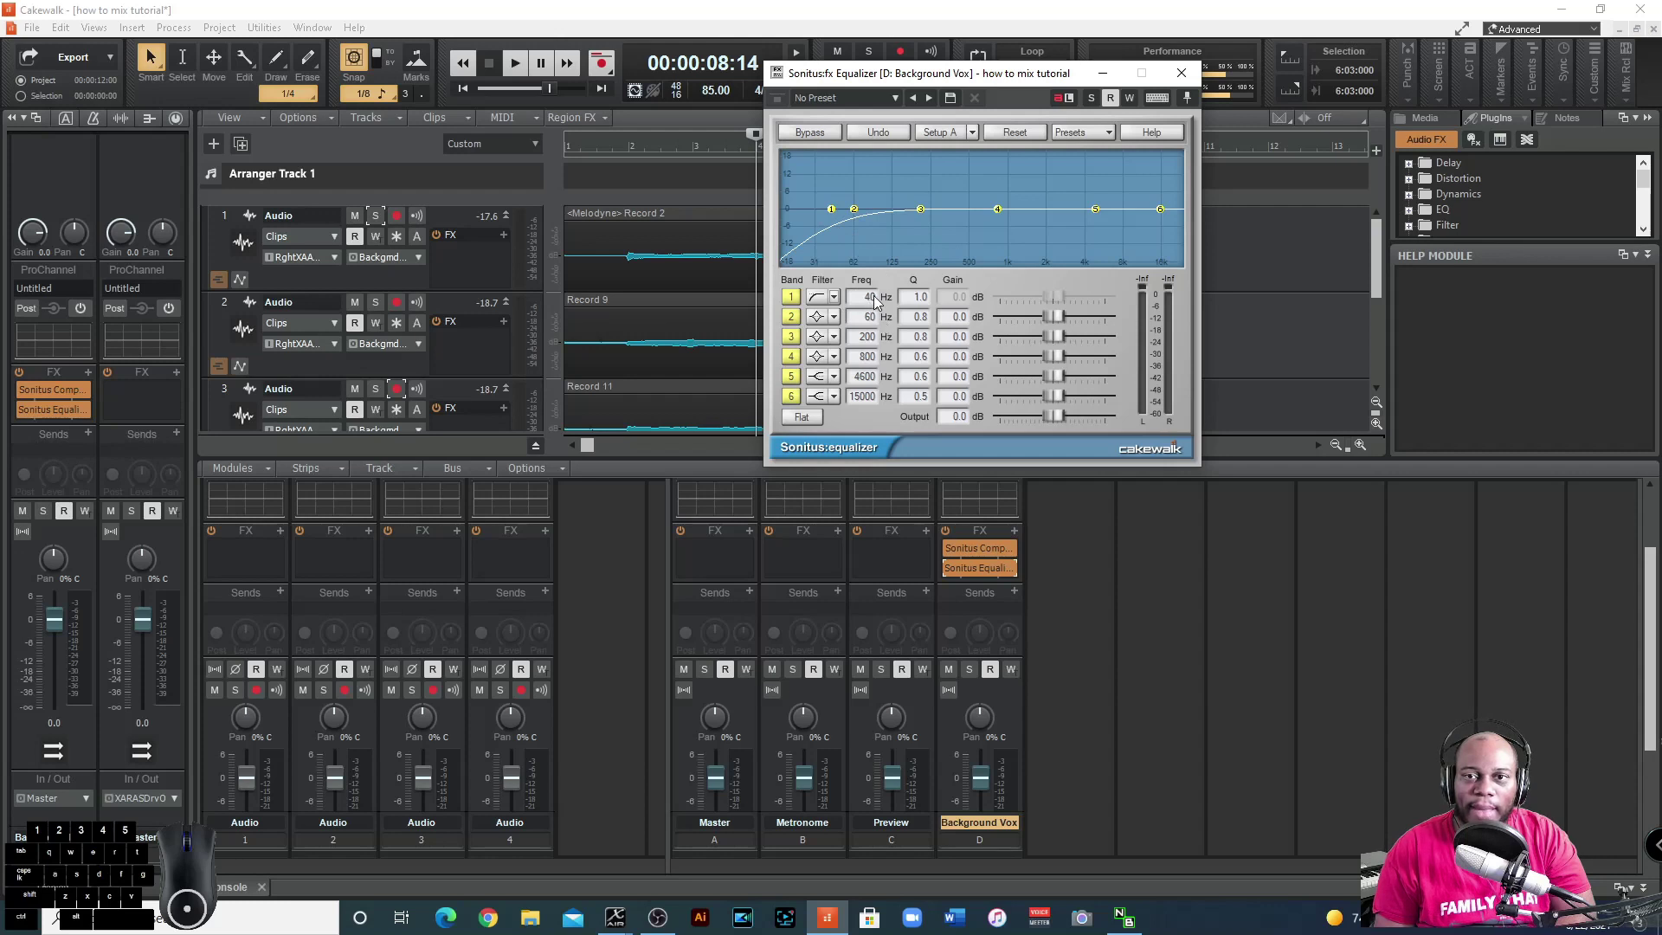
pyautogui.moveTo(880, 301); pyautogui.dragTo(880, 285)
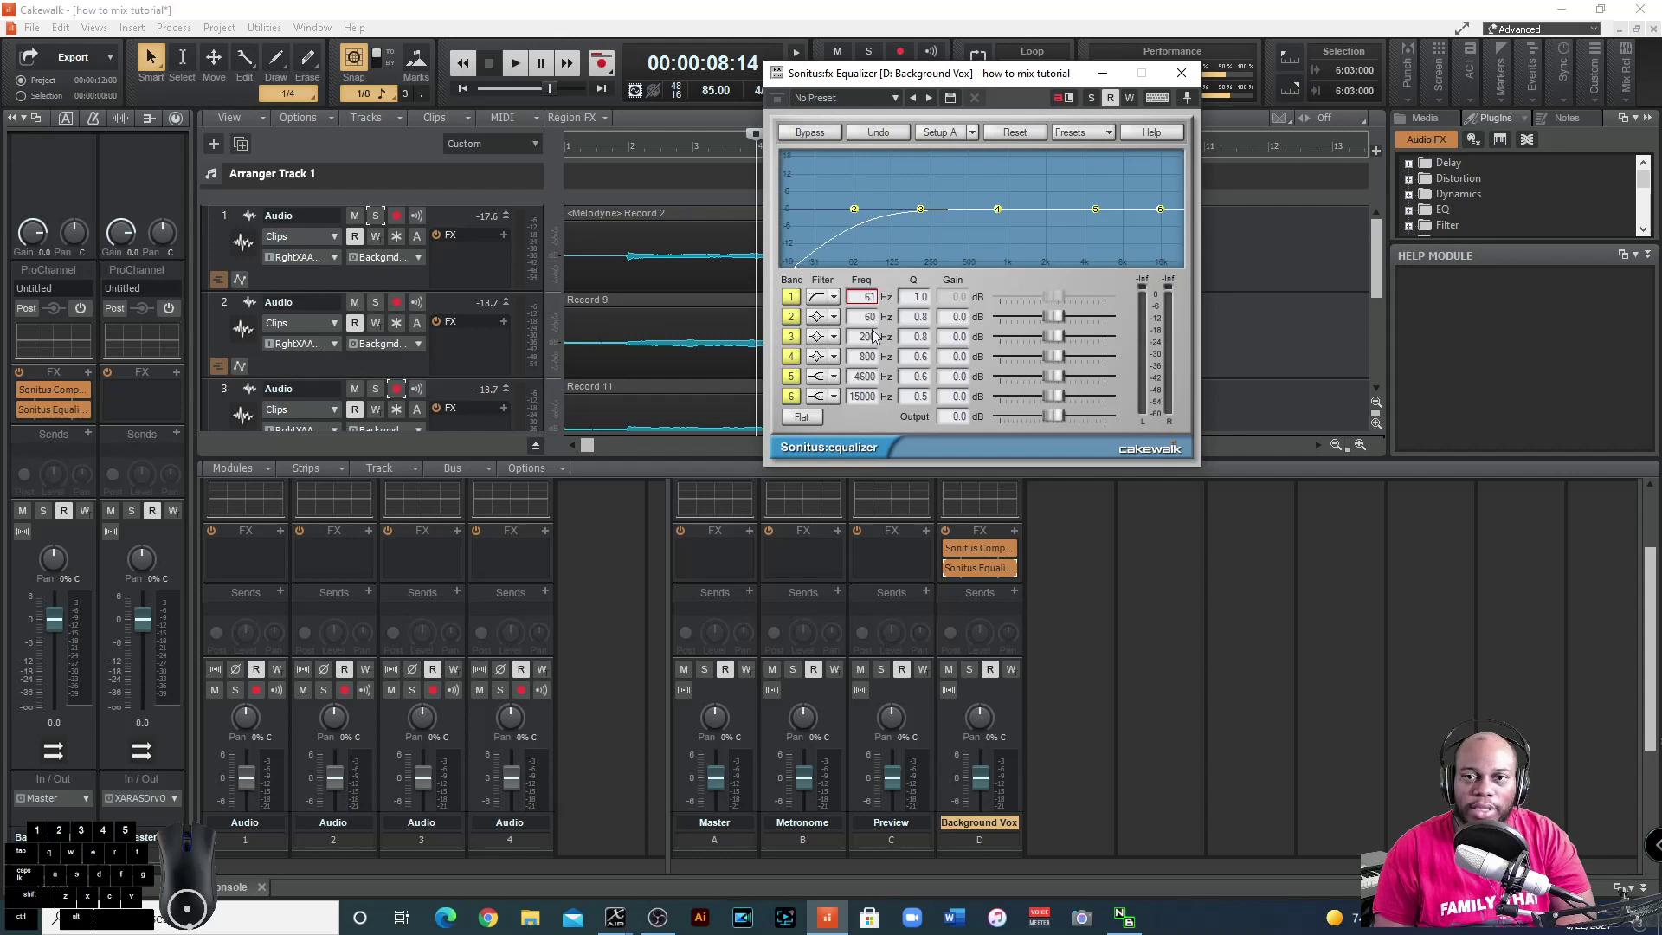
pyautogui.moveTo(877, 315); pyautogui.dragTo(882, 301)
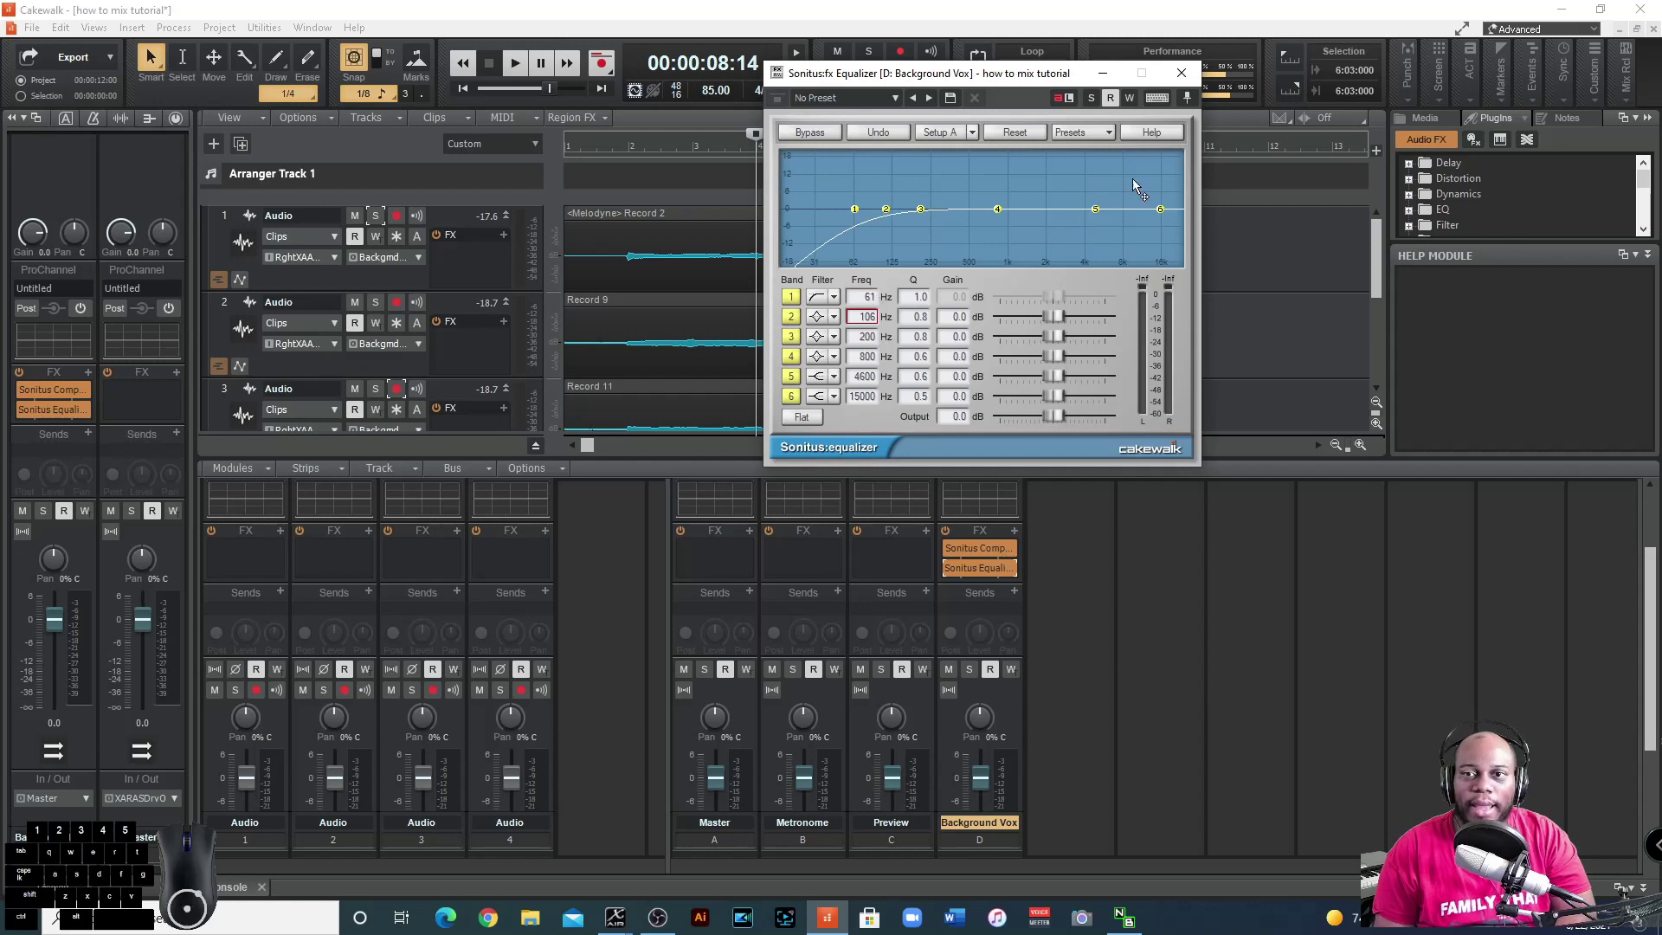
pyautogui.click(529, 71)
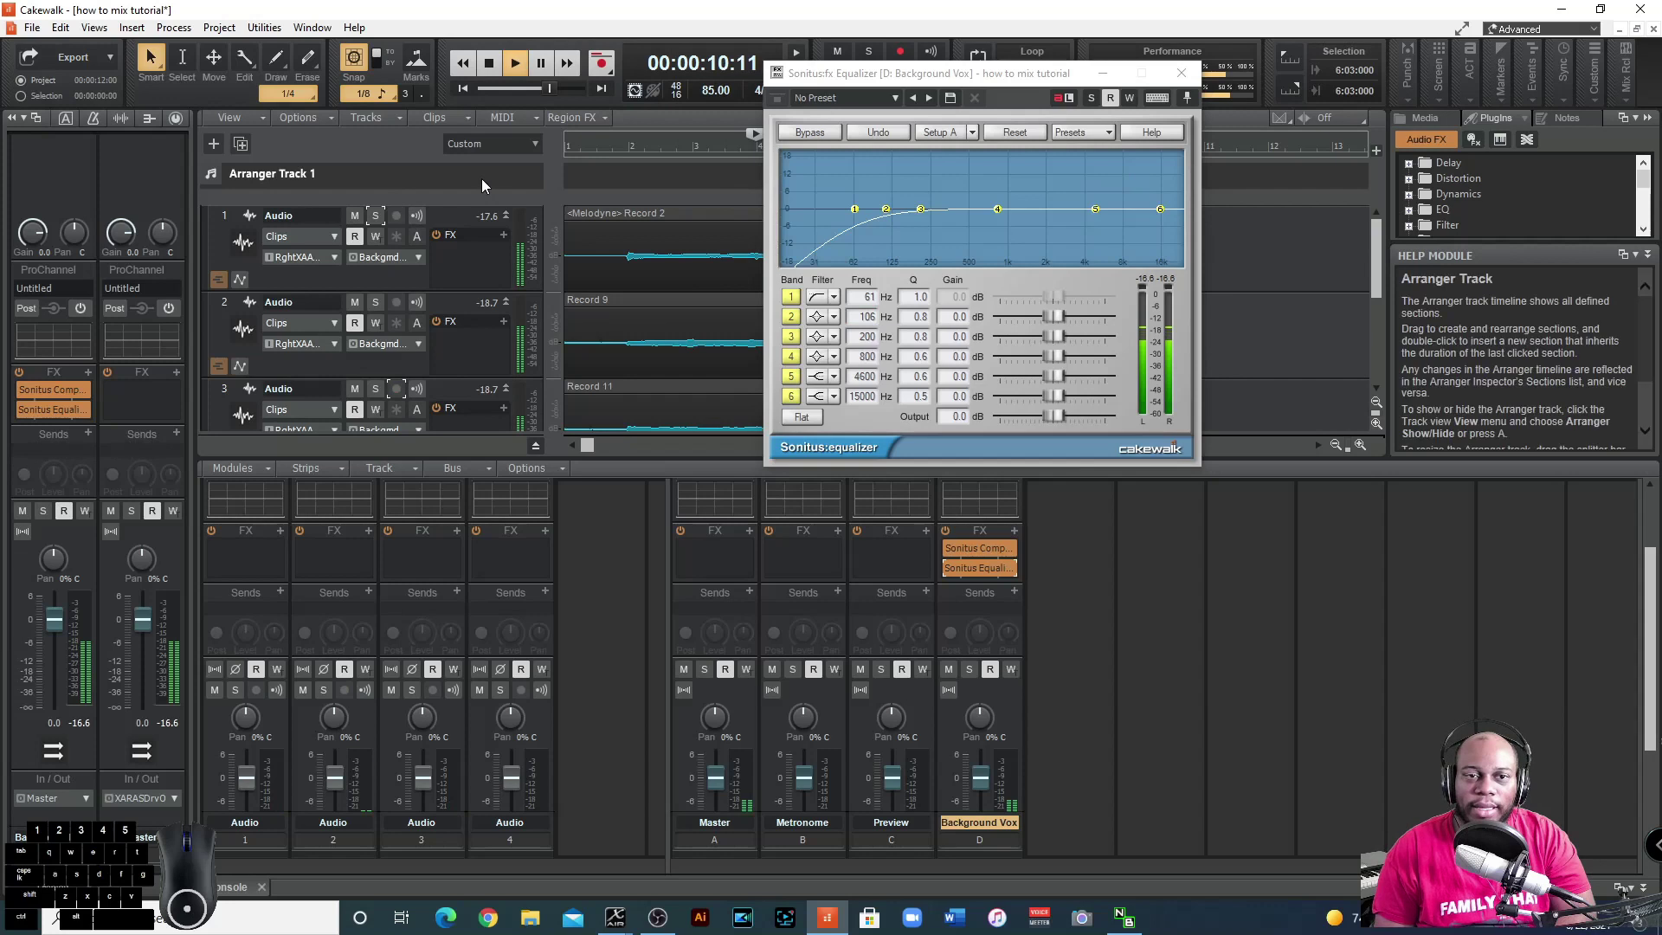
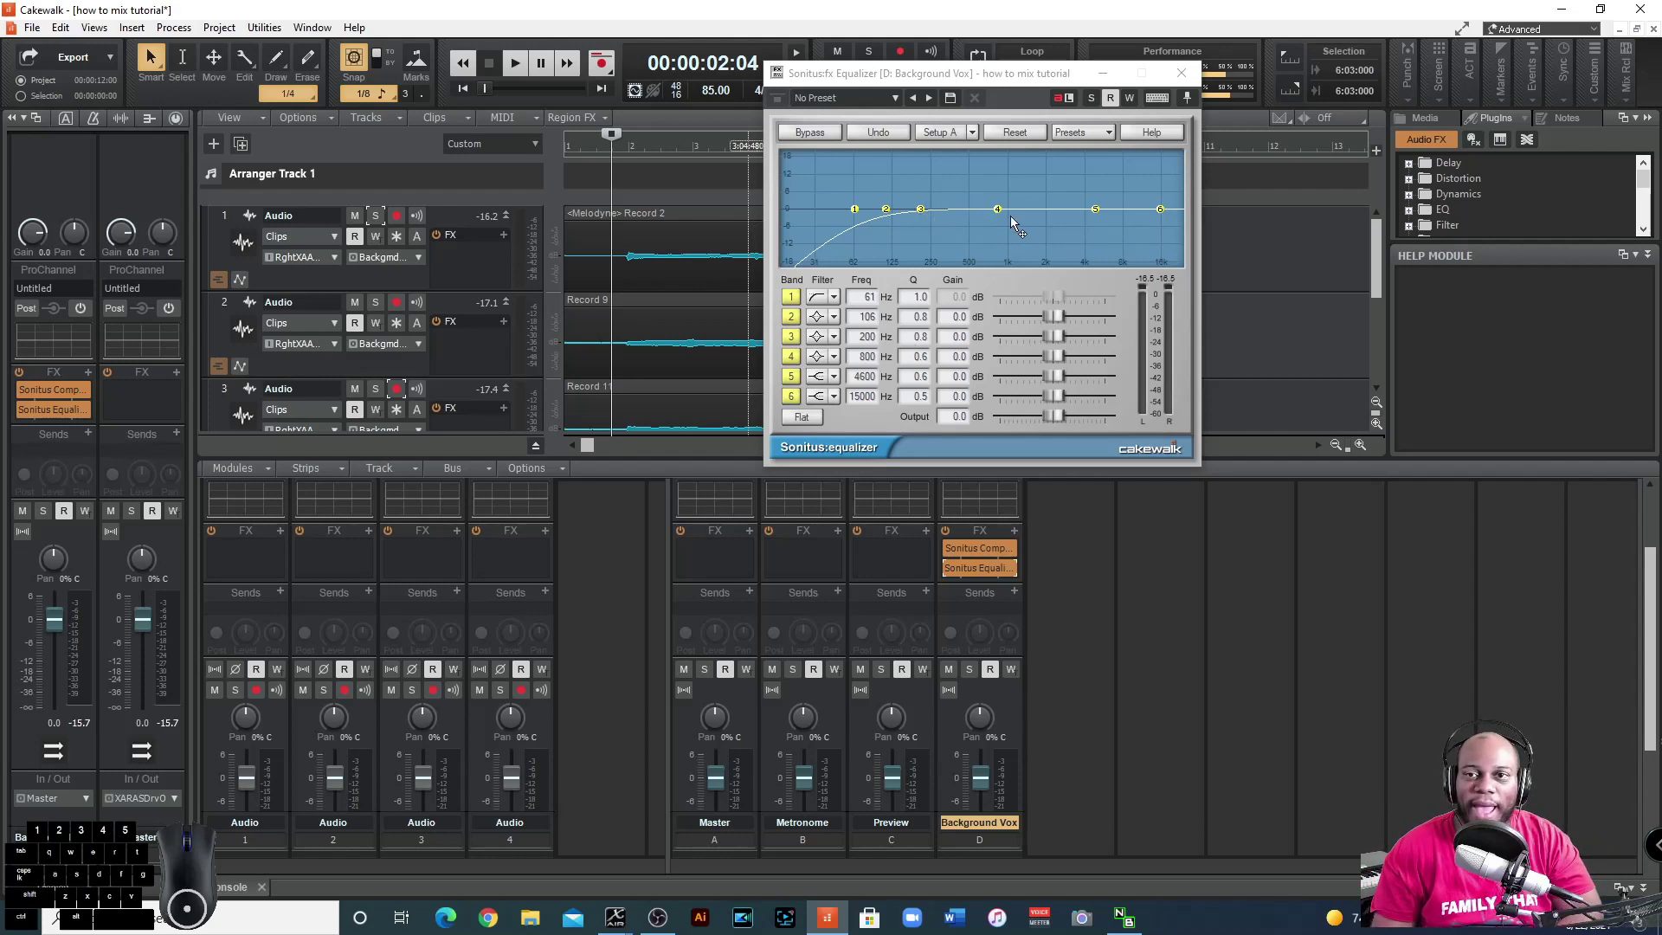
# Give band 4 a narrow Q 24 boost and sweep its frequency through the mids while listening.
pyautogui.click(1004, 213)
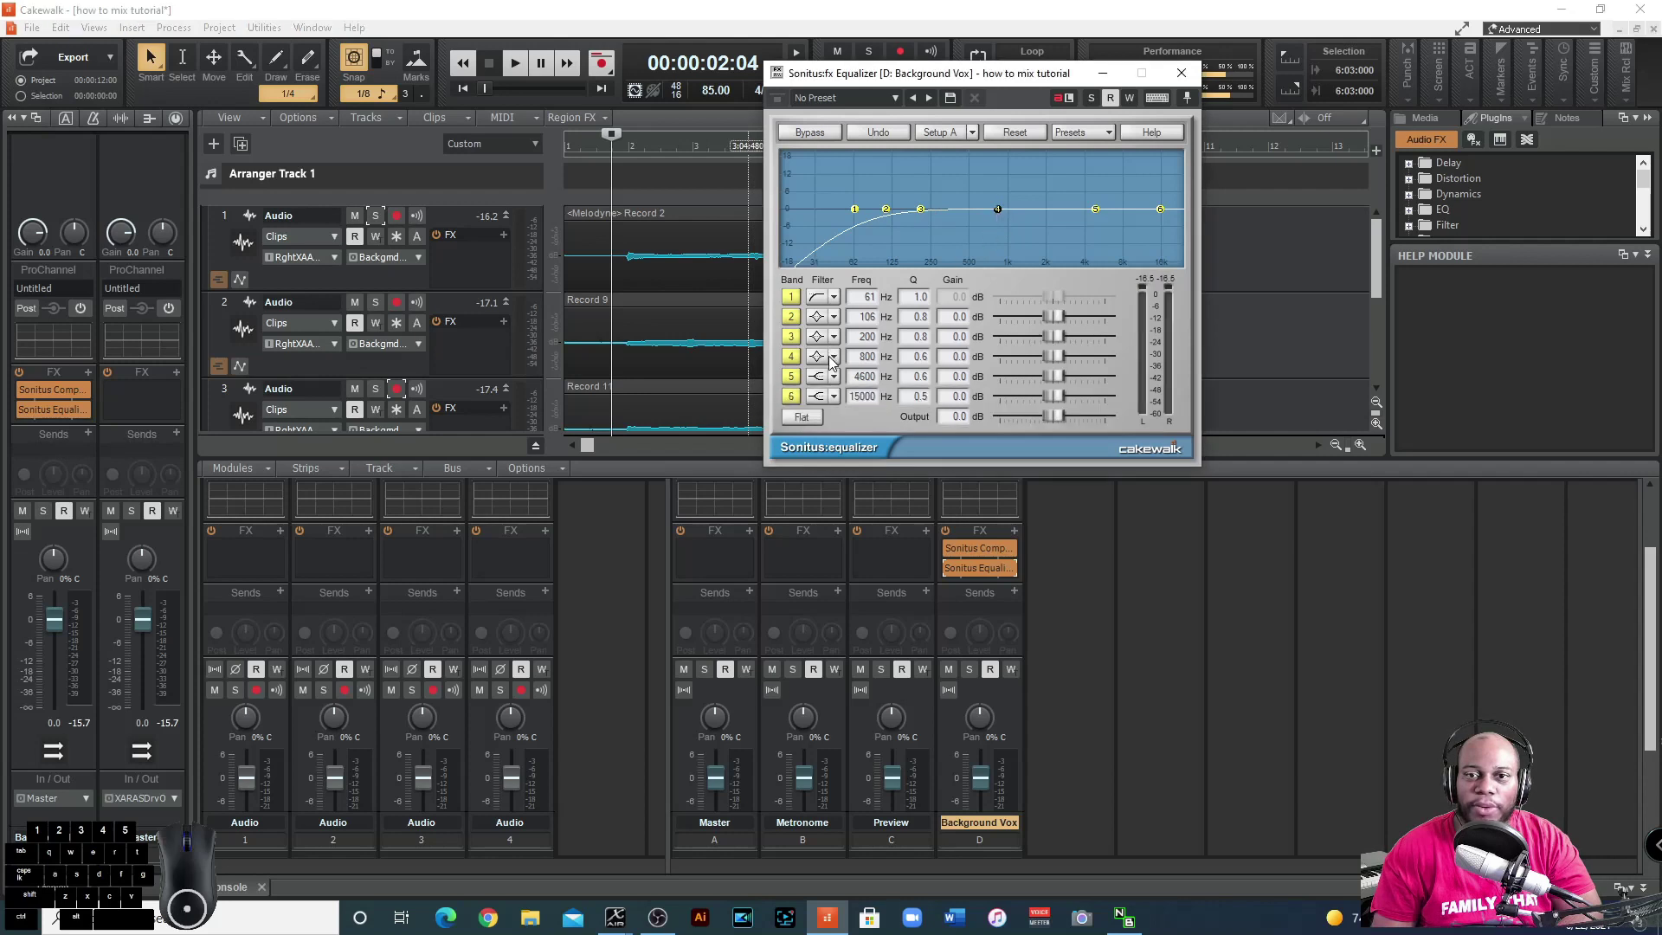
pyautogui.moveTo(927, 363); pyautogui.dragTo(956, 356)
pyautogui.moveTo(968, 363); pyautogui.dragTo(1088, 363)
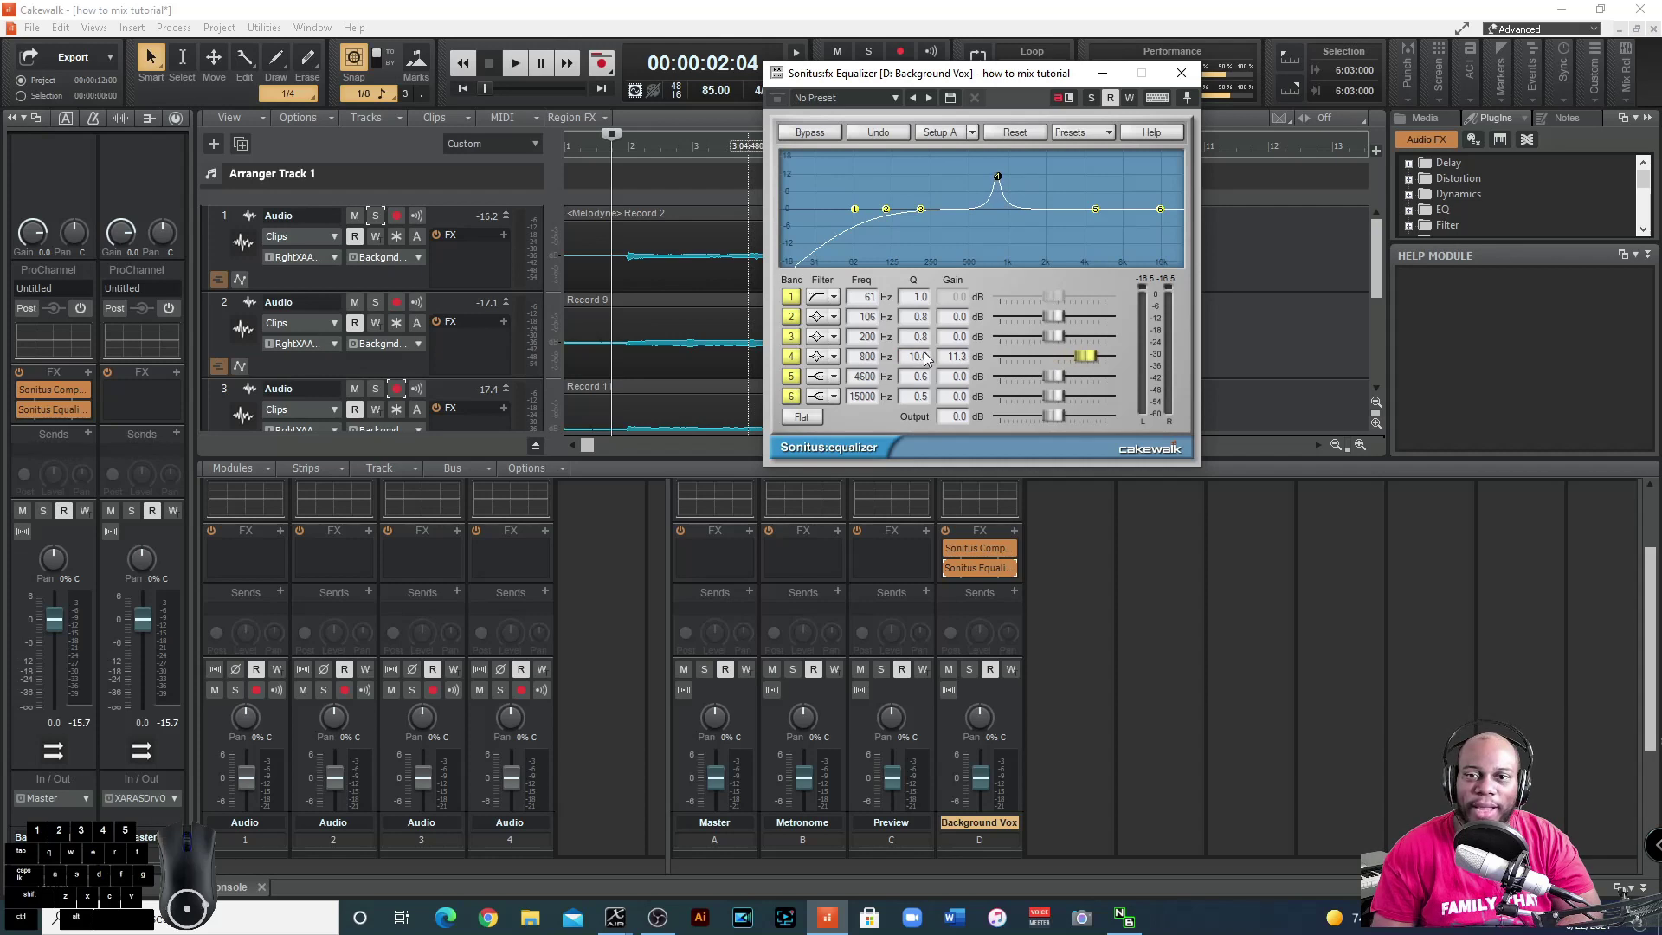
pyautogui.moveTo(929, 364); pyautogui.dragTo(925, 210)
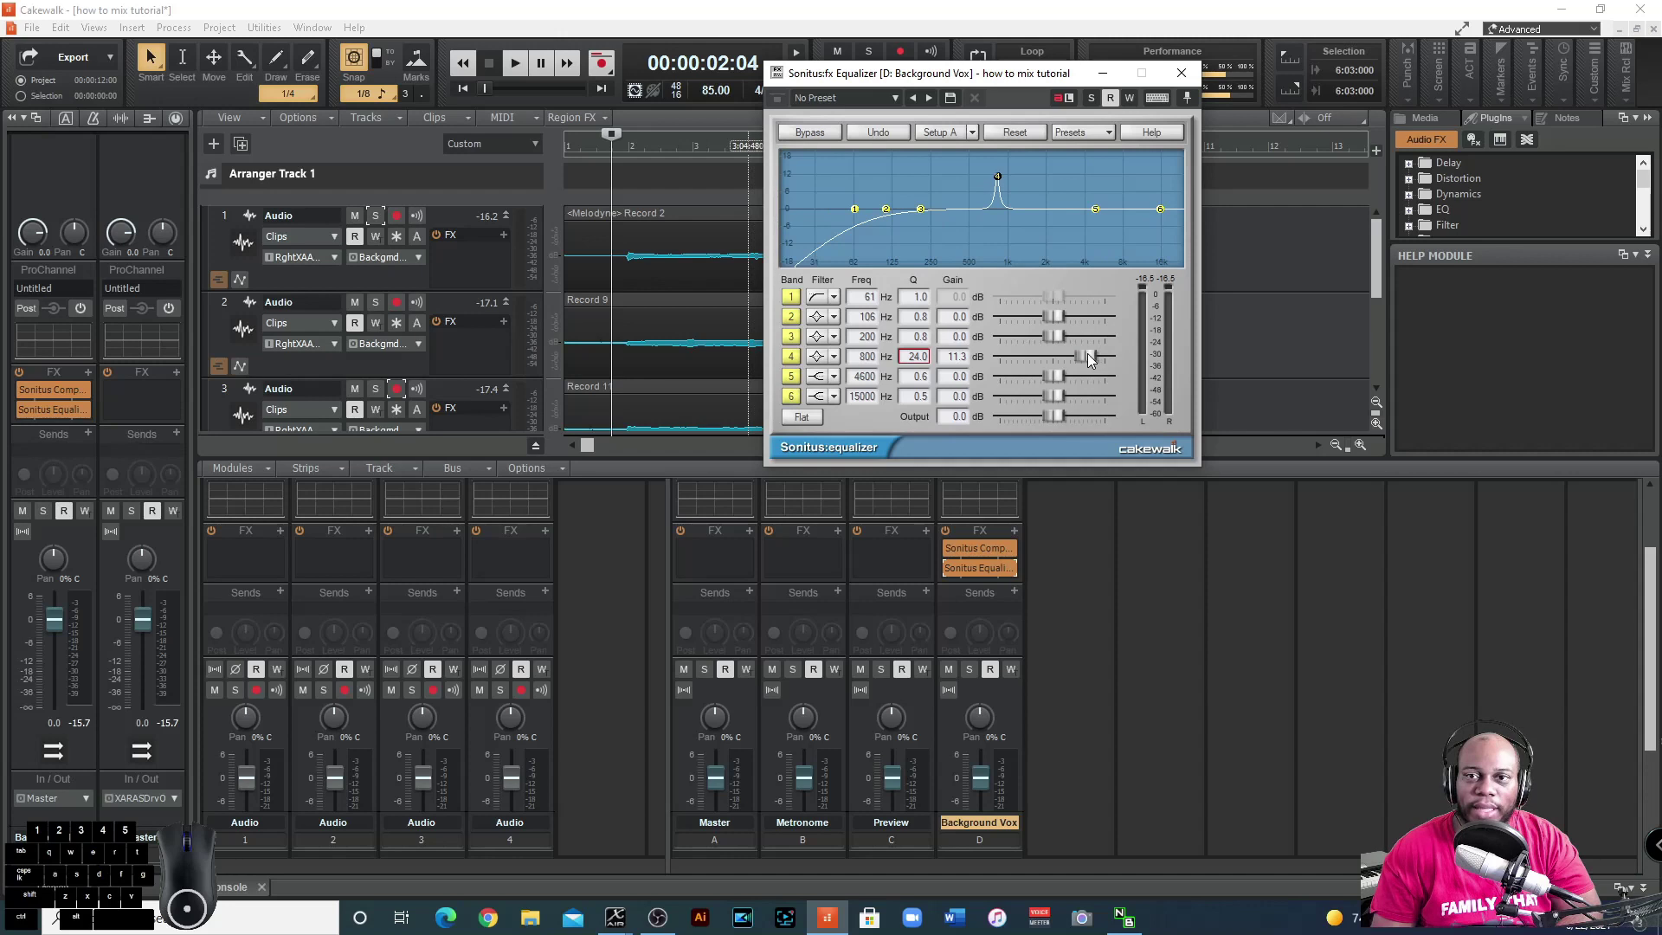
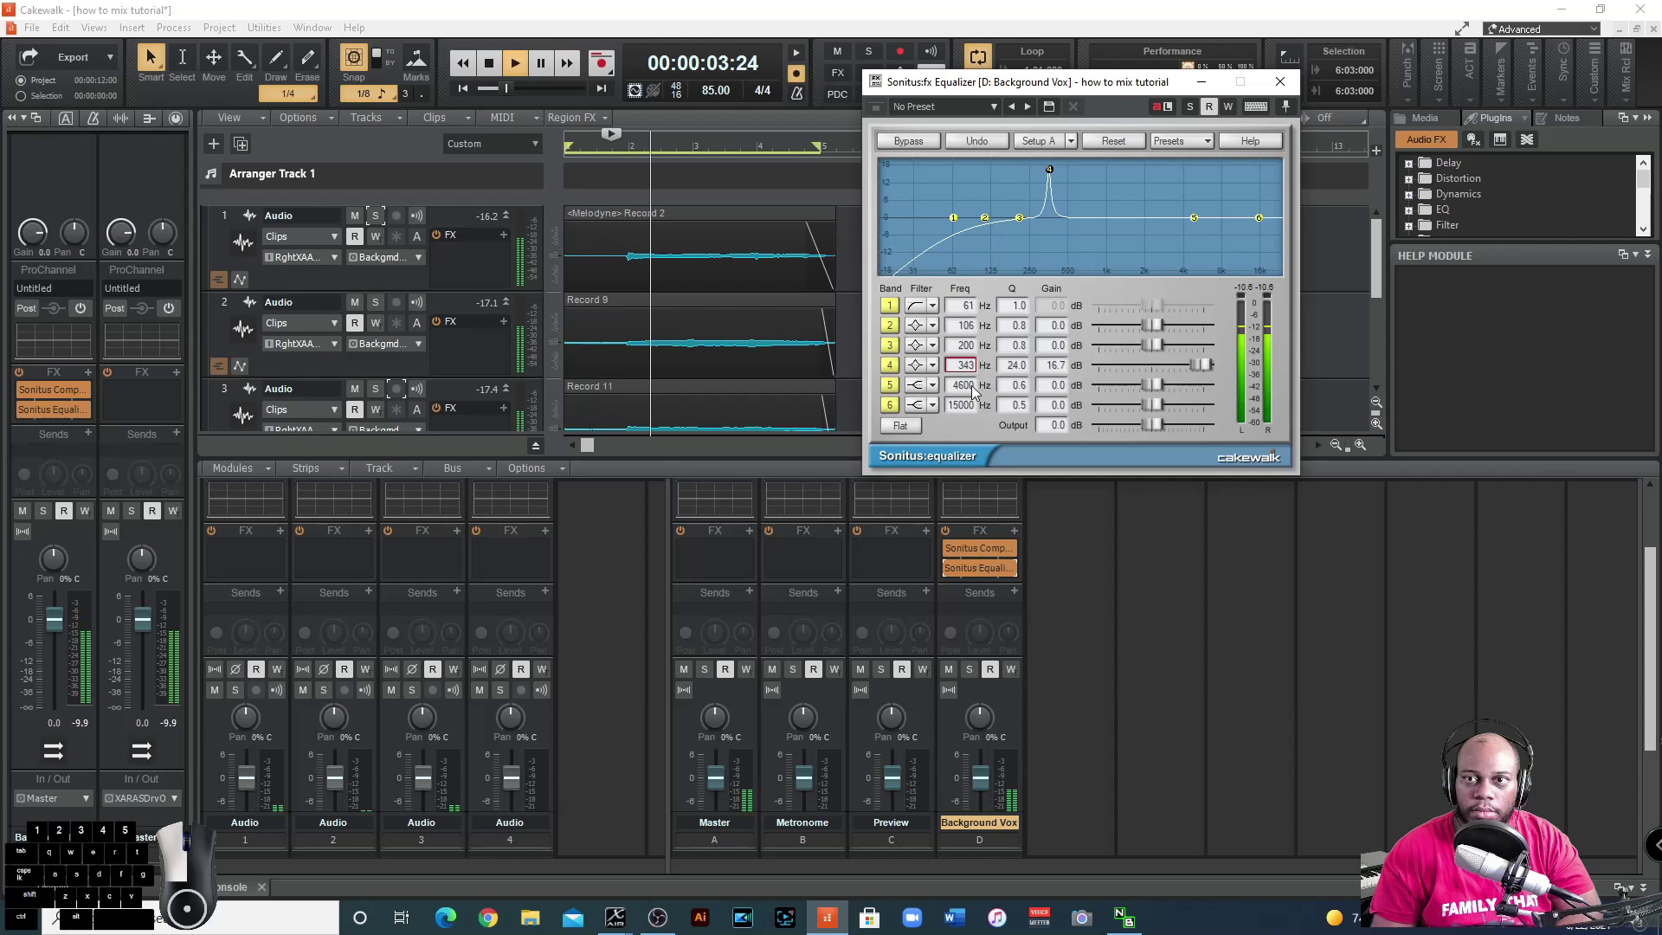
pyautogui.moveTo(977, 364); pyautogui.dragTo(980, 389)
pyautogui.rightClick(976, 360)
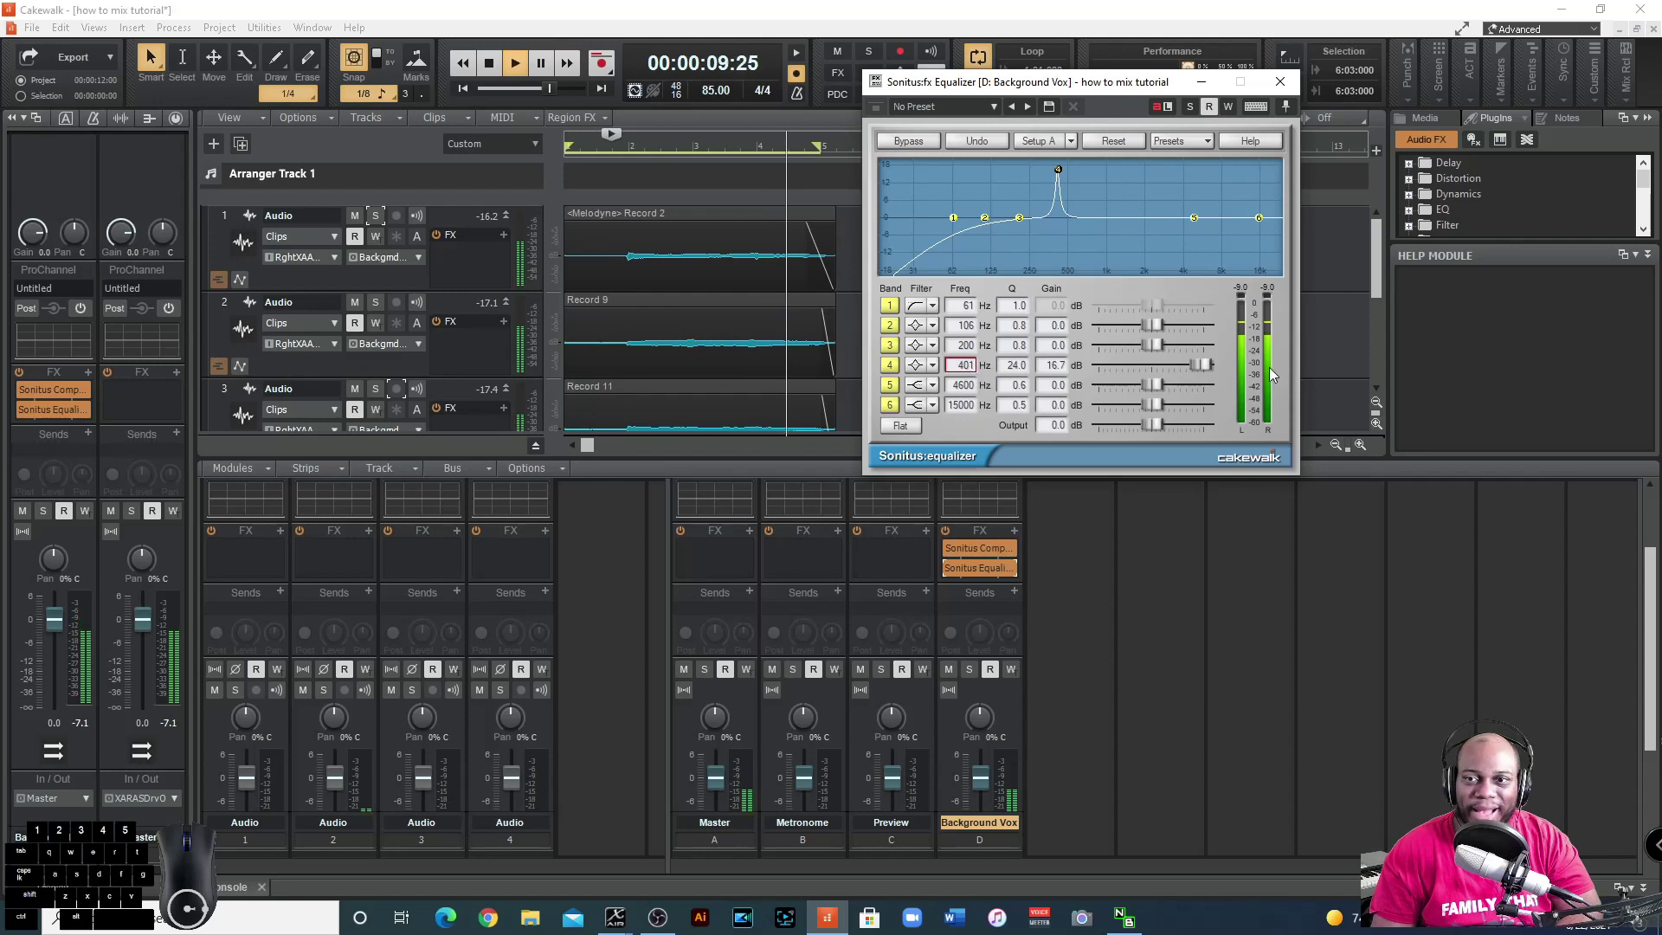
pyautogui.moveTo(1207, 368); pyautogui.dragTo(1142, 373)
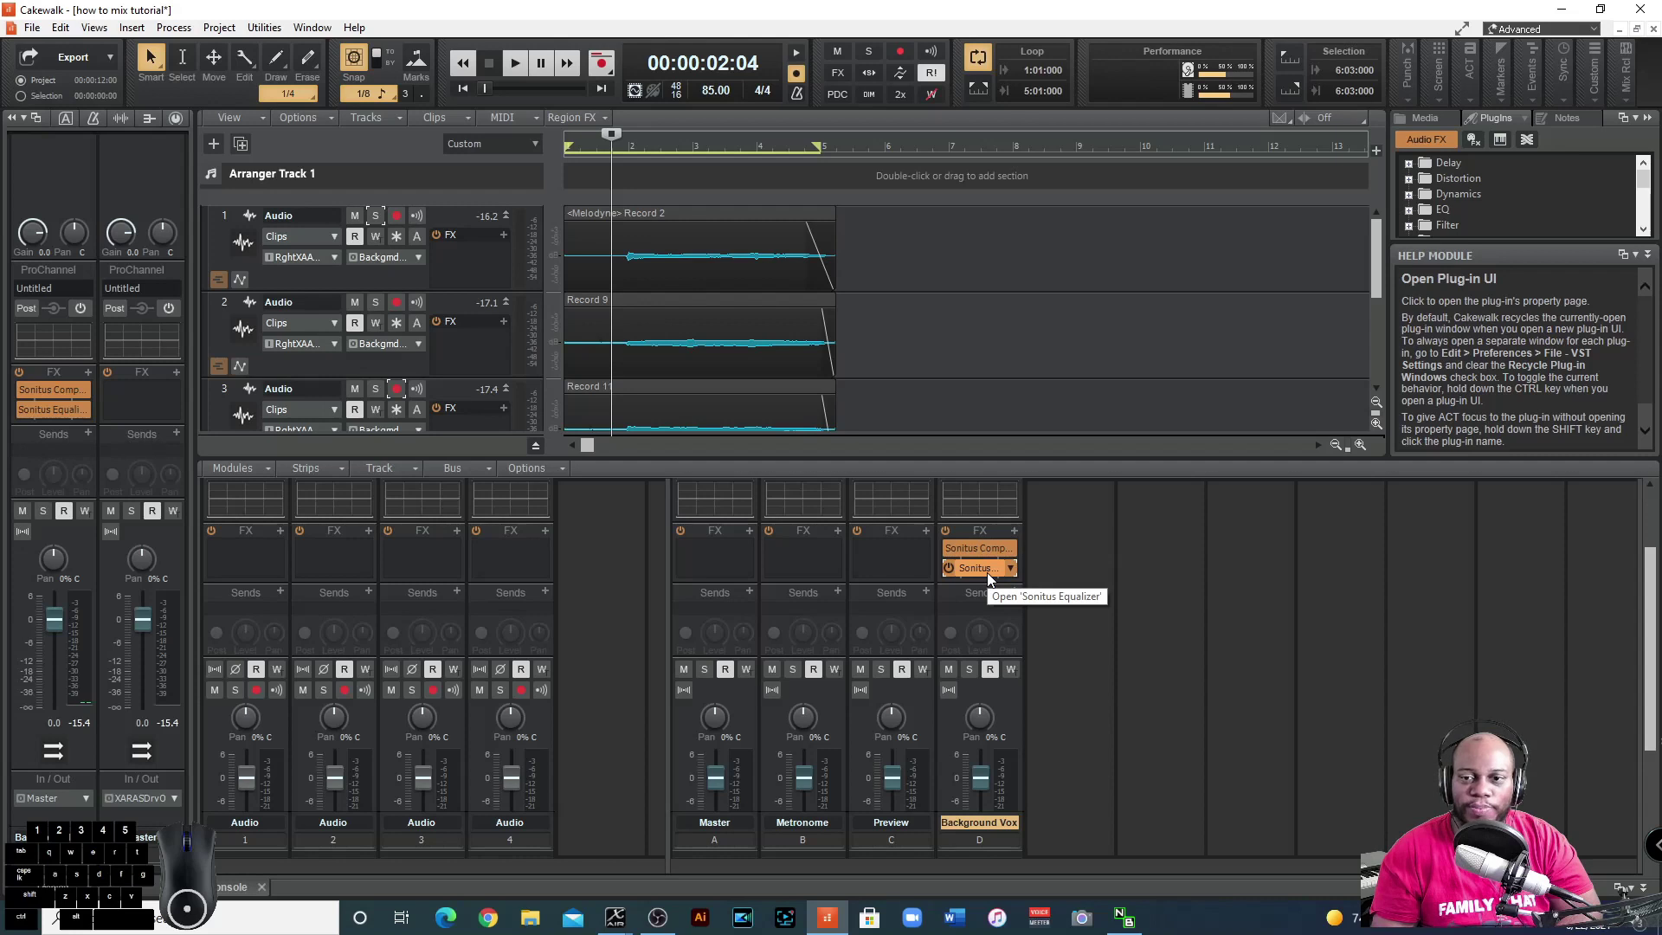
# Insert a Para-Q on Background Vox with the High Boost preset and audition it.
pyautogui.click(1019, 537)
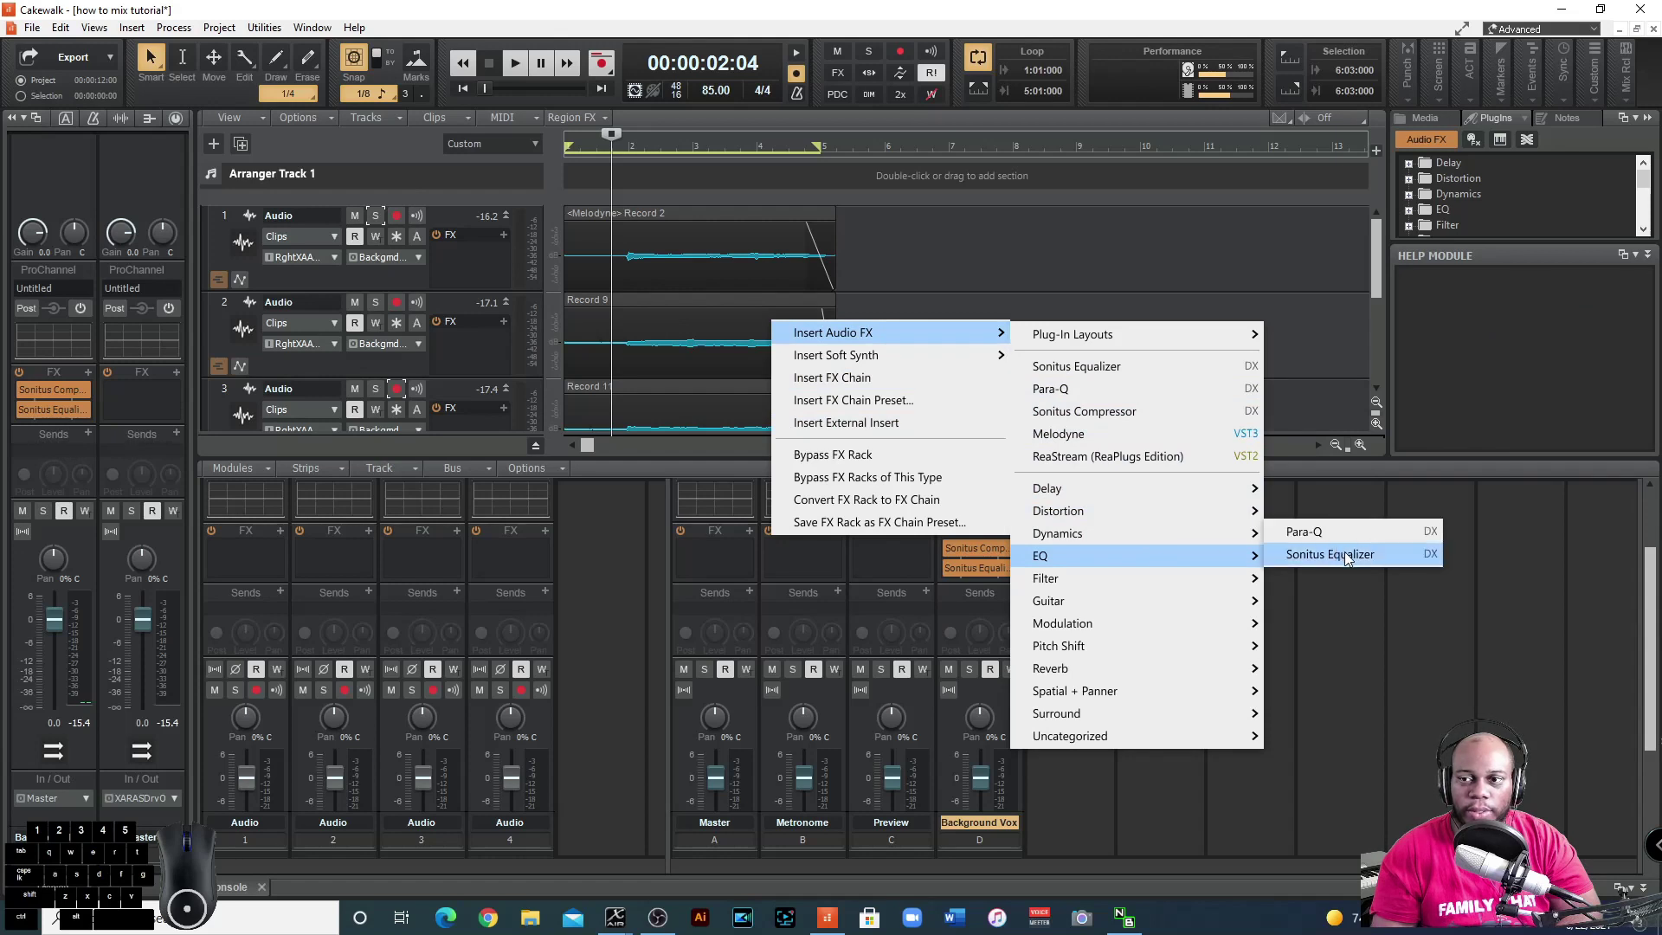
pyautogui.click(1359, 541)
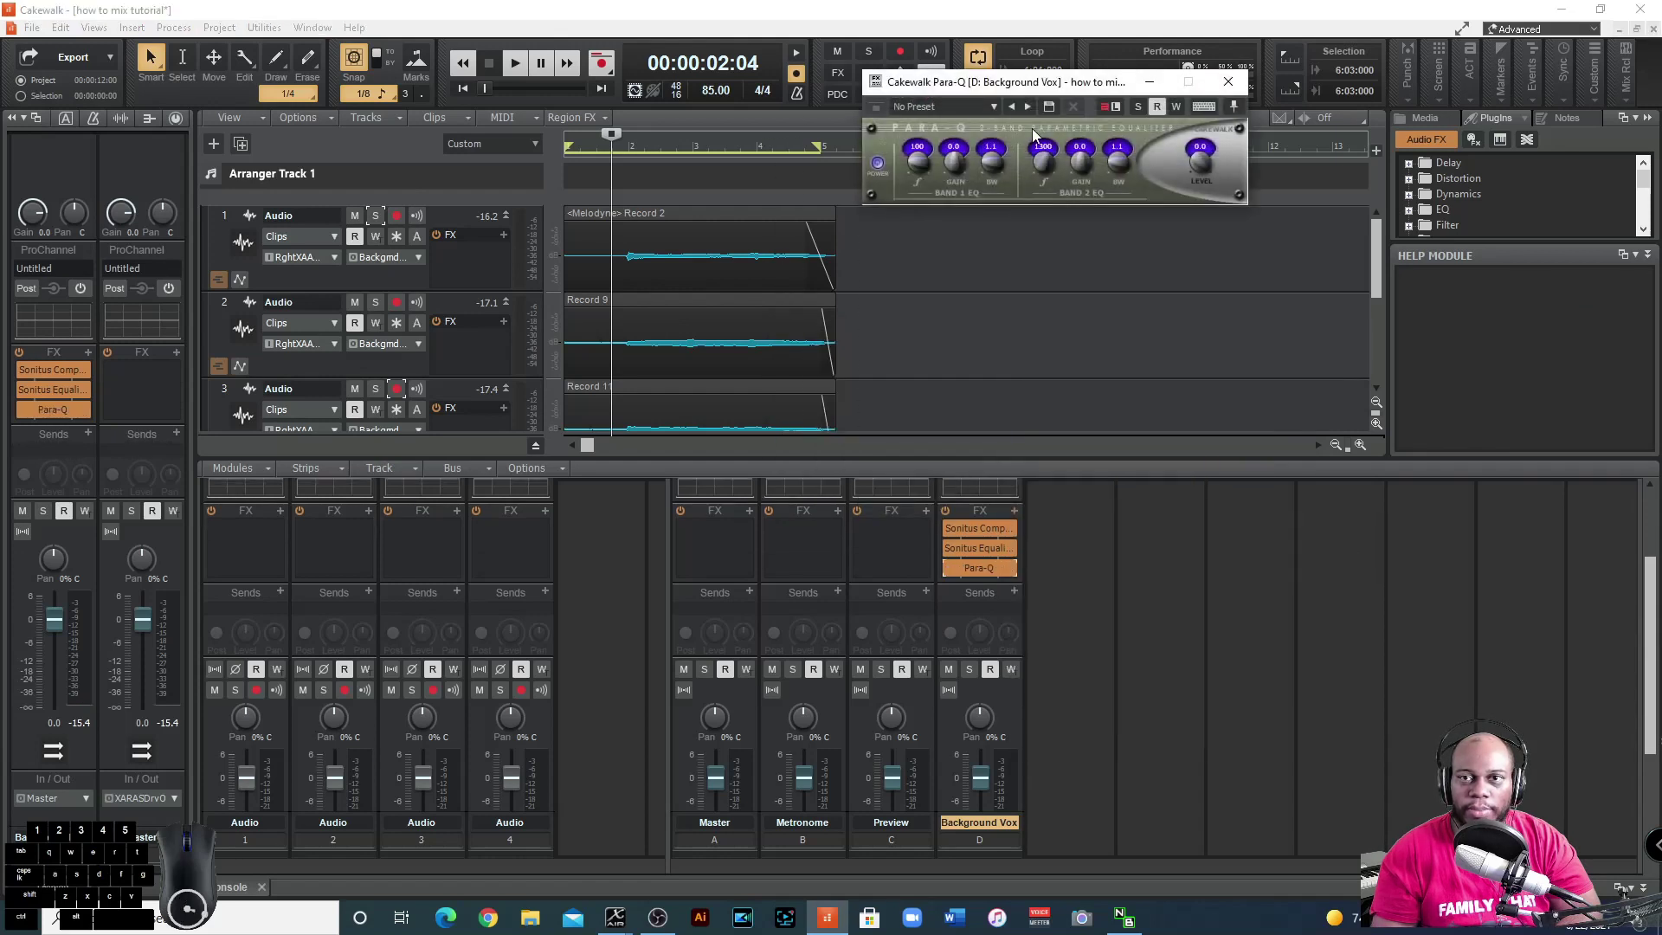
pyautogui.click(994, 115)
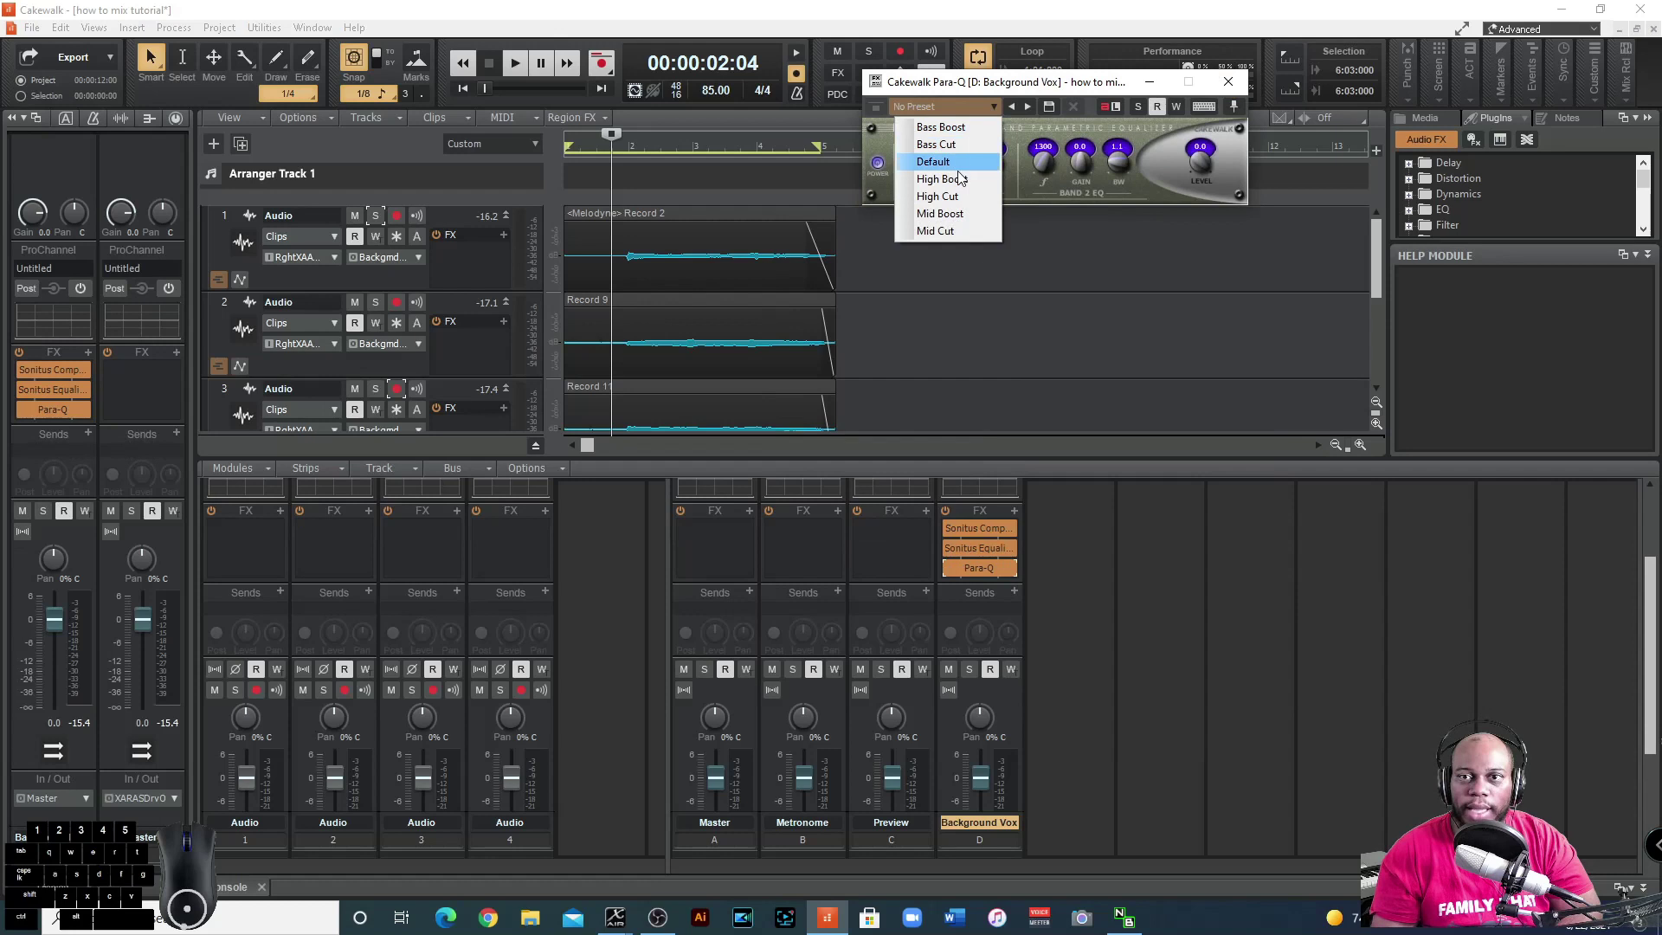
pyautogui.click(975, 183)
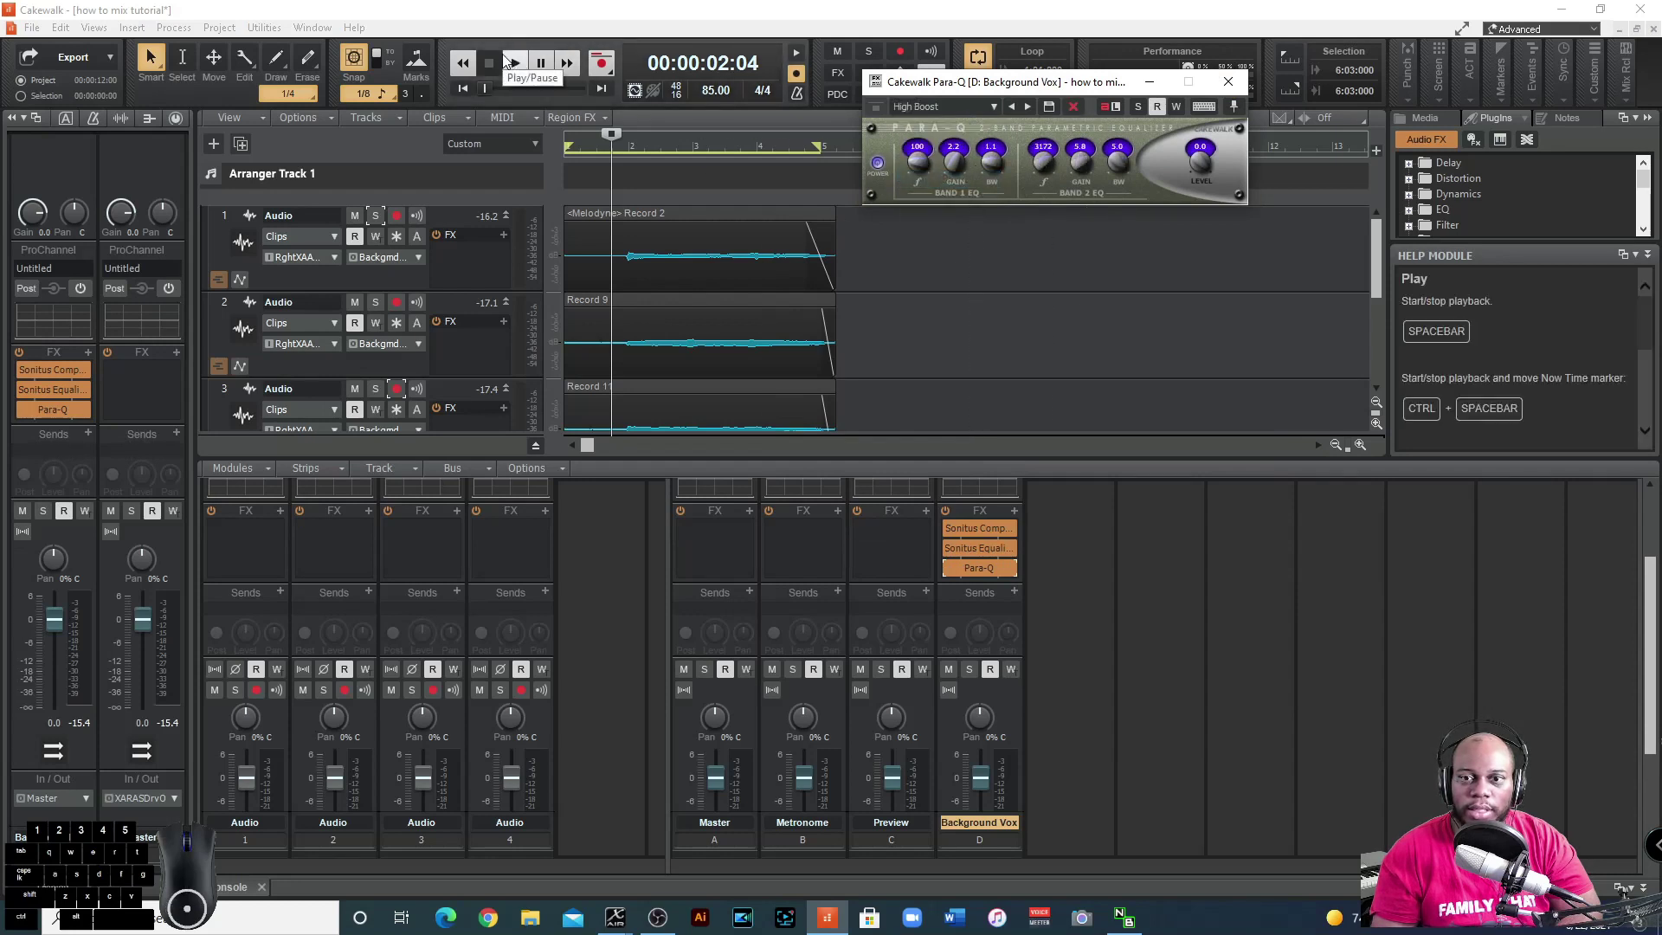
pyautogui.click(511, 65)
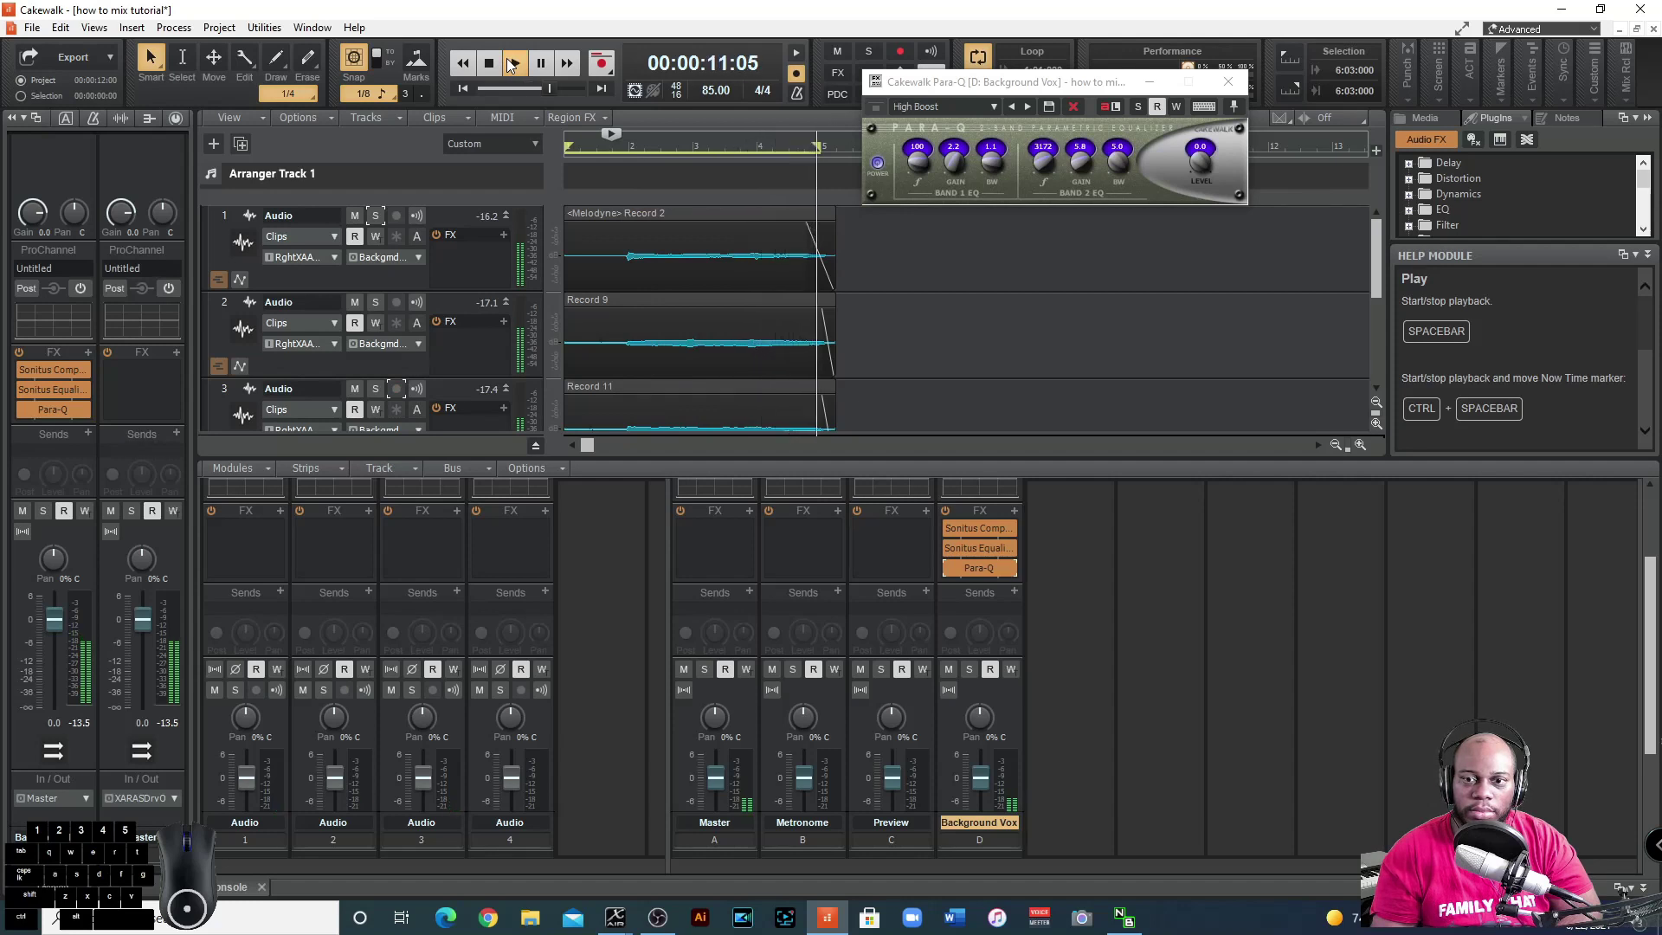
pyautogui.click(491, 71)
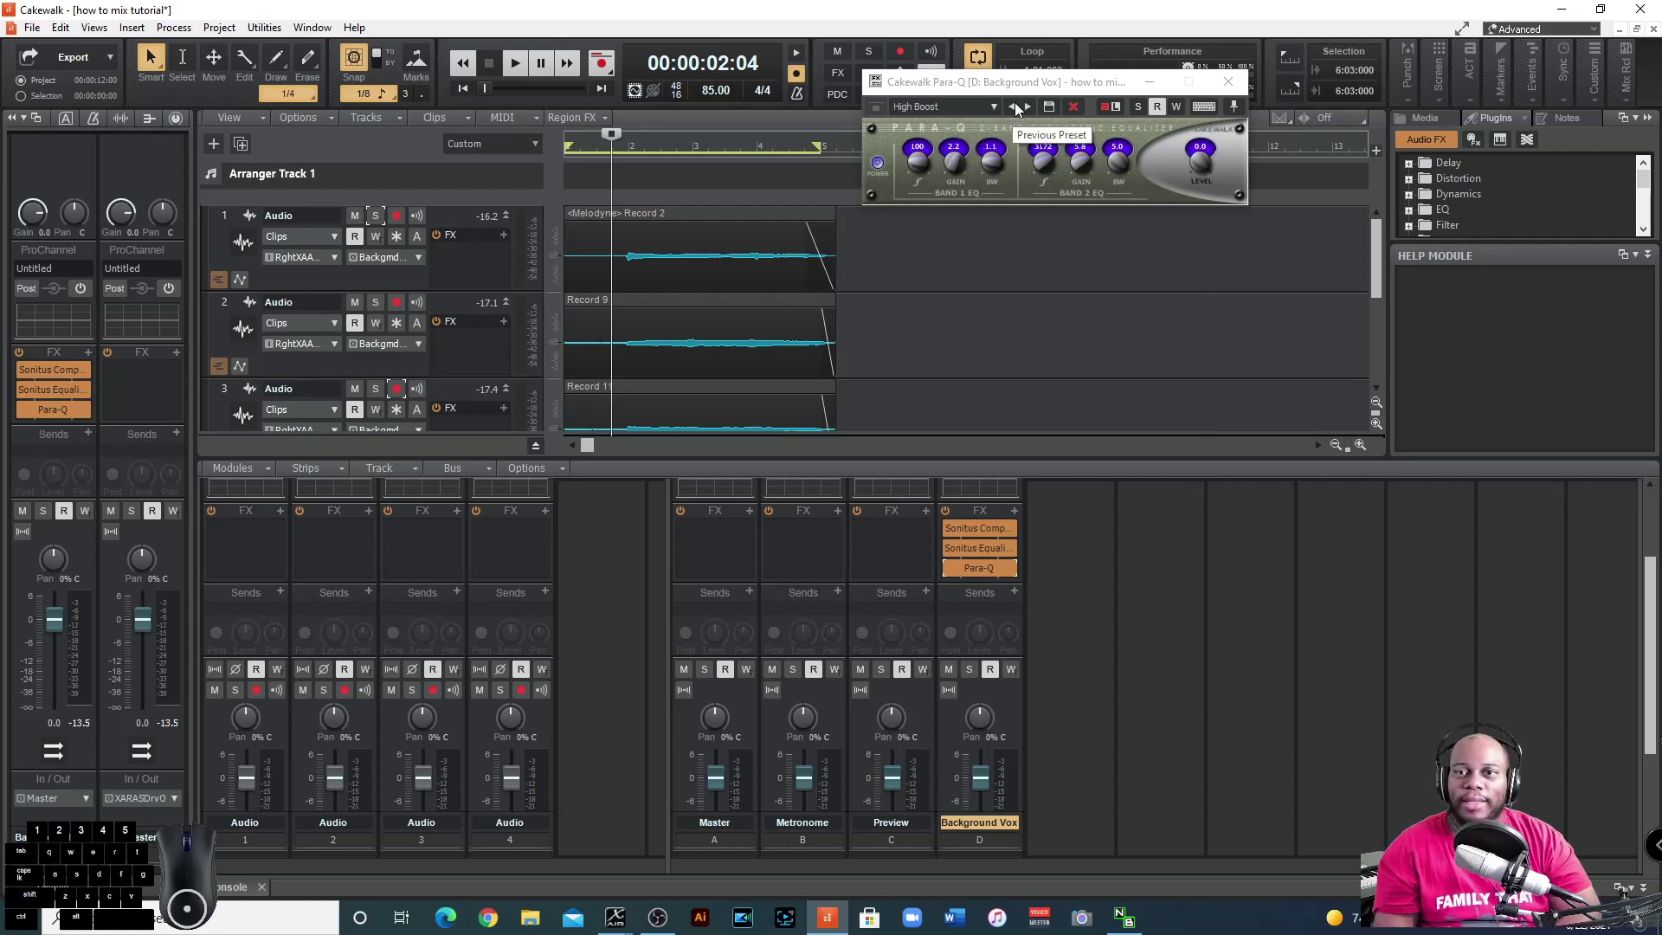
# Move the Para-Q window out of the way.
pyautogui.moveTo(1021, 90); pyautogui.dragTo(1041, 133)
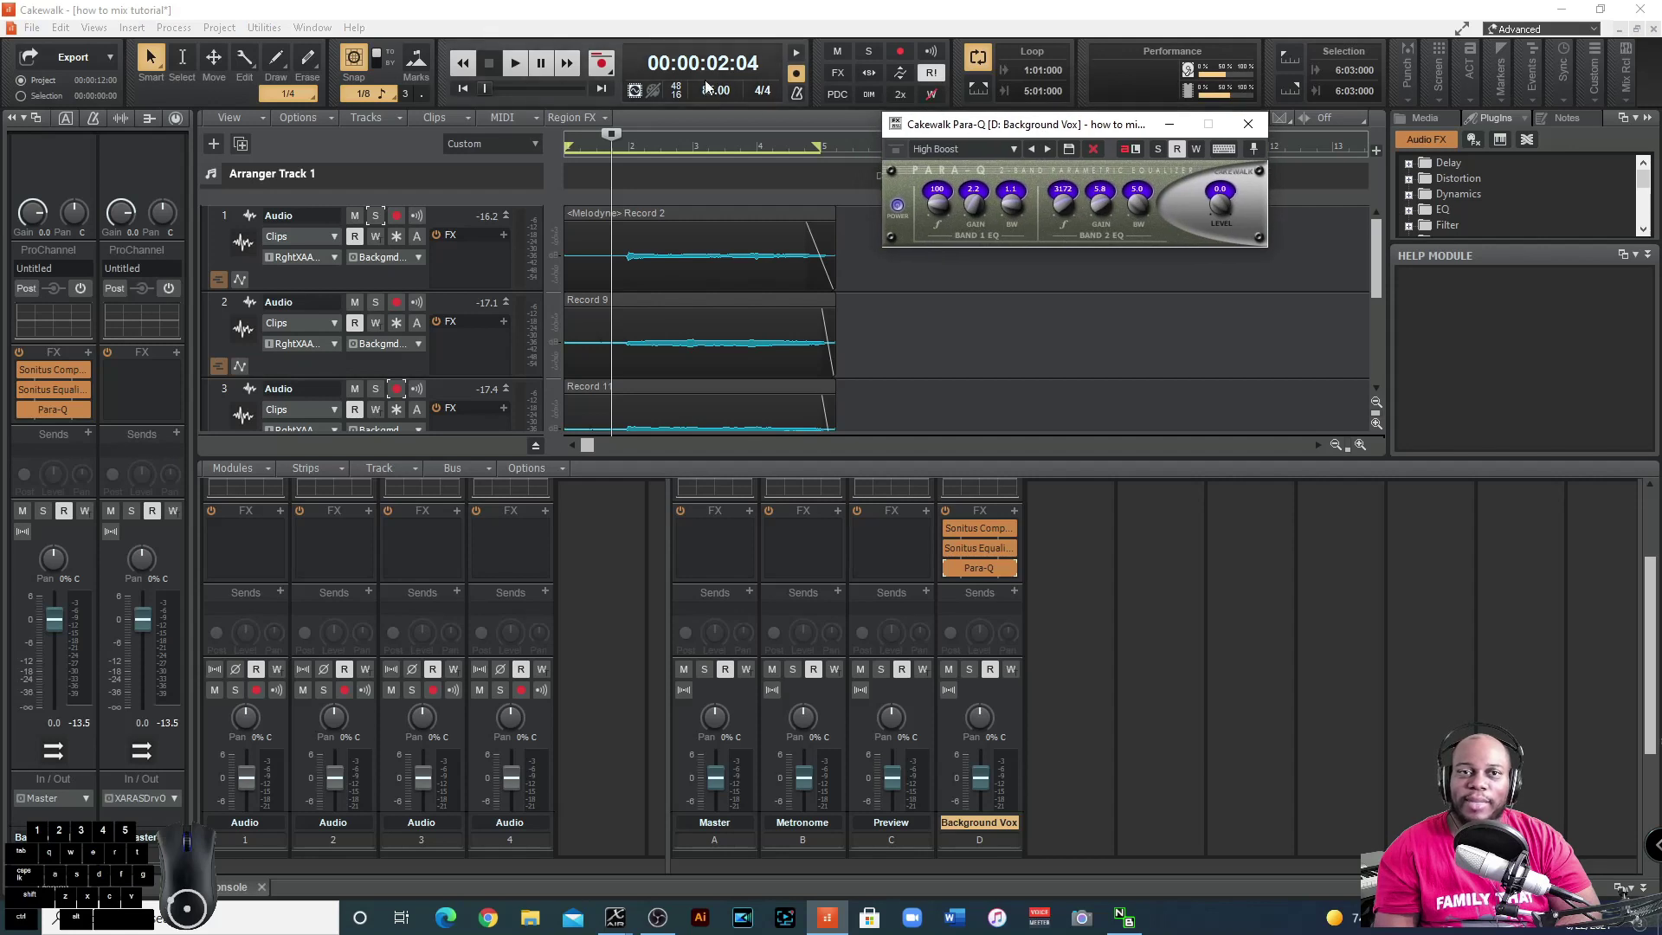
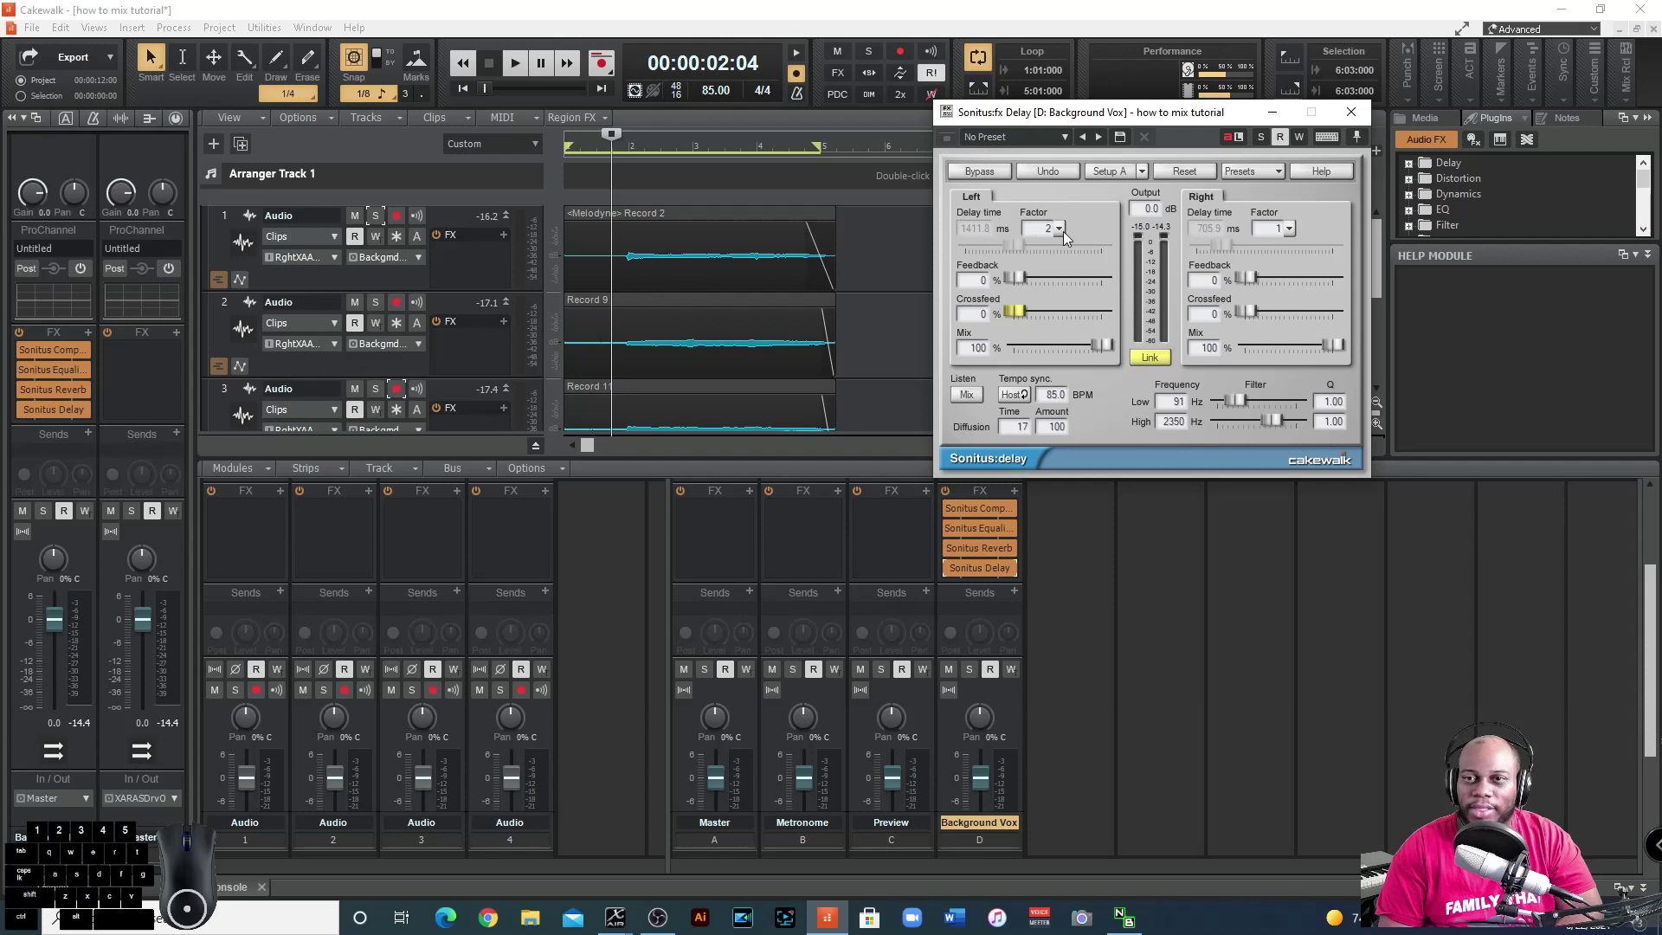
# Set the left delay to a single-beat factor and audition it.
pyautogui.click(1065, 237)
pyautogui.click(1061, 485)
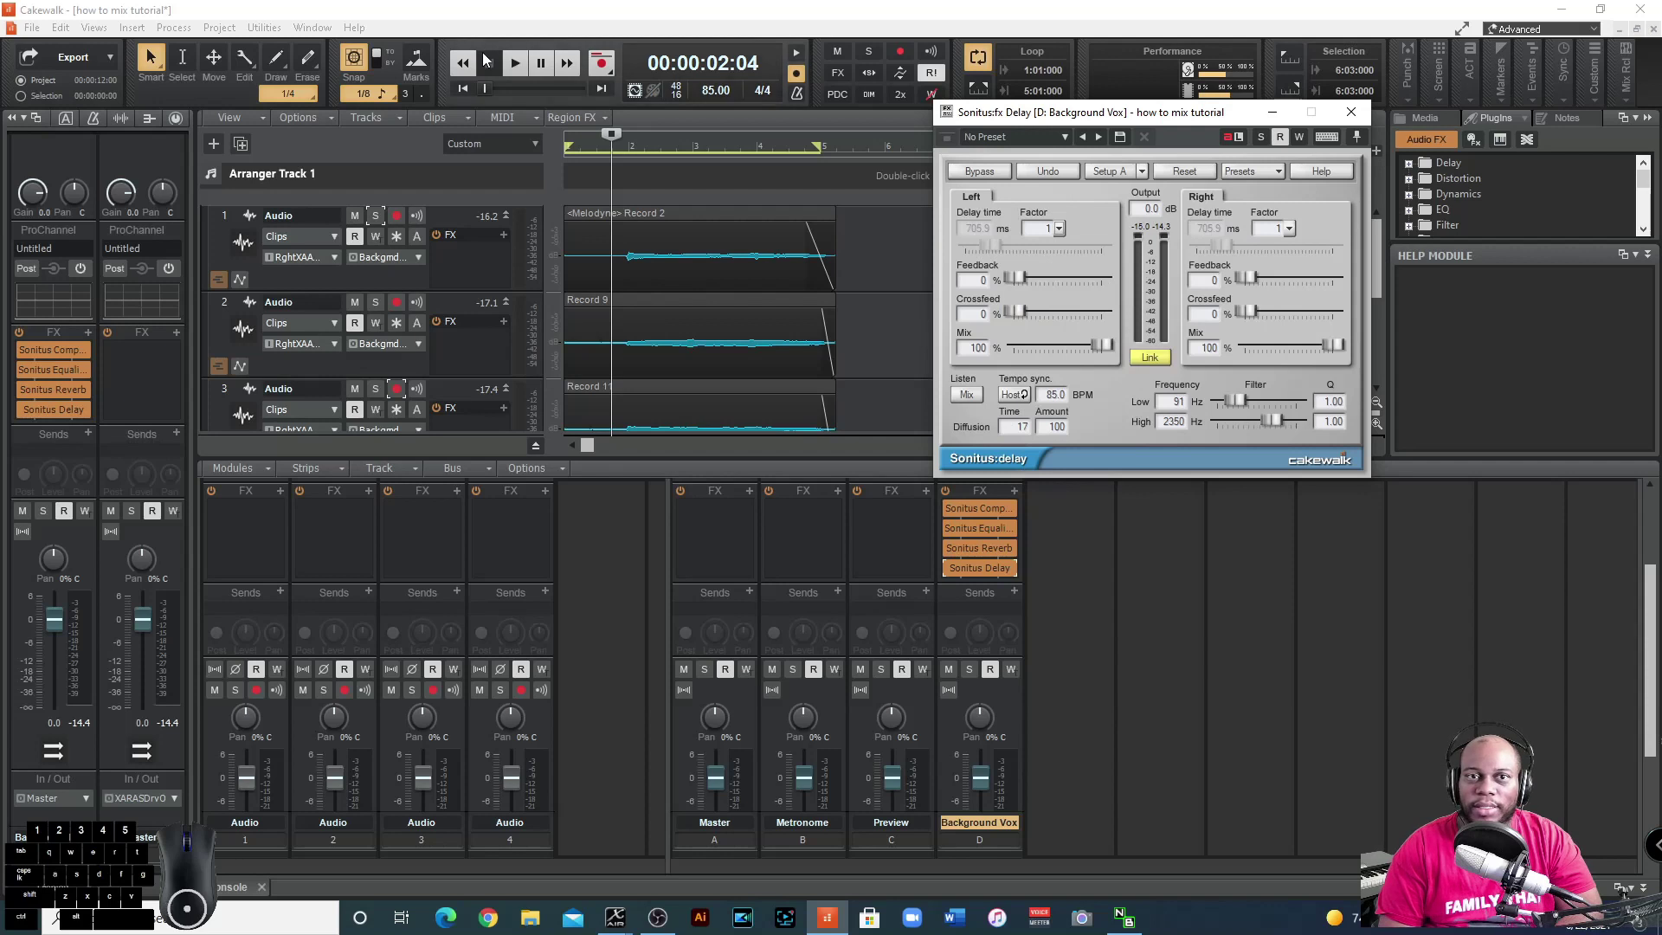
pyautogui.click(527, 70)
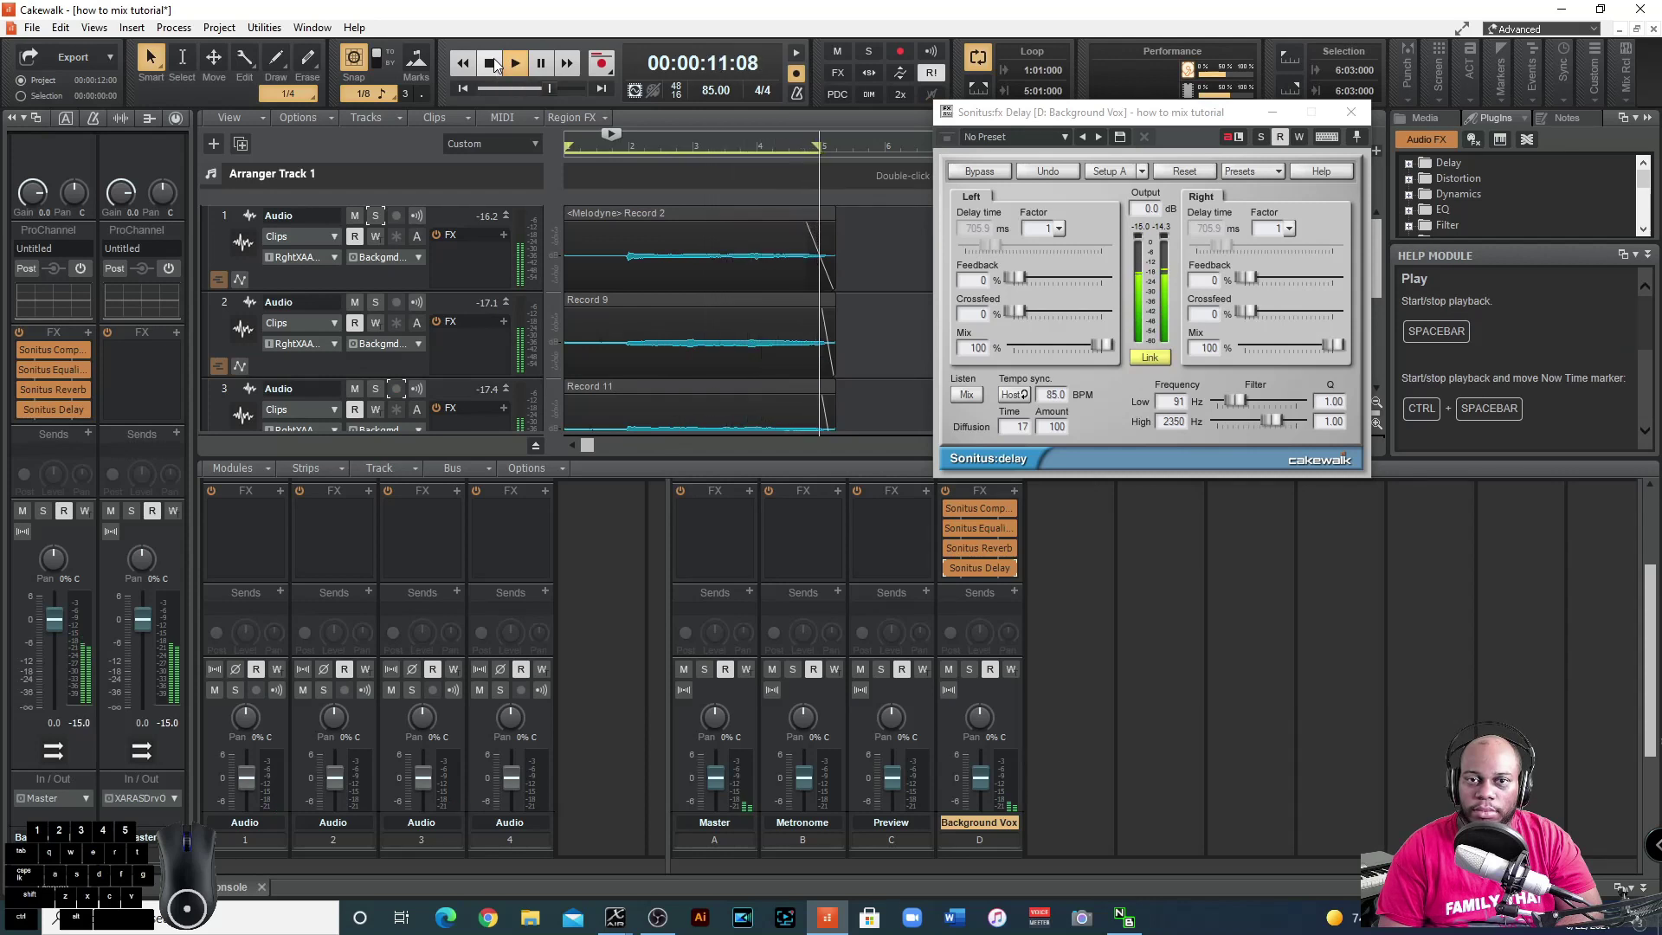
pyautogui.click(497, 65)
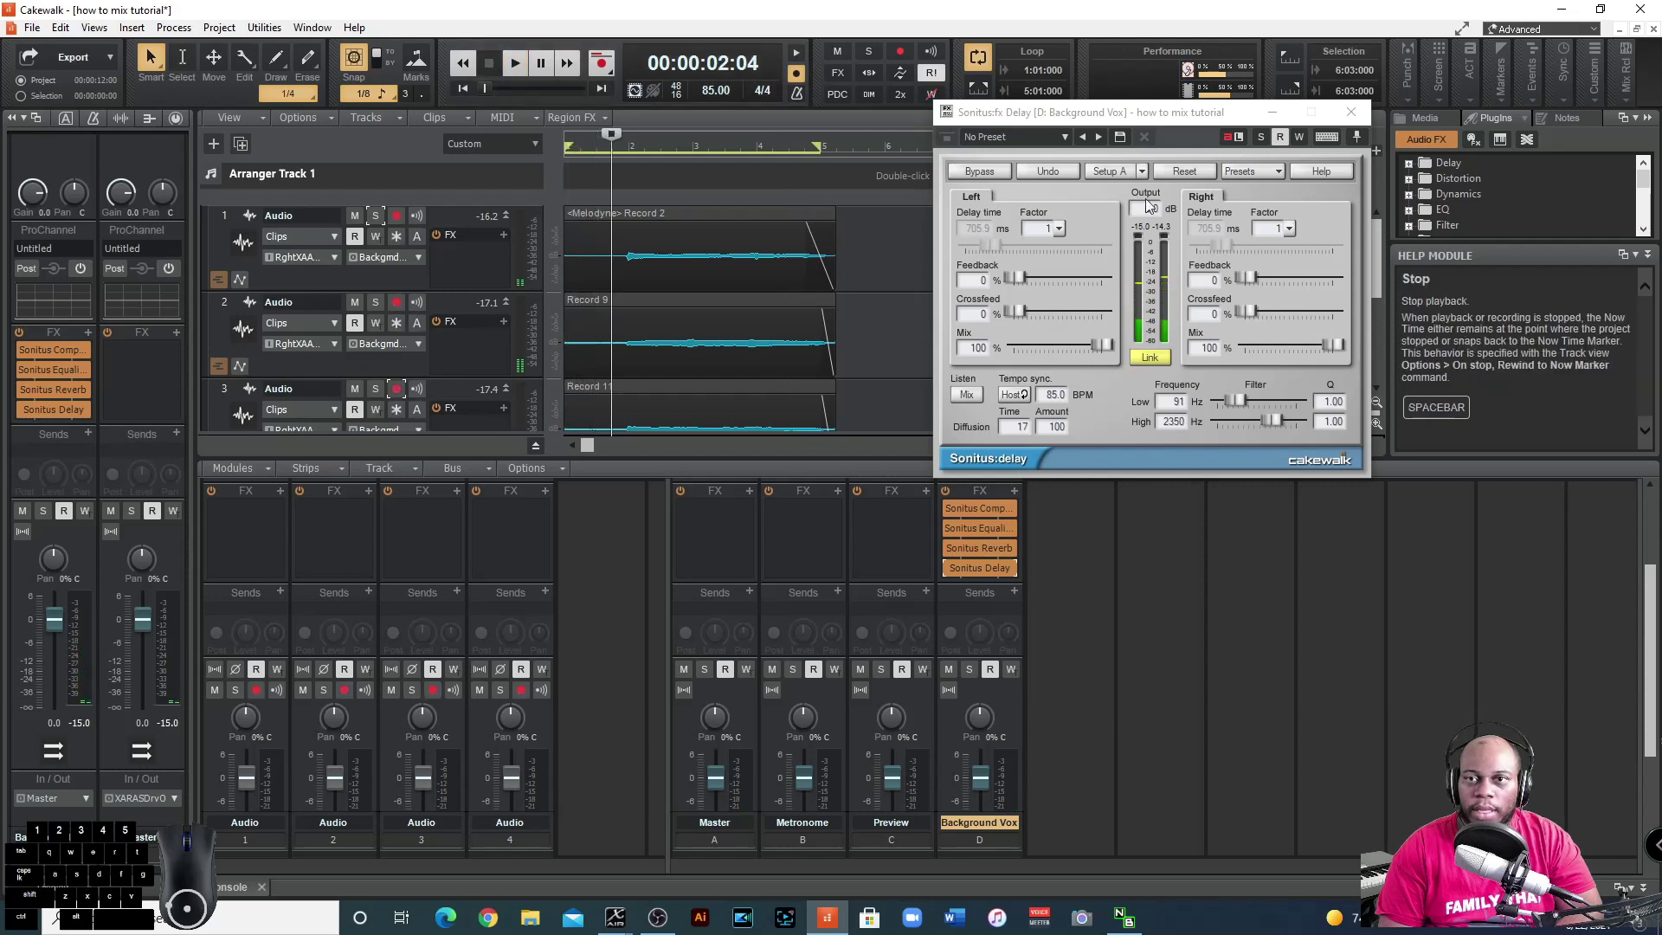
# Set both delay channels to a 2/3 factor, about 470.6 ms, and restart playback.
pyautogui.click(1063, 237)
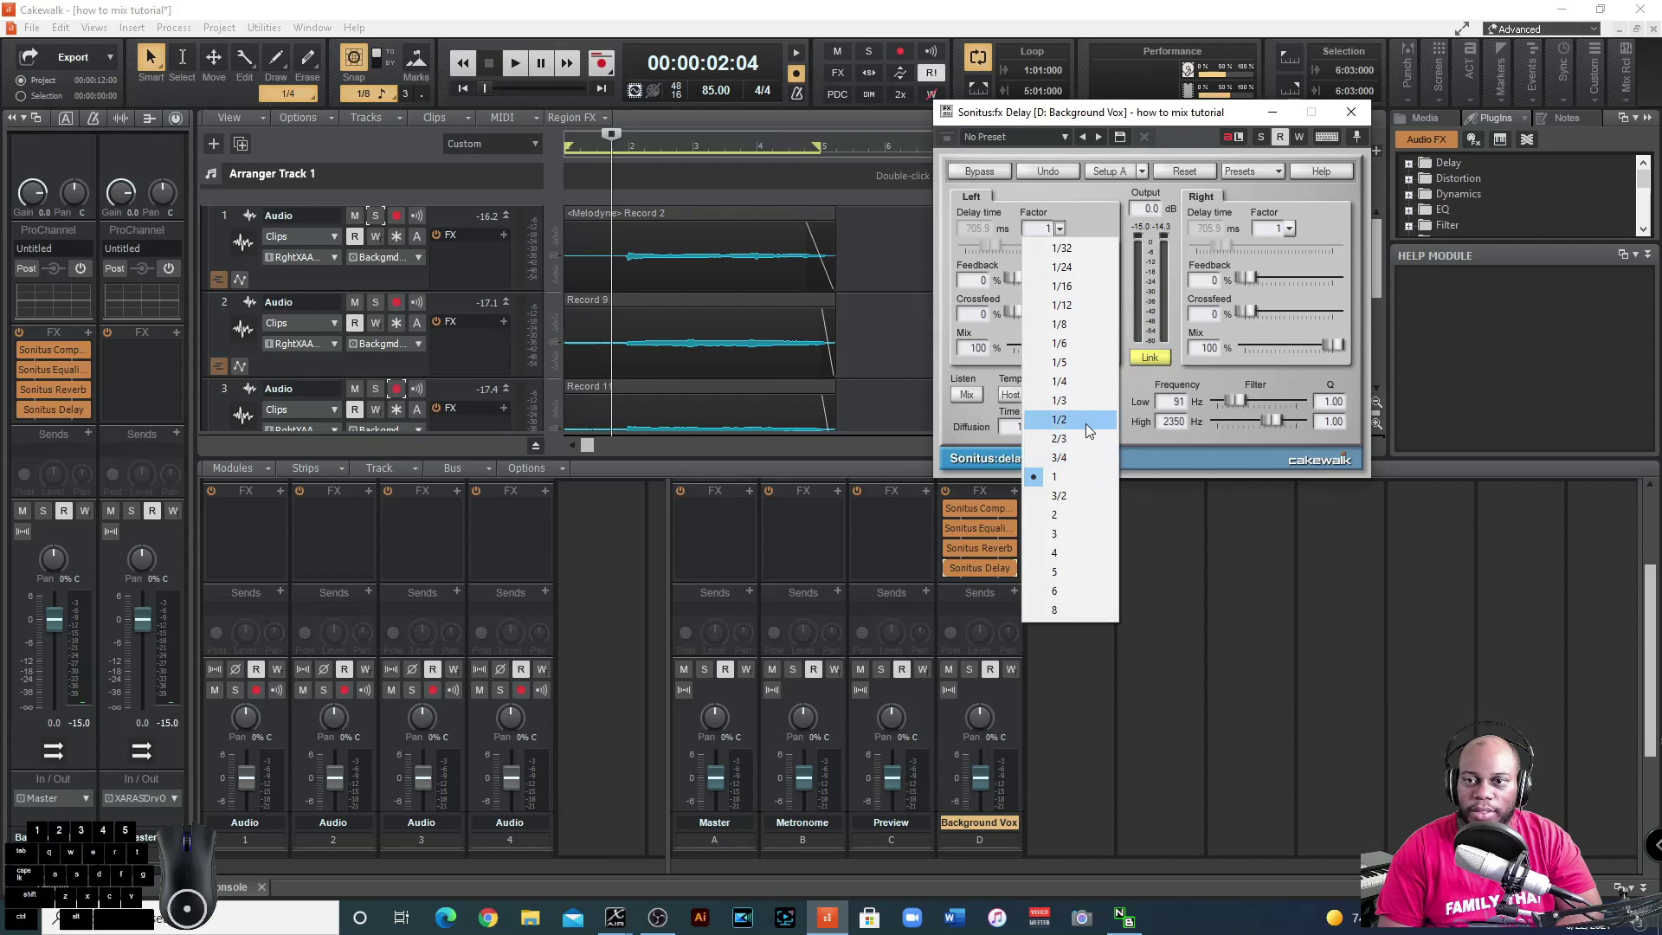
pyautogui.click(1092, 442)
pyautogui.click(1295, 232)
pyautogui.click(1309, 438)
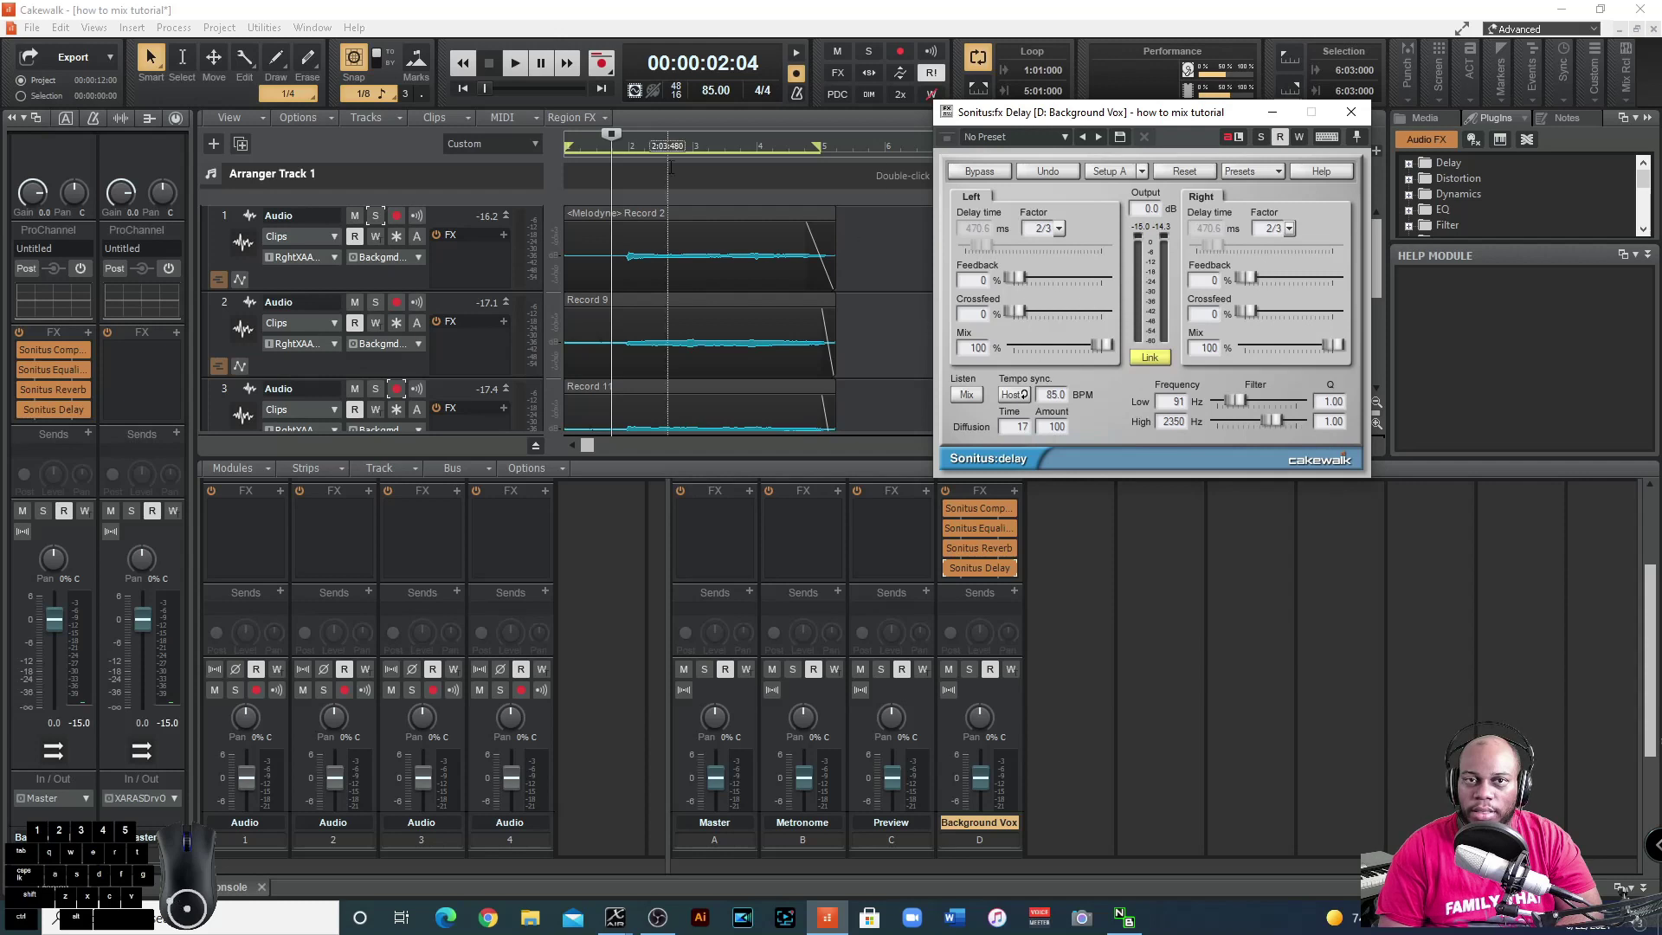
pyautogui.click(521, 76)
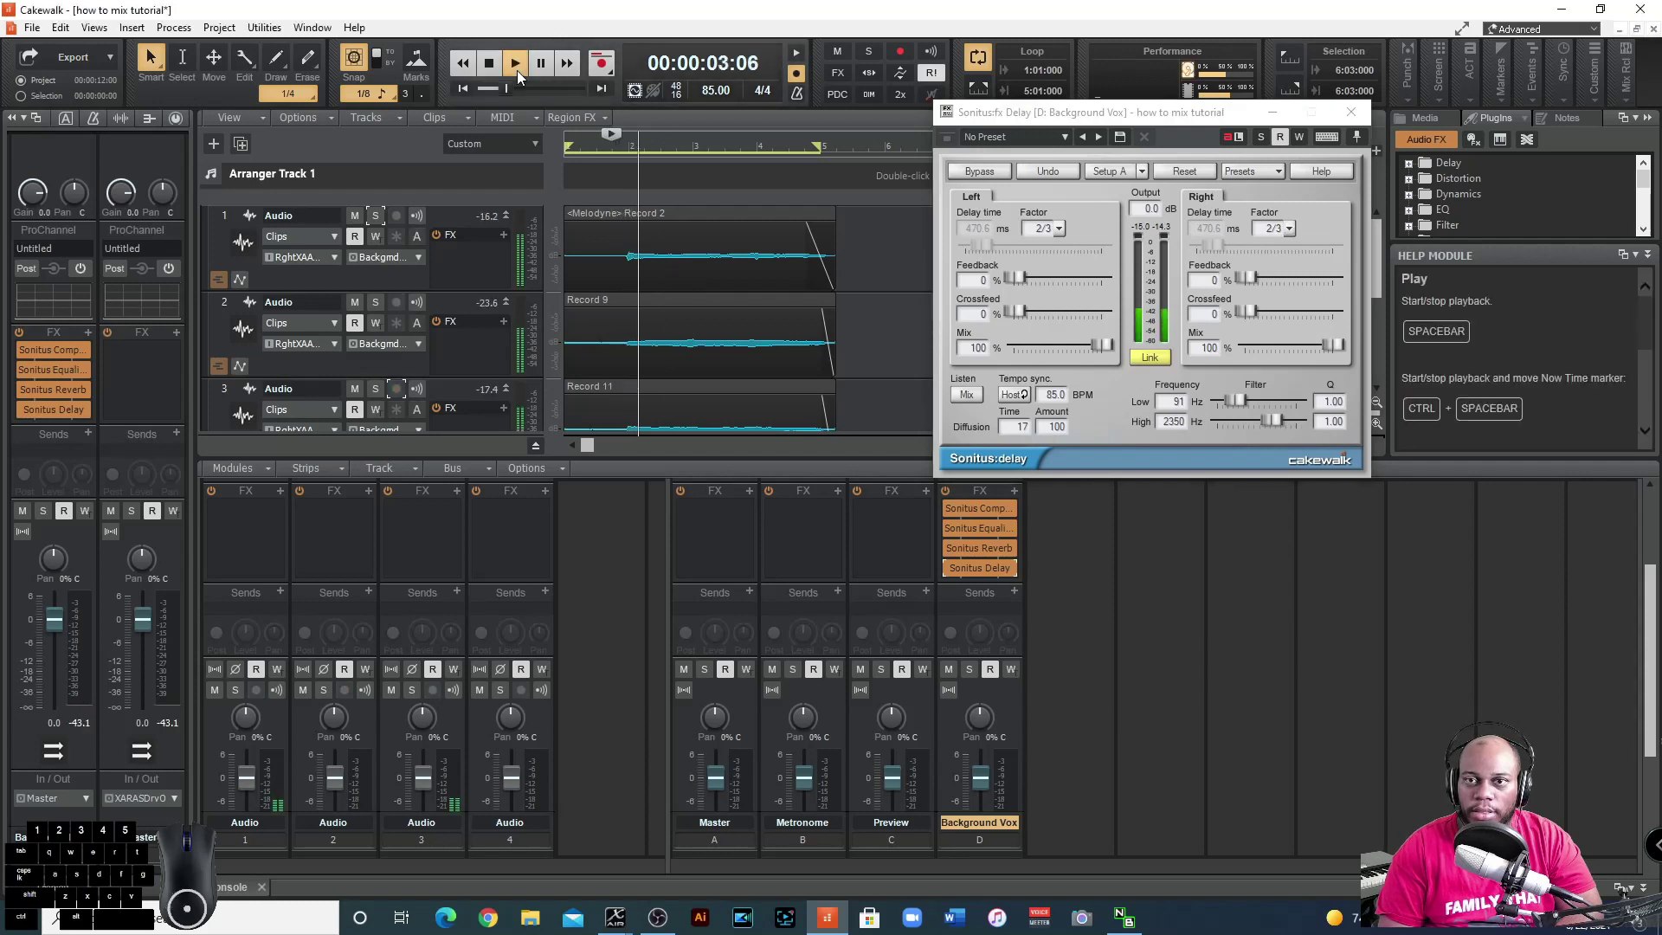
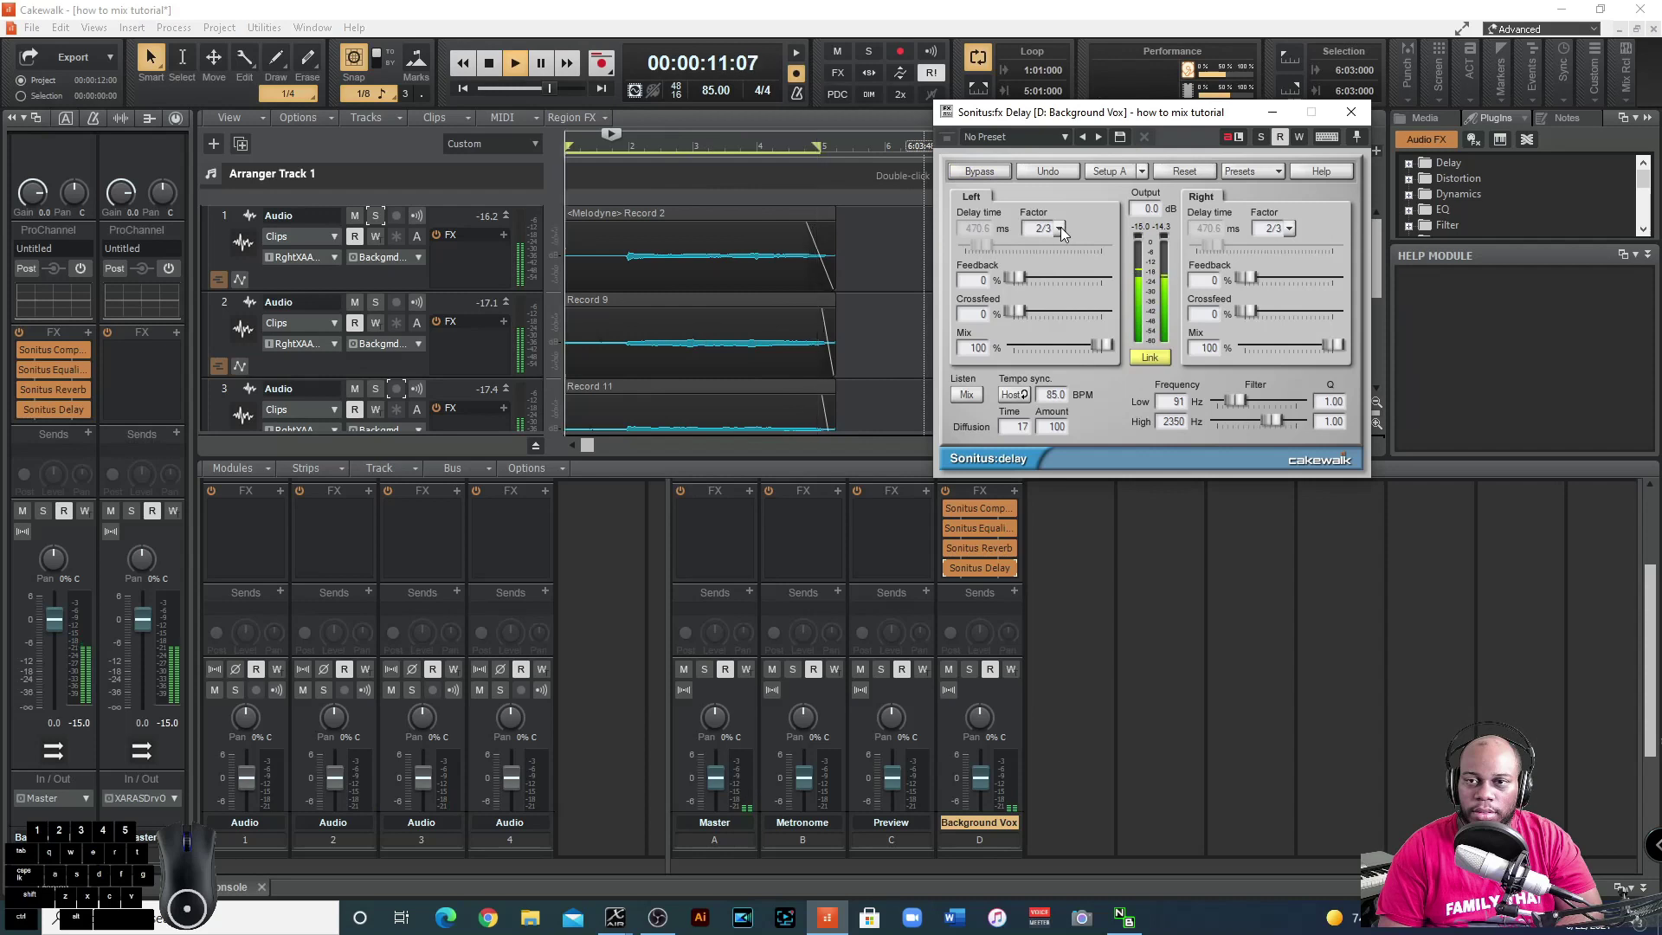
# Try the 1/12 delay factor, then pick different factors on the left and right channels.
pyautogui.click(1065, 232)
pyautogui.click(1074, 306)
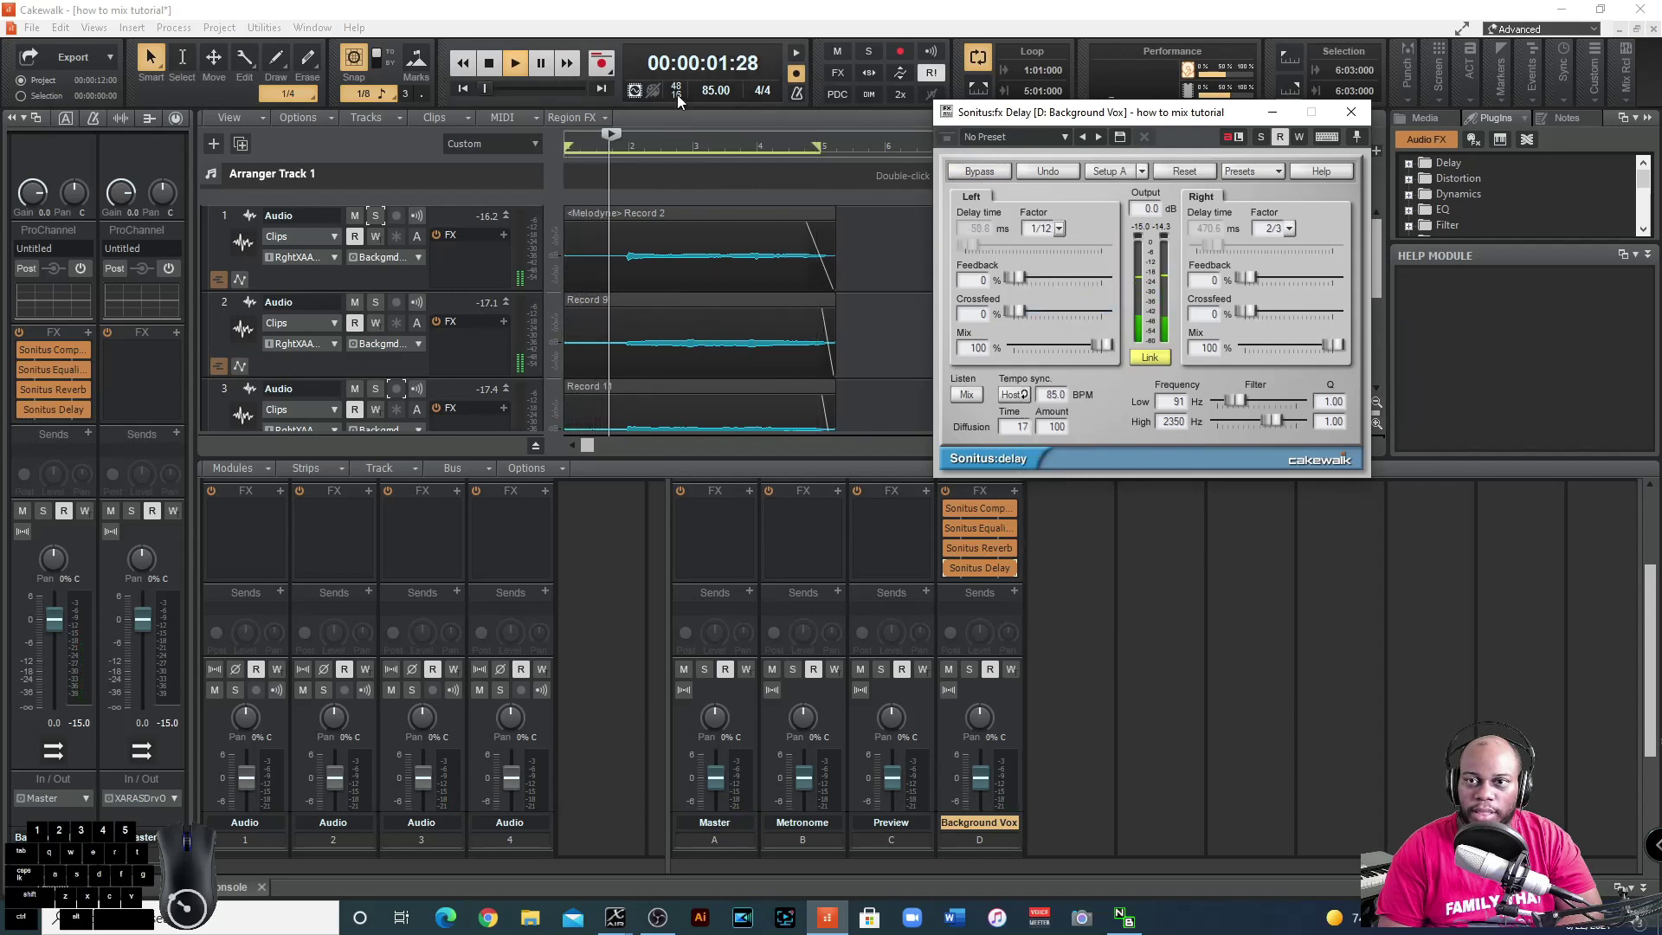
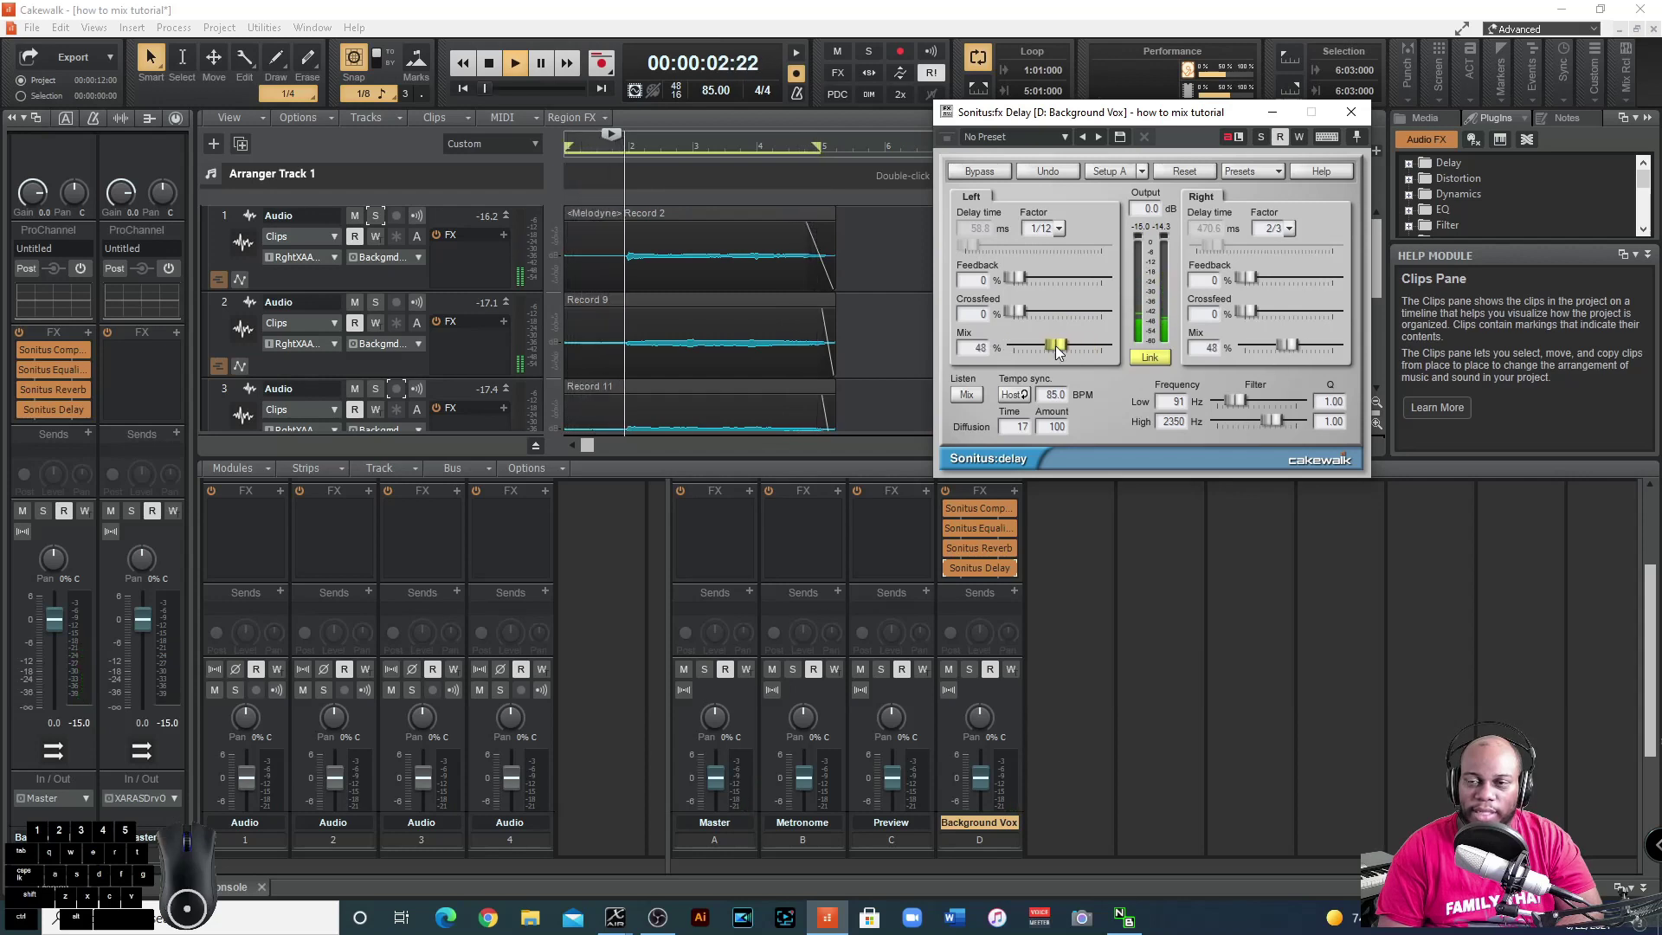
pyautogui.click(1067, 233)
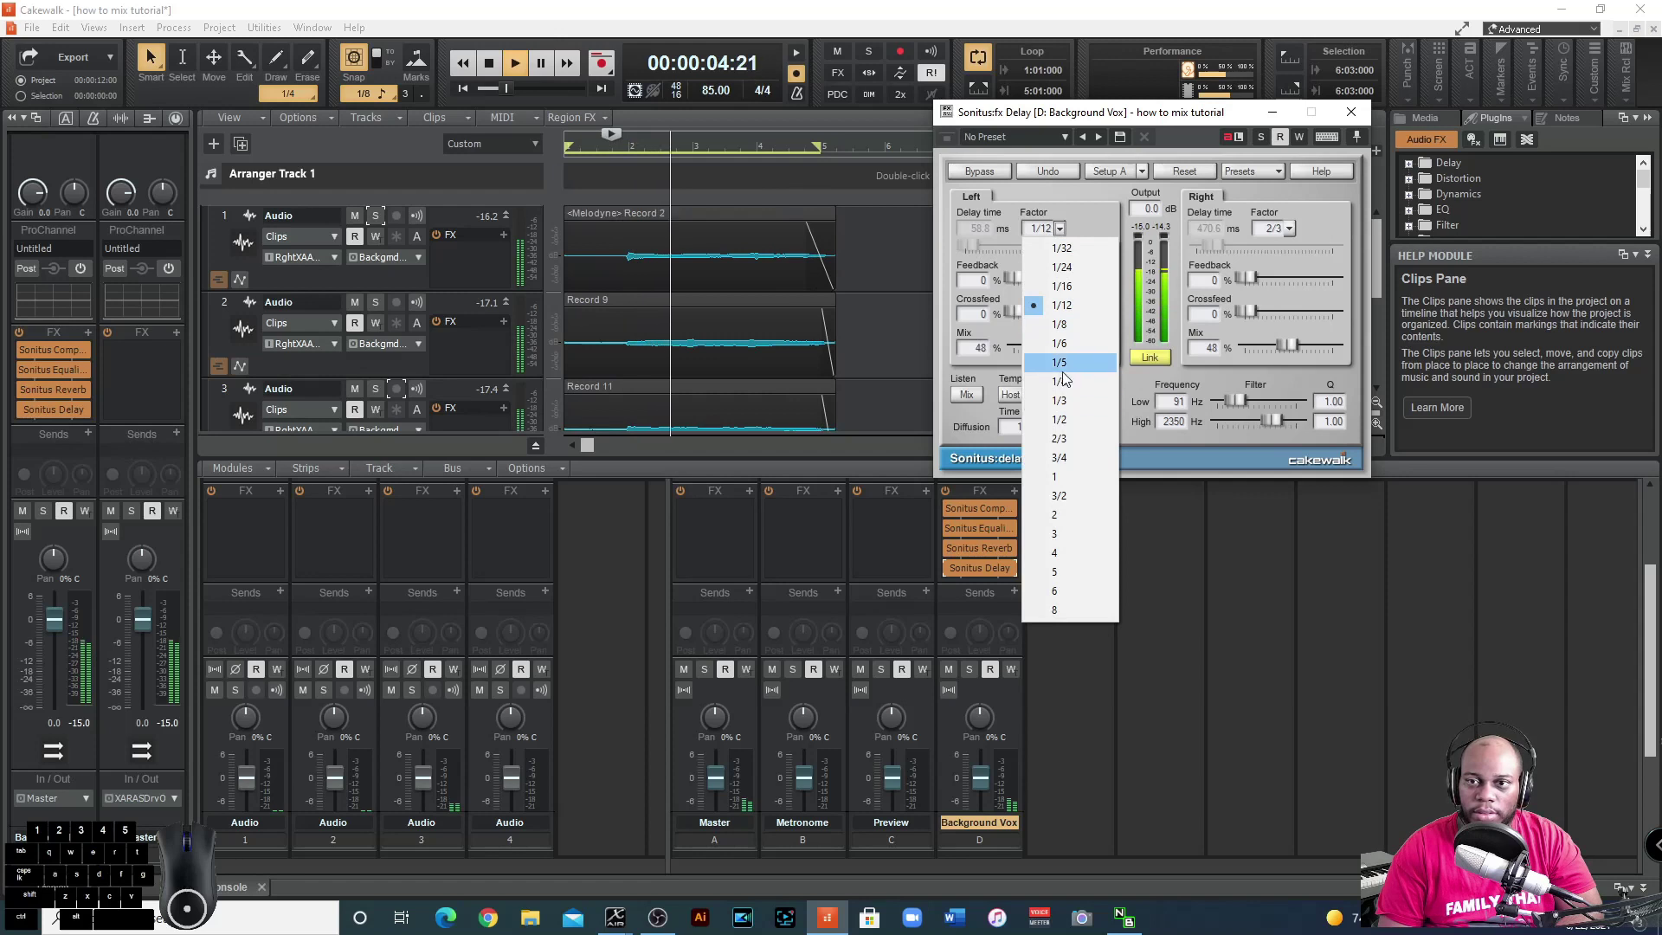
pyautogui.click(1073, 388)
pyautogui.click(1292, 236)
# Move the Lead Vocal Setup 2 window aside and bring up track 4's effects insert menu.
pyautogui.click(1310, 389)
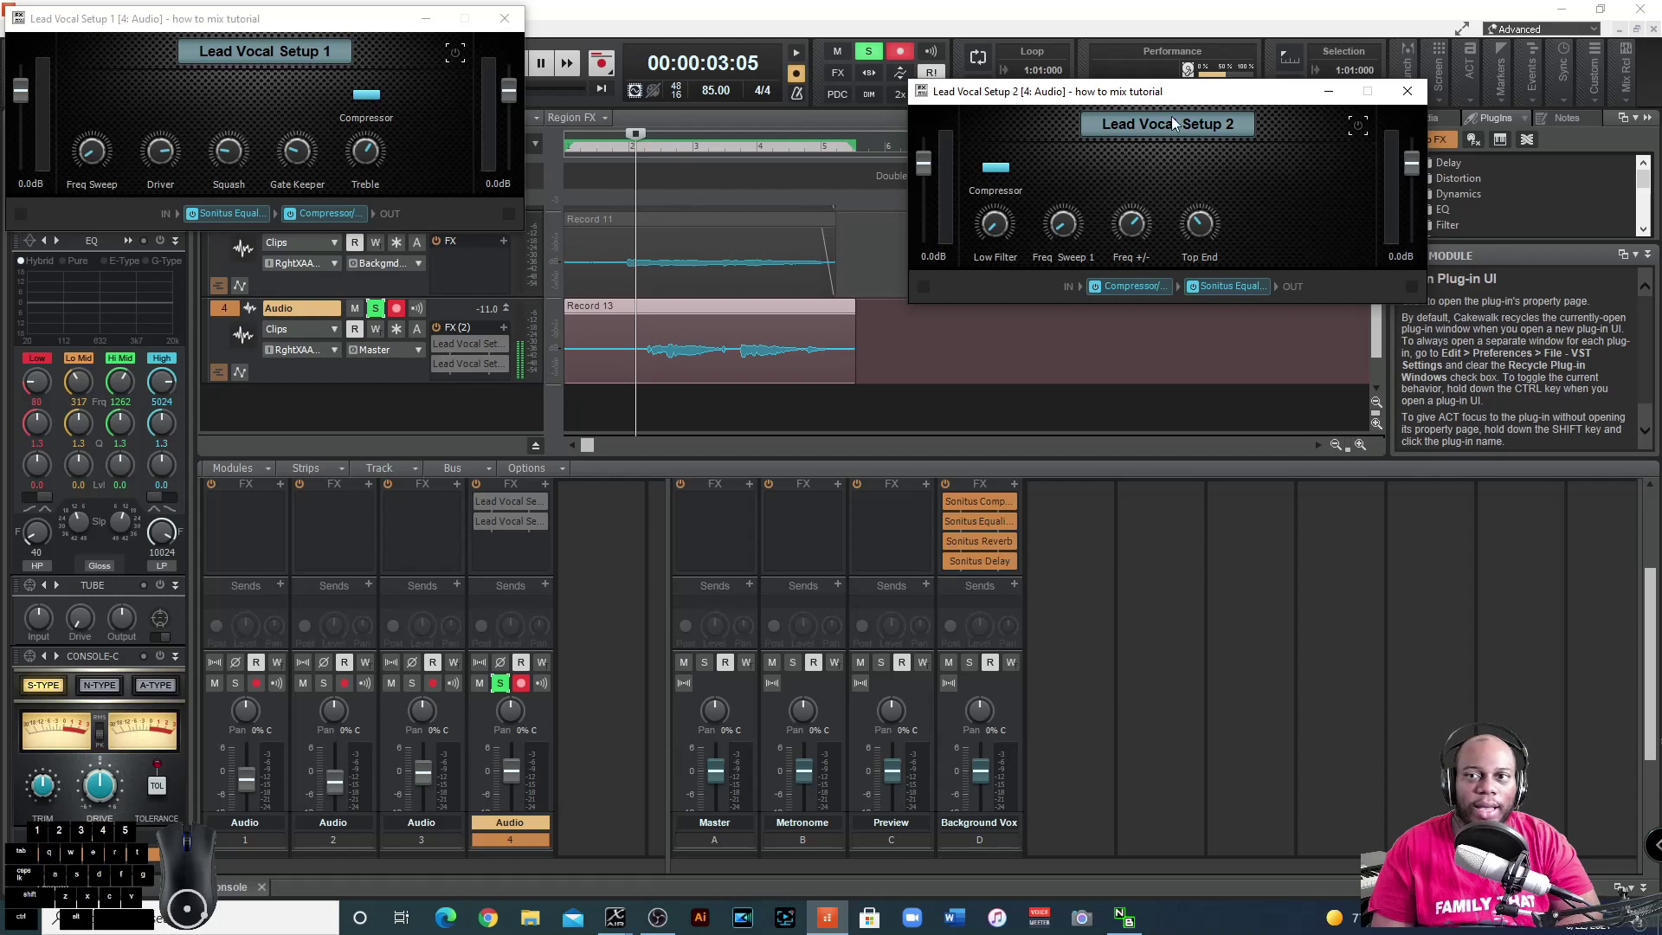
pyautogui.moveTo(1177, 103); pyautogui.dragTo(1069, 55)
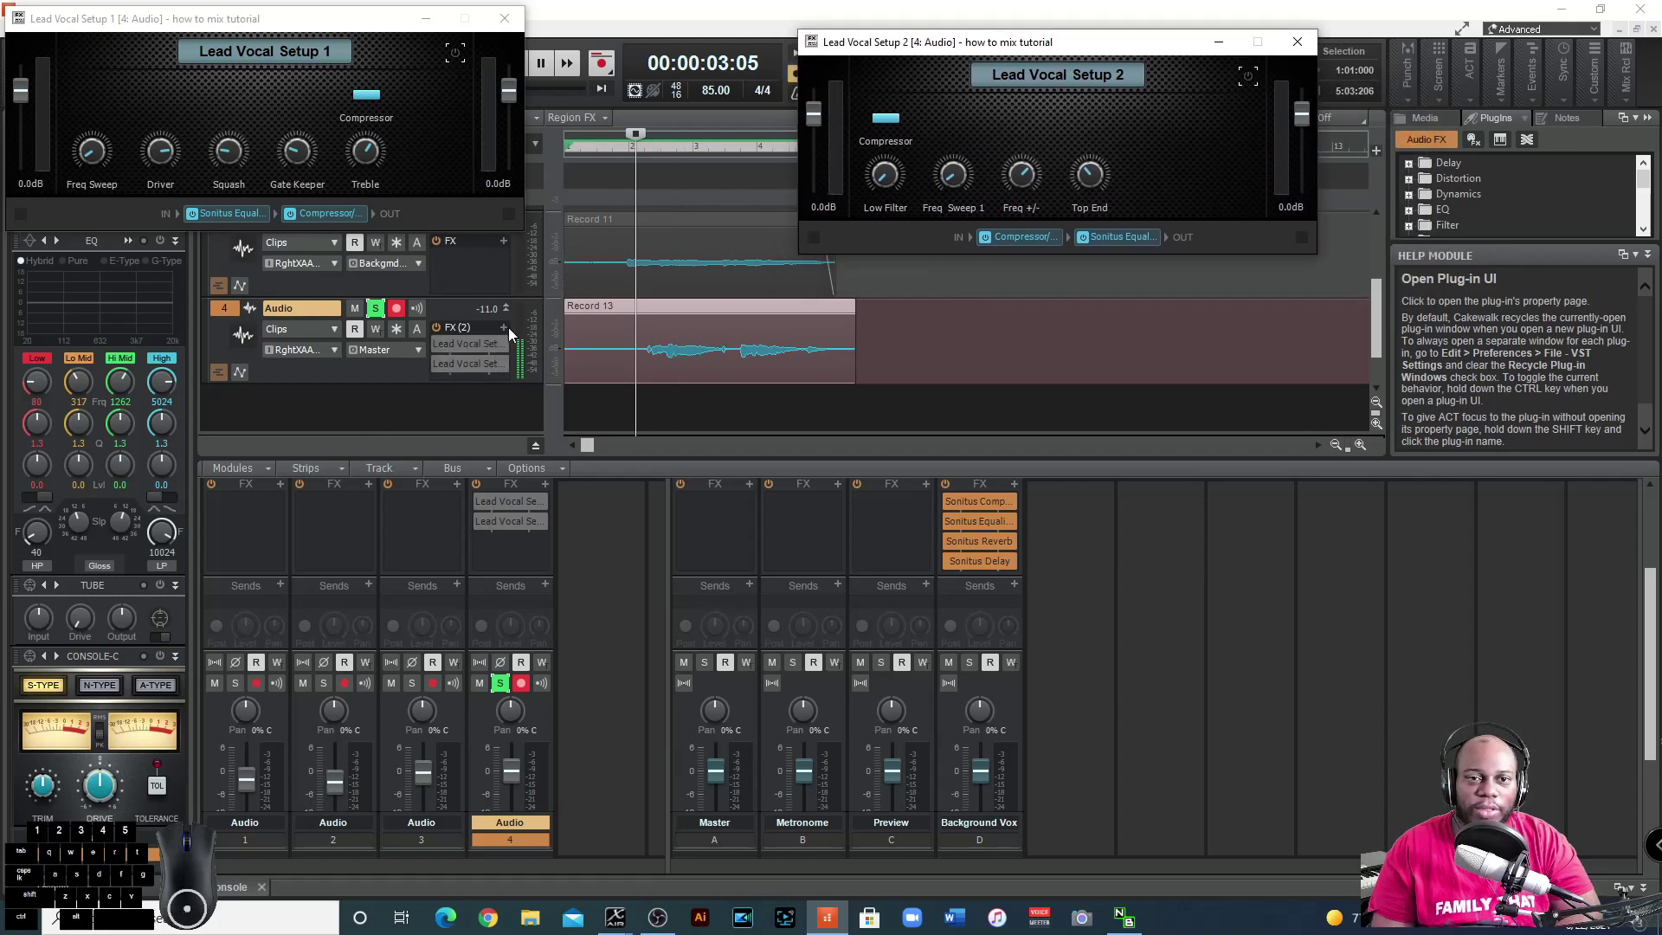
pyautogui.click(509, 333)
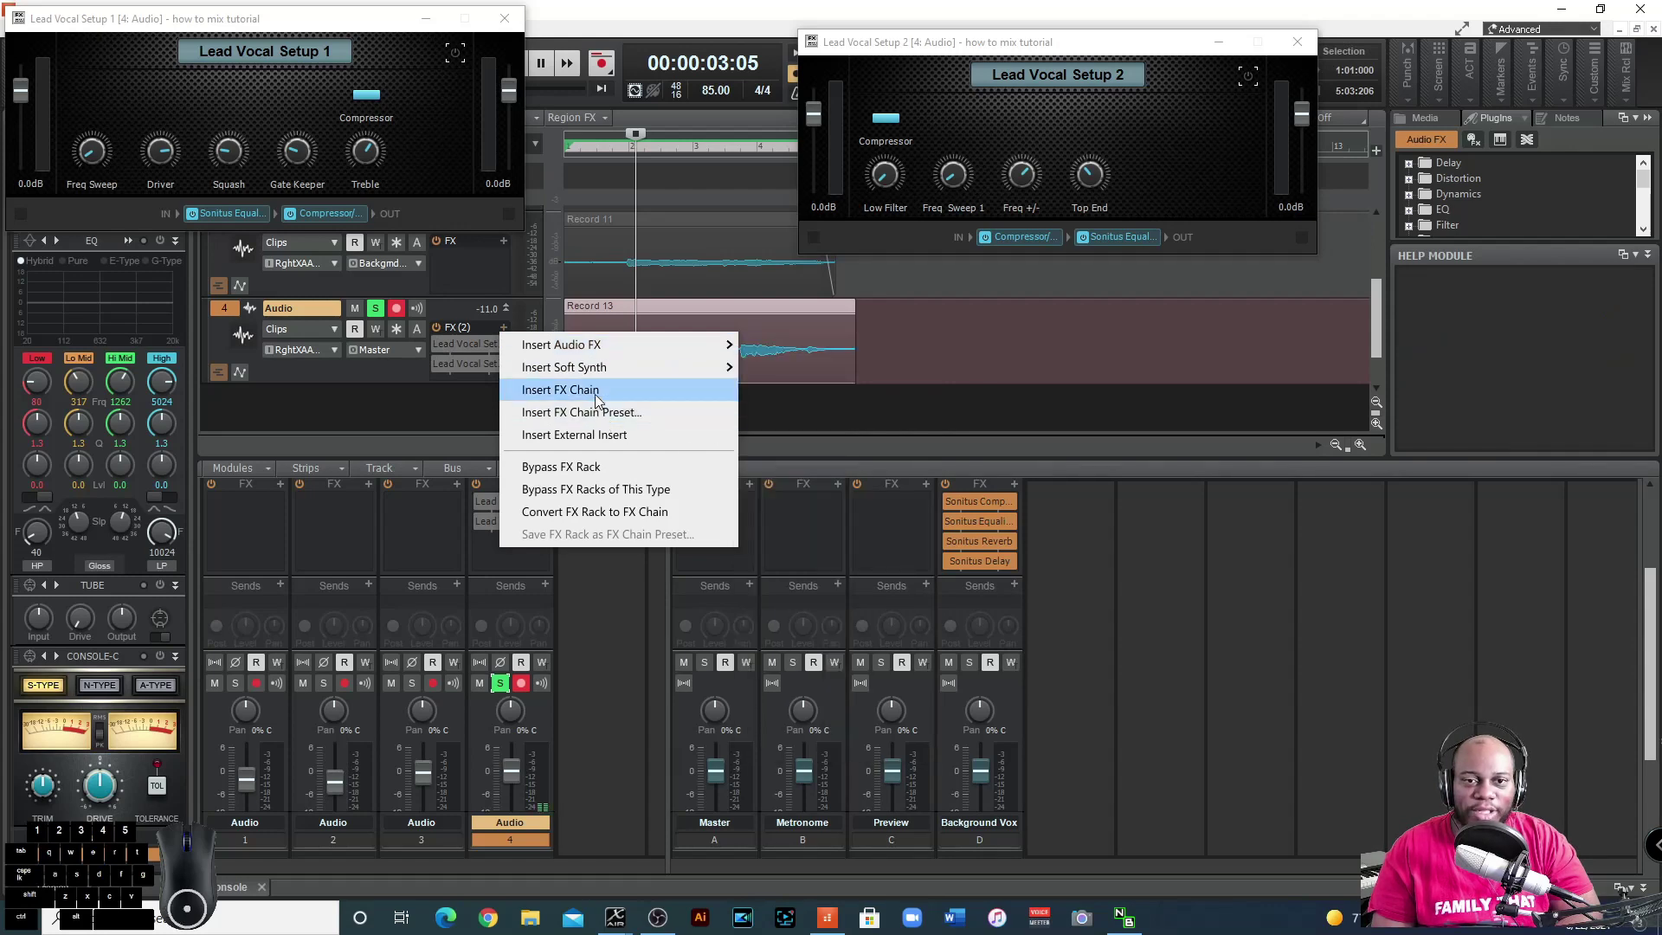
# Browse Insert FX Chain Preset into the Vocals folder, then close the dialog with Open.
pyautogui.click(630, 421)
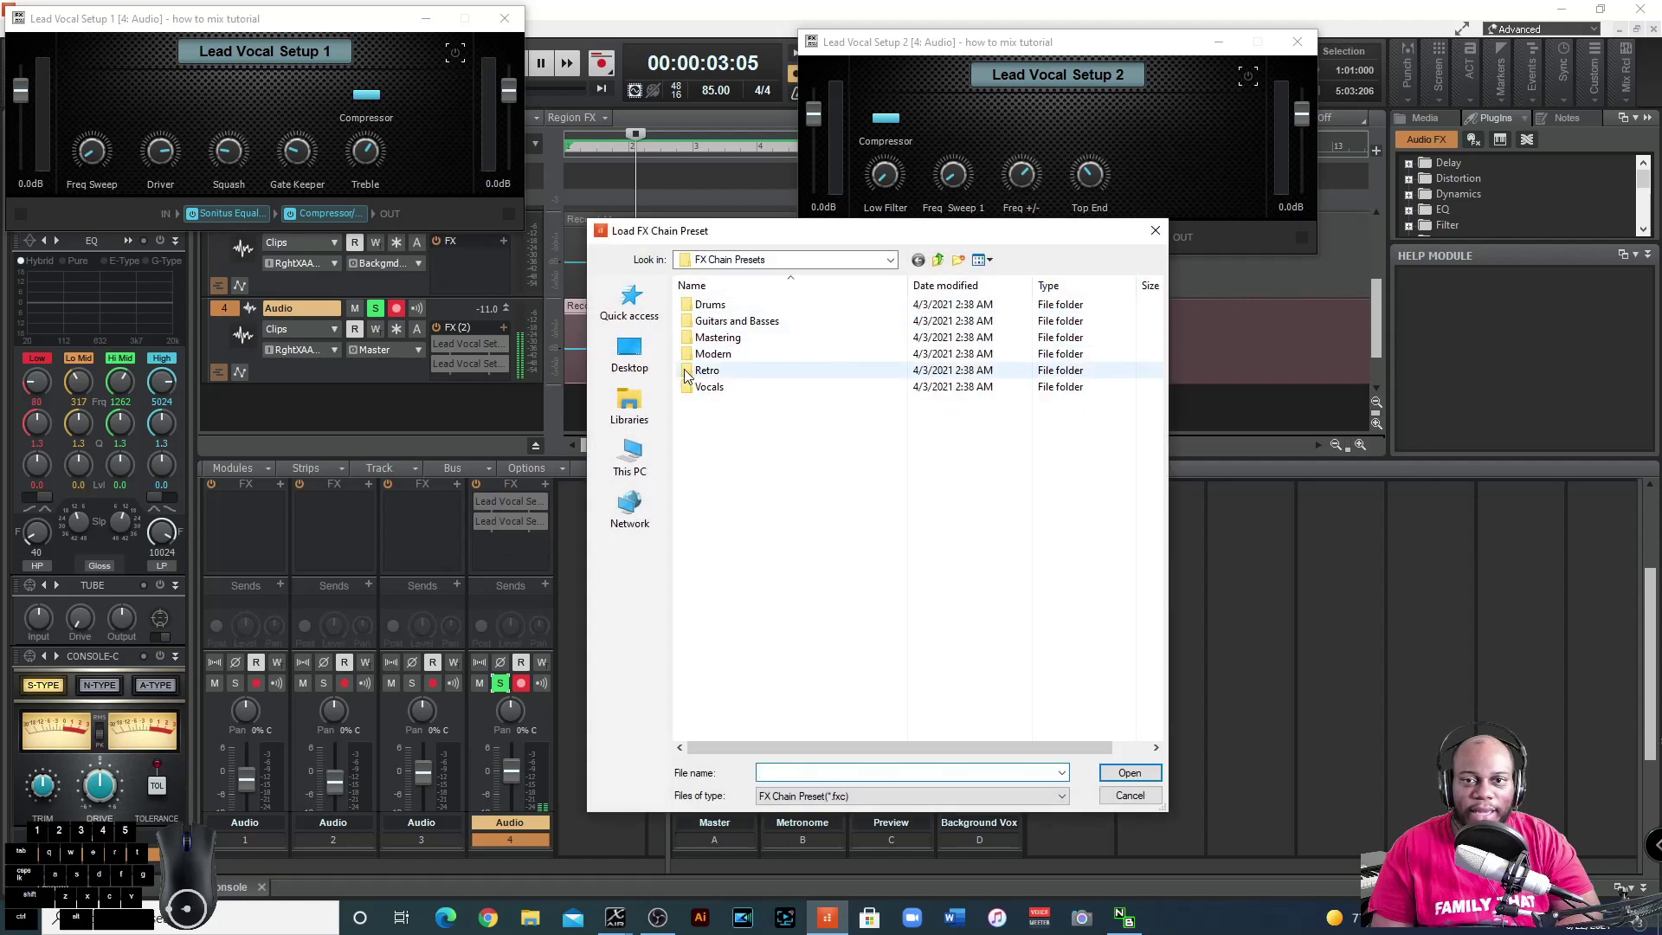
pyautogui.doubleClick(753, 386)
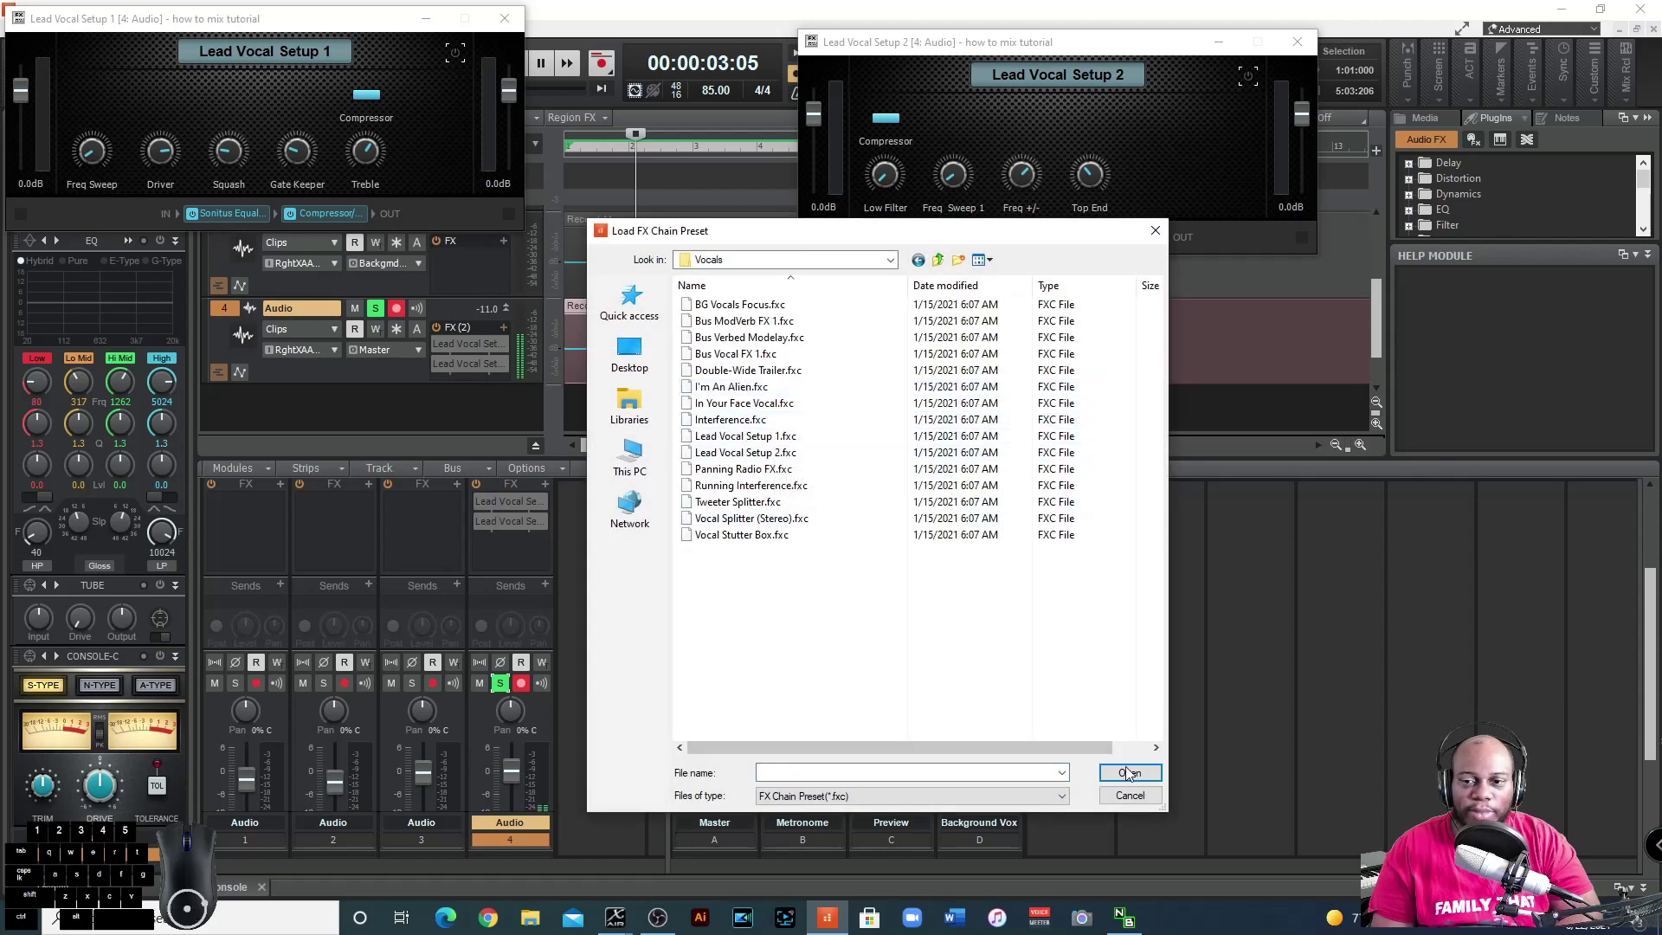
pyautogui.click(1141, 805)
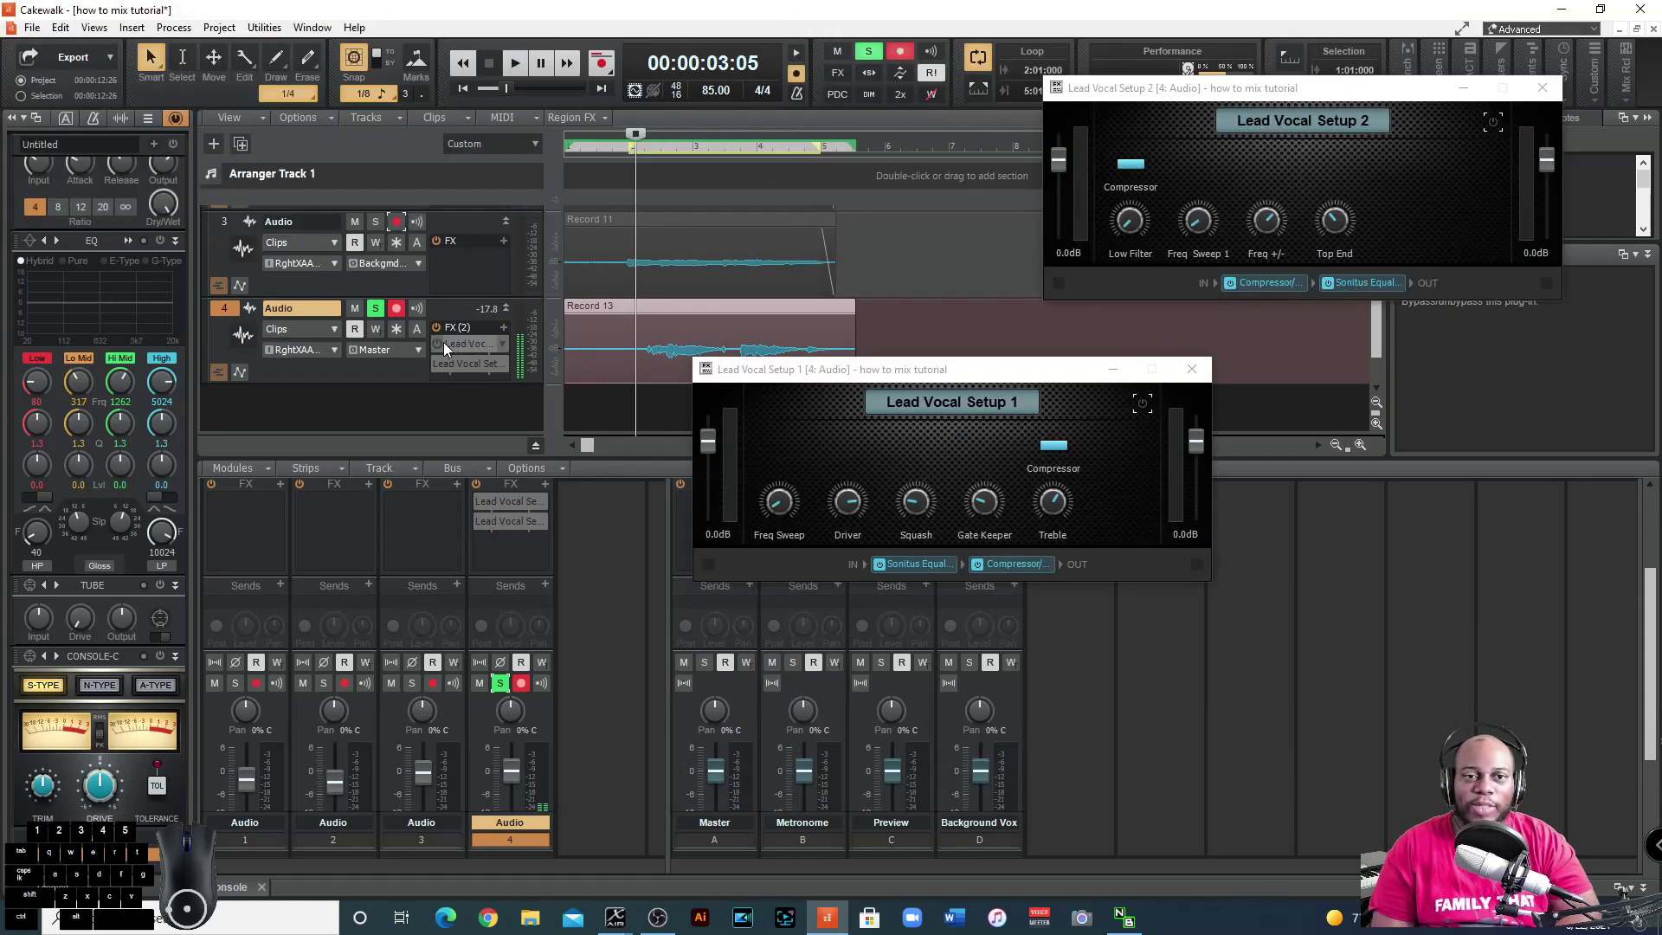
pyautogui.click(440, 349)
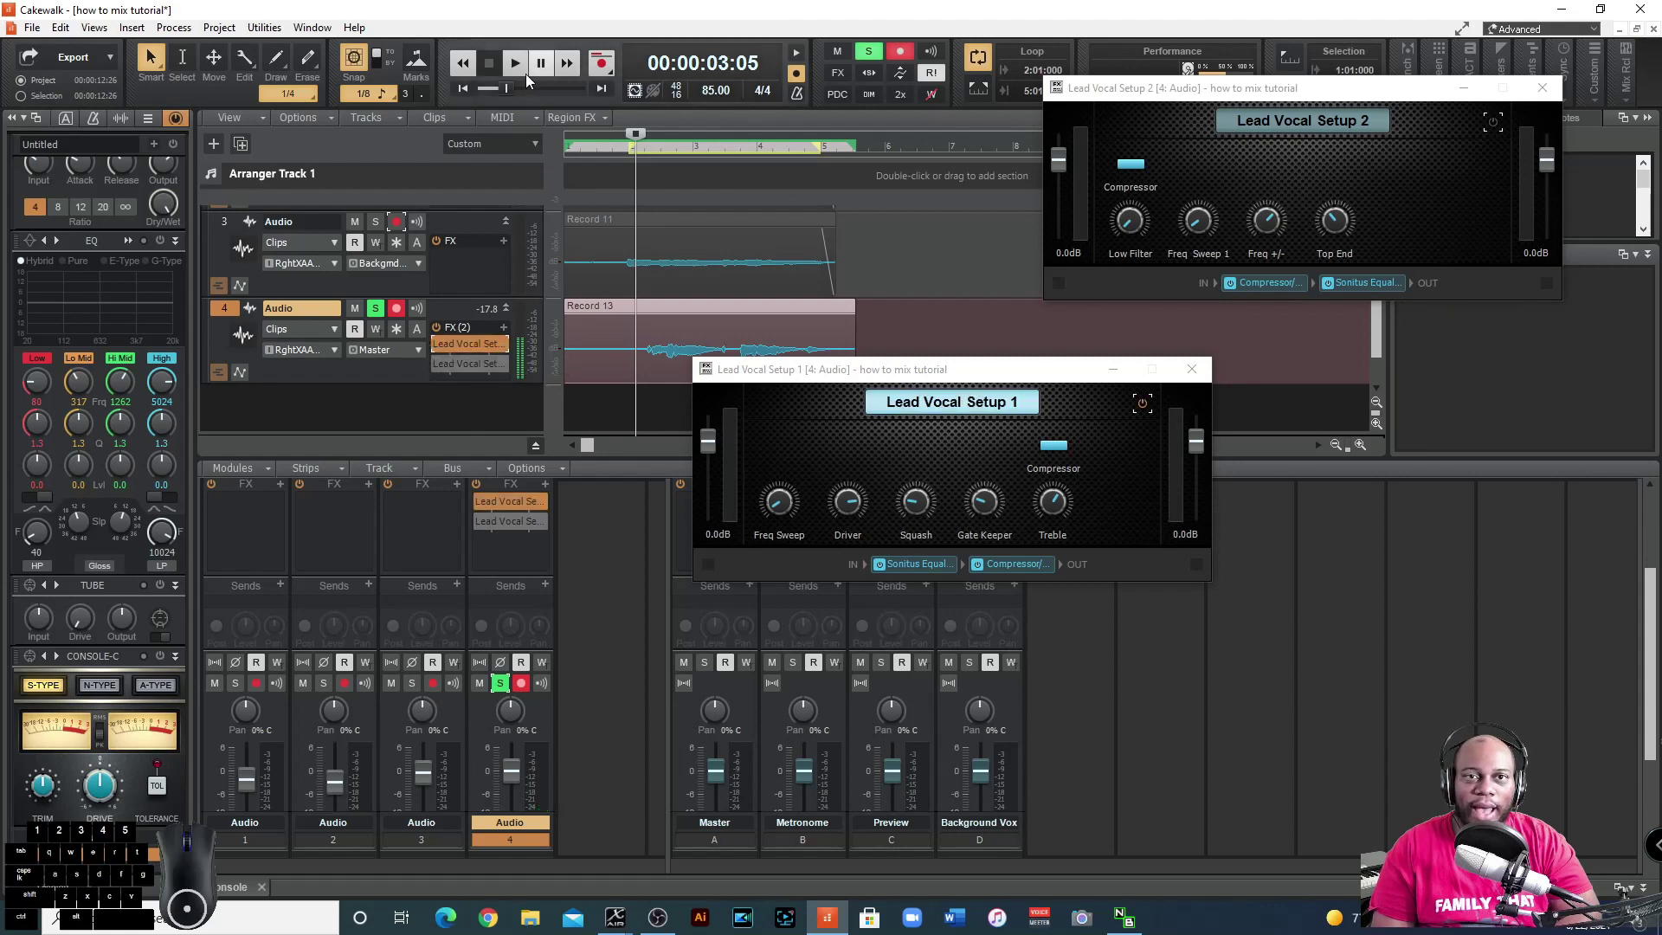
pyautogui.click(519, 72)
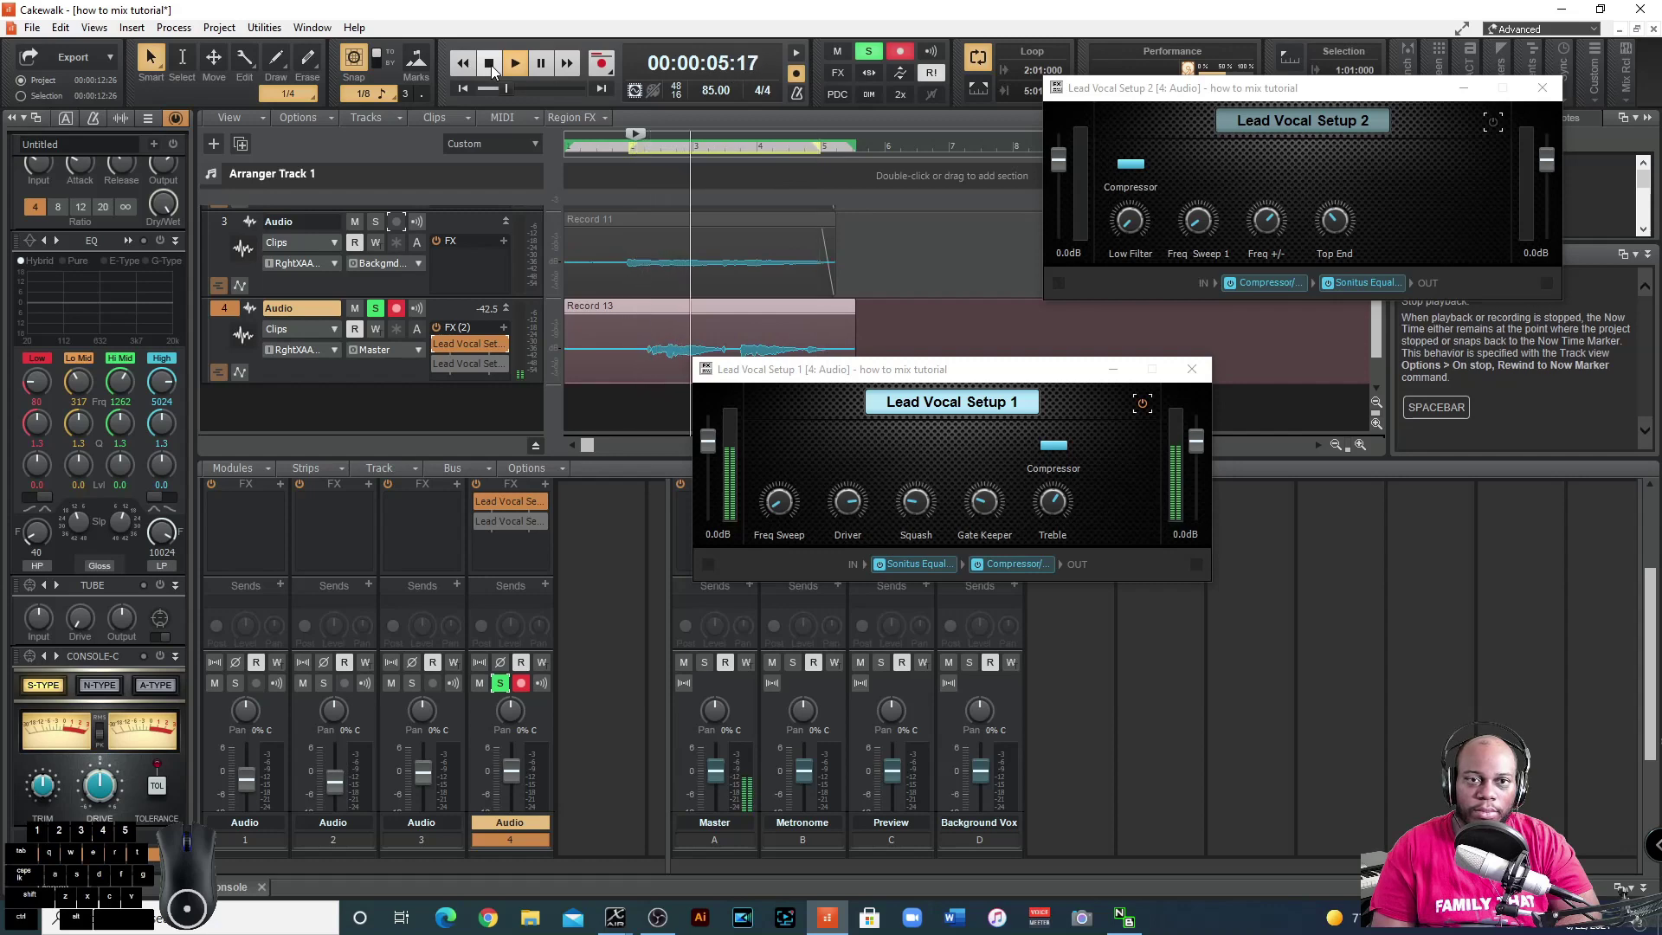
pyautogui.click(494, 71)
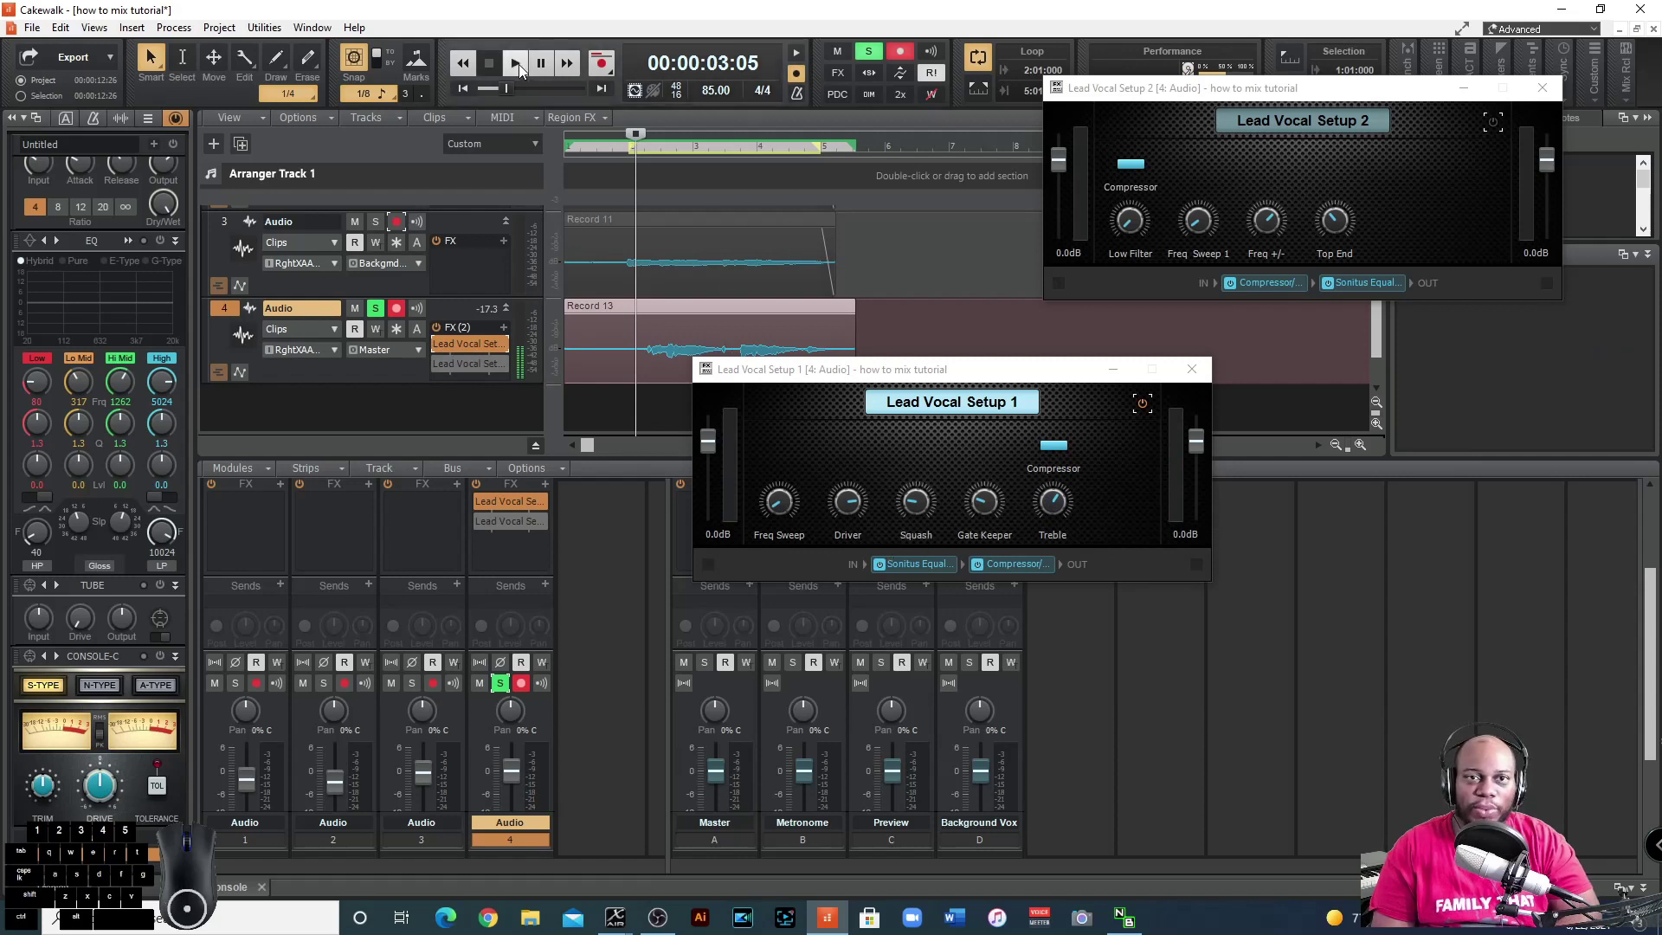
pyautogui.click(523, 71)
pyautogui.scroll(3)
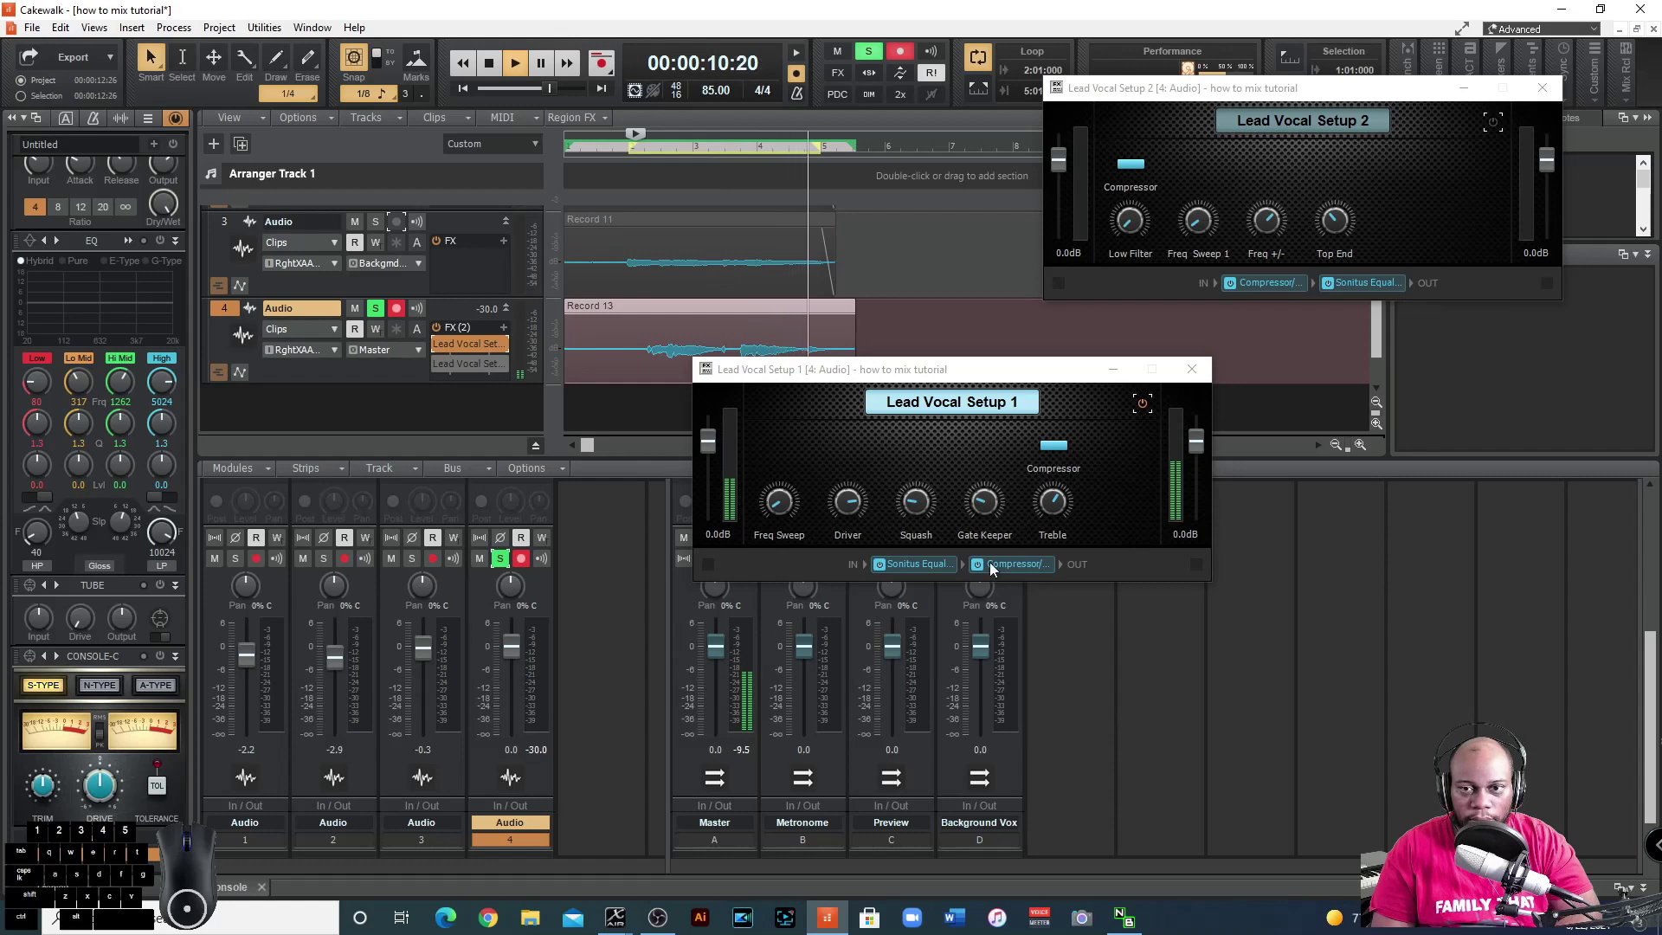
pyautogui.click(497, 66)
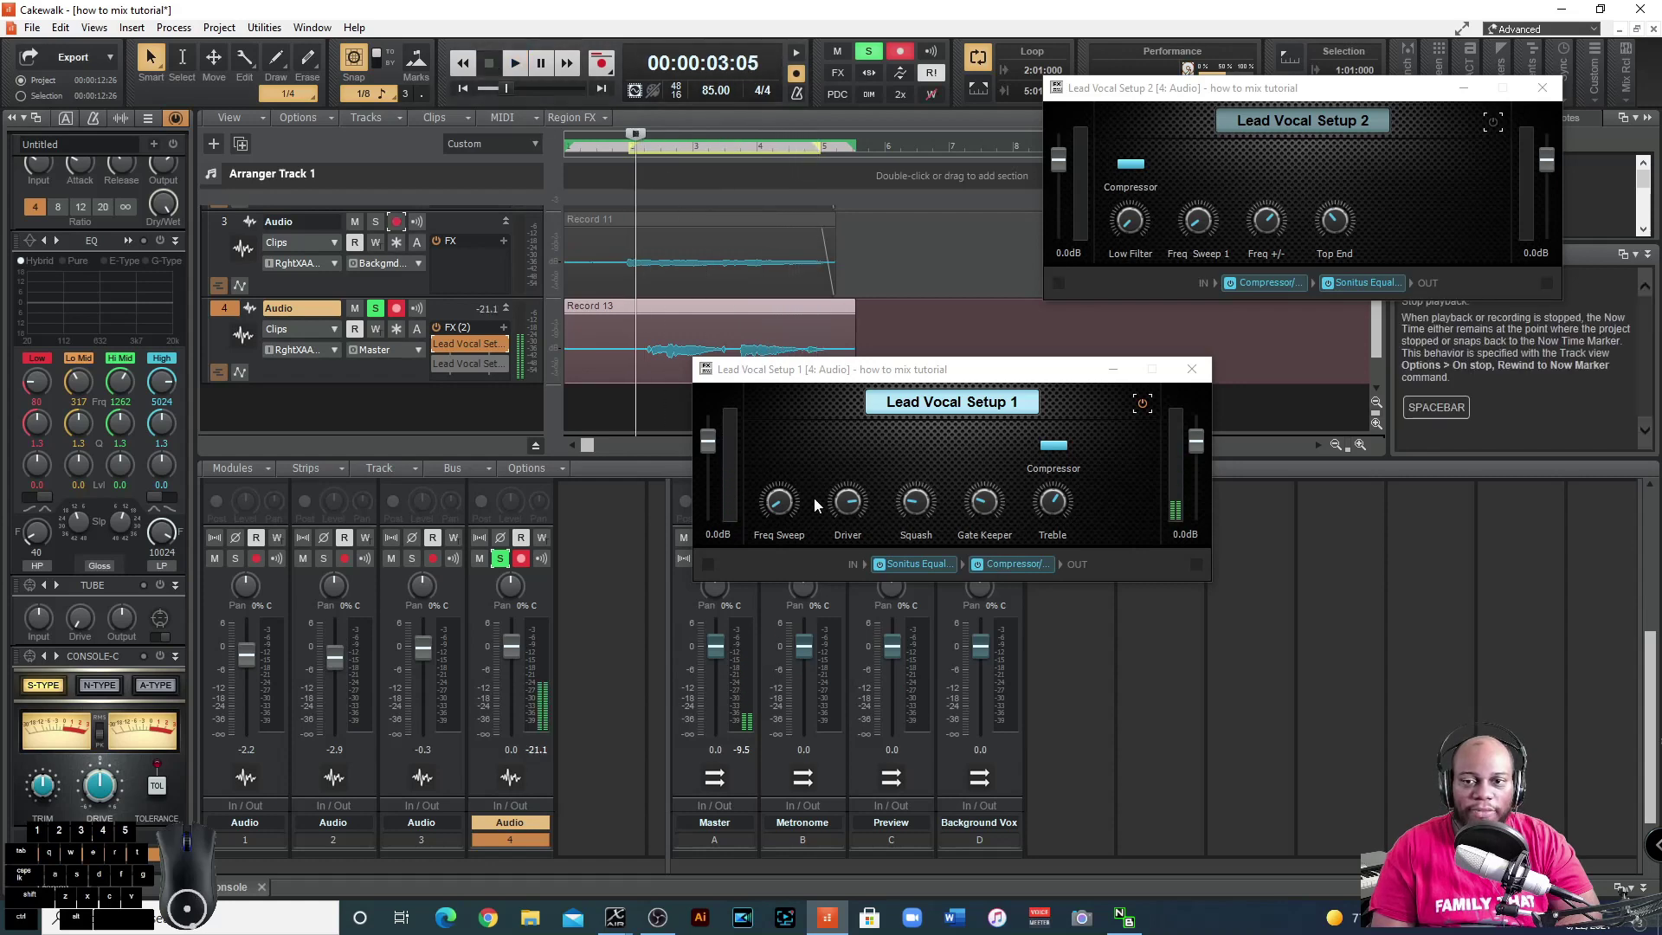
# Trim Lead Vocal Setup 1's Sonitus Equalizer output to -0.8 dB and restart playback.
pyautogui.doubleClick(936, 568)
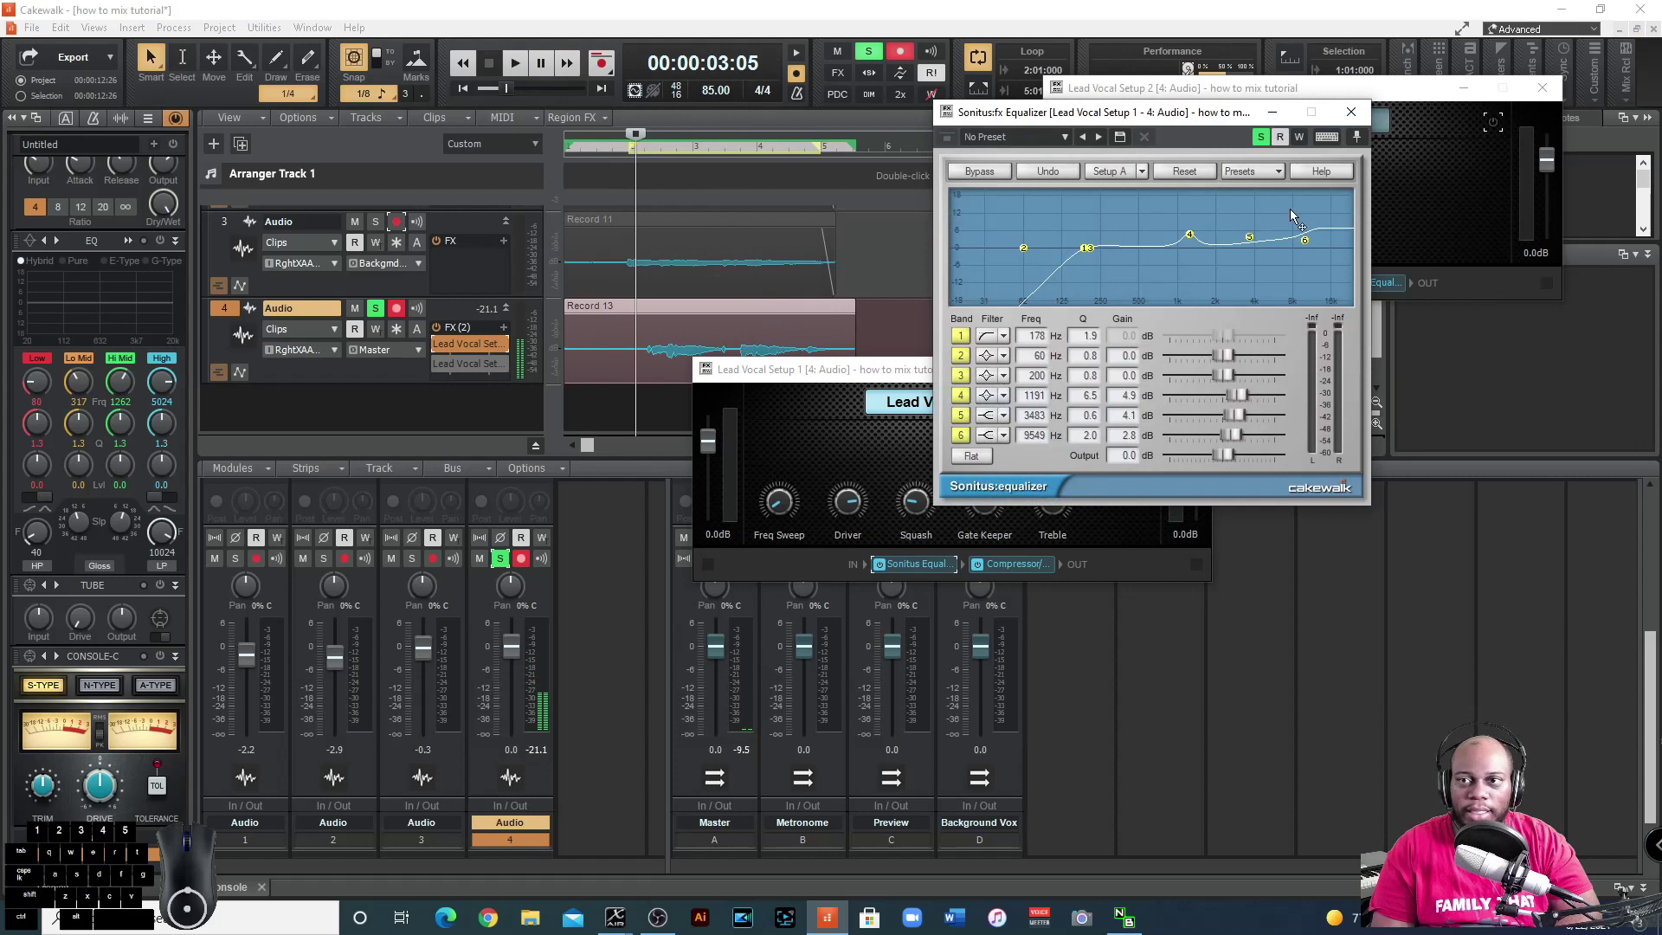
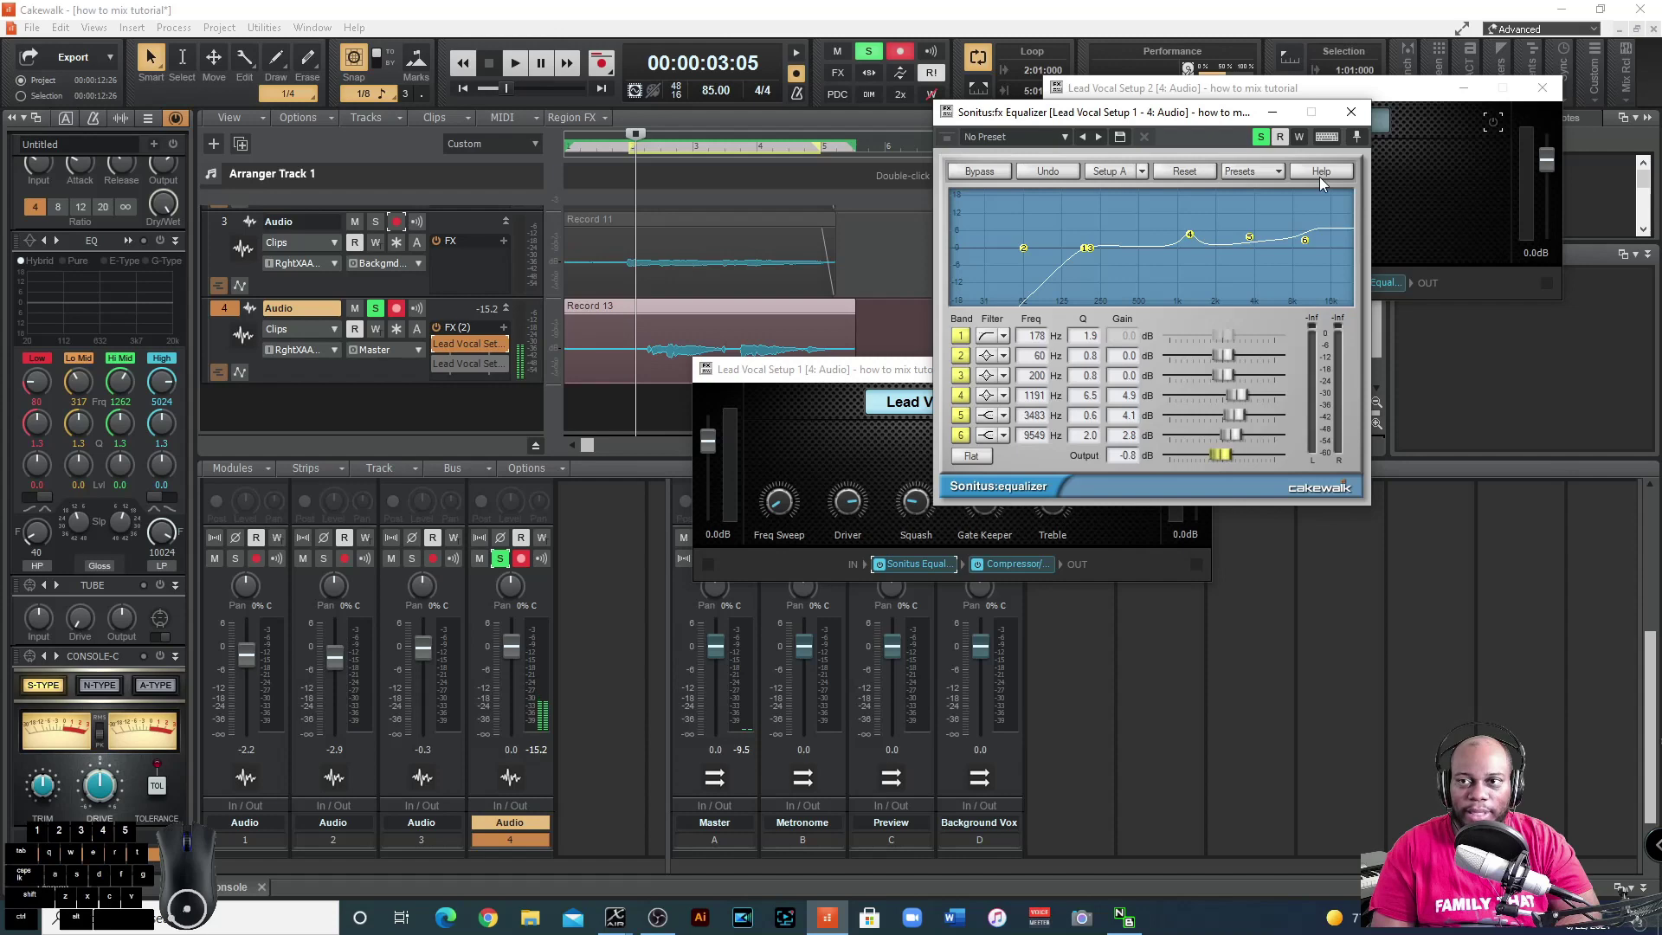
pyautogui.click(1358, 126)
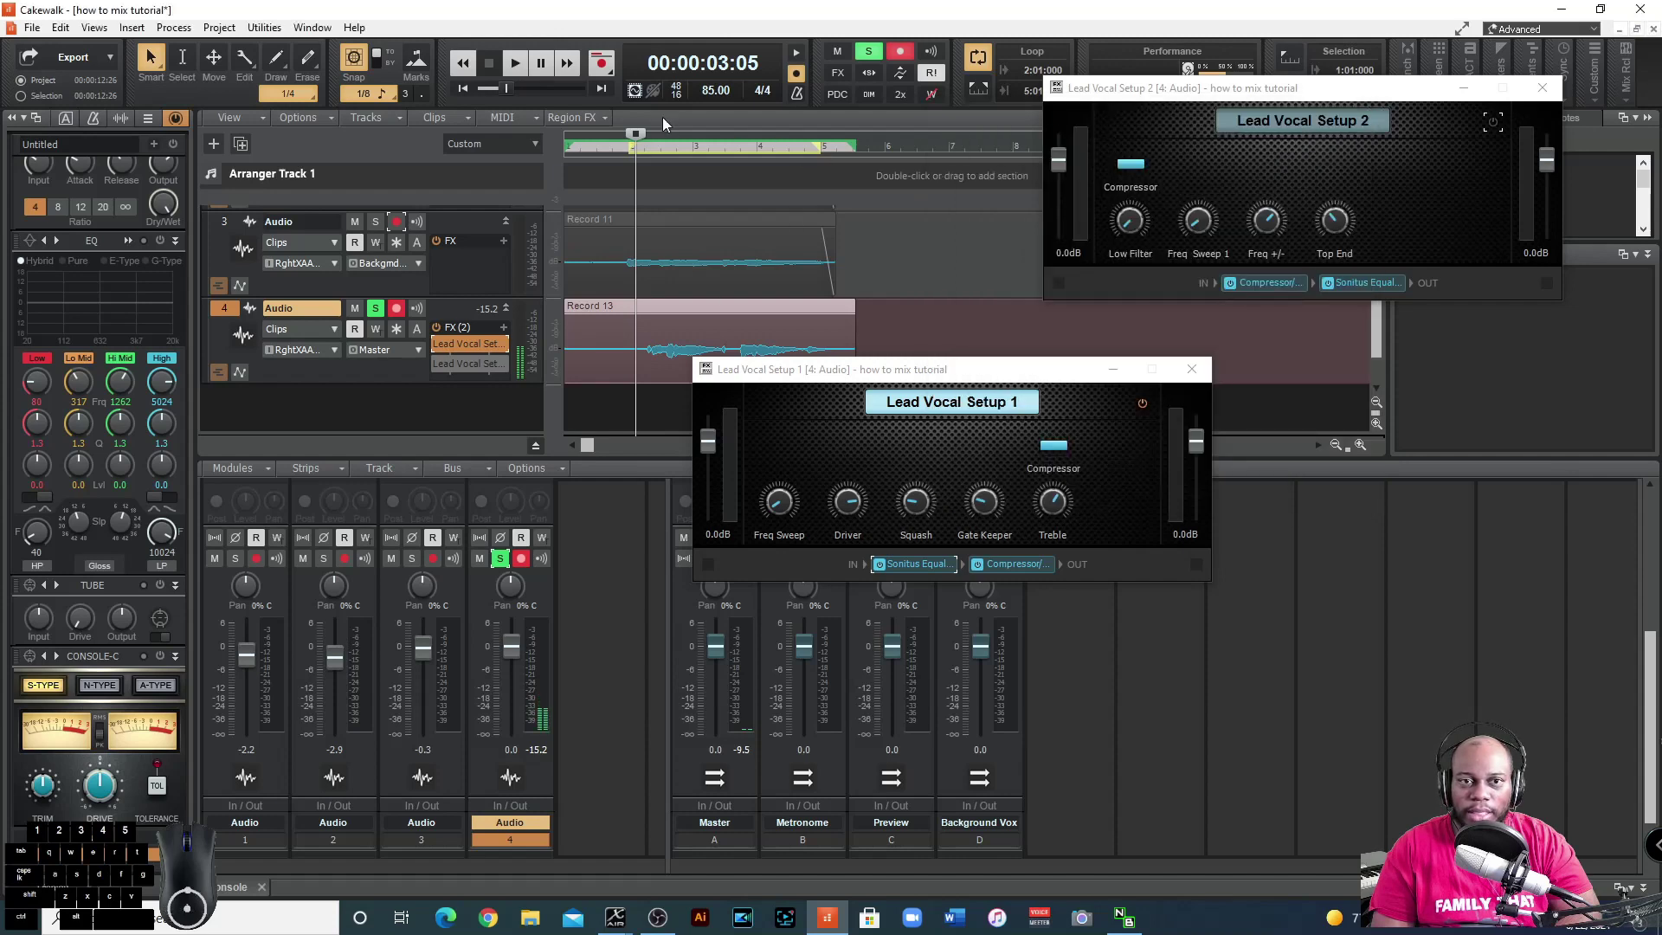
pyautogui.click(527, 74)
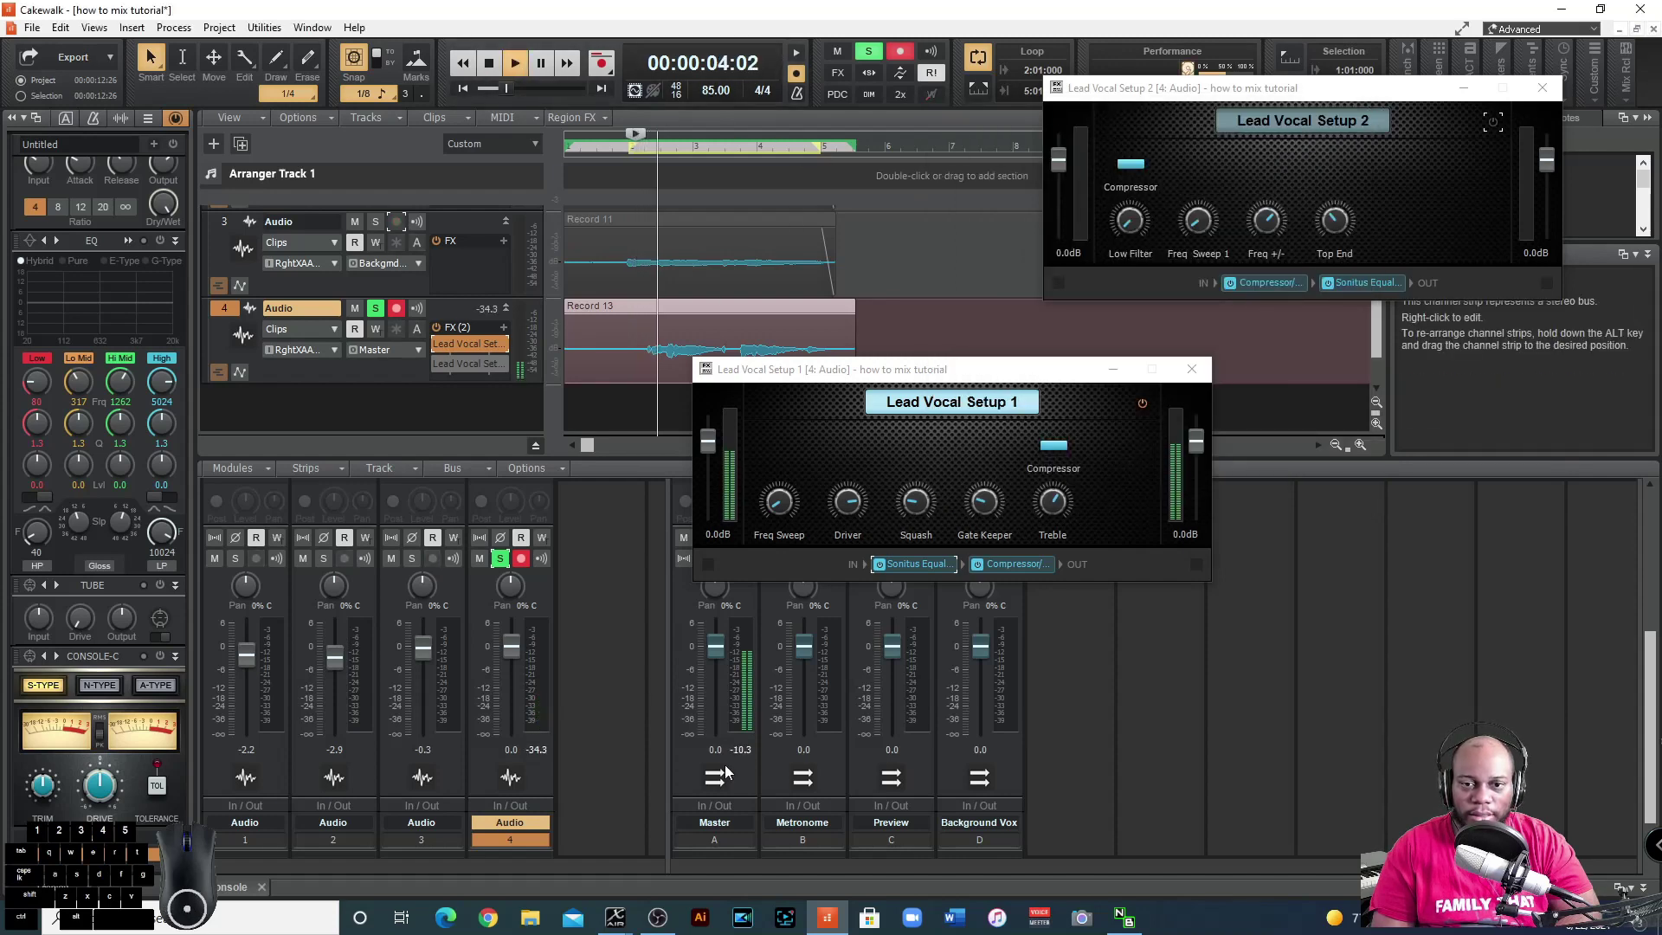